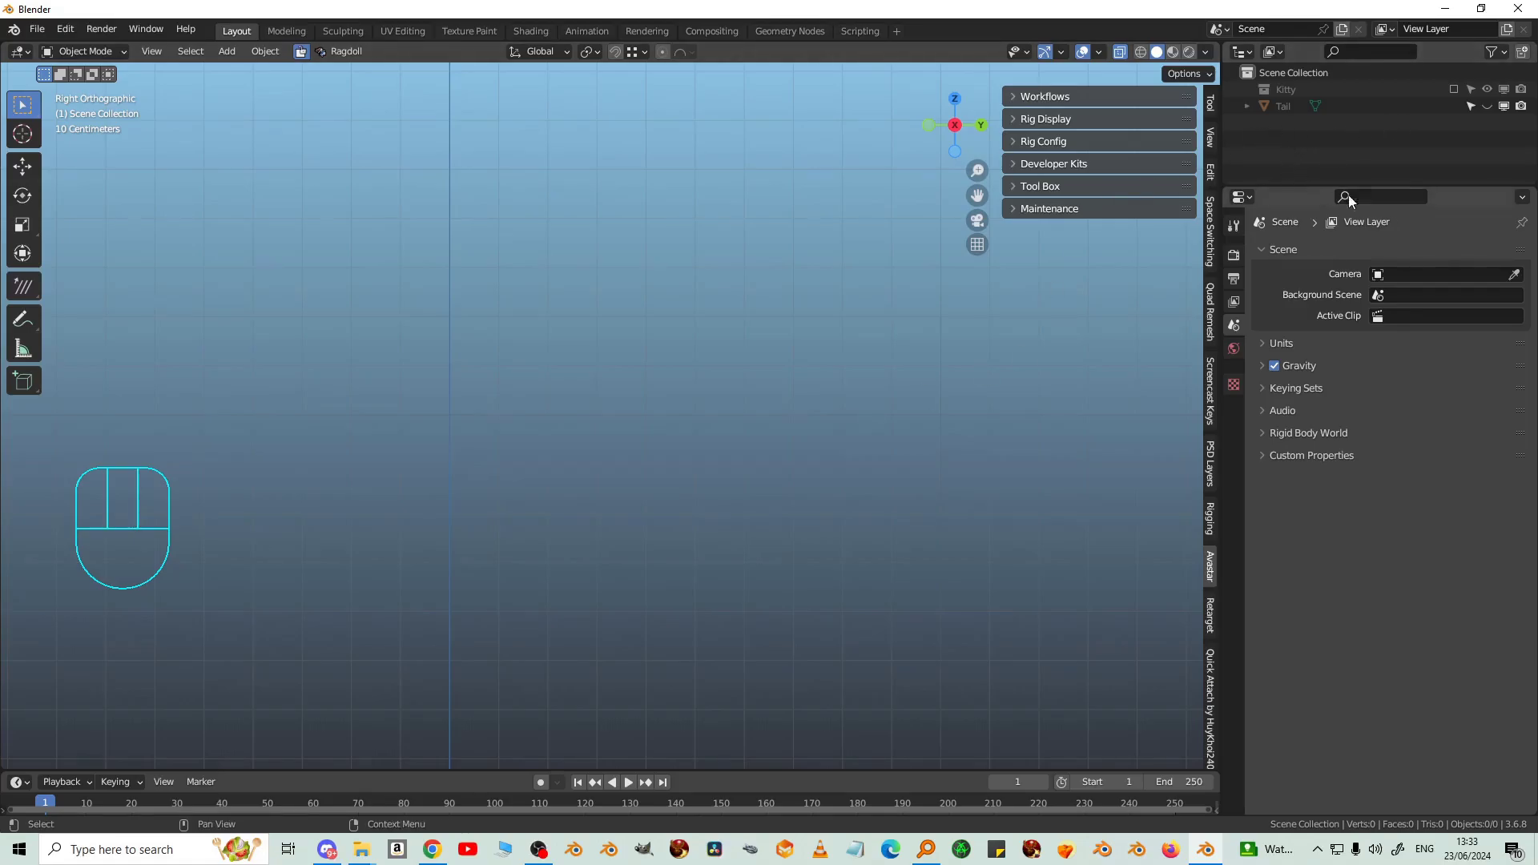
# Step: Unhide the Tail cylinder in the Outliner, select it and show its mesh data properties
pyautogui.click(1496, 114)
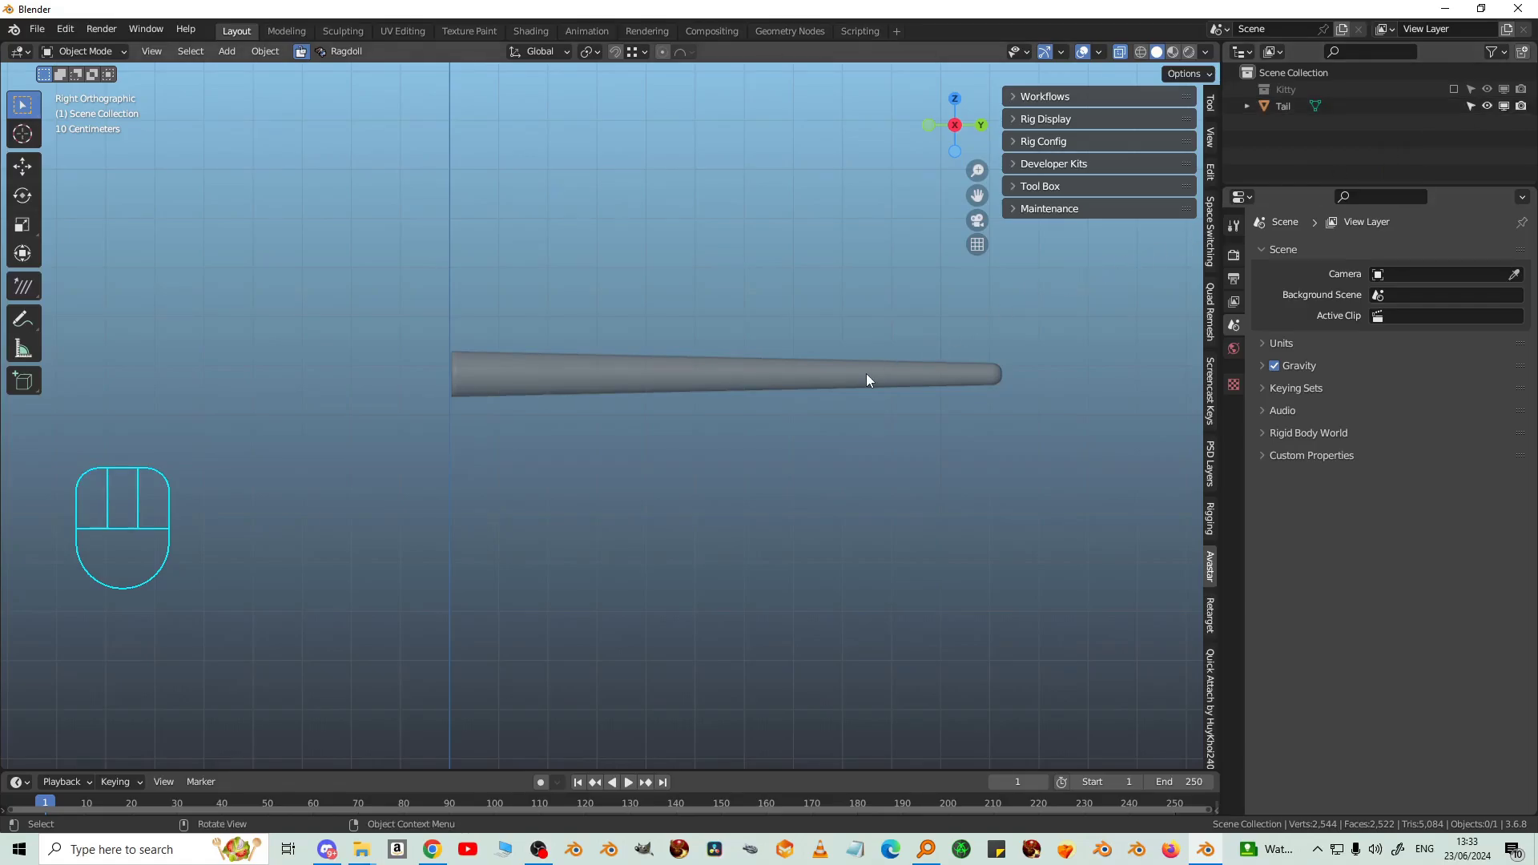
pyautogui.click(871, 380)
pyautogui.click(1130, 58)
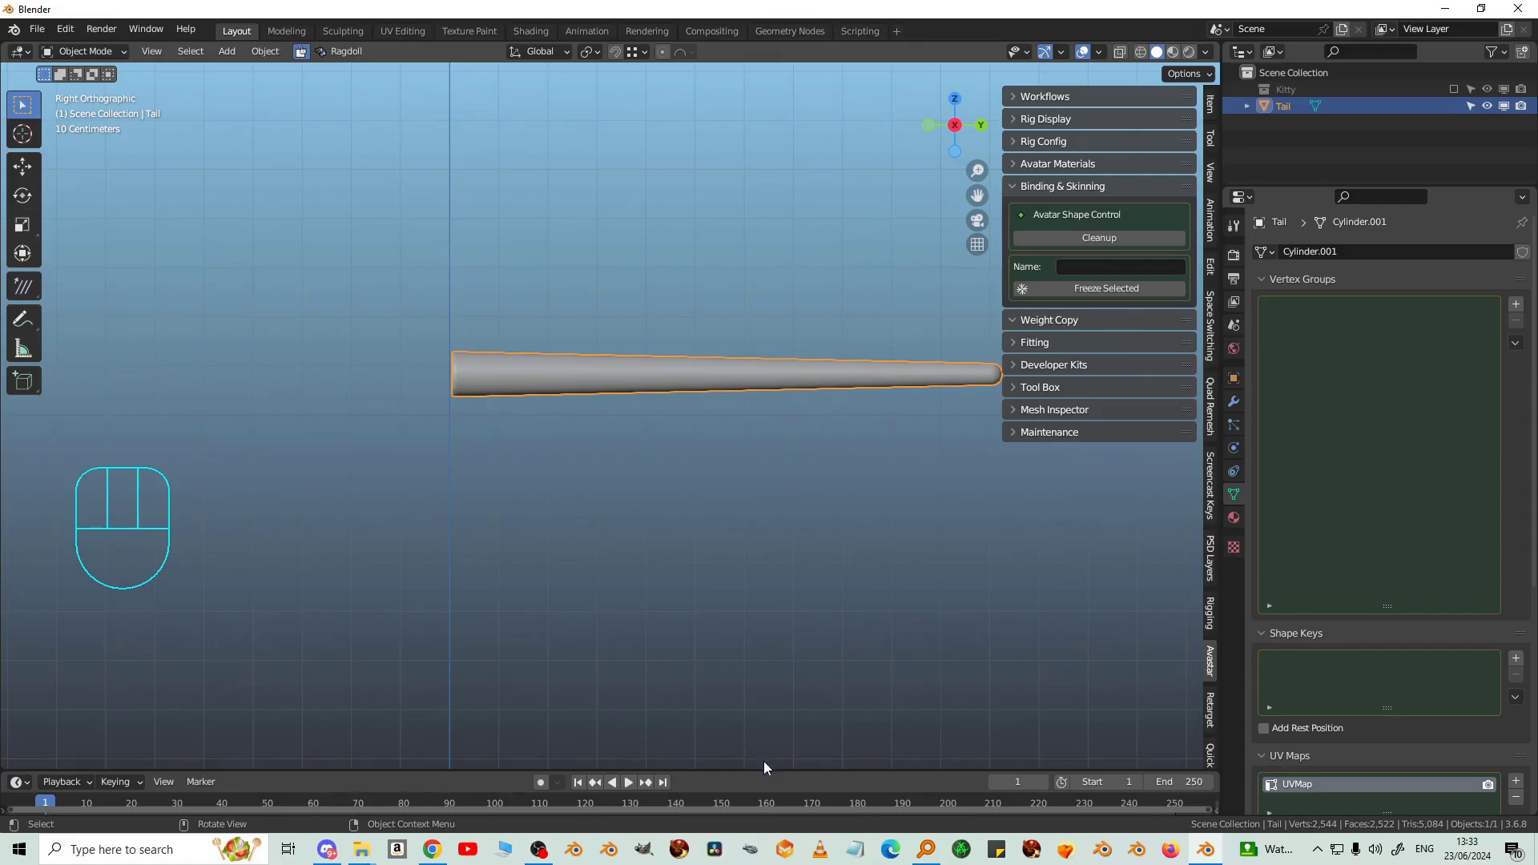
# Step: Bring up the Add menu listing objects that can be added to the scene
pyautogui.click(770, 789)
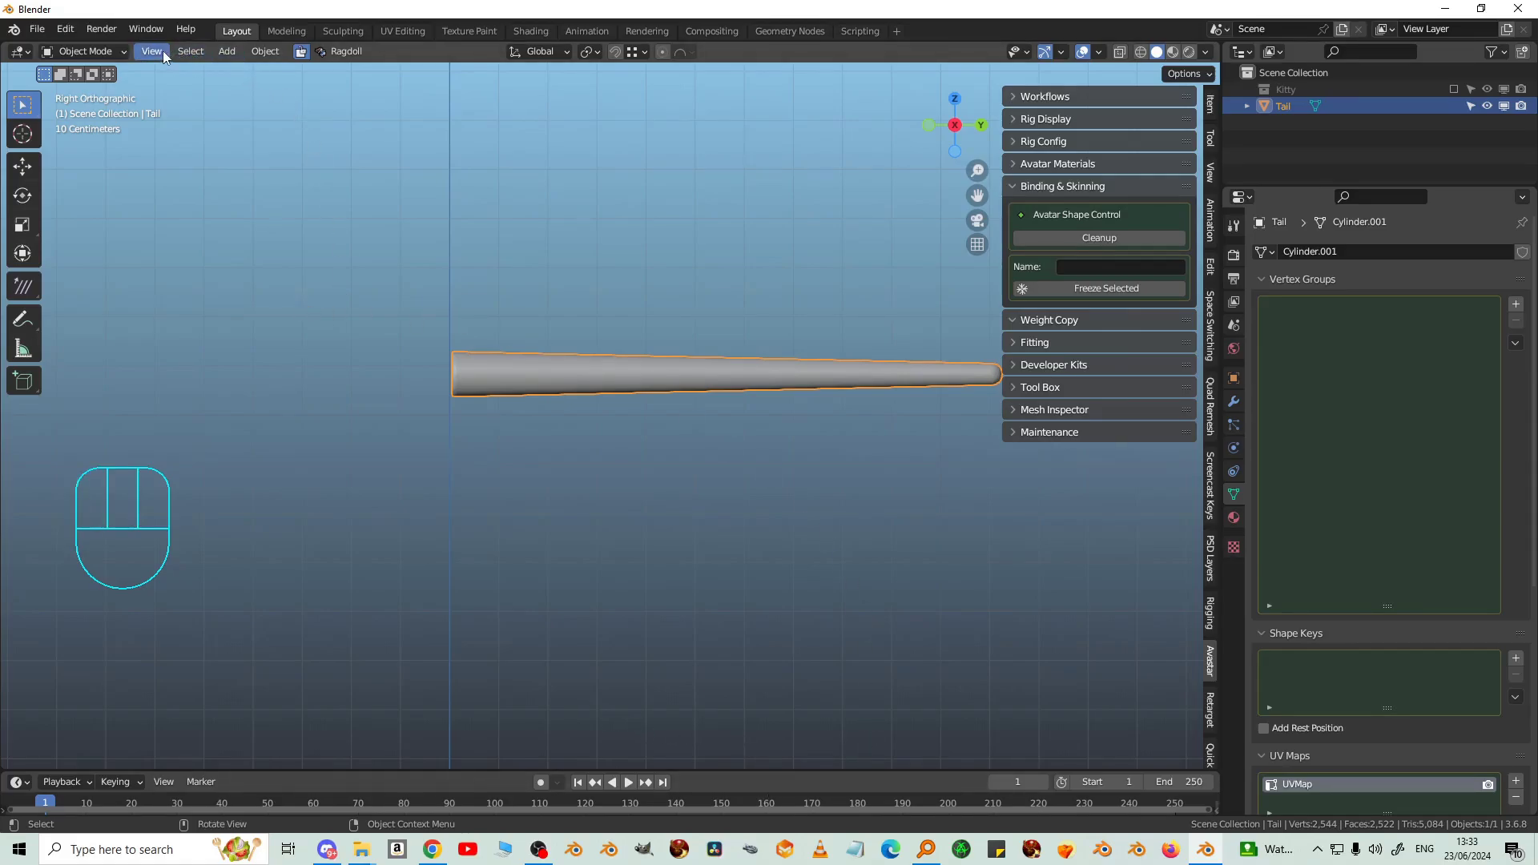
pyautogui.moveTo(229, 57); pyautogui.dragTo(401, 427)
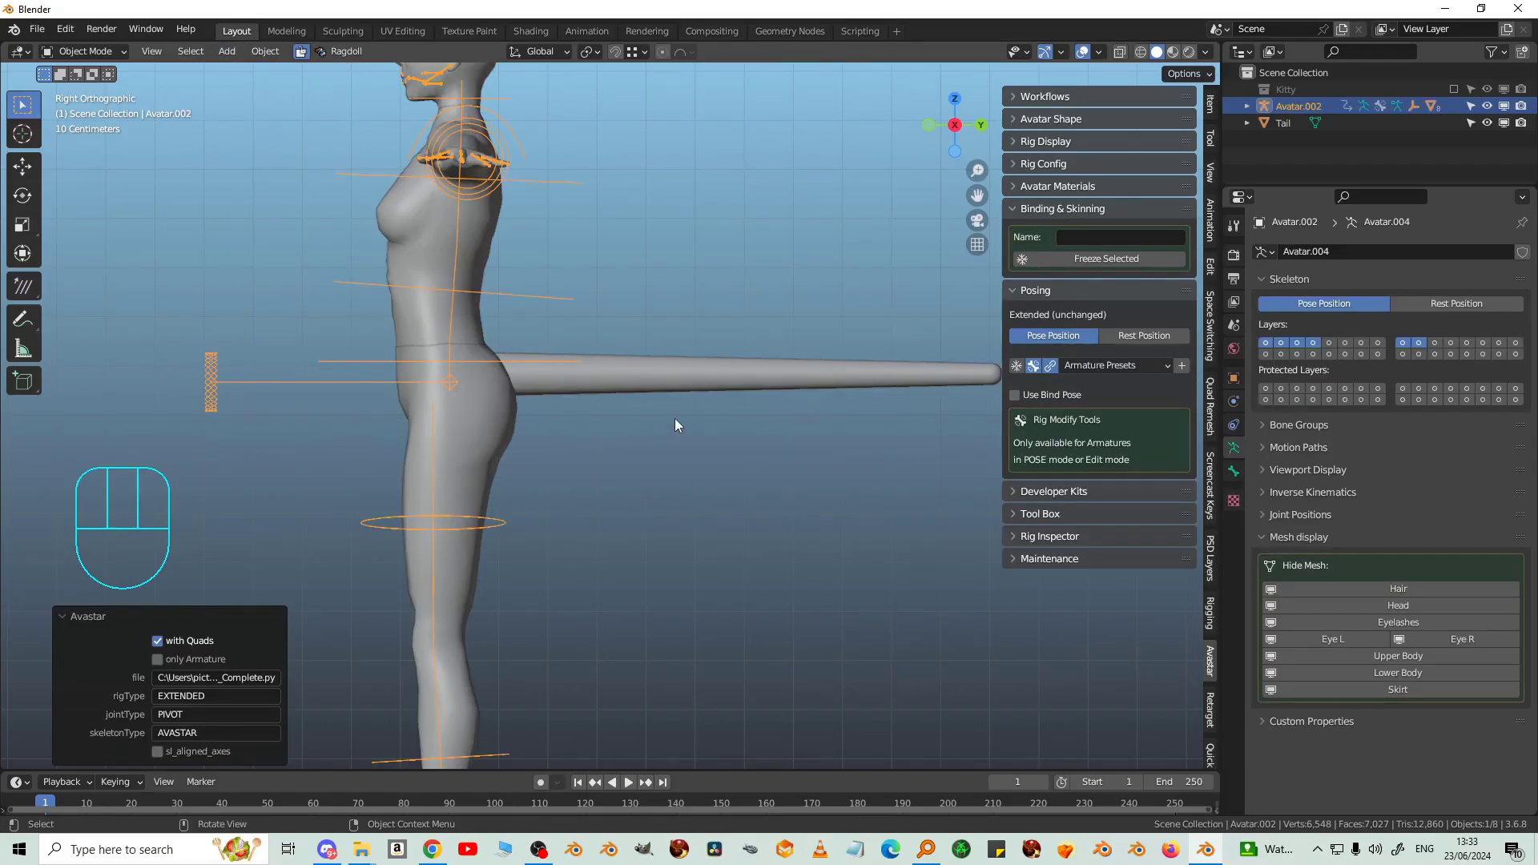
# Step: Zoom to the avatar's hips, select the Tail cylinder, then make the Avatar.002 rig active
pyautogui.moveTo(638, 405); pyautogui.dragTo(653, 437)
pyautogui.click(650, 418)
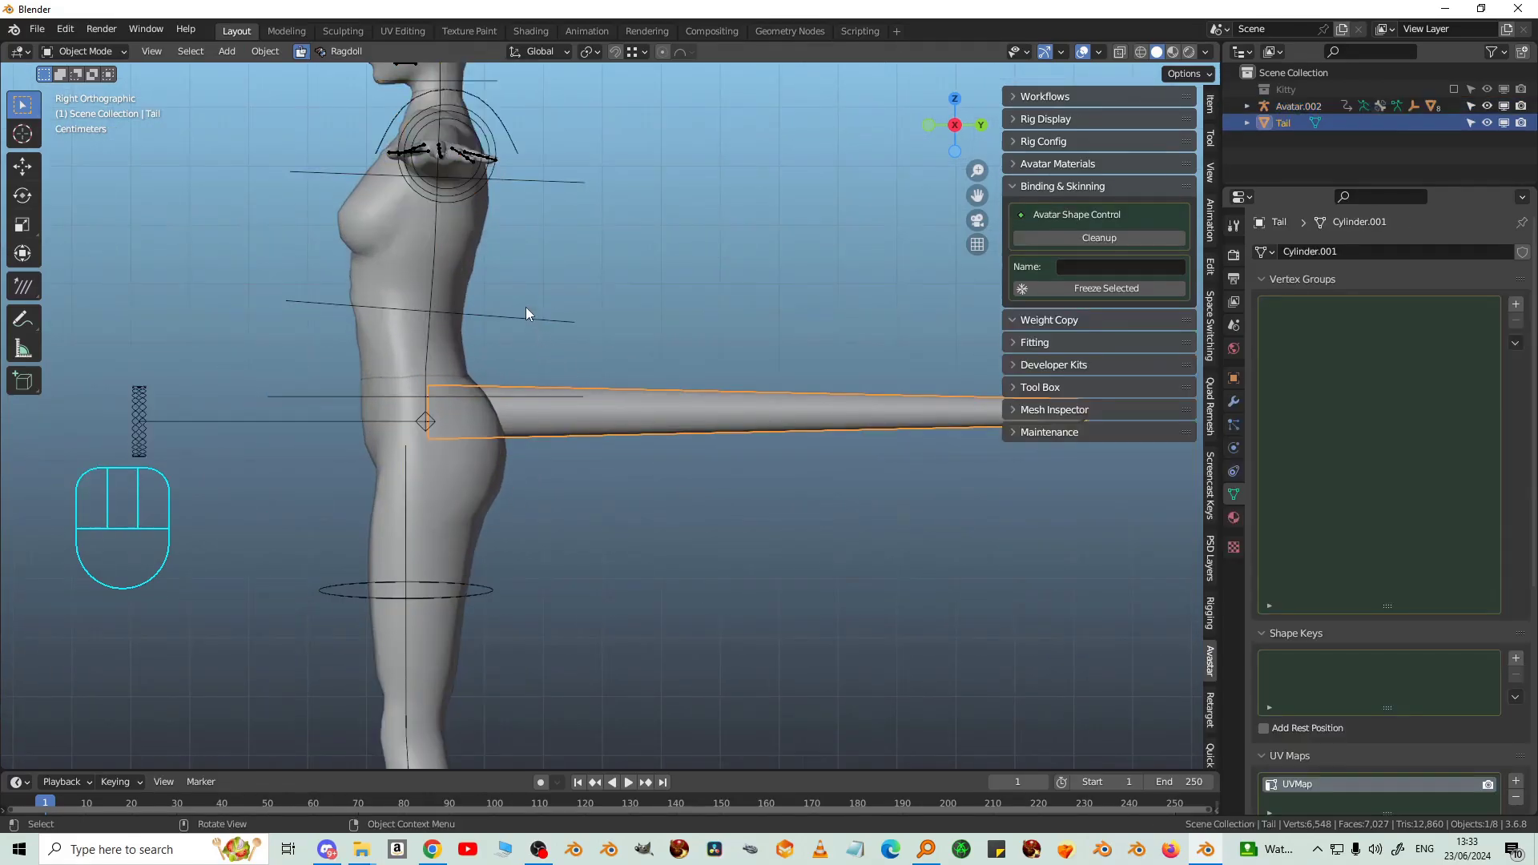
pyautogui.click(529, 325)
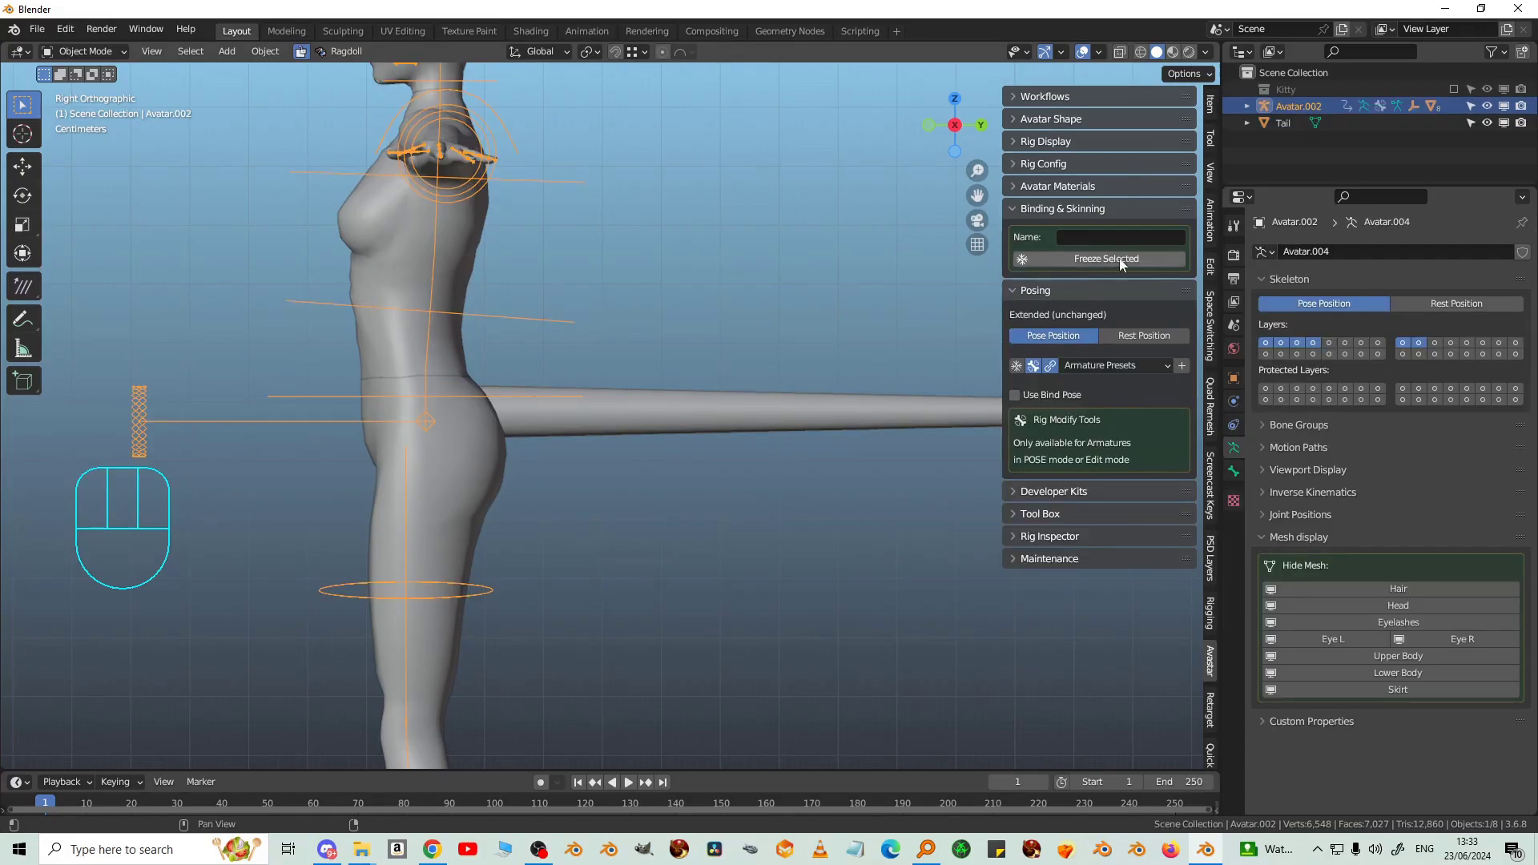
# Step: In Rig Display, hide Torso, Arms, Legs, Face, Origin and Hands so only the Tail bone group shows
pyautogui.click(1019, 148)
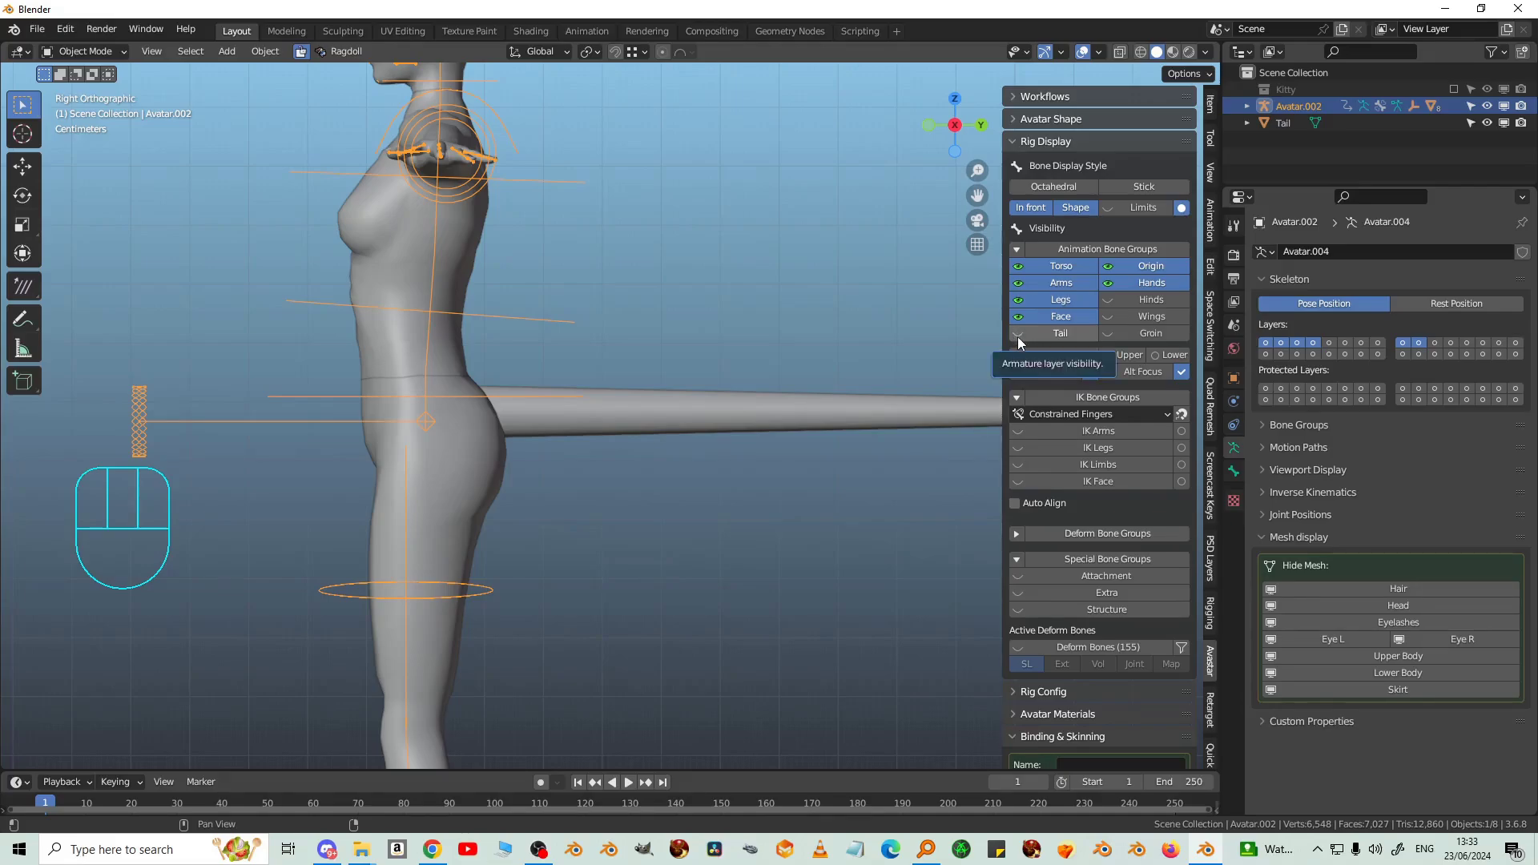
pyautogui.click(1022, 343)
pyautogui.click(1024, 321)
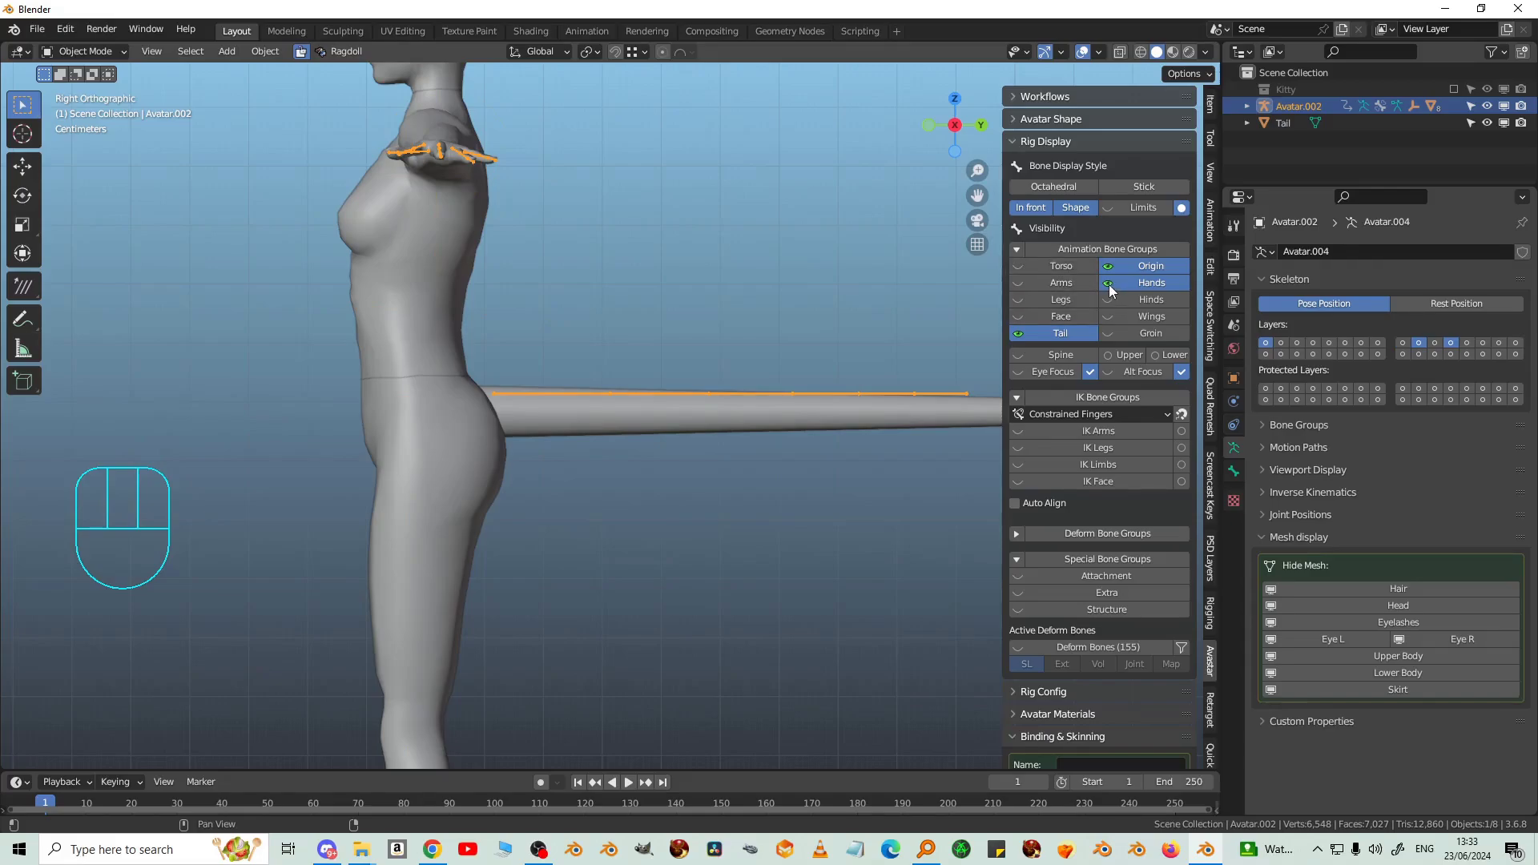
pyautogui.click(1114, 291)
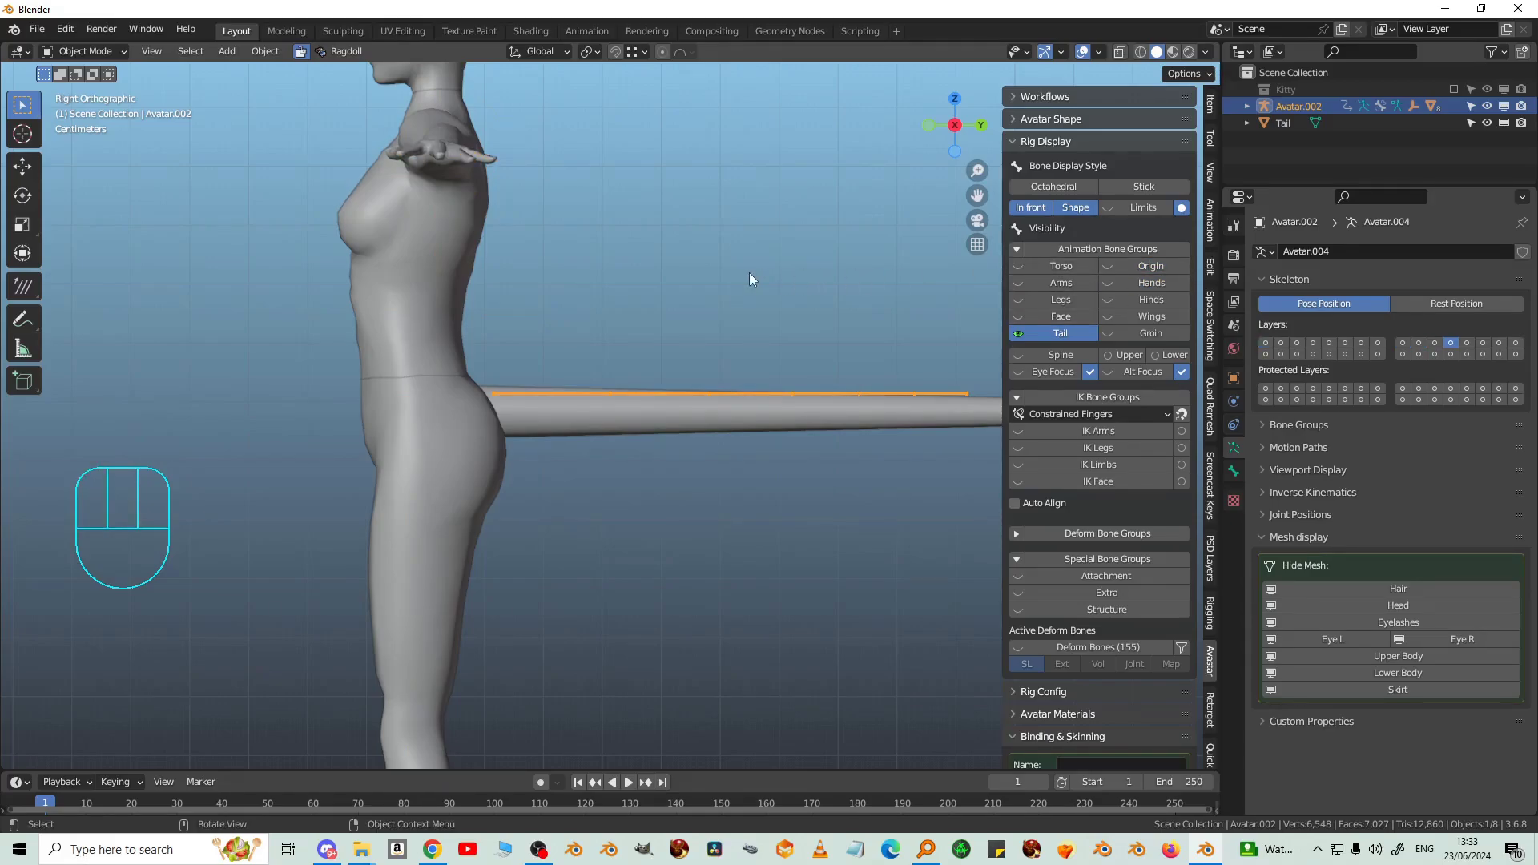
# Step: Frame the tail in side view, select the tail cylinder and start moving it along Z
pyautogui.moveTo(716, 278); pyautogui.dragTo(605, 259)
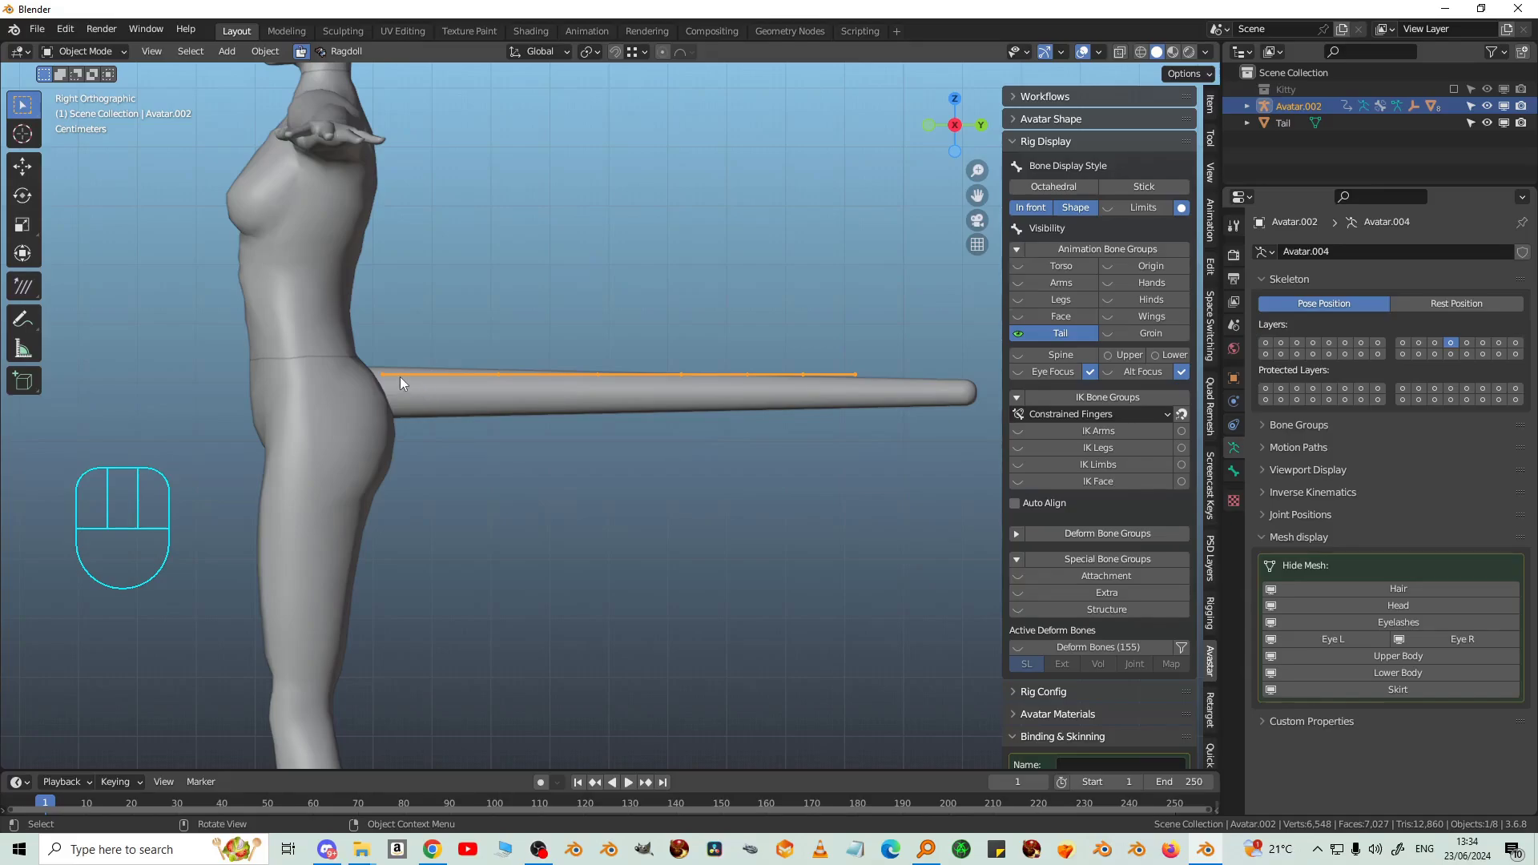
pyautogui.moveTo(543, 361); pyautogui.dragTo(545, 365)
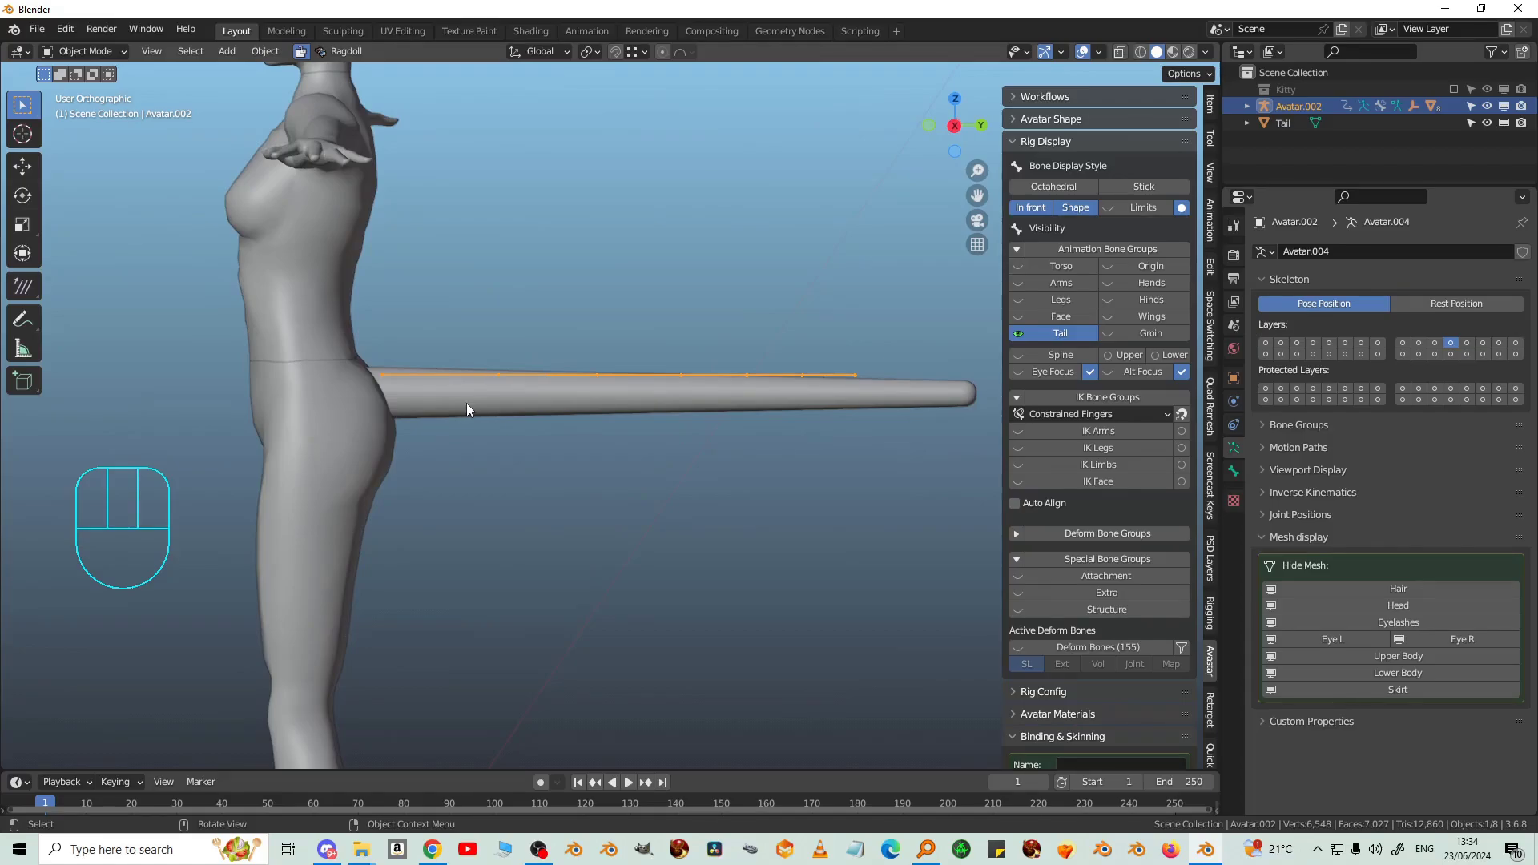
pyautogui.press('KP_1')
pyautogui.press('KP_3')
pyautogui.click(471, 408)
pyautogui.press('g')
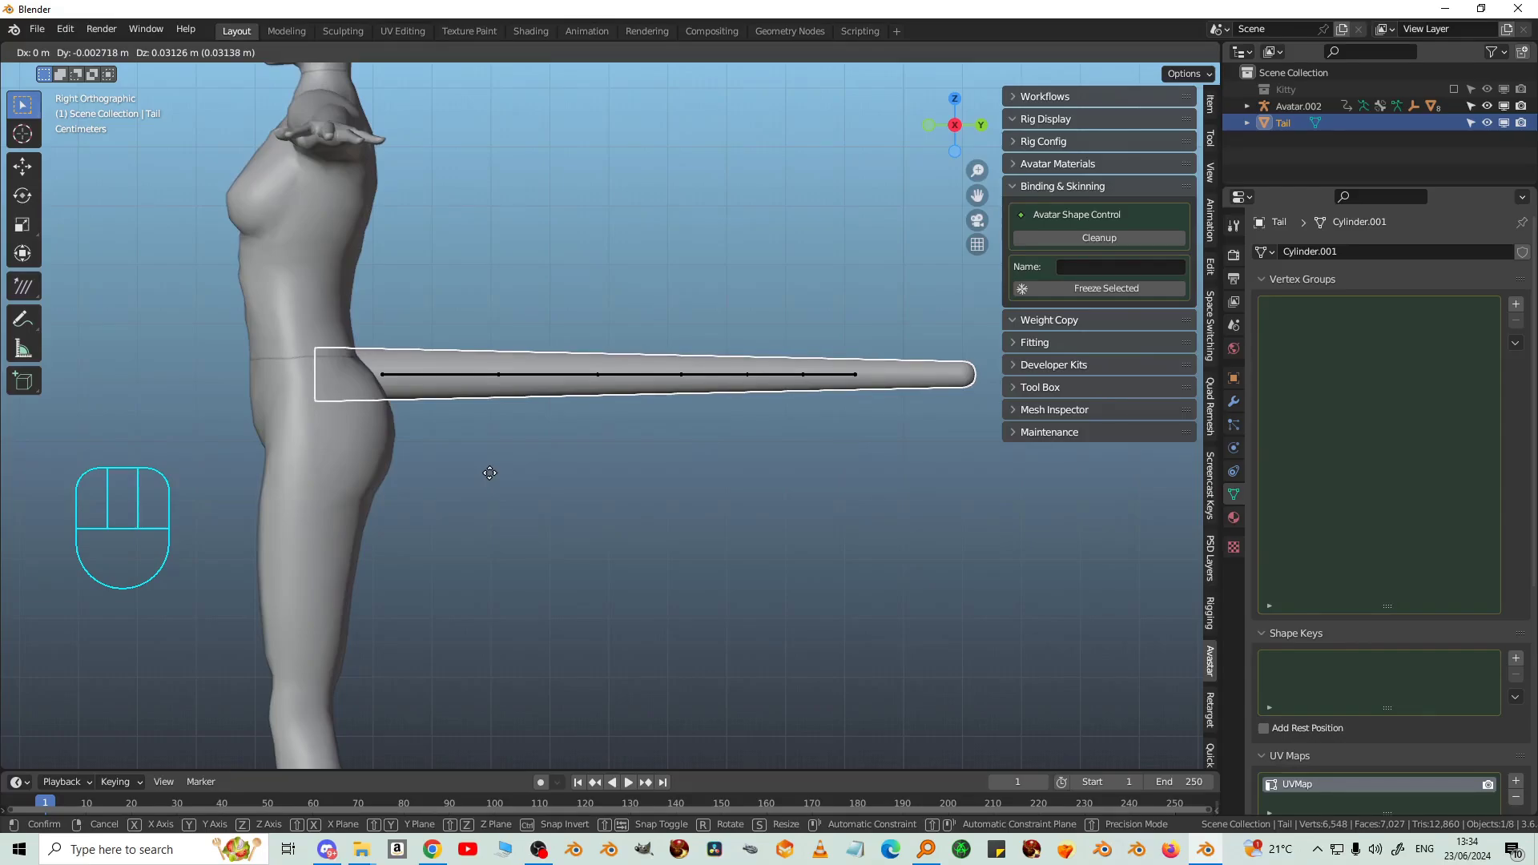
# Step: Raise the tail cylinder level with the tail bones, select the rig and expand its Workflows presets
pyautogui.moveTo(496, 479); pyautogui.dragTo(532, 380)
pyautogui.click(531, 381)
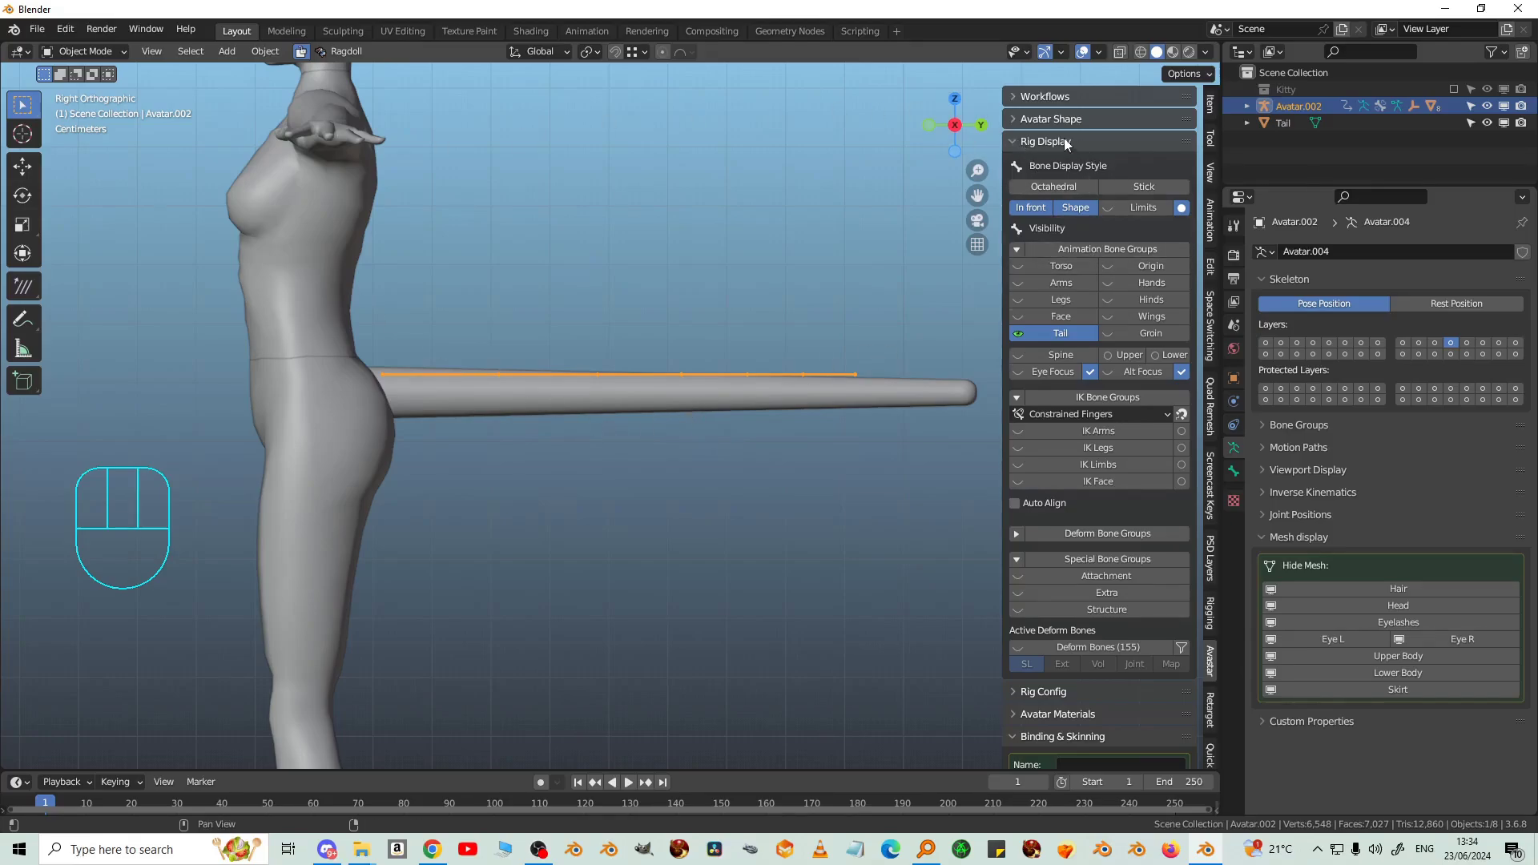
pyautogui.click(1021, 101)
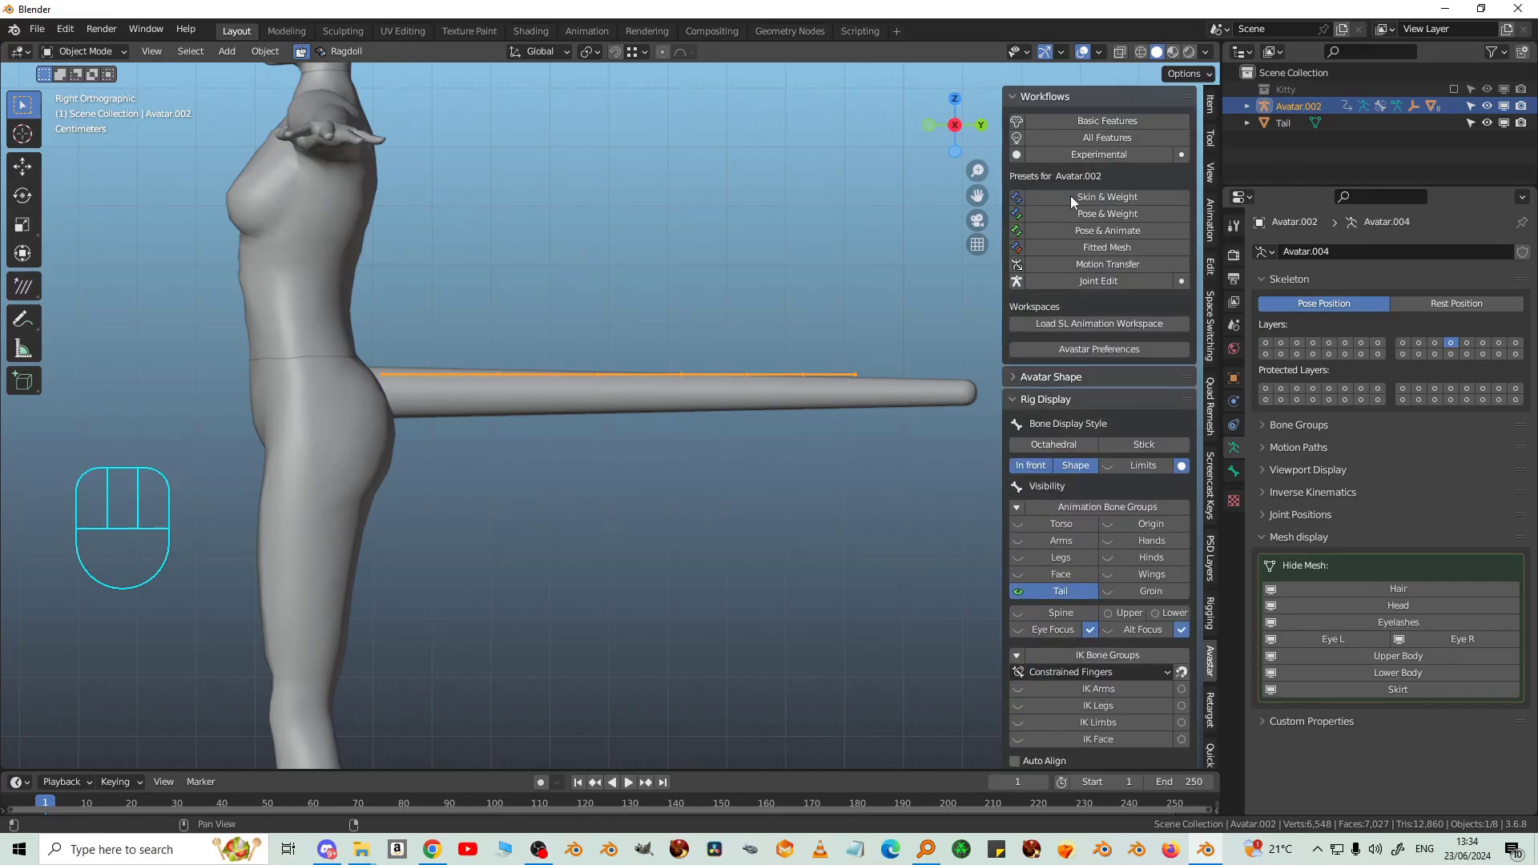
# Step: Switch the rig to Joint Edit and hide the Structure bone group, leaving only tail joints visible
pyautogui.click(1079, 287)
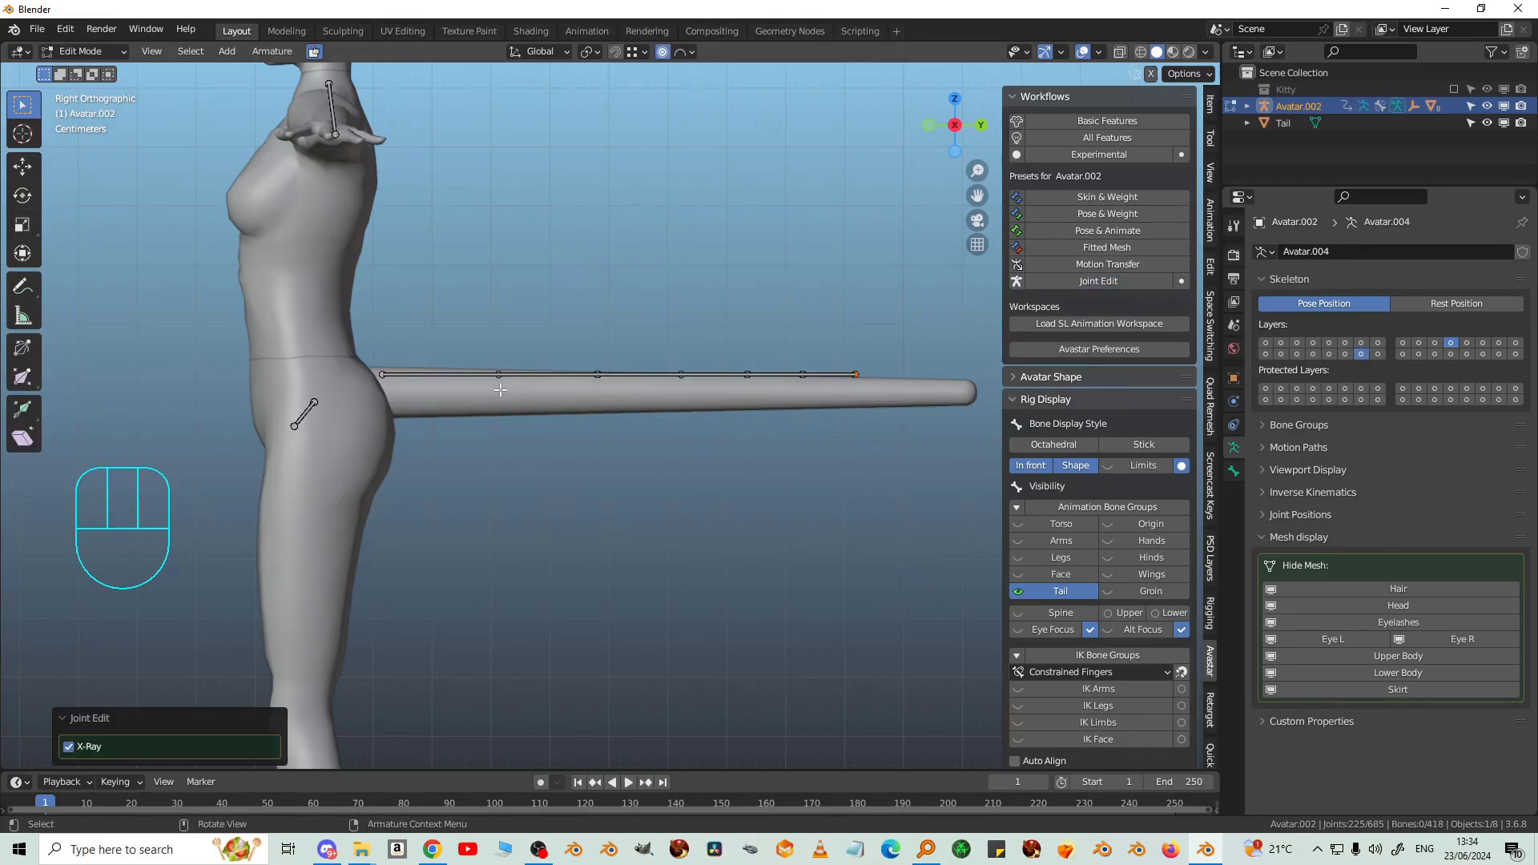
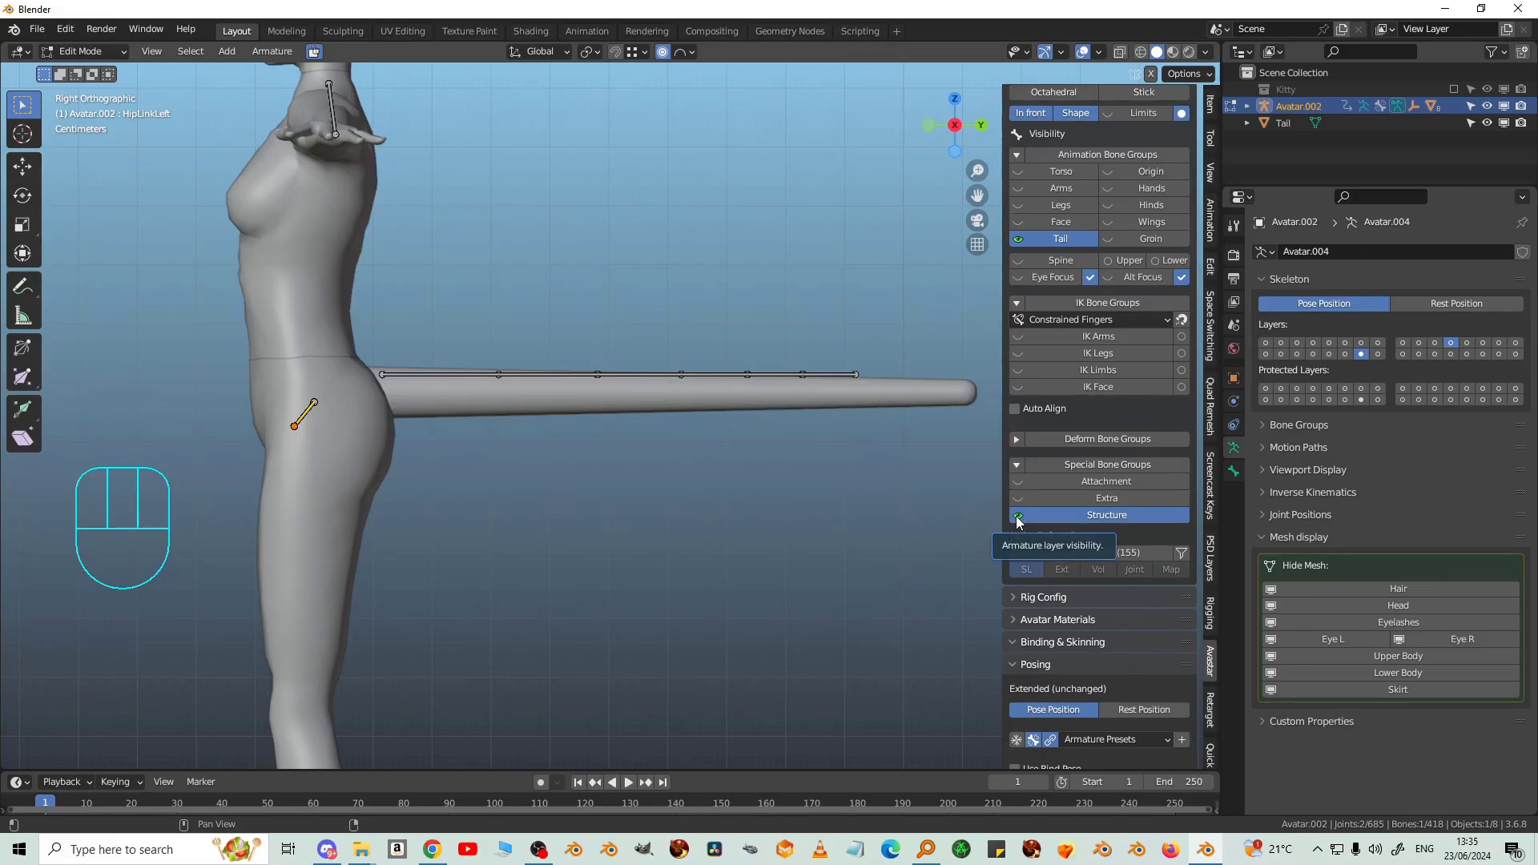
pyautogui.click(1021, 522)
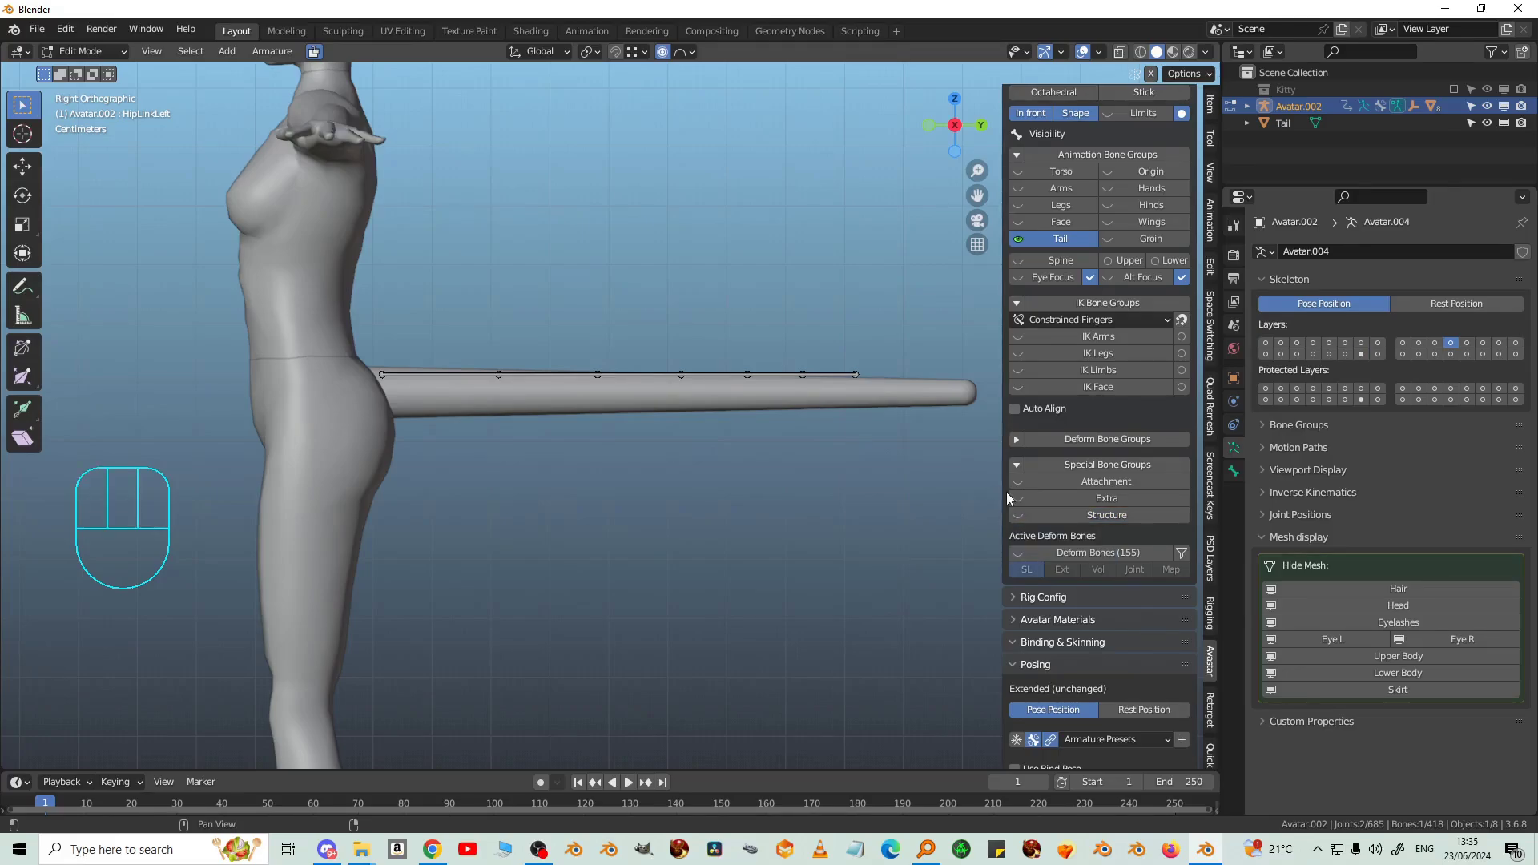
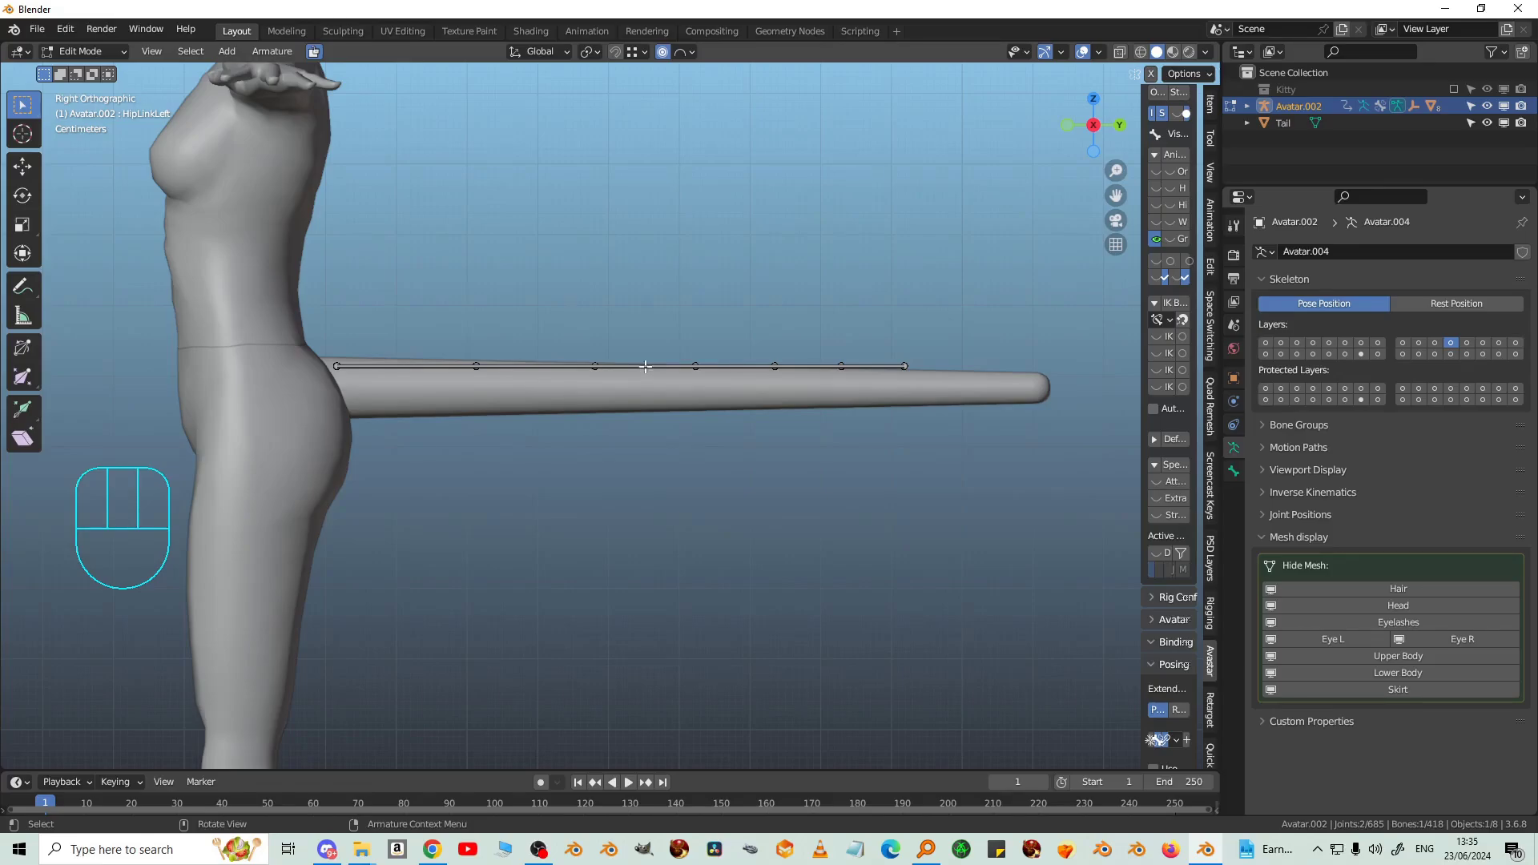
# Step: Select all visible tail bones and move them down along Z into the cylinder's centre
pyautogui.press('l')
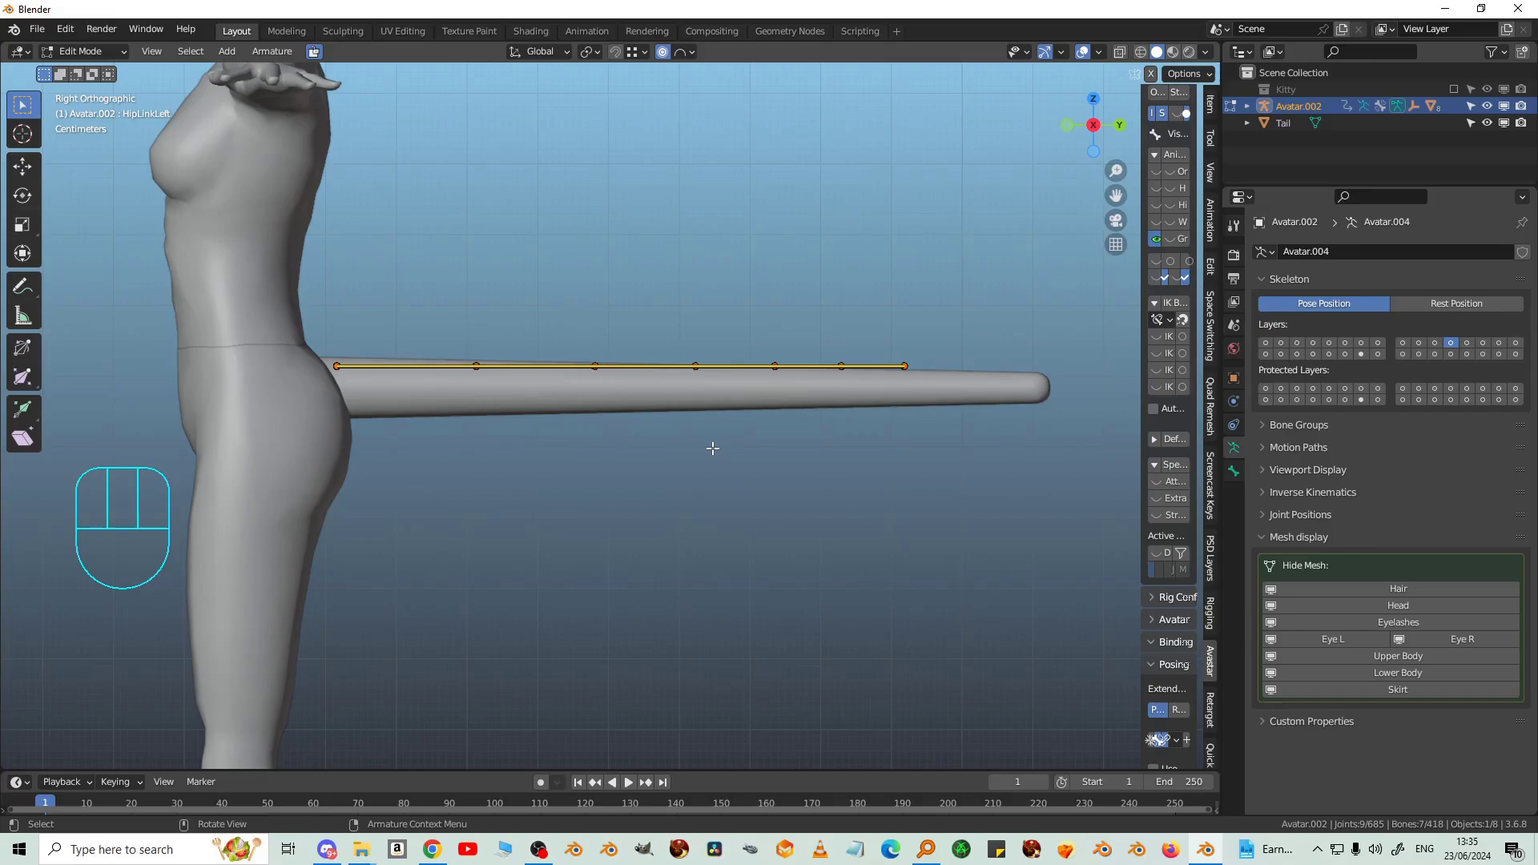
pyautogui.press('g')
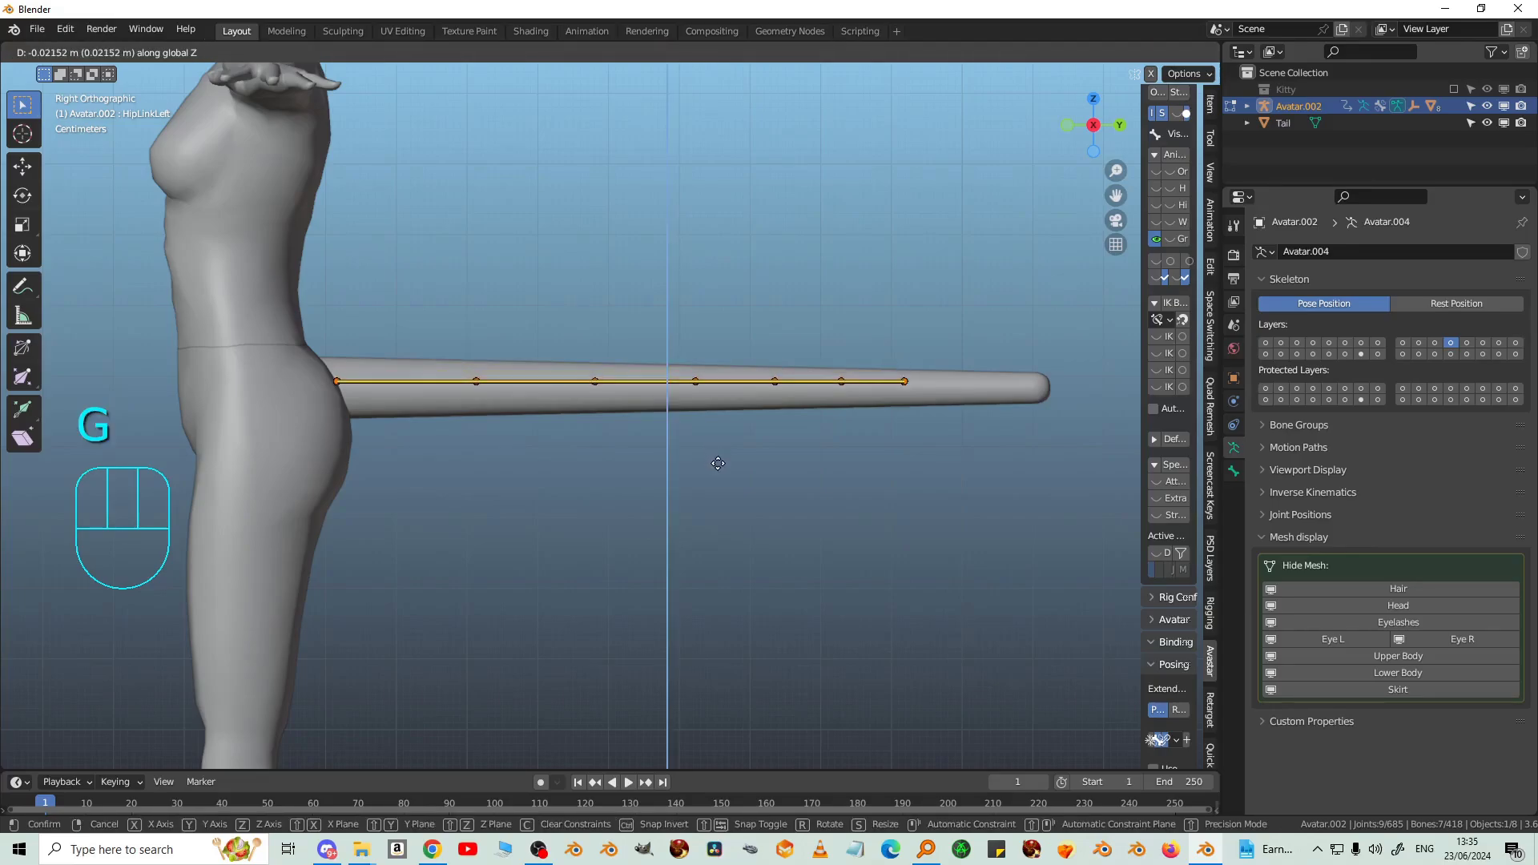
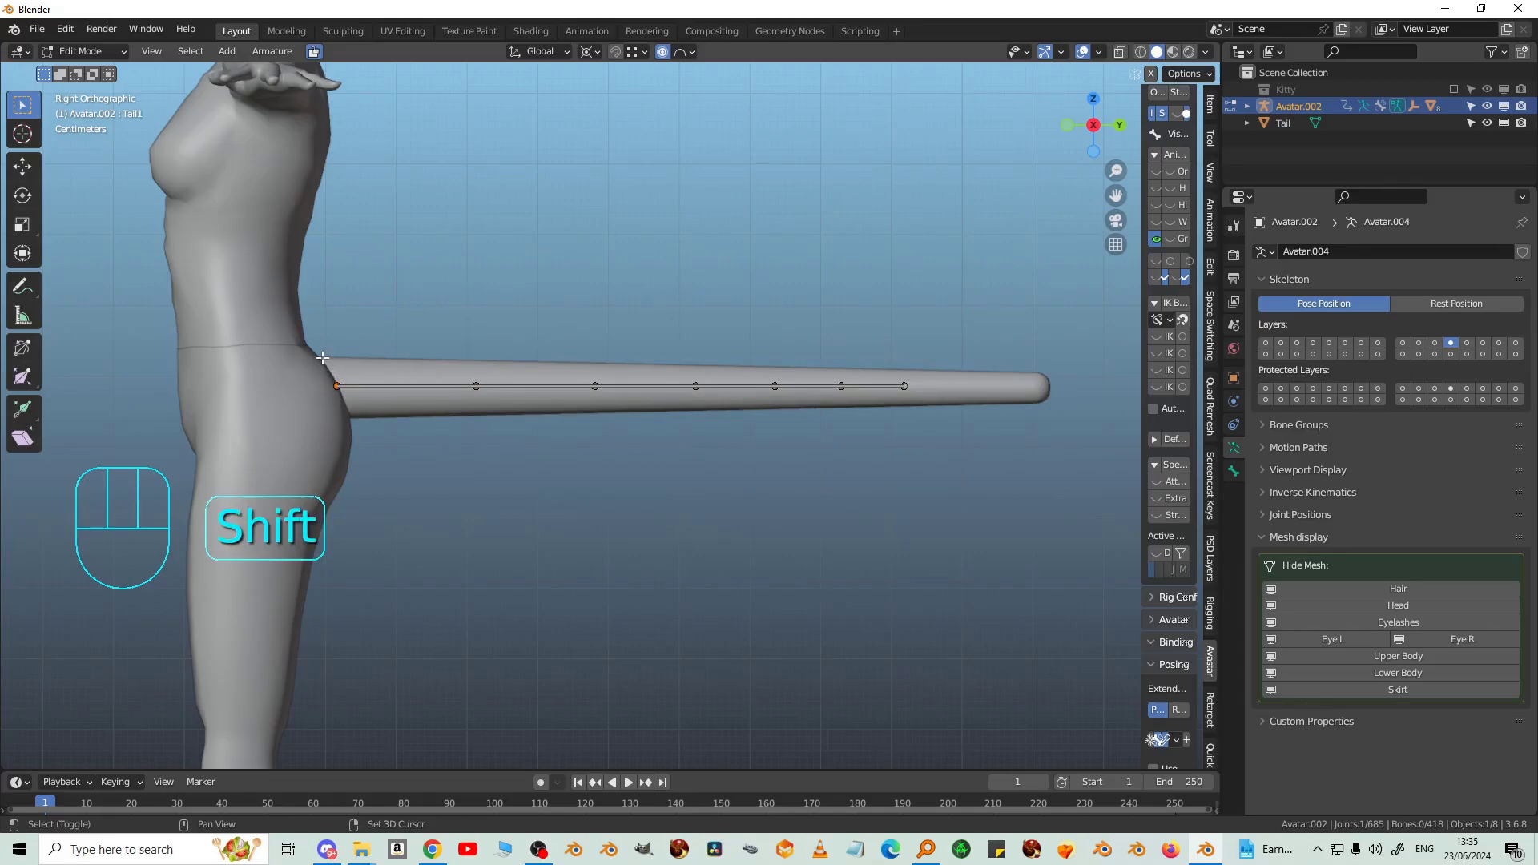
# Step: Scale the tail bone chain along the cylinder and box-select the whole chain to adjust it to the tip
pyautogui.press('shift+s')
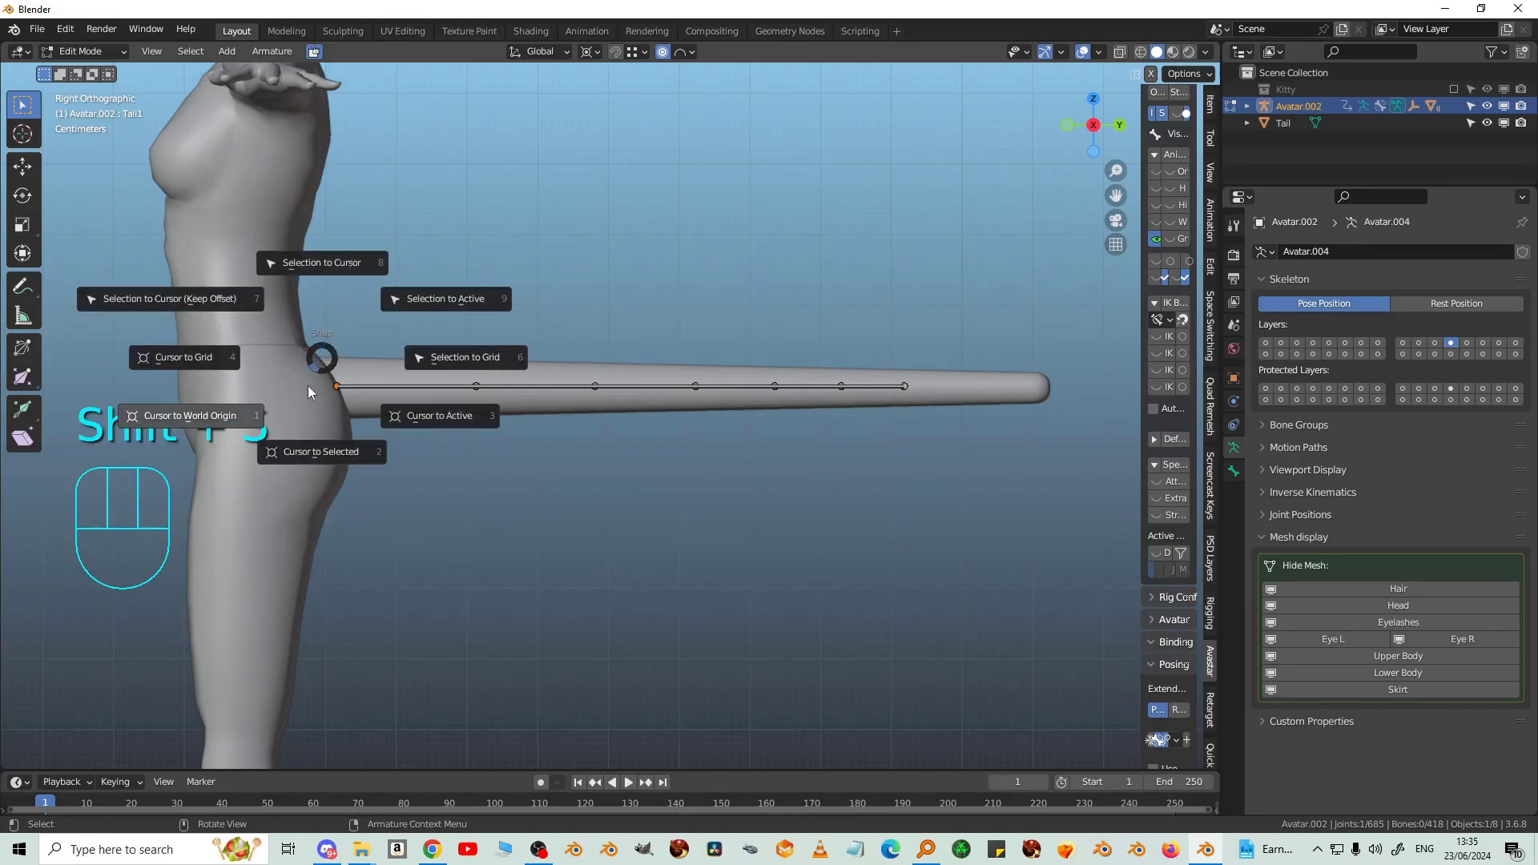
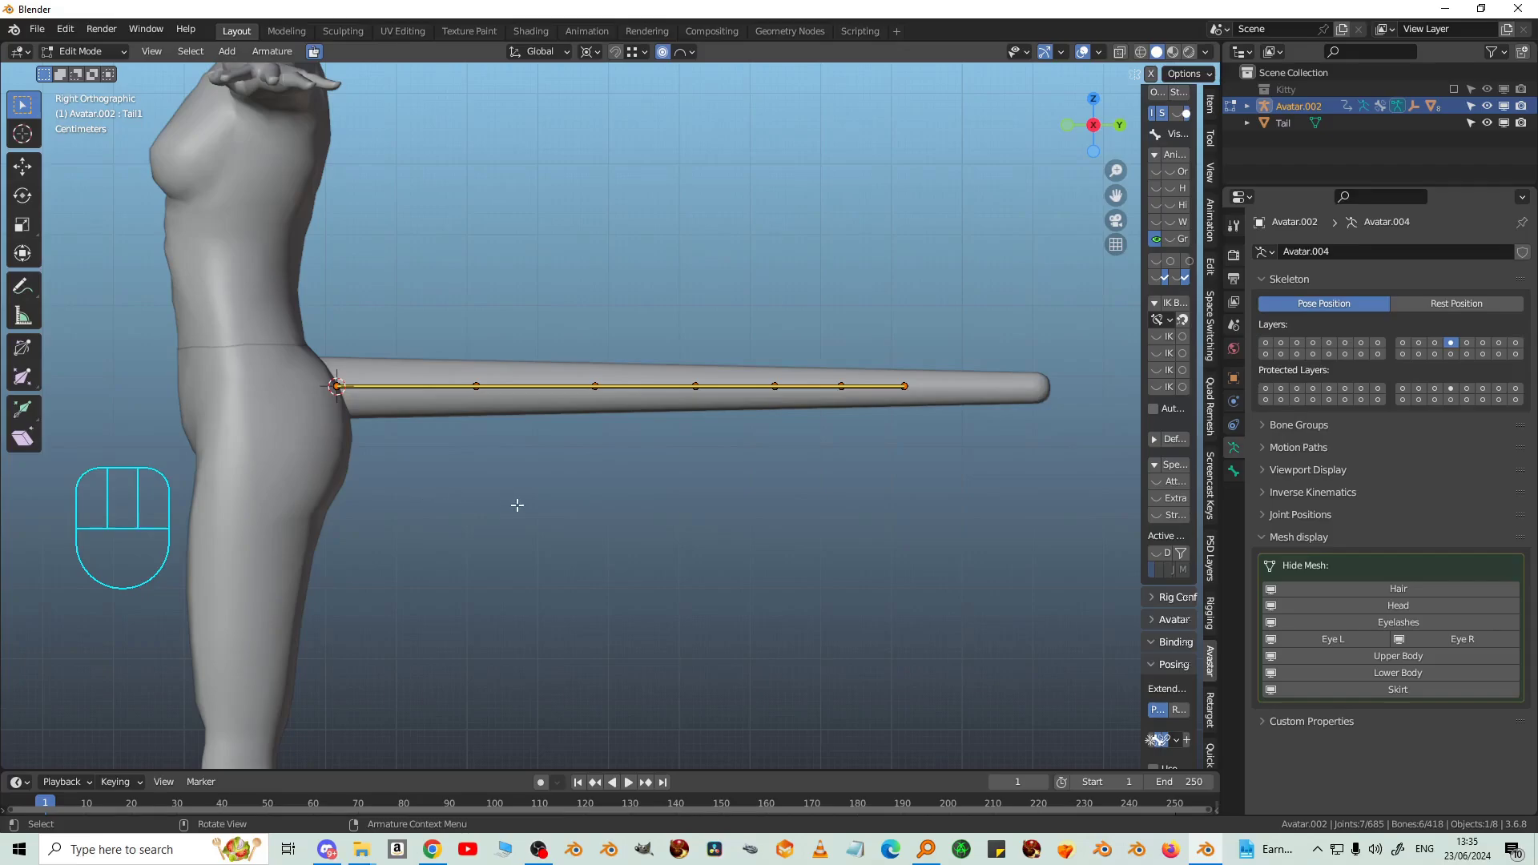
pyautogui.press('s')
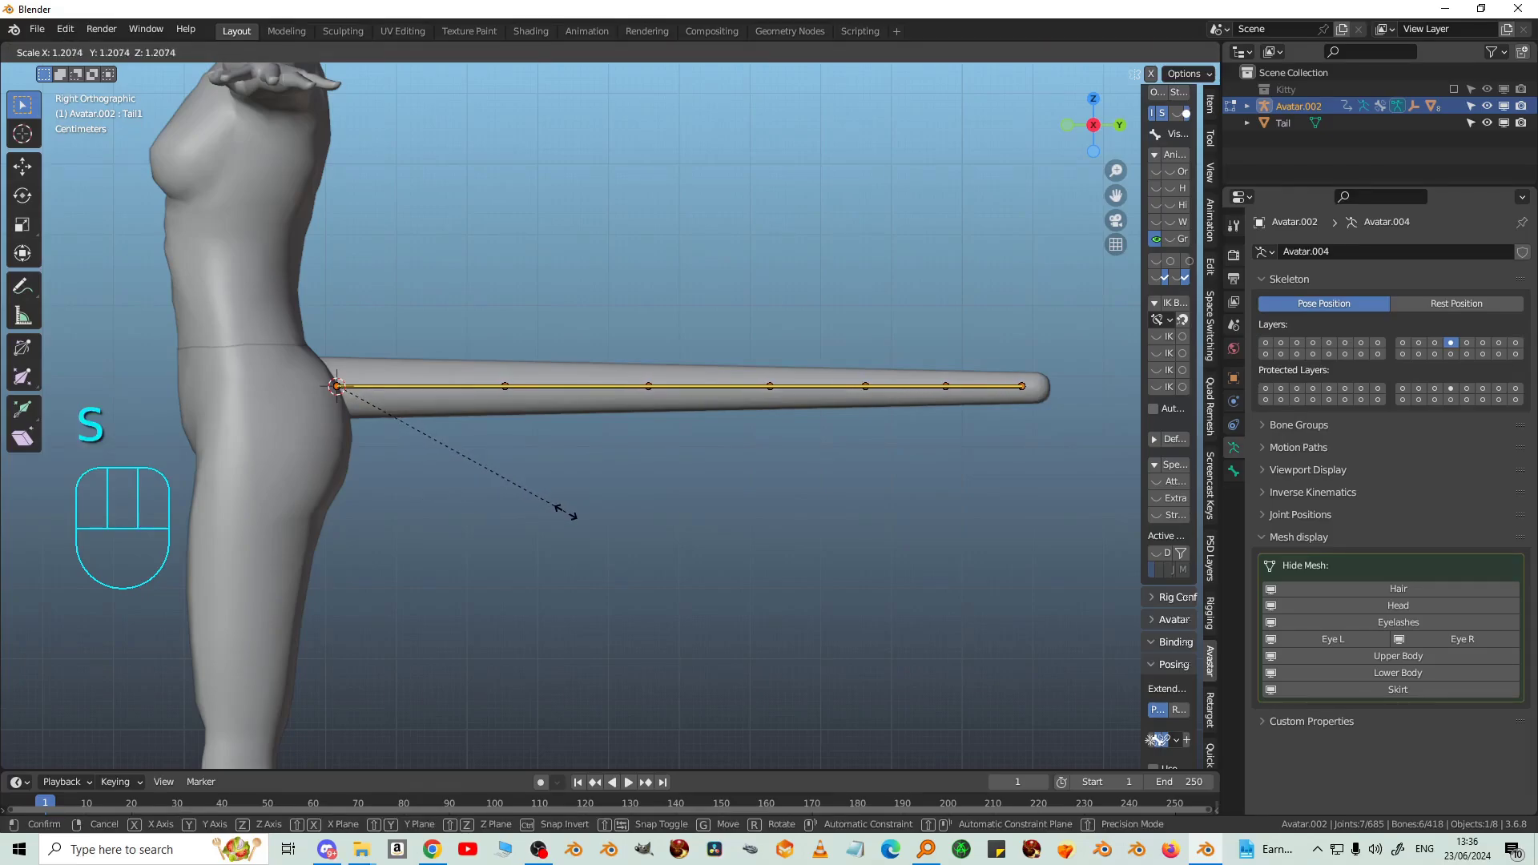
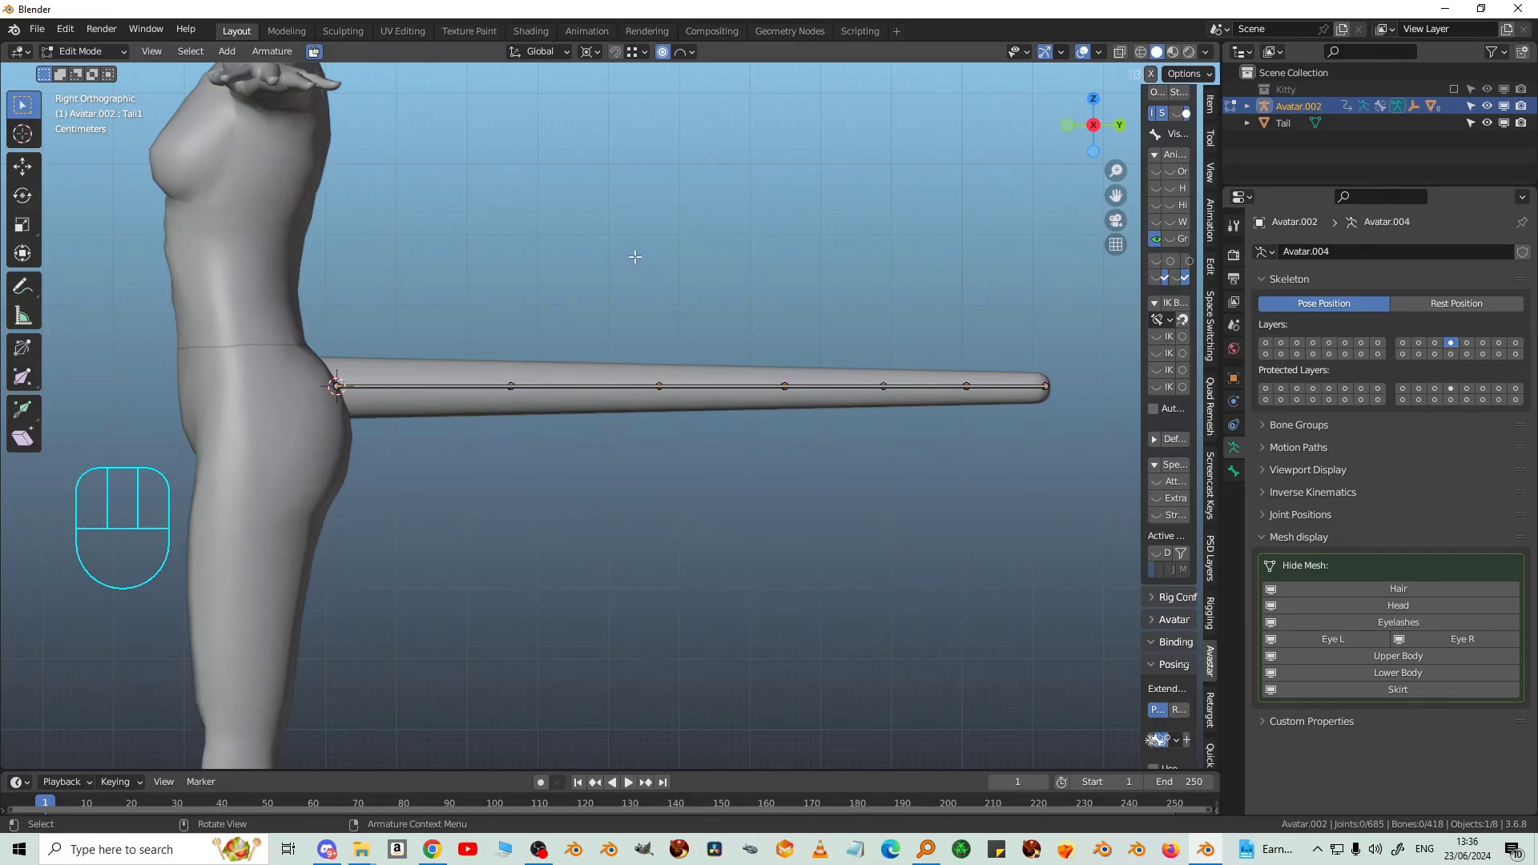
pyautogui.press('b')
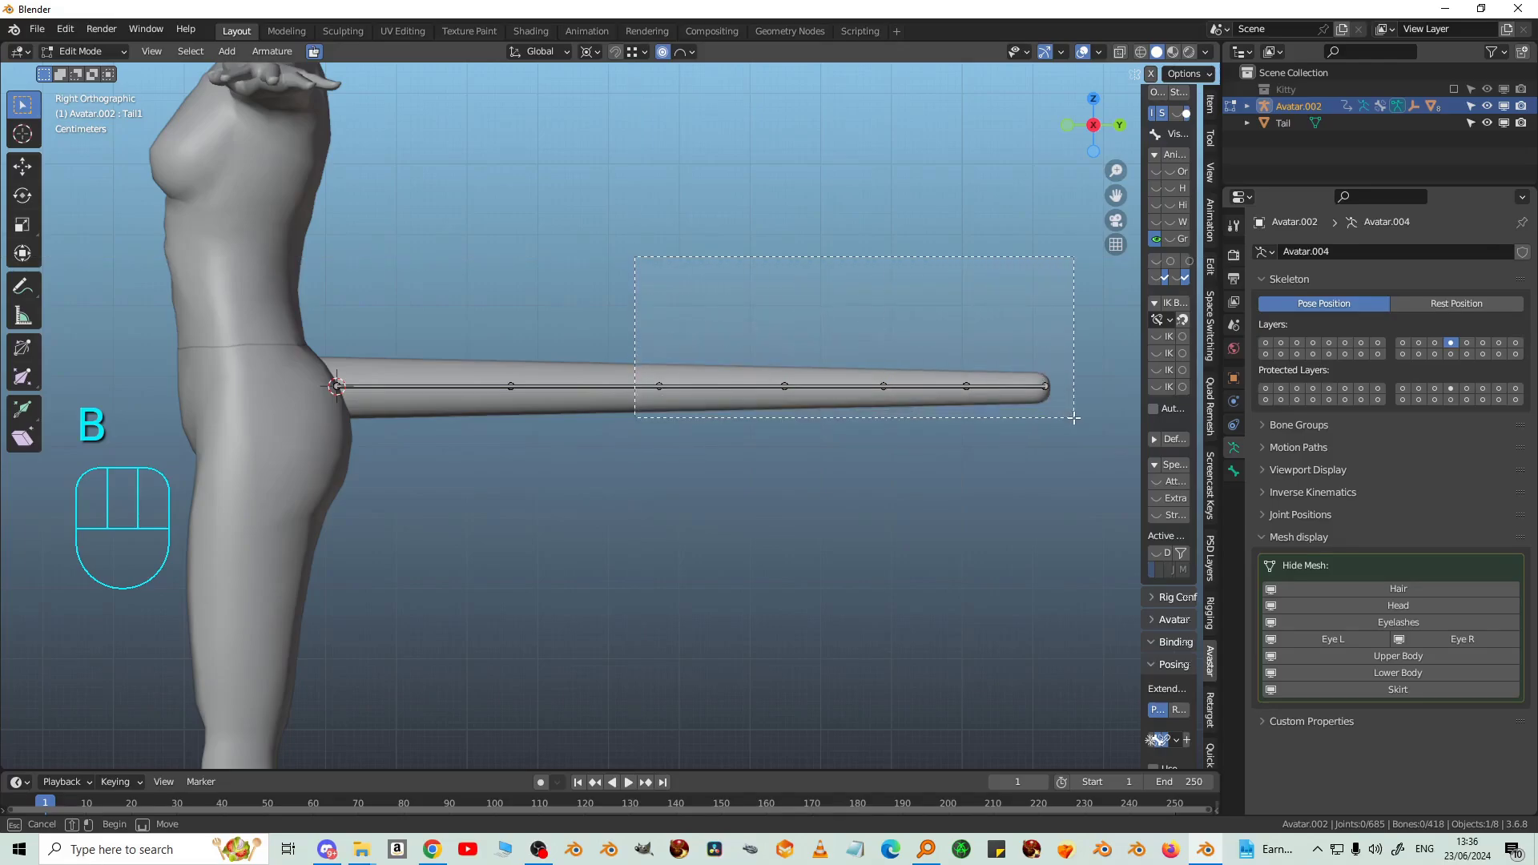
pyautogui.press('g')
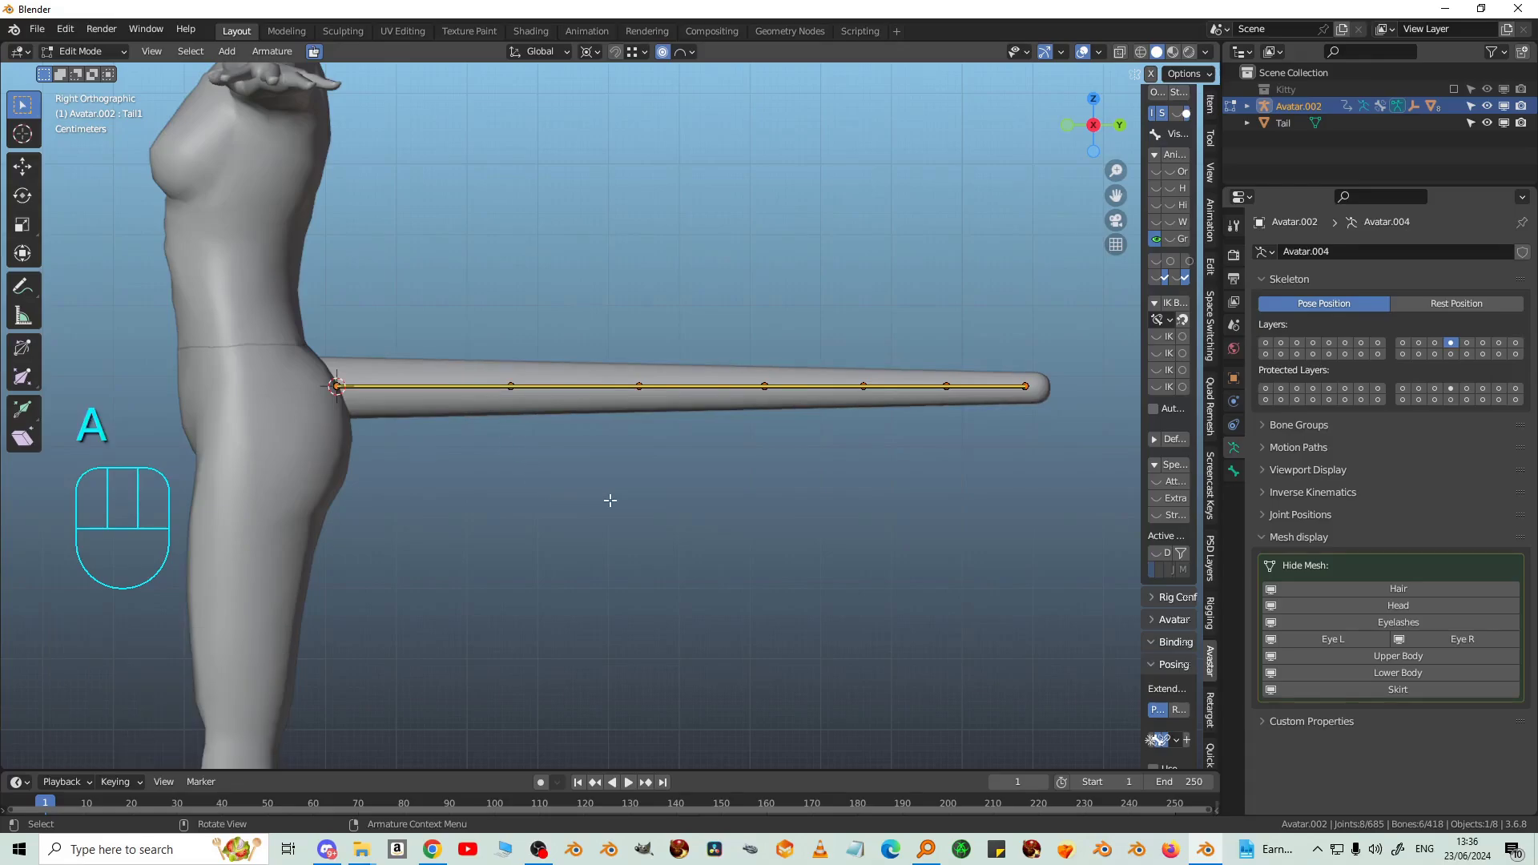
# Step: Scale the tail bone chain slightly longer, confirm it and return to Object Mode
pyautogui.press('a')
pyautogui.press('s')
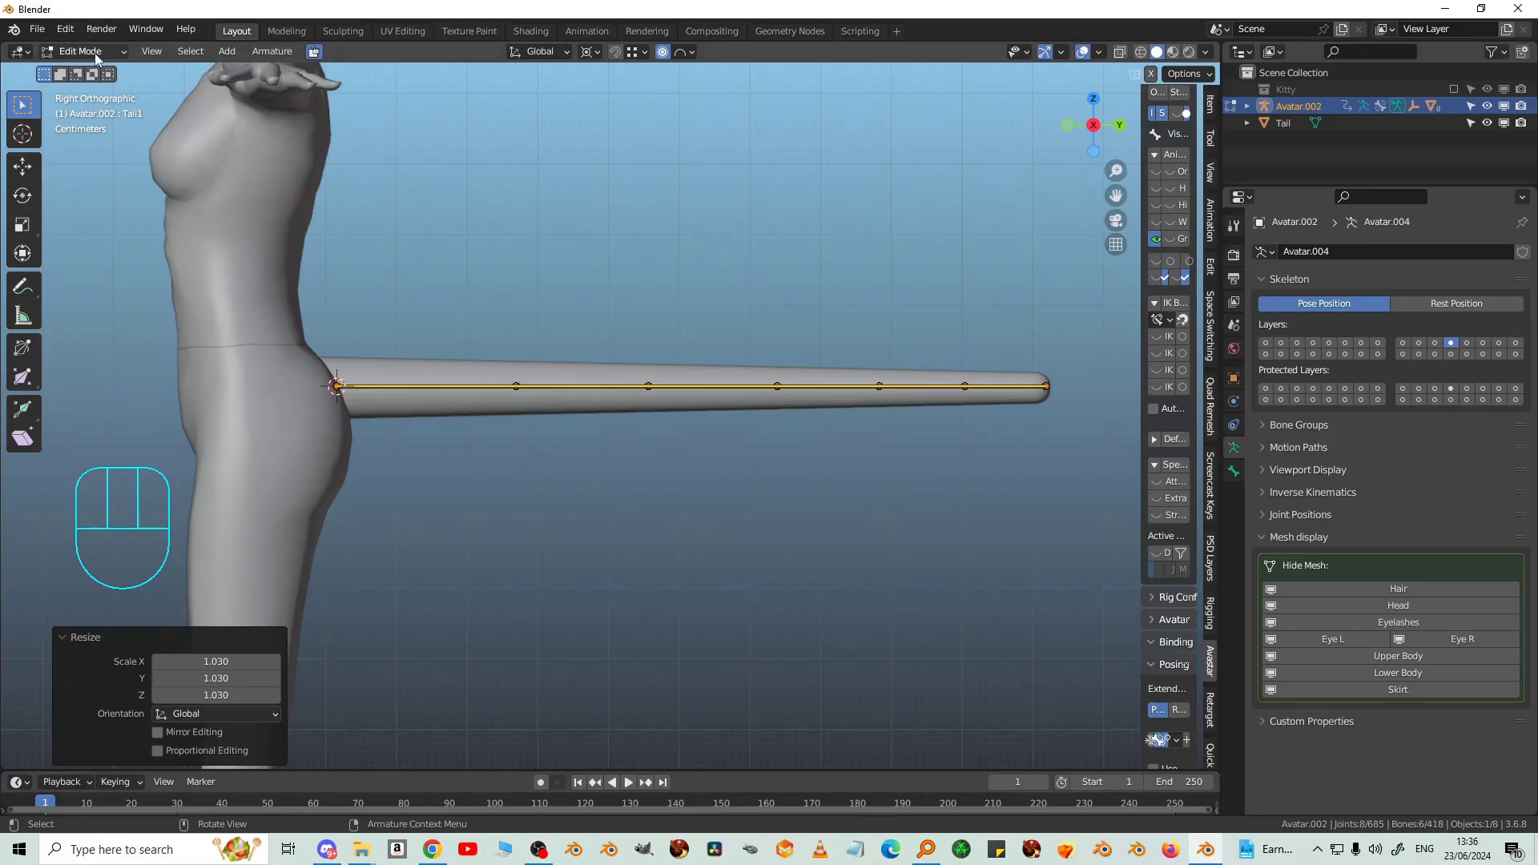
pyautogui.moveTo(98, 59); pyautogui.dragTo(295, 318)
# Step: Select the tail cylinder and apply its scale with Ctrl+A
pyautogui.click(444, 377)
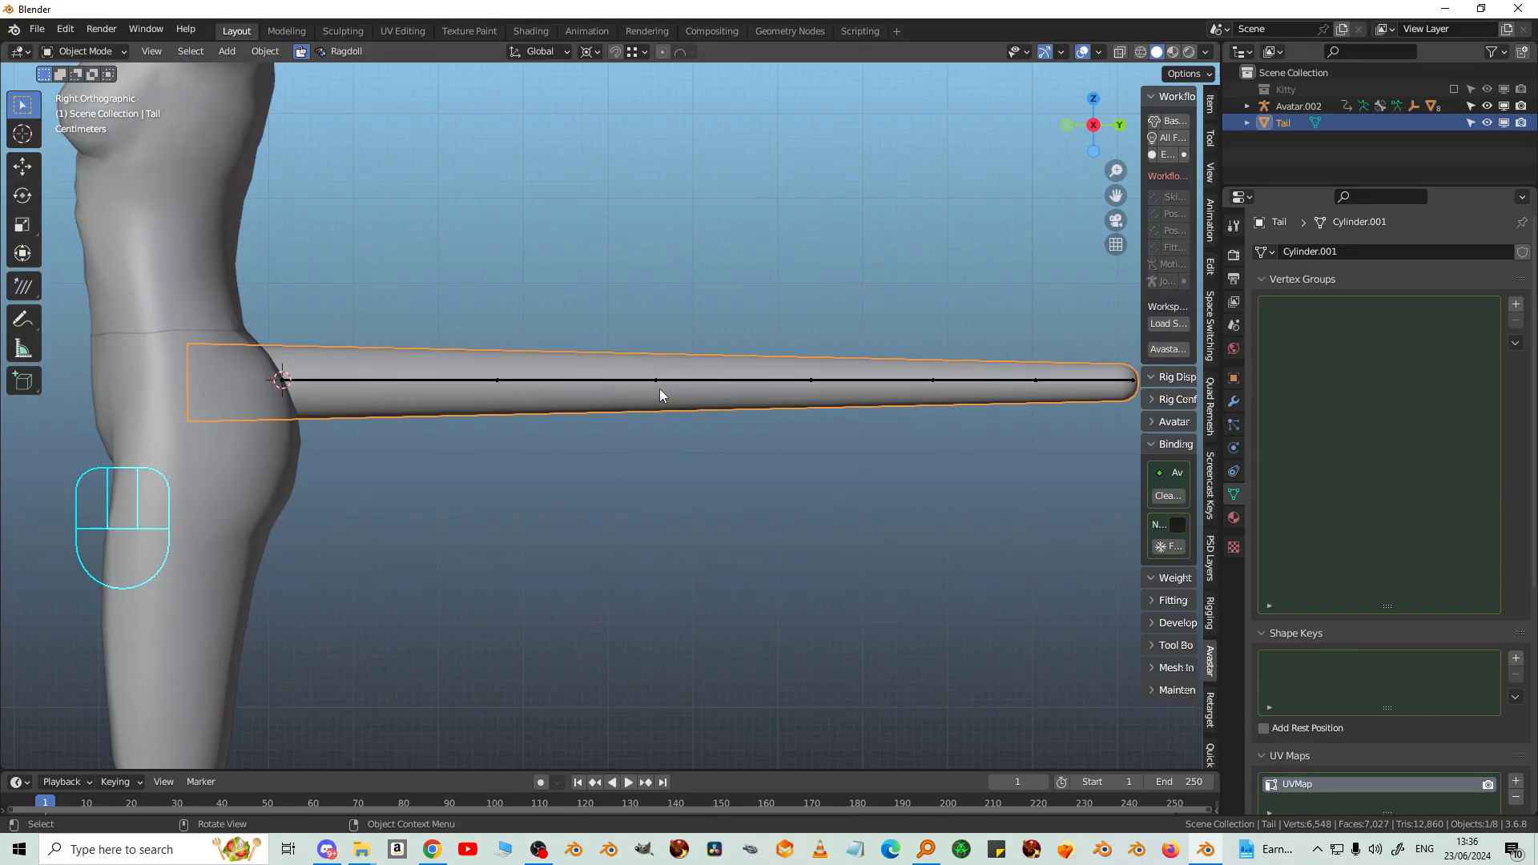
pyautogui.click(629, 407)
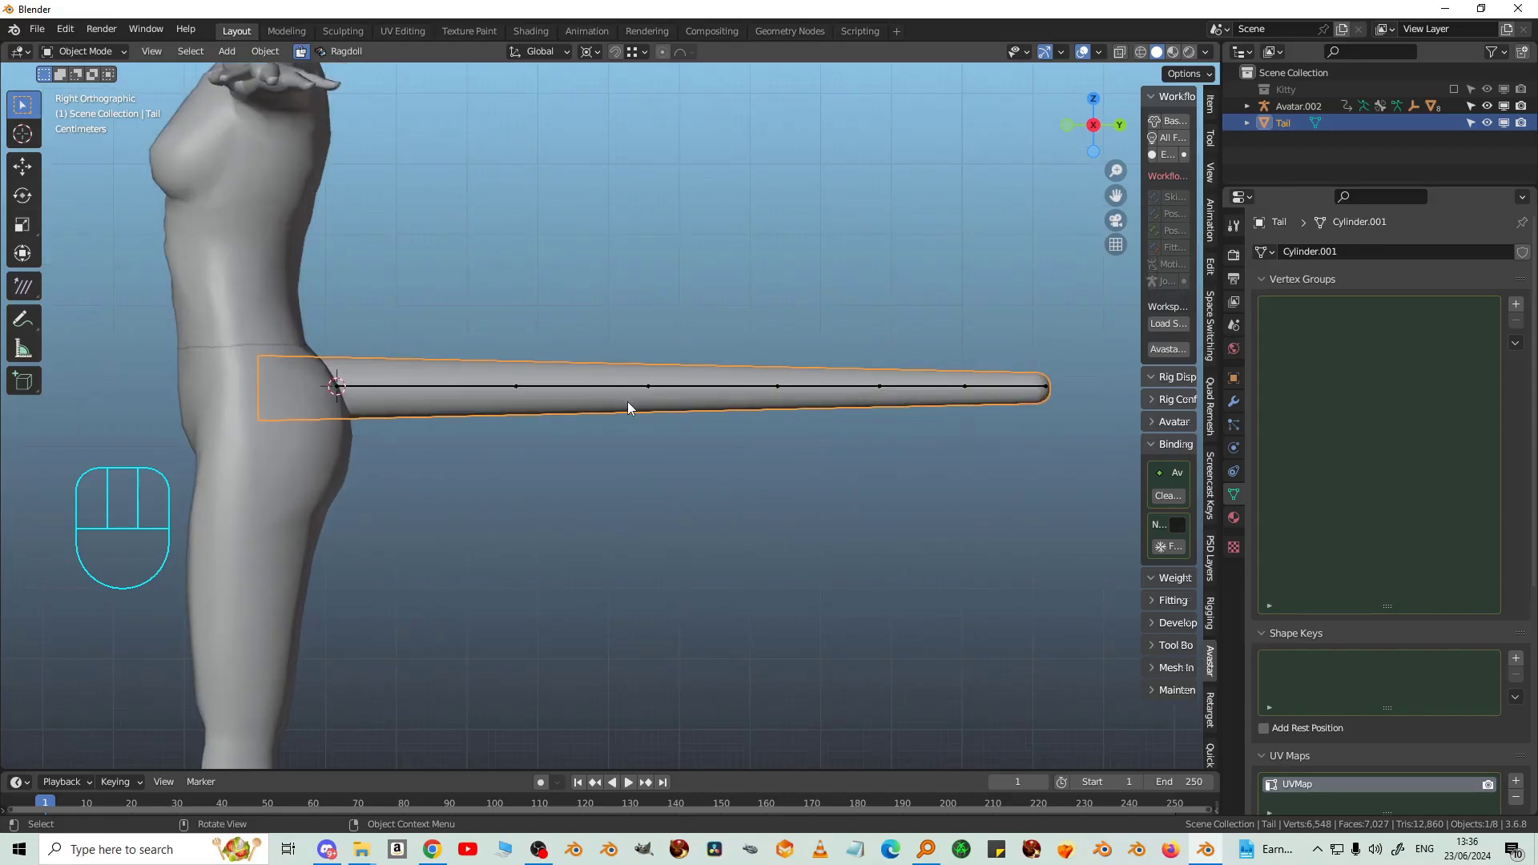
pyautogui.click(441, 371)
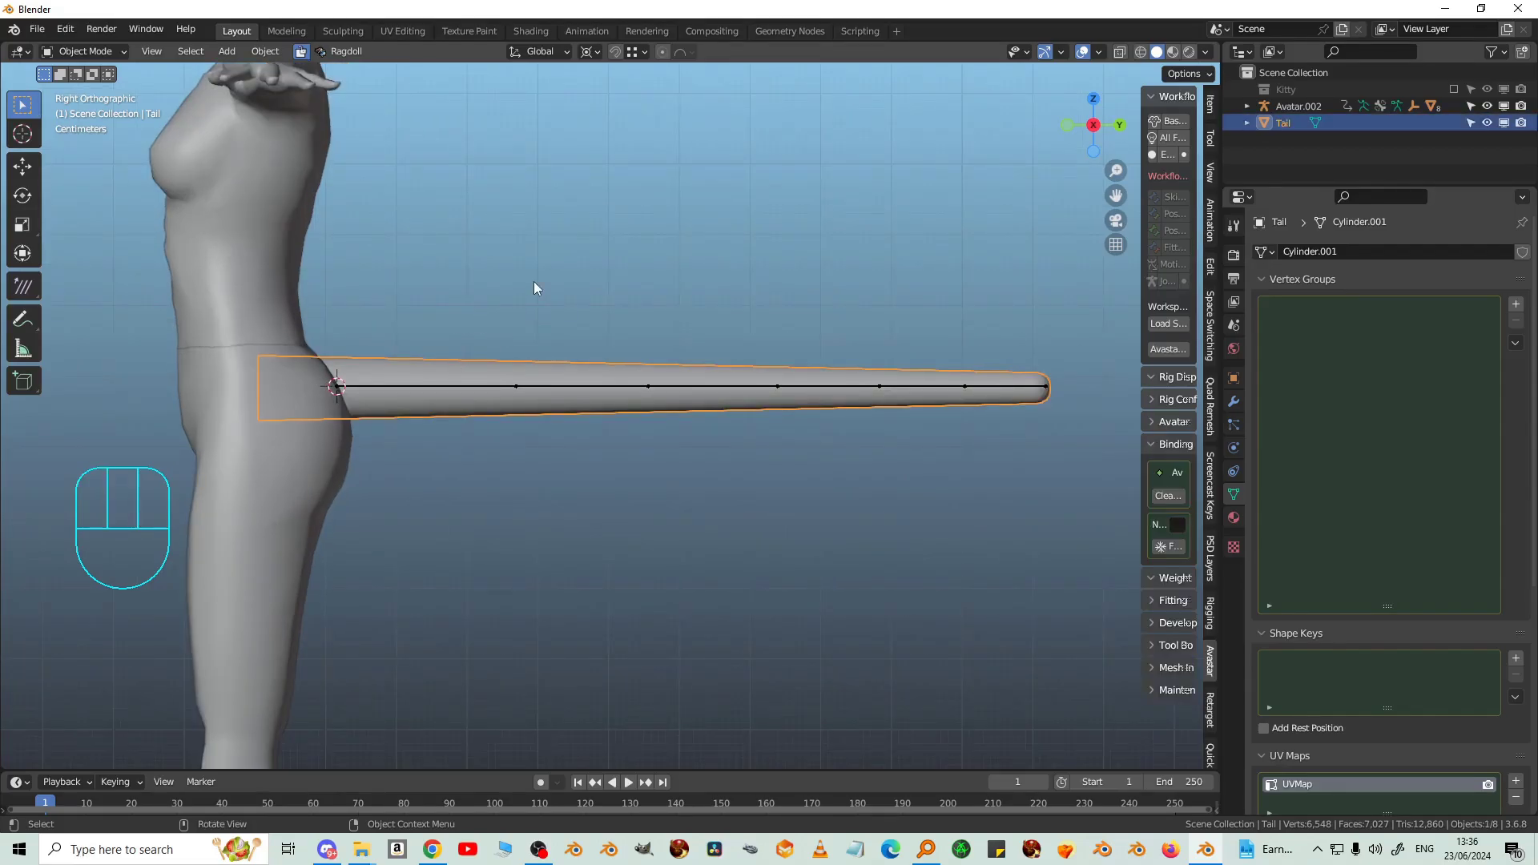
pyautogui.press('ctrl+a')
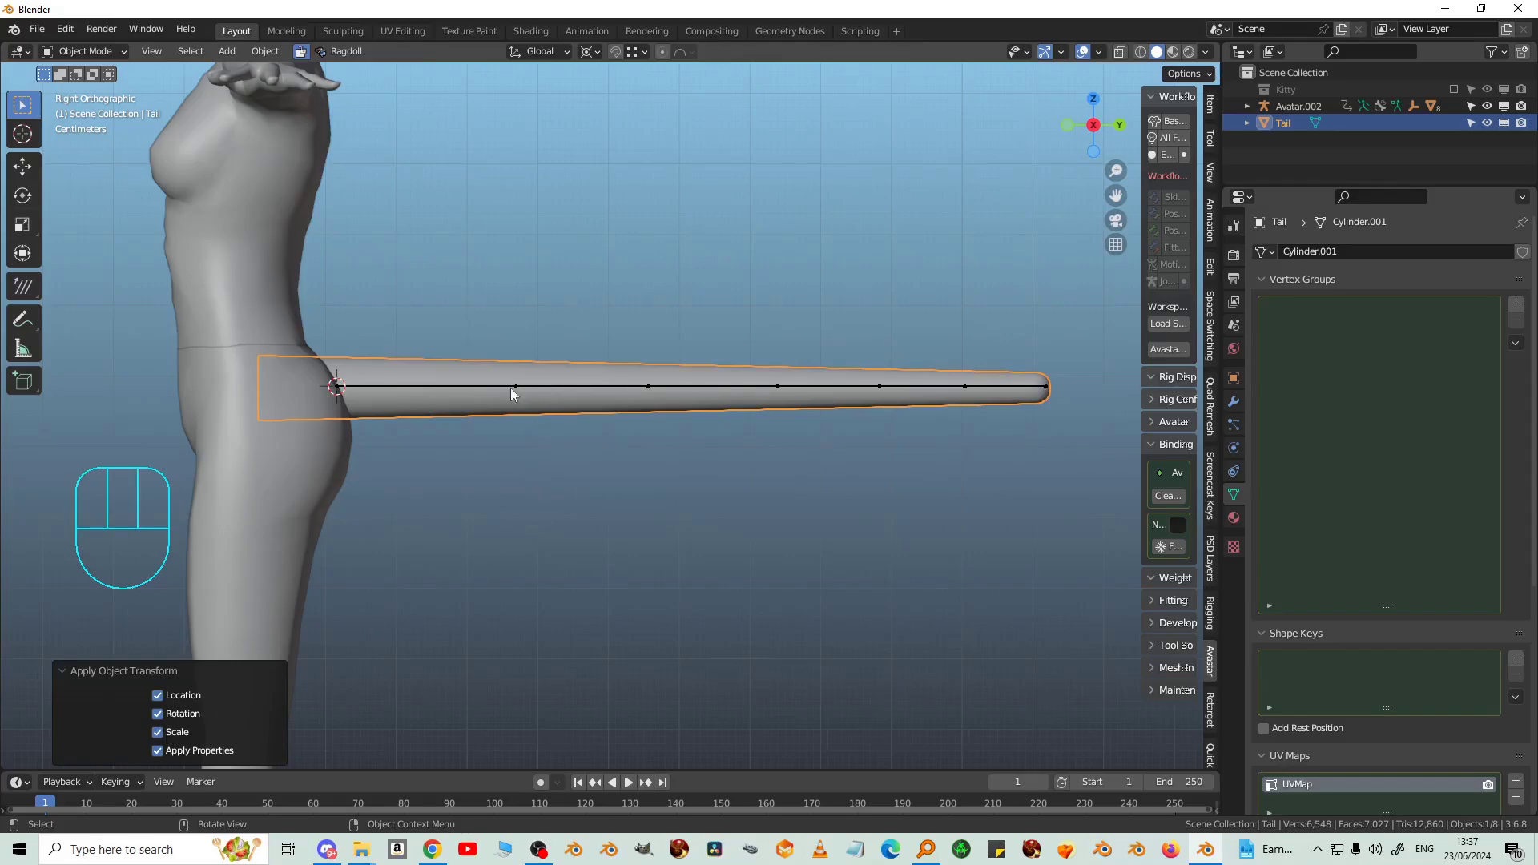
# Step: Put the armature in Pose Mode and set Rig Modify Tools to apply the rest pose With Joints
pyautogui.click(488, 391)
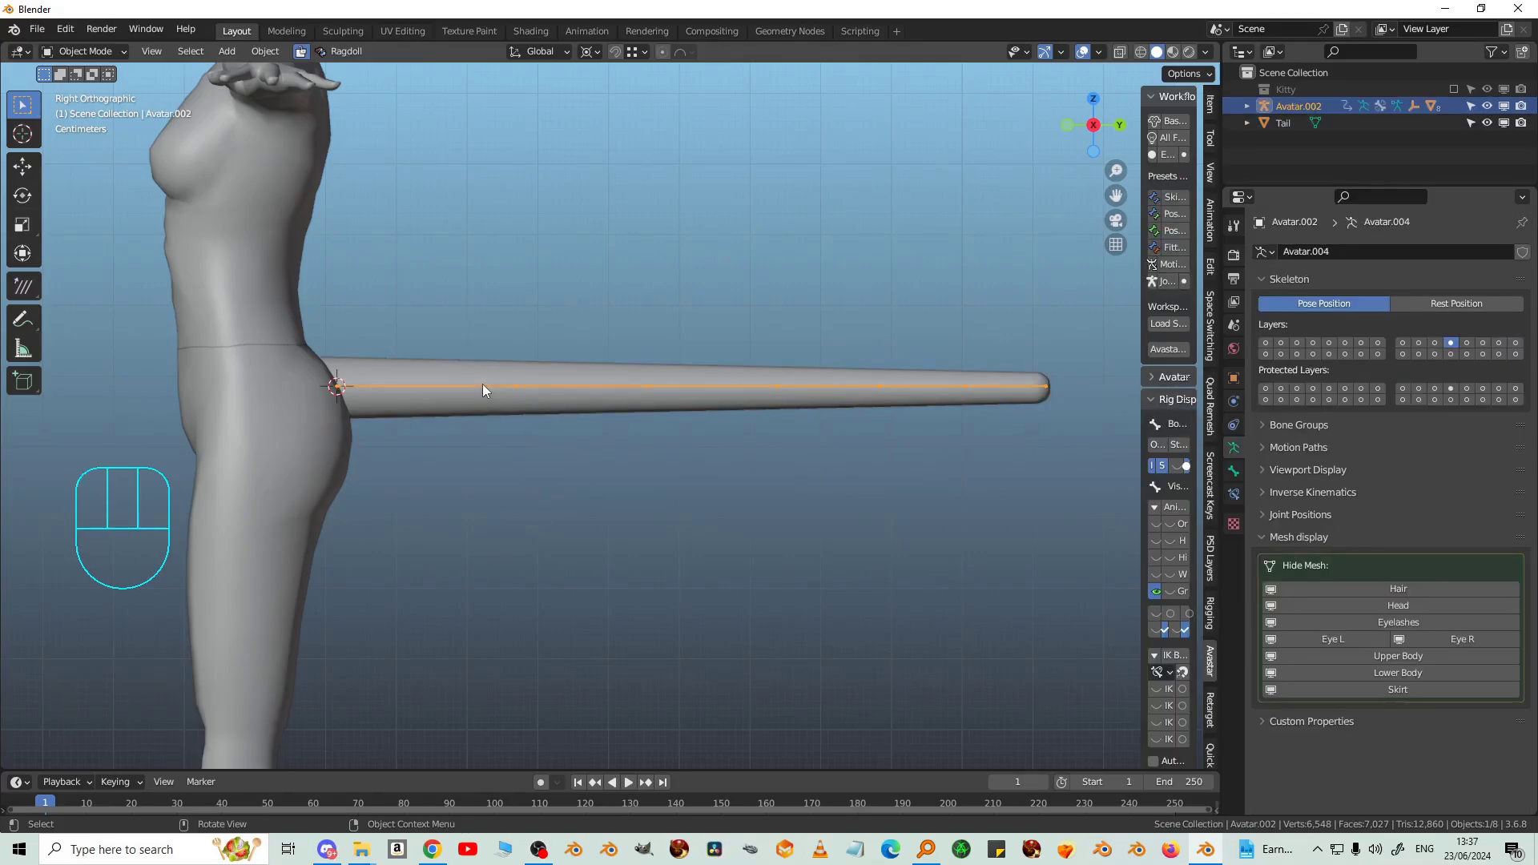
pyautogui.moveTo(102, 58); pyautogui.dragTo(92, 116)
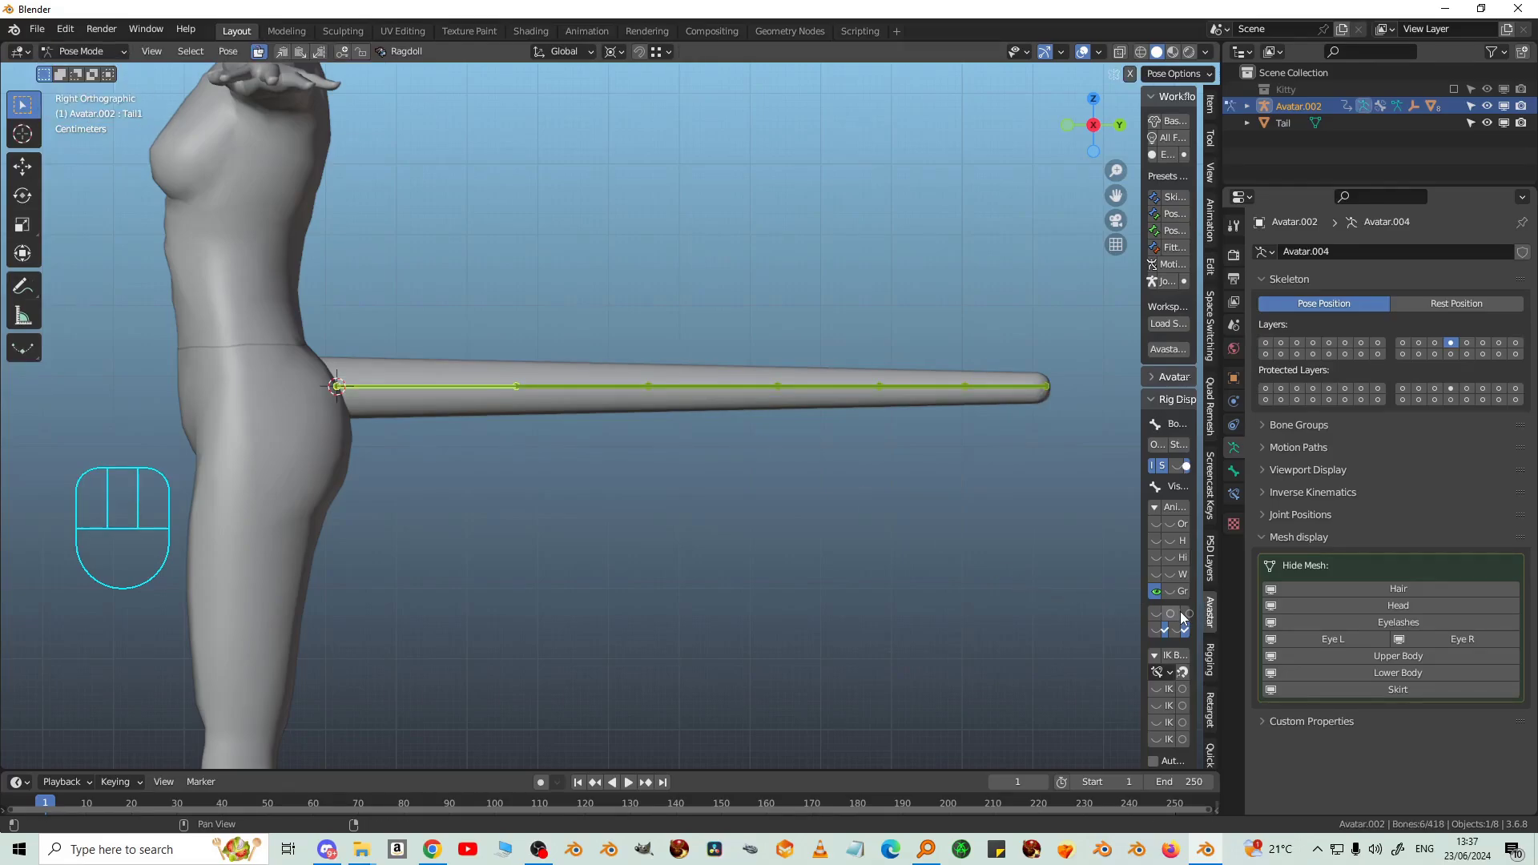
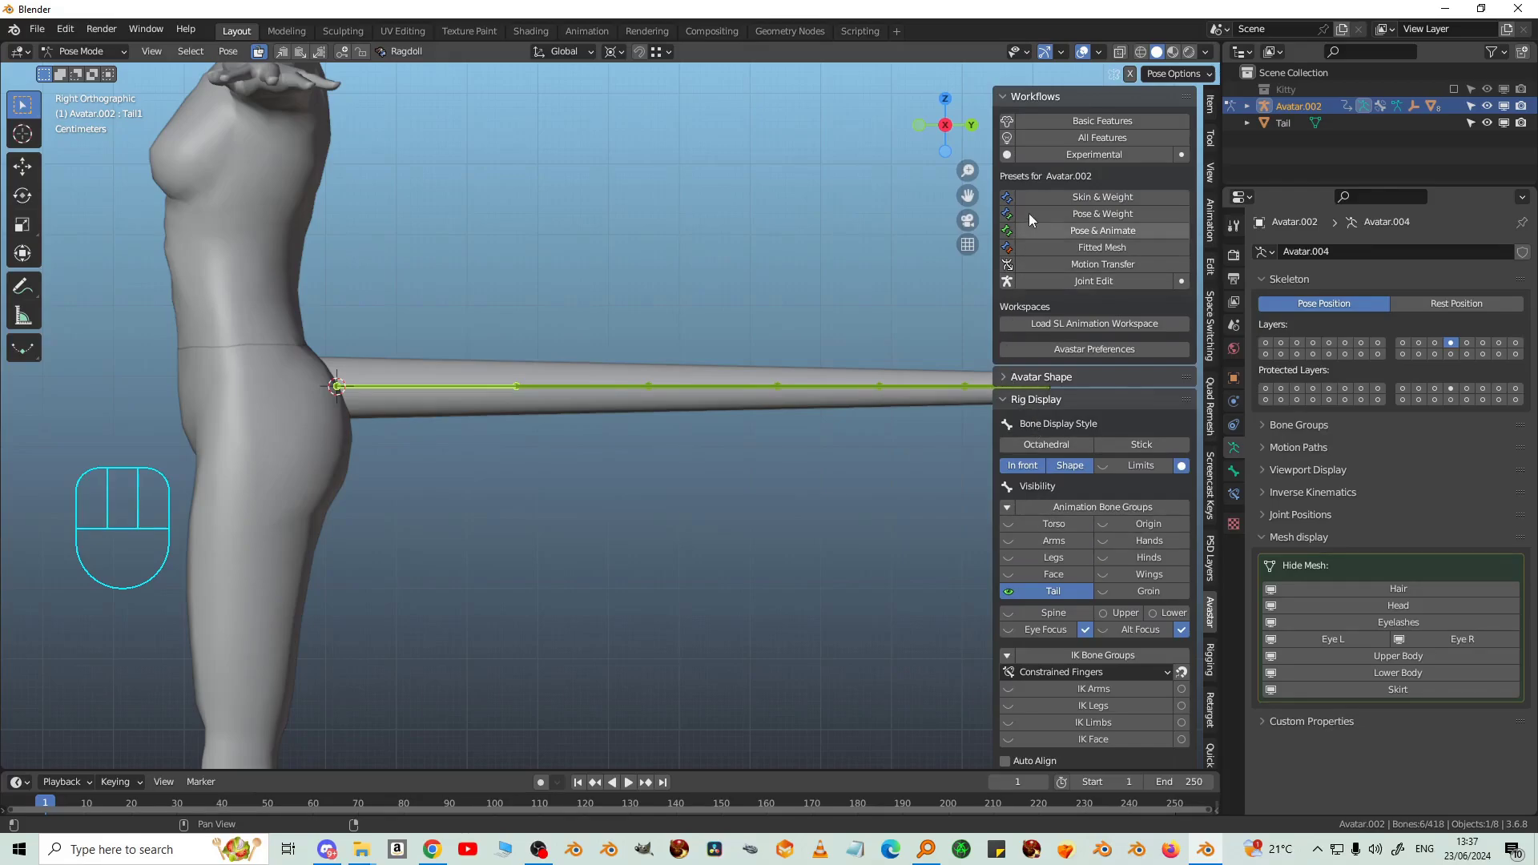
pyautogui.click(1011, 402)
pyautogui.click(1010, 475)
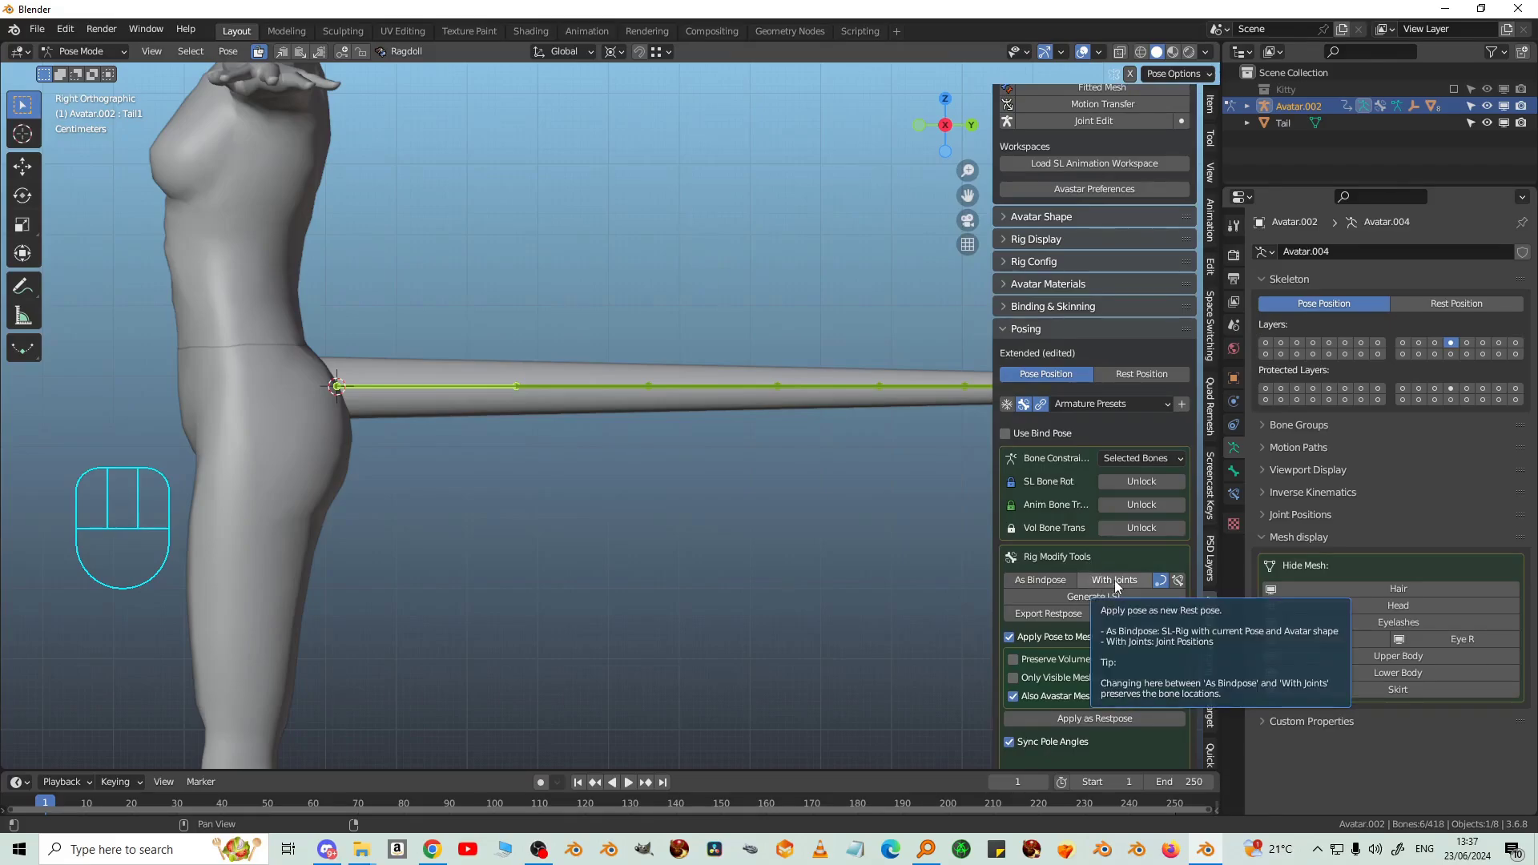
pyautogui.click(1119, 587)
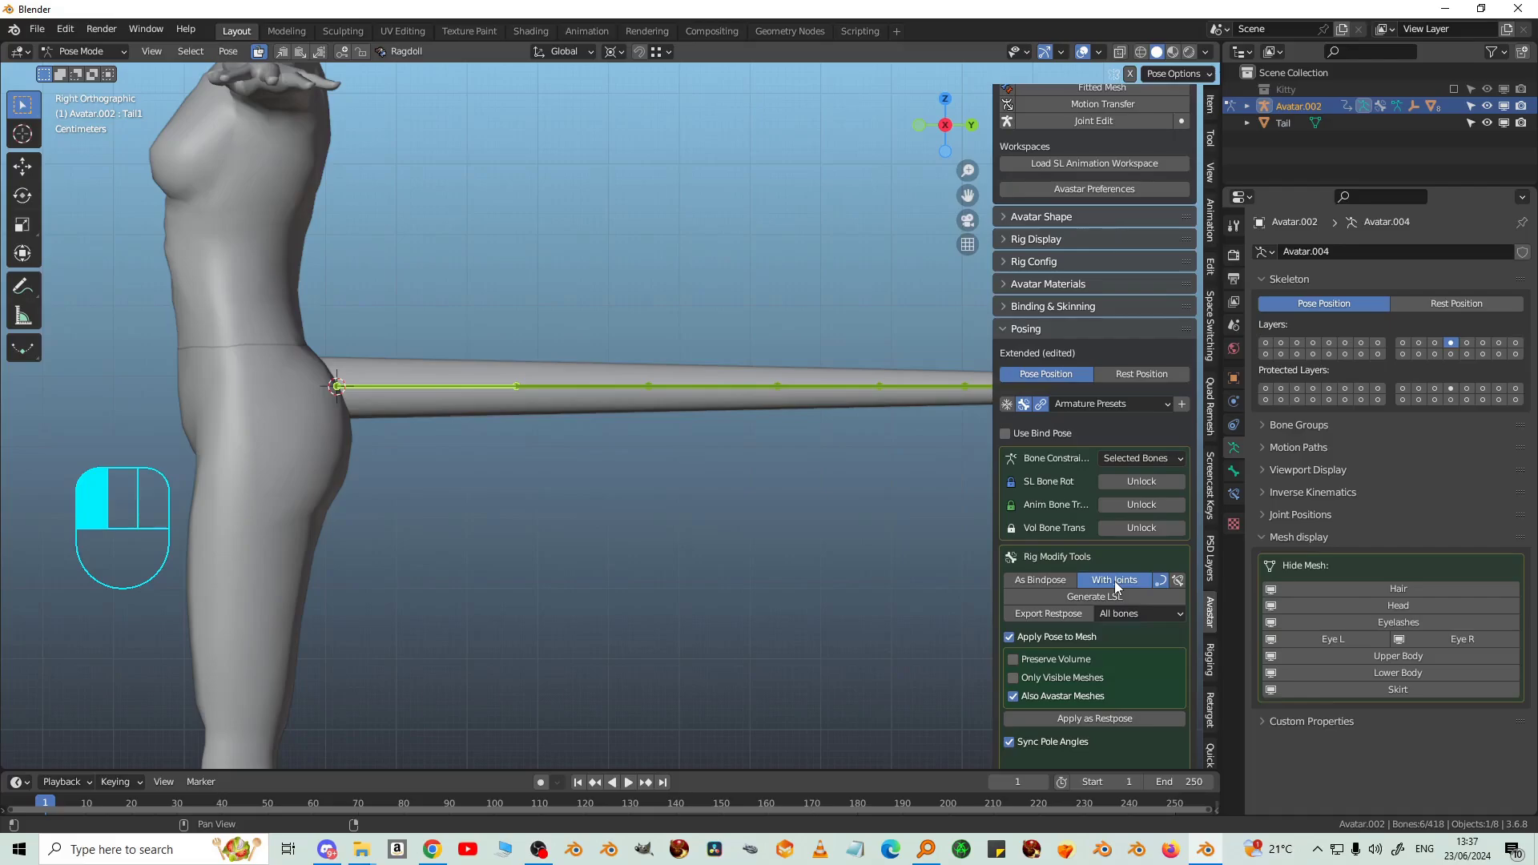
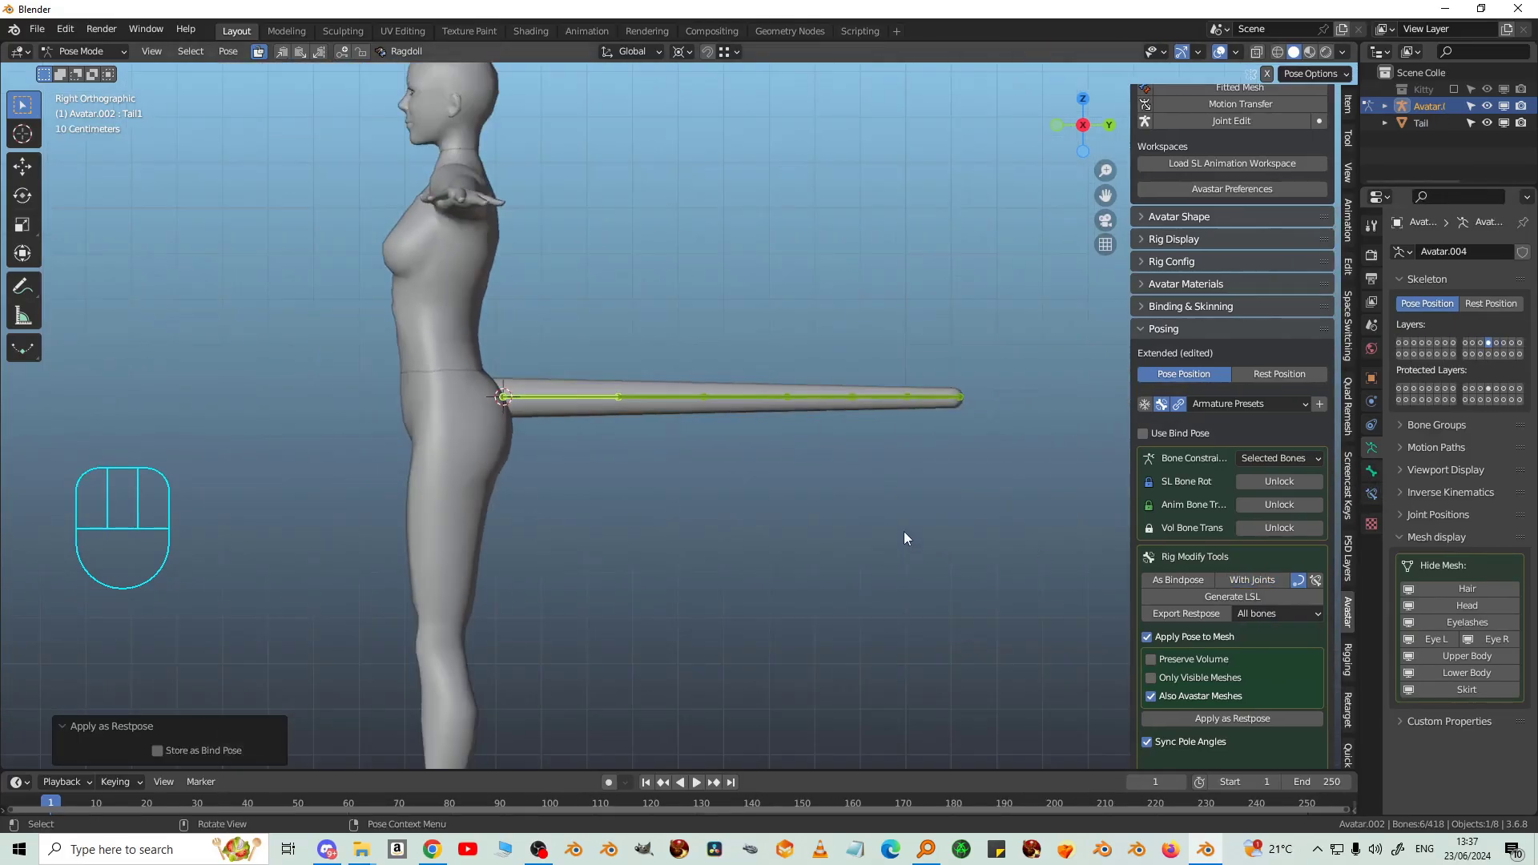
# Step: Select the tail cylinder plus the armature and Bind to Armature using Preserve Weights
pyautogui.moveTo(860, 535); pyautogui.dragTo(833, 550)
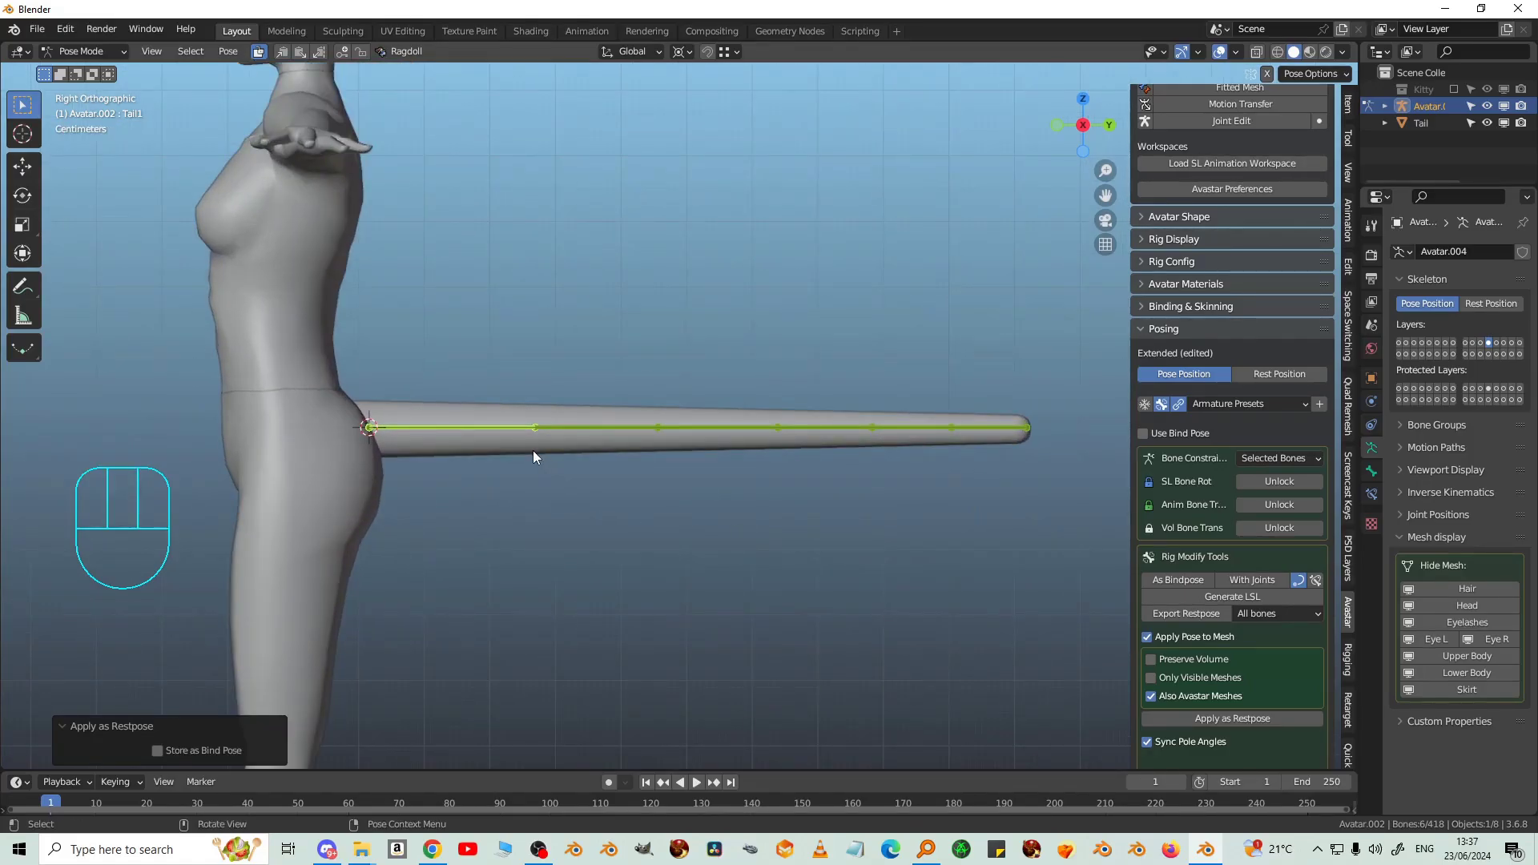
pyautogui.click(531, 450)
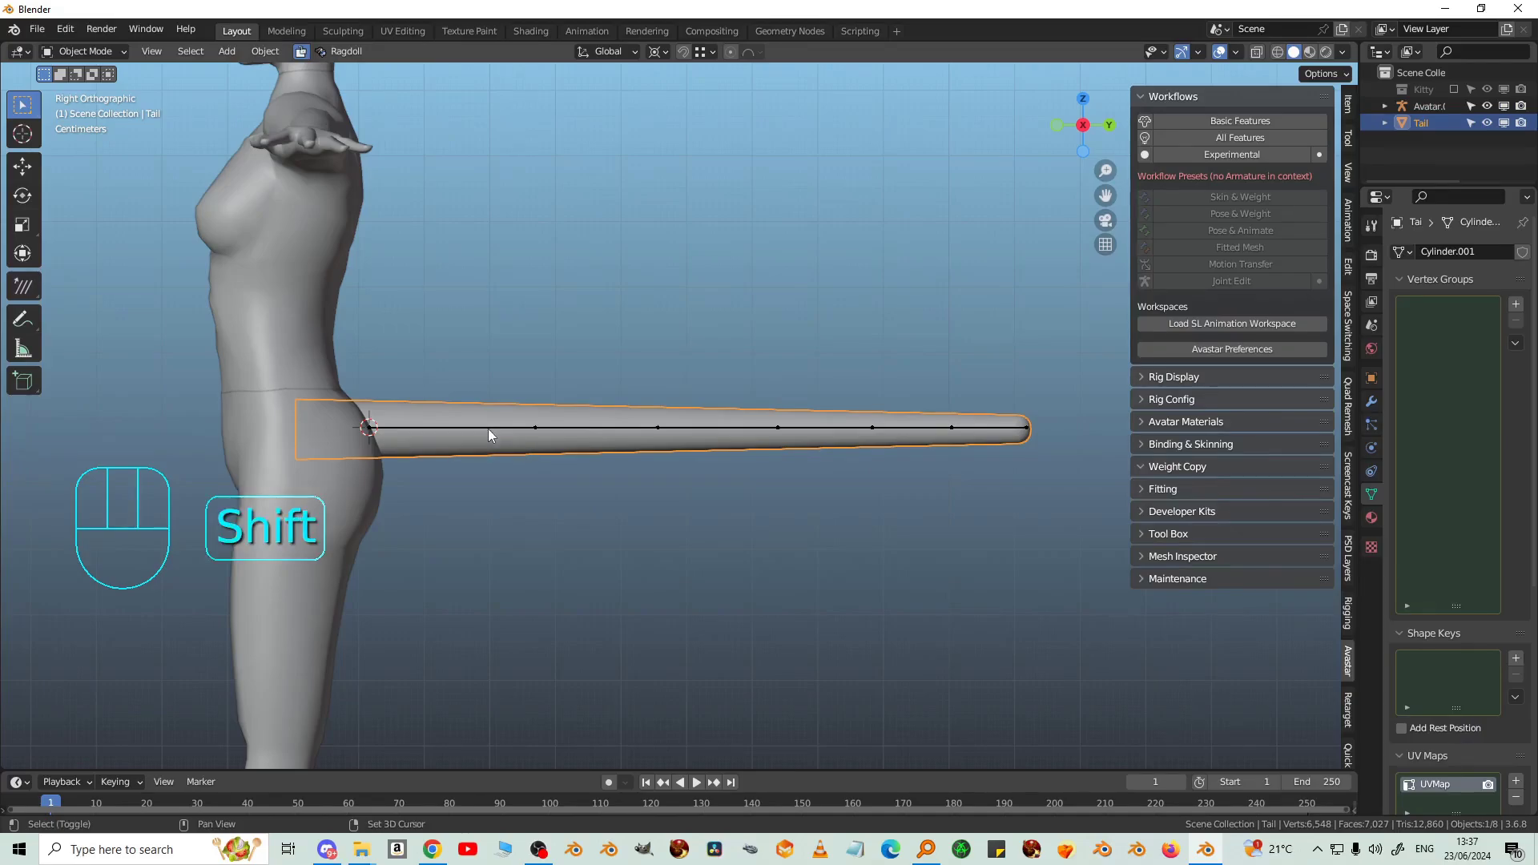
pyautogui.click(492, 432)
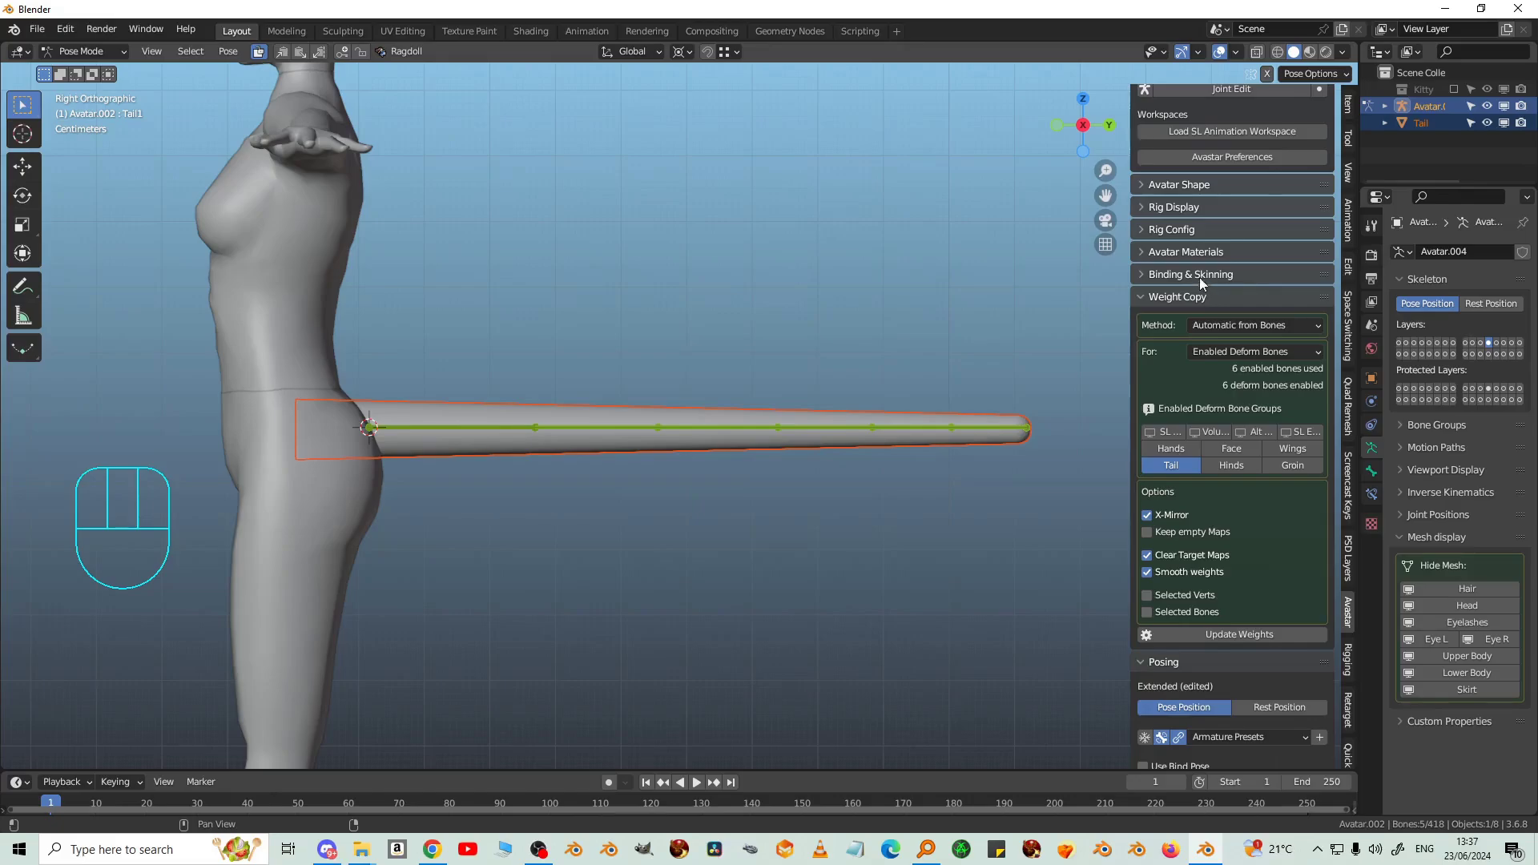
pyautogui.click(1152, 280)
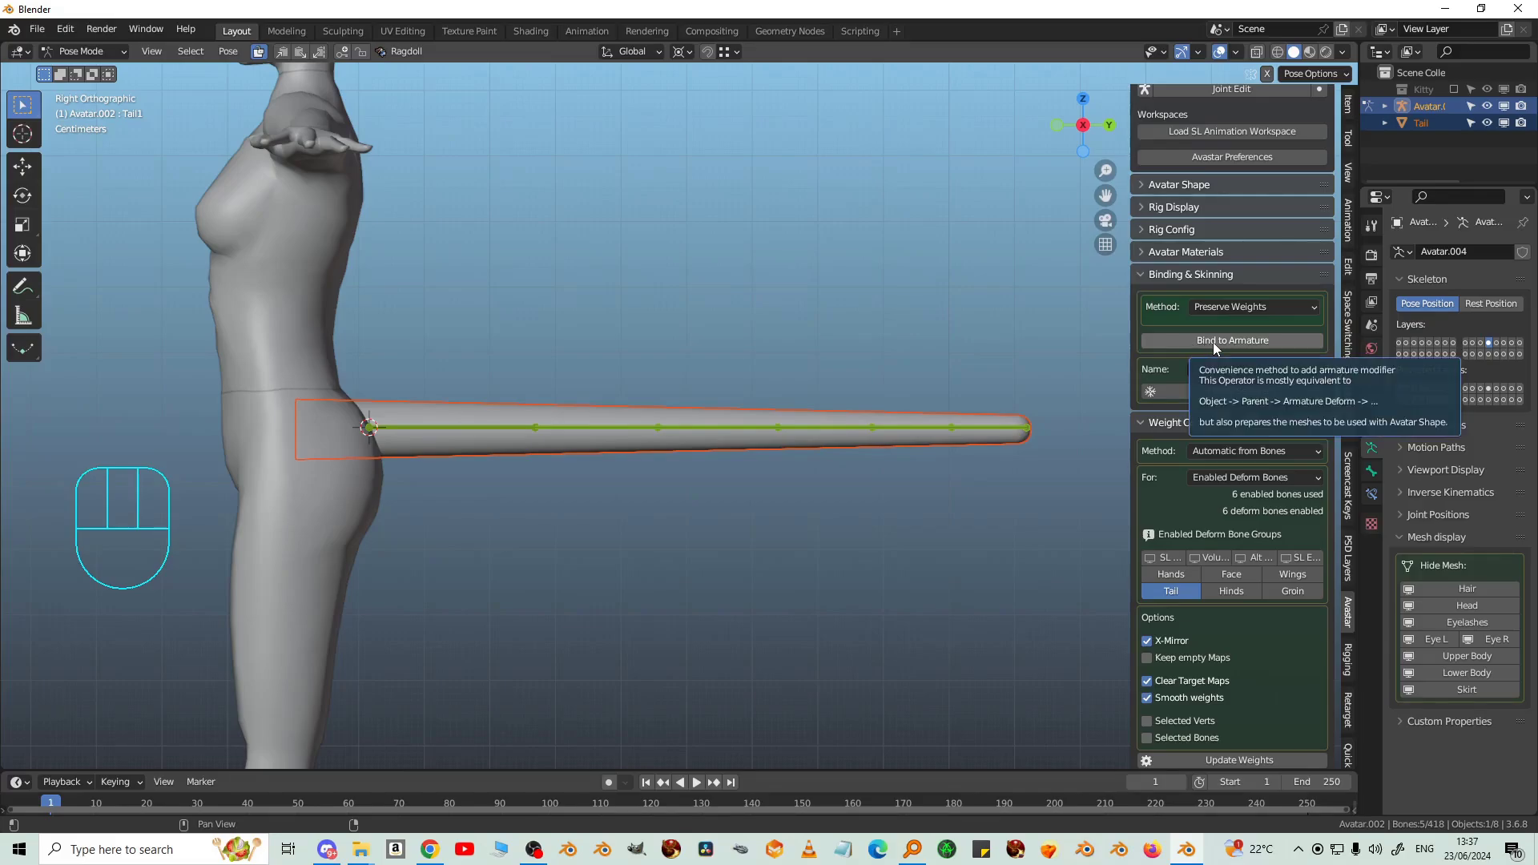
pyautogui.click(1217, 349)
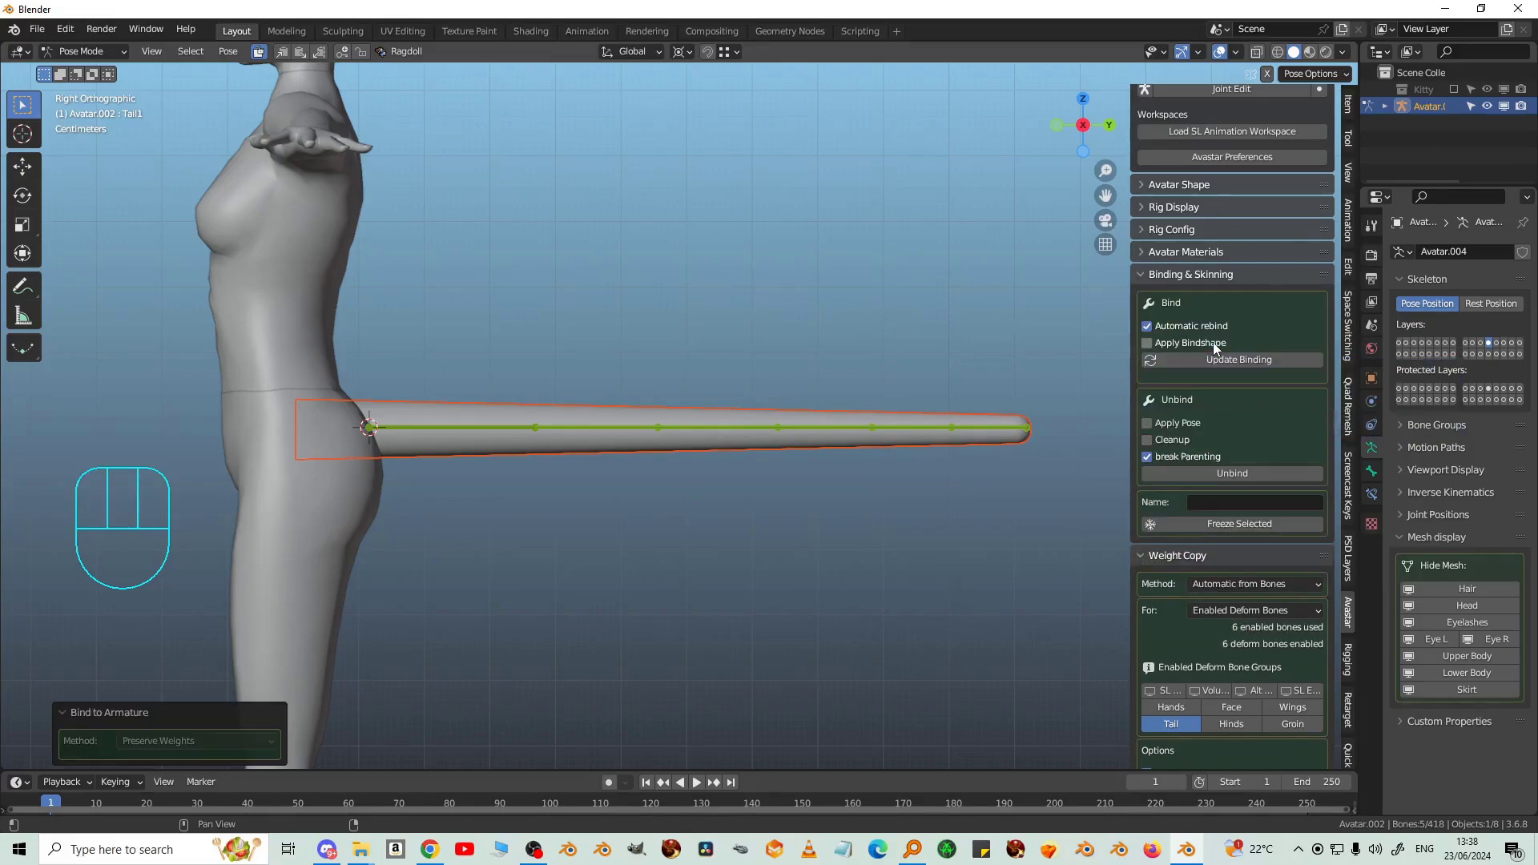
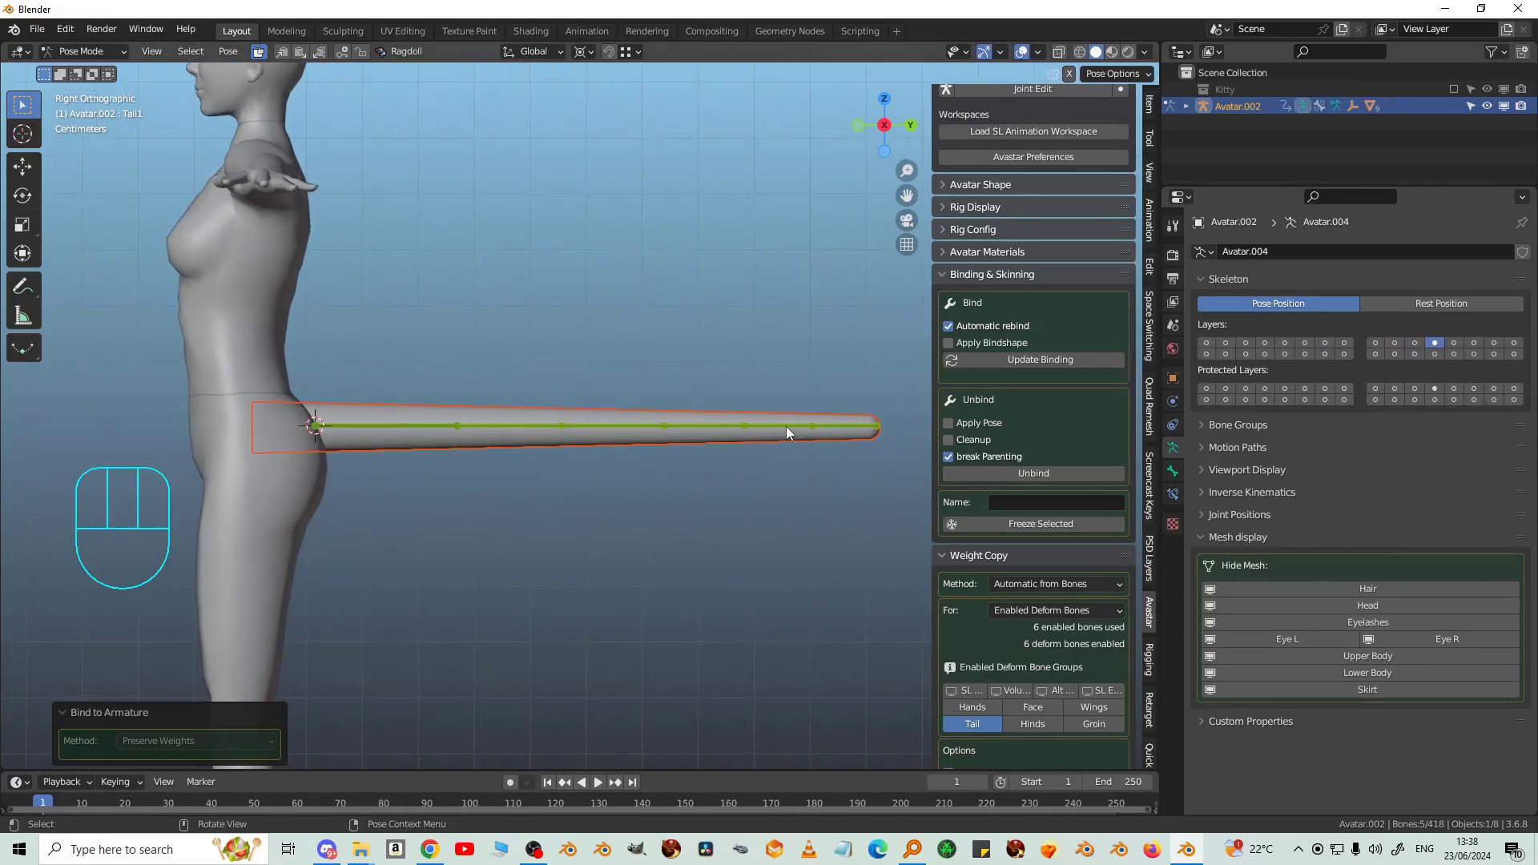
# Step: Select the tail cylinder and show its Object Data tab with the empty Vertex Groups list
pyautogui.click(775, 445)
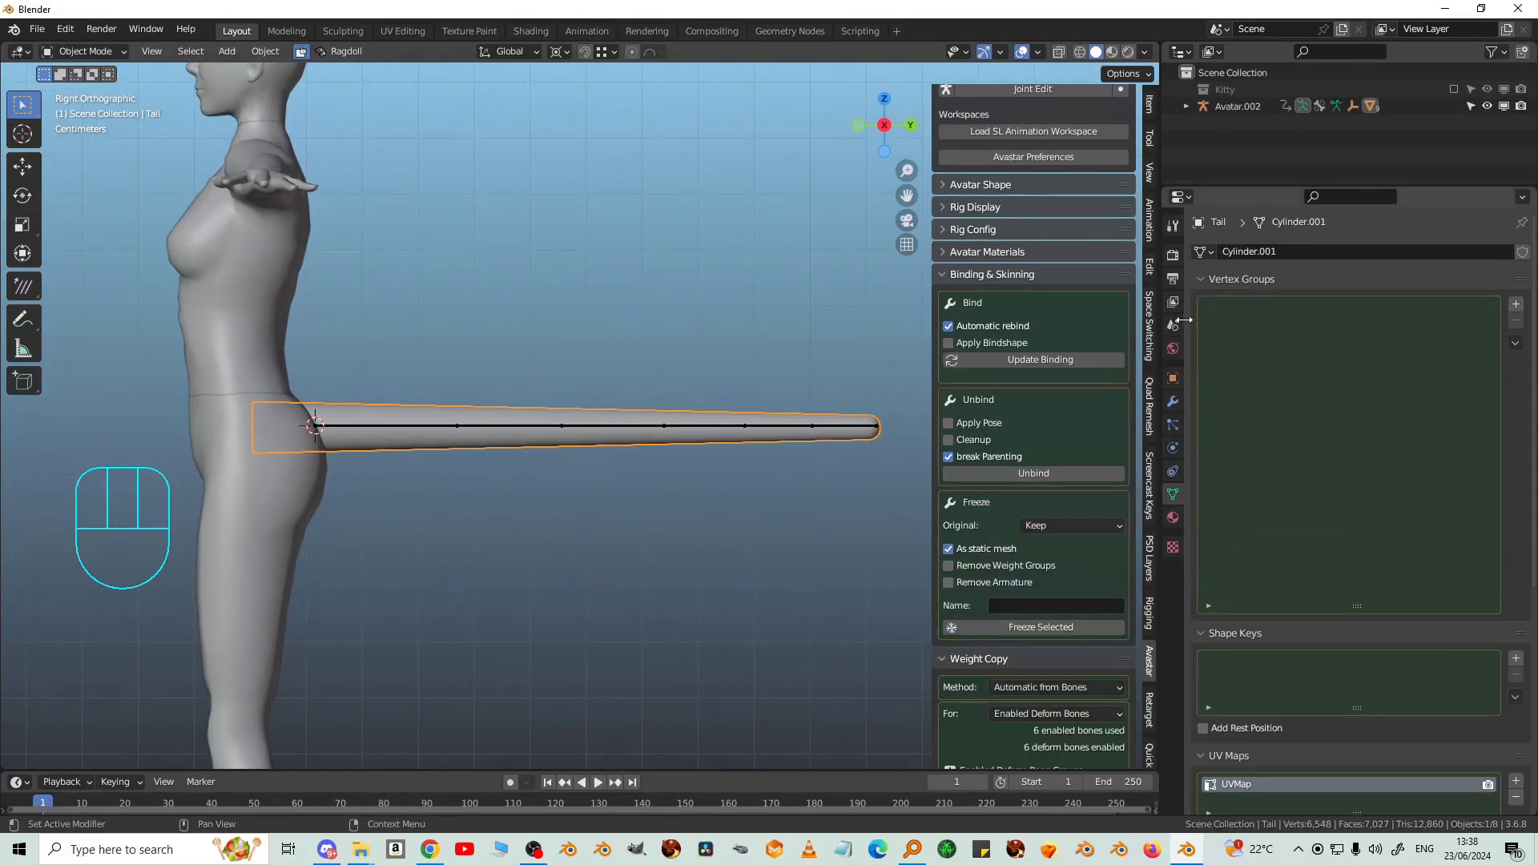
pyautogui.click(1181, 408)
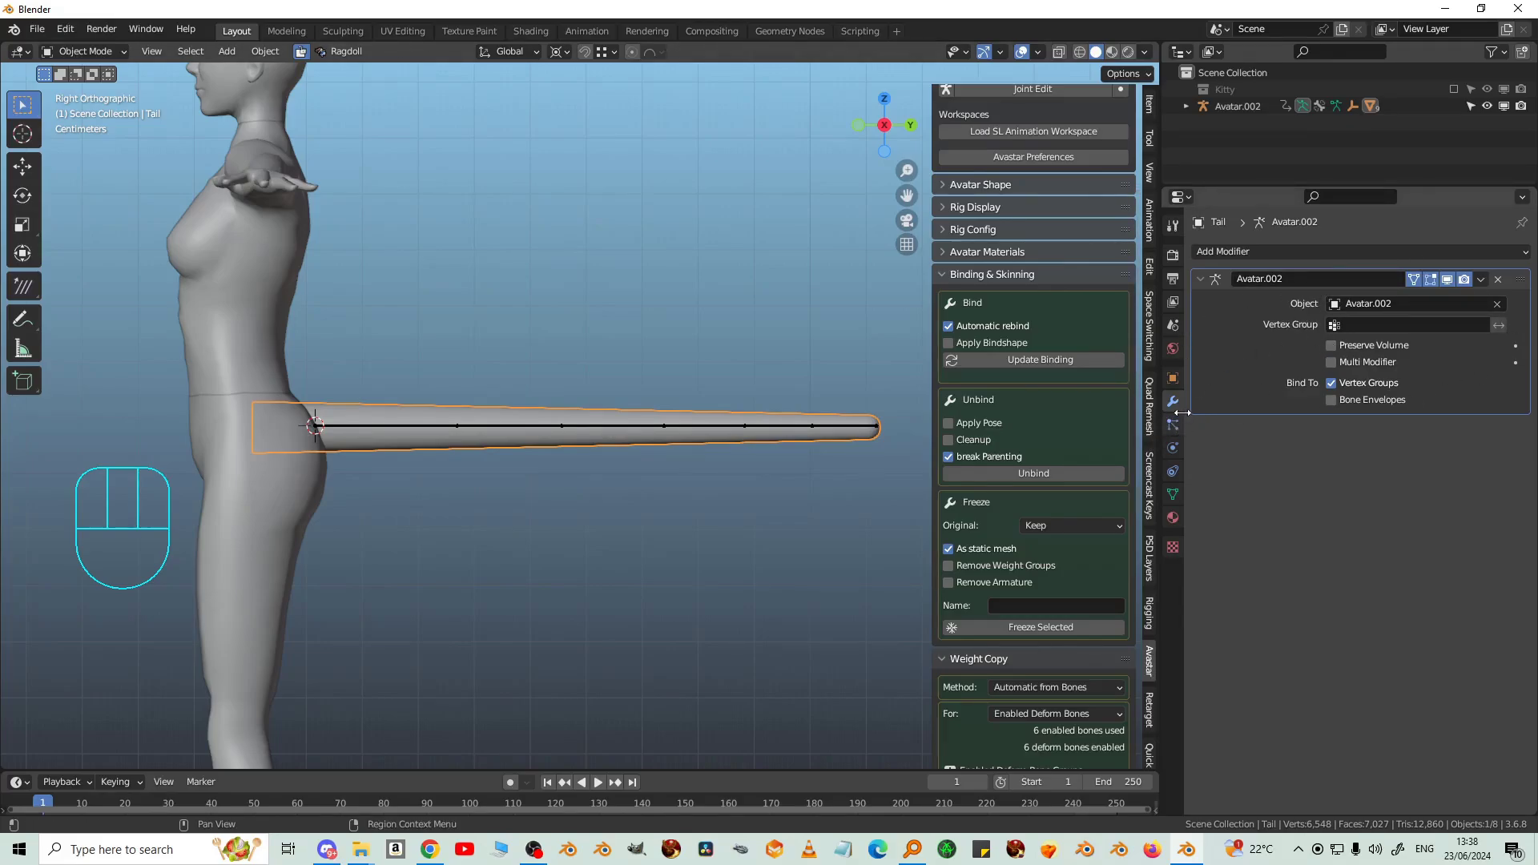
pyautogui.click(1178, 495)
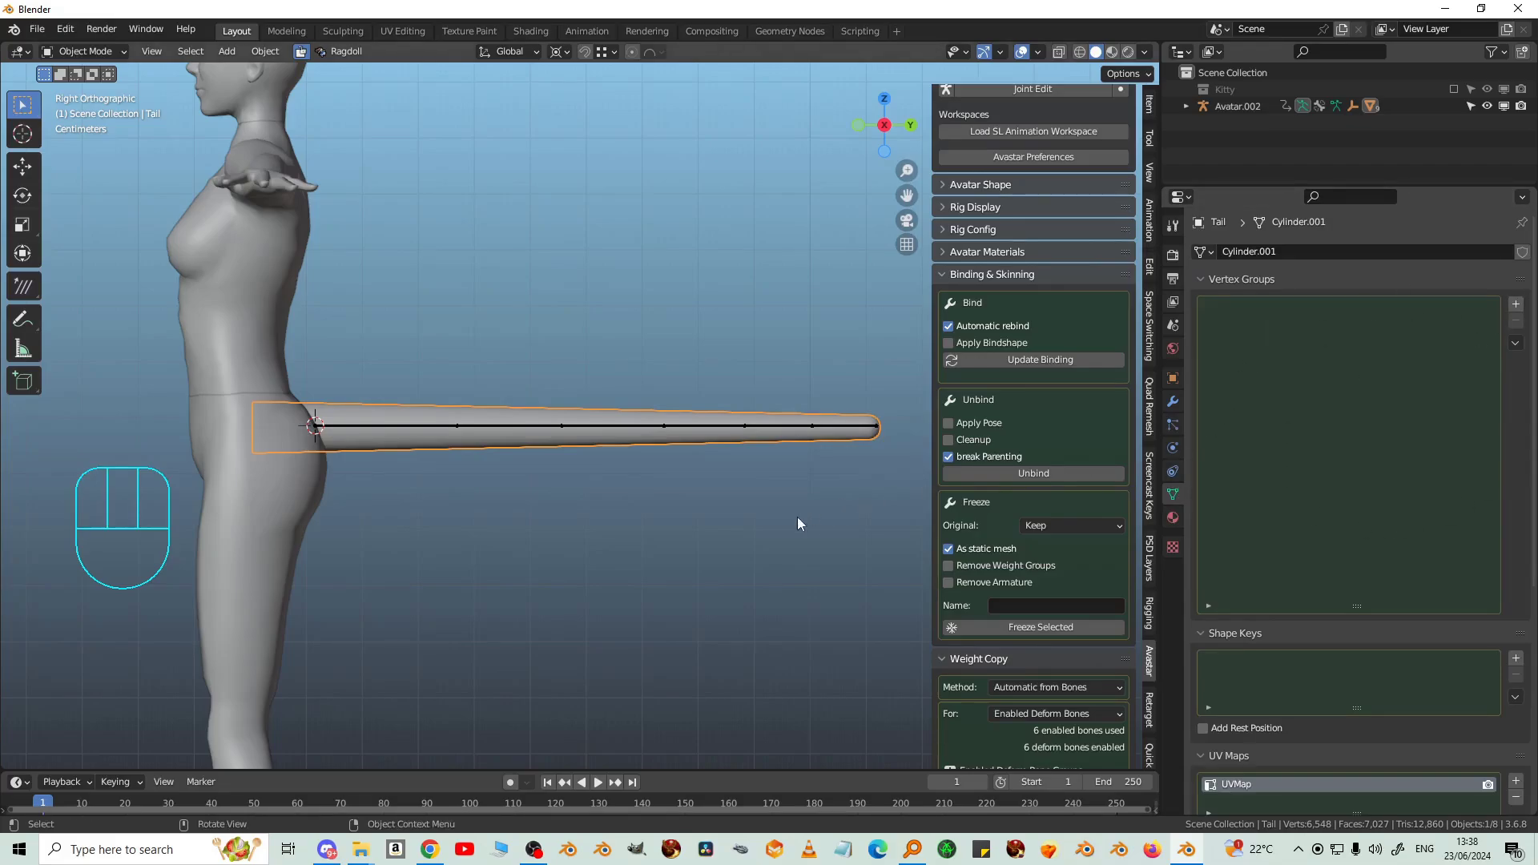
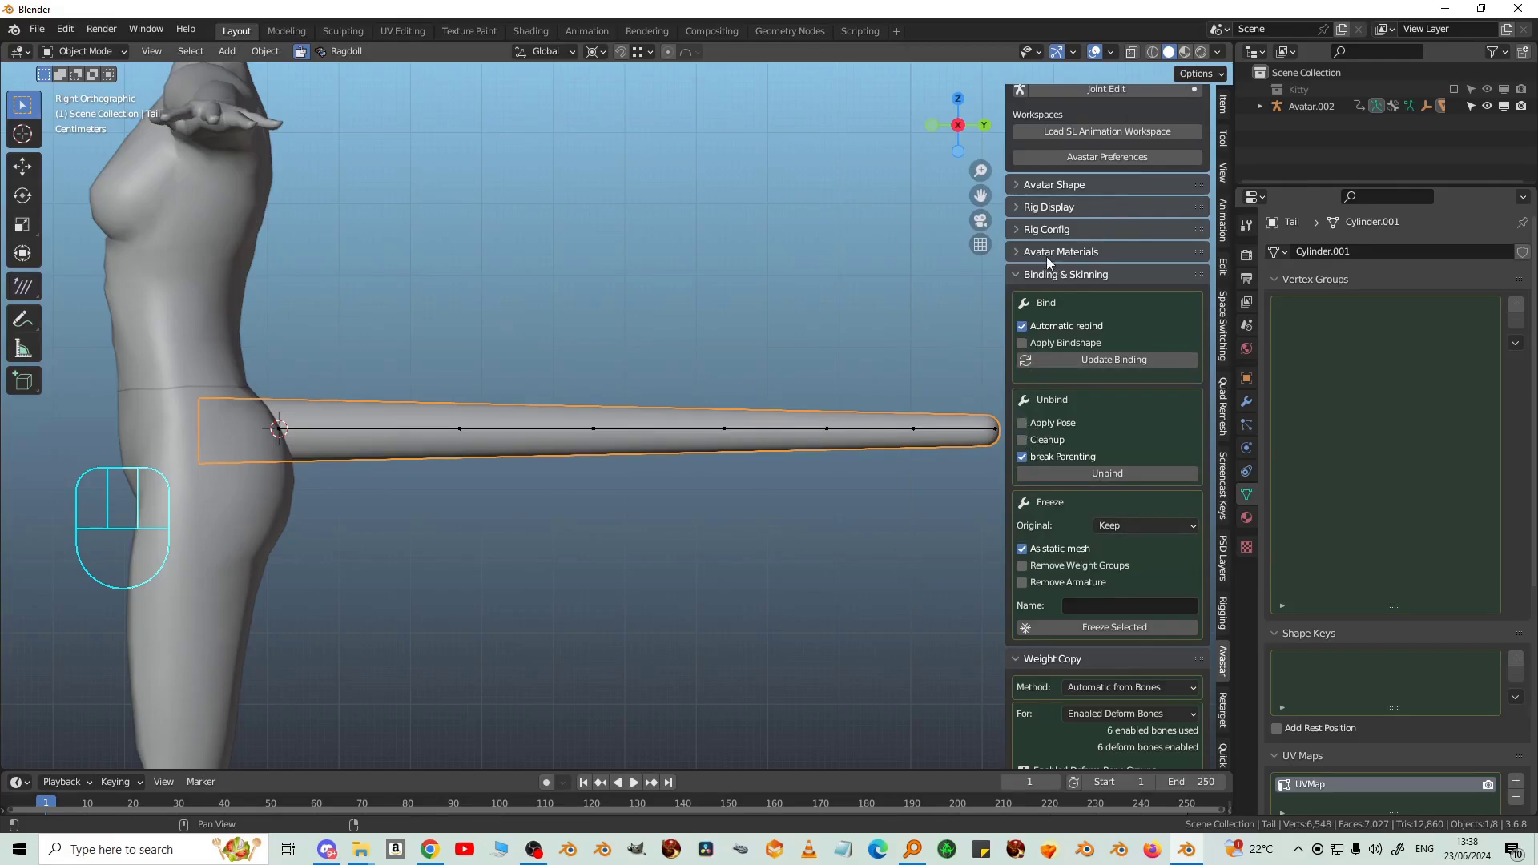
# Step: Use Avastar's Weight Copy › Update Weights to create mTail1–mTail6 vertex groups on the tail
pyautogui.click(1023, 281)
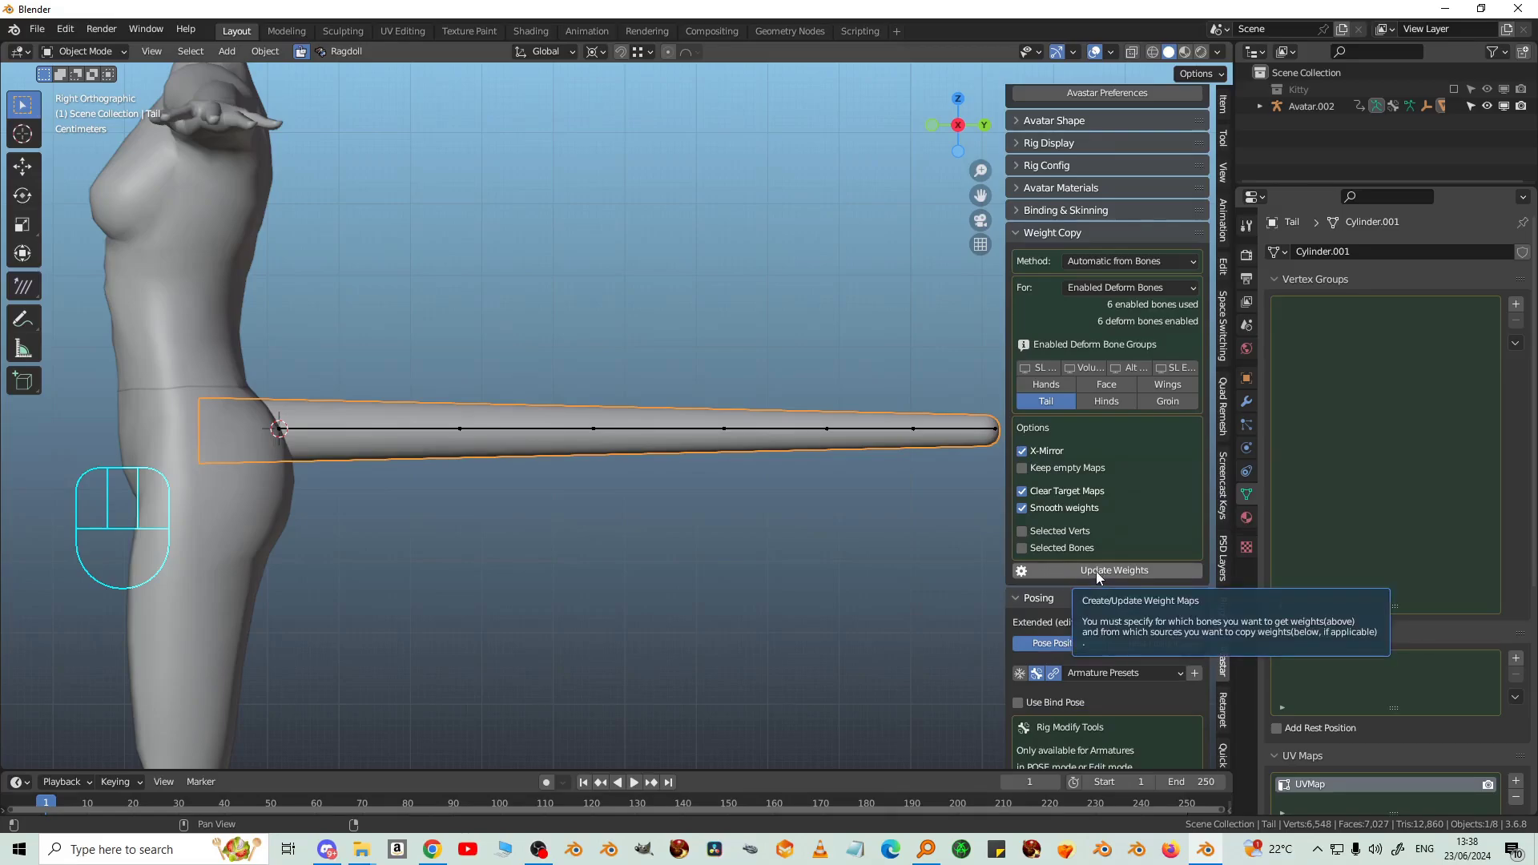
pyautogui.click(1103, 578)
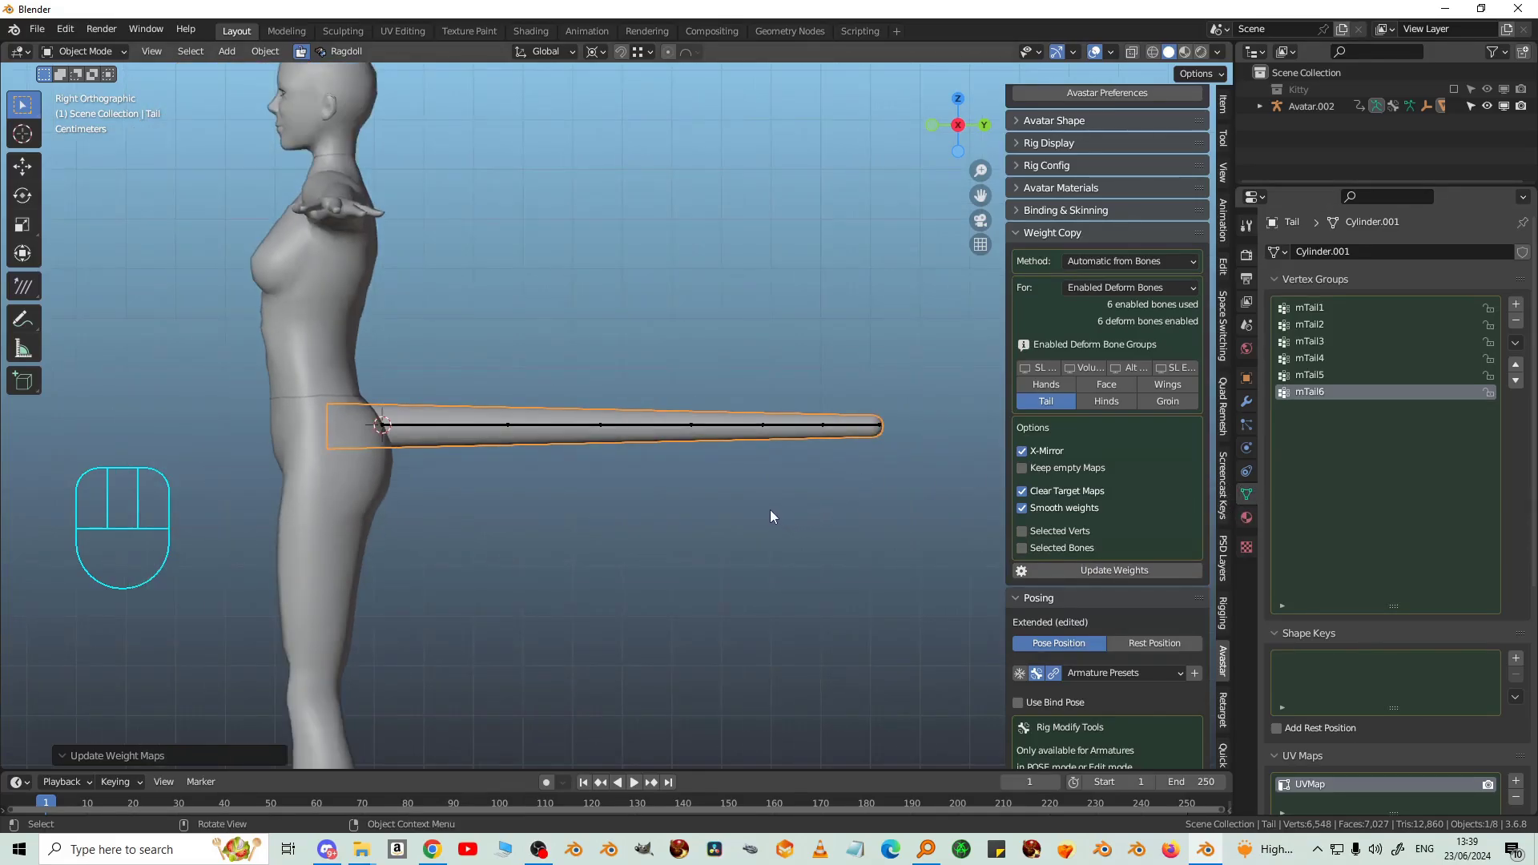
pyautogui.moveTo(768, 535); pyautogui.dragTo(708, 498)
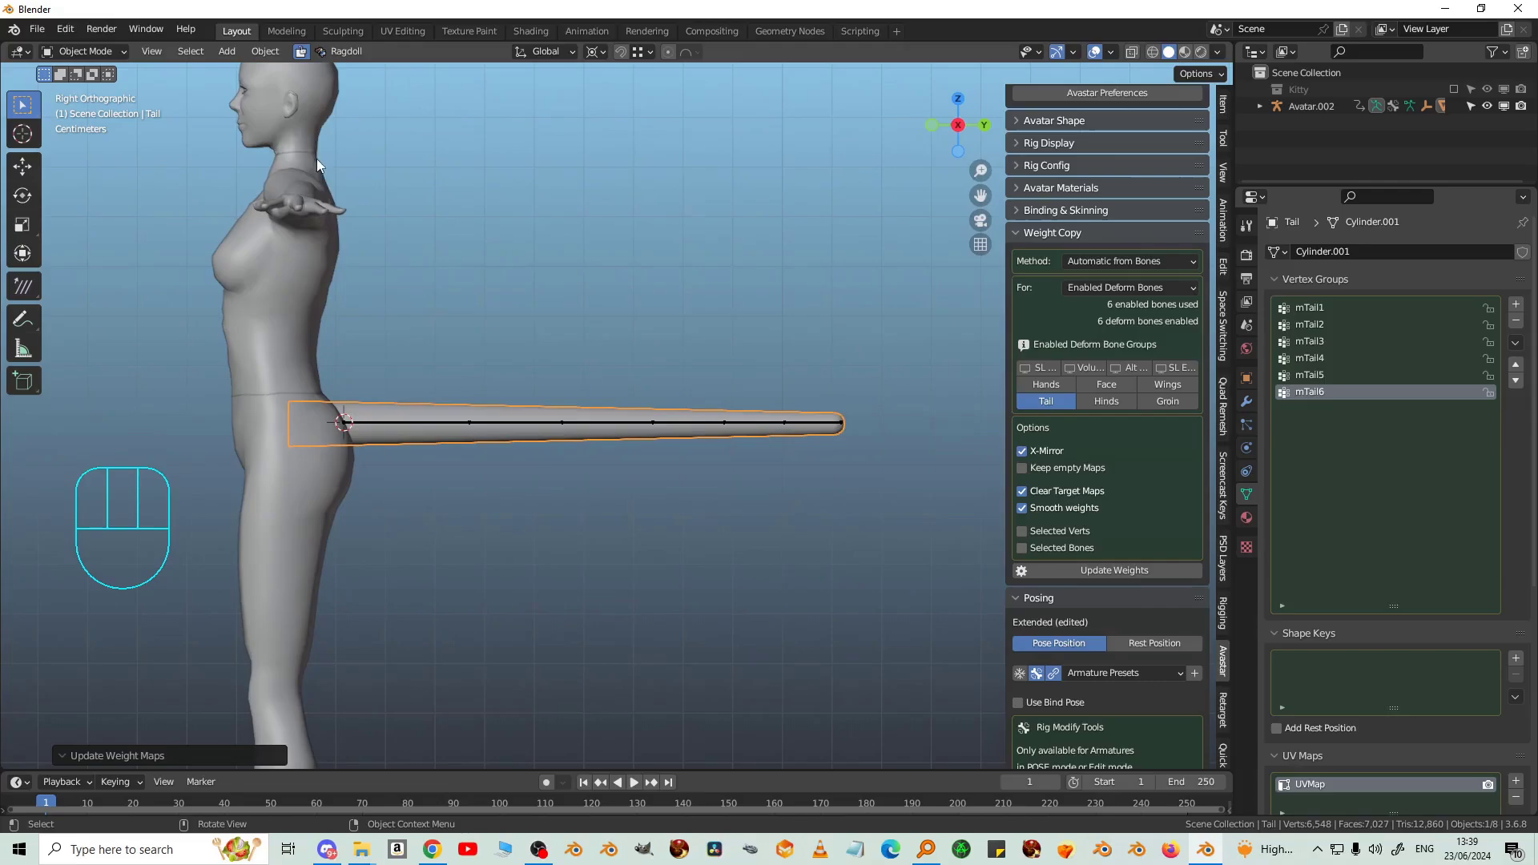
pyautogui.moveTo(107, 56); pyautogui.dragTo(330, 267)
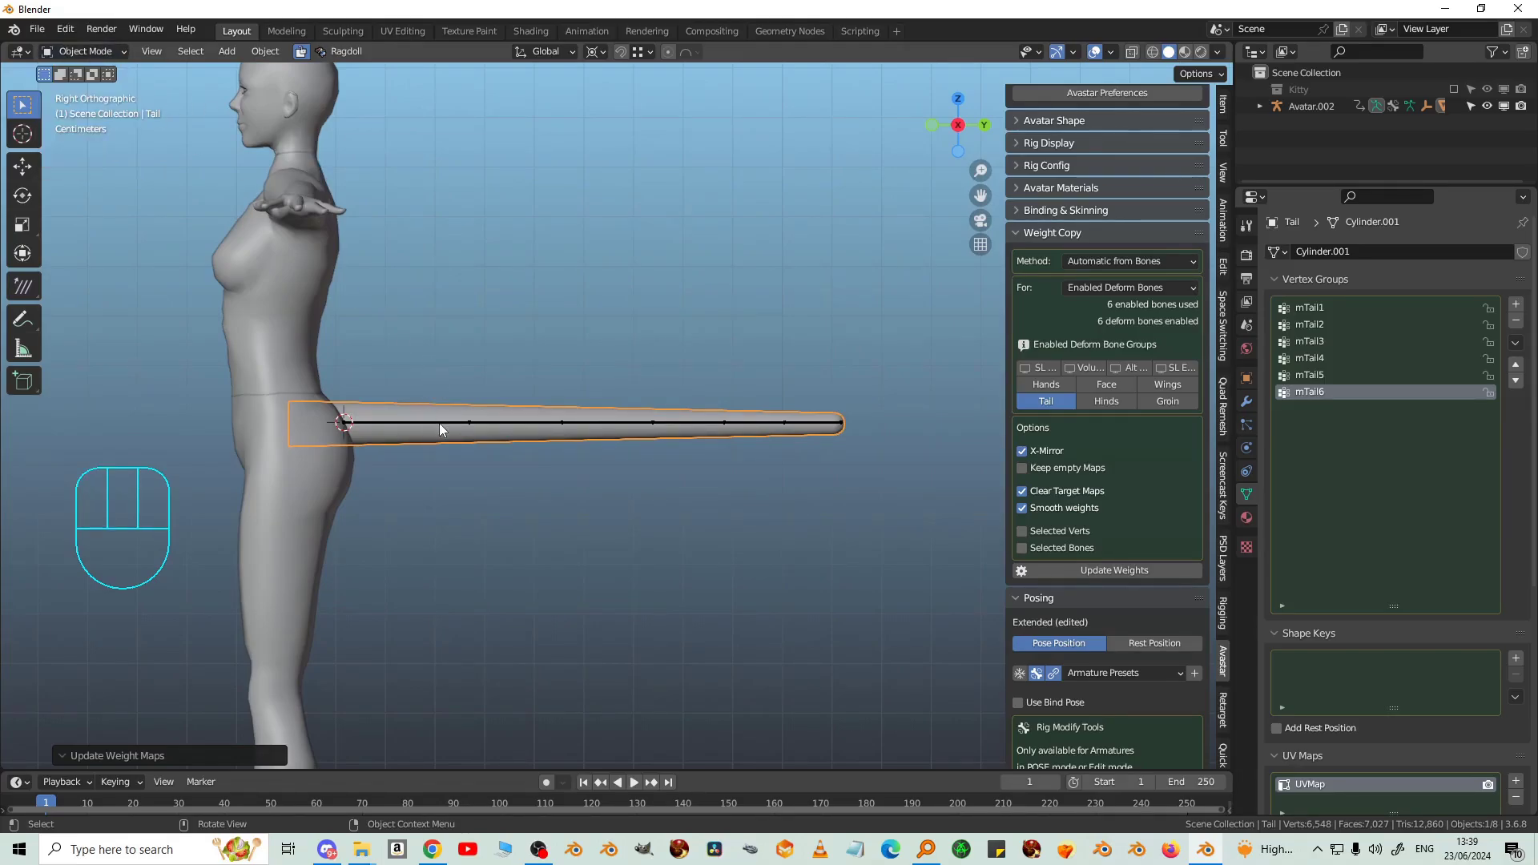
# Step: In Pose Mode, rotate the selected tail bones into a curl and check the mesh follows
pyautogui.click(447, 430)
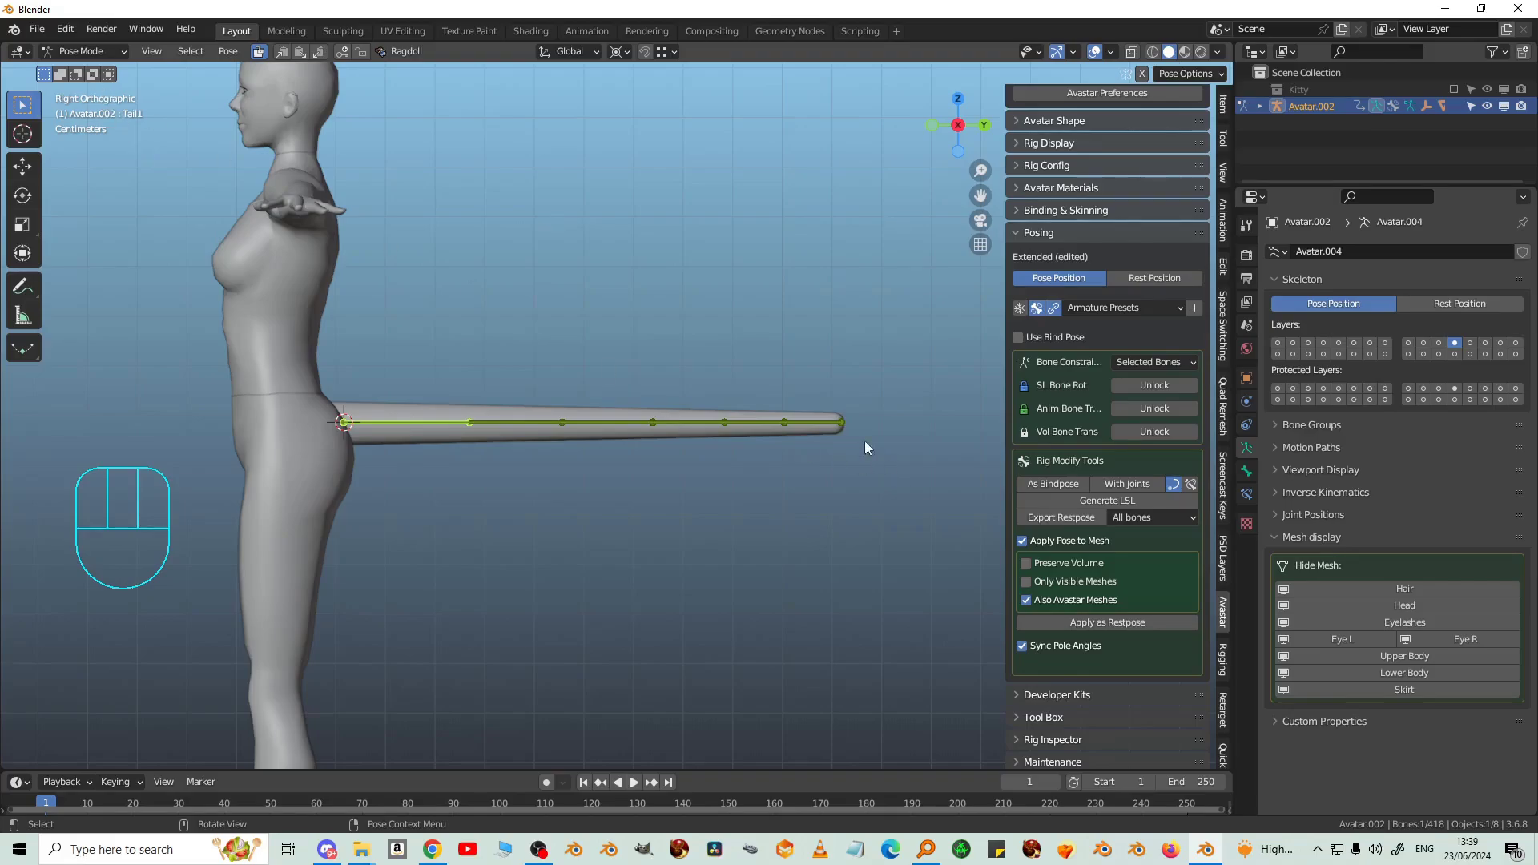
pyautogui.click(821, 429)
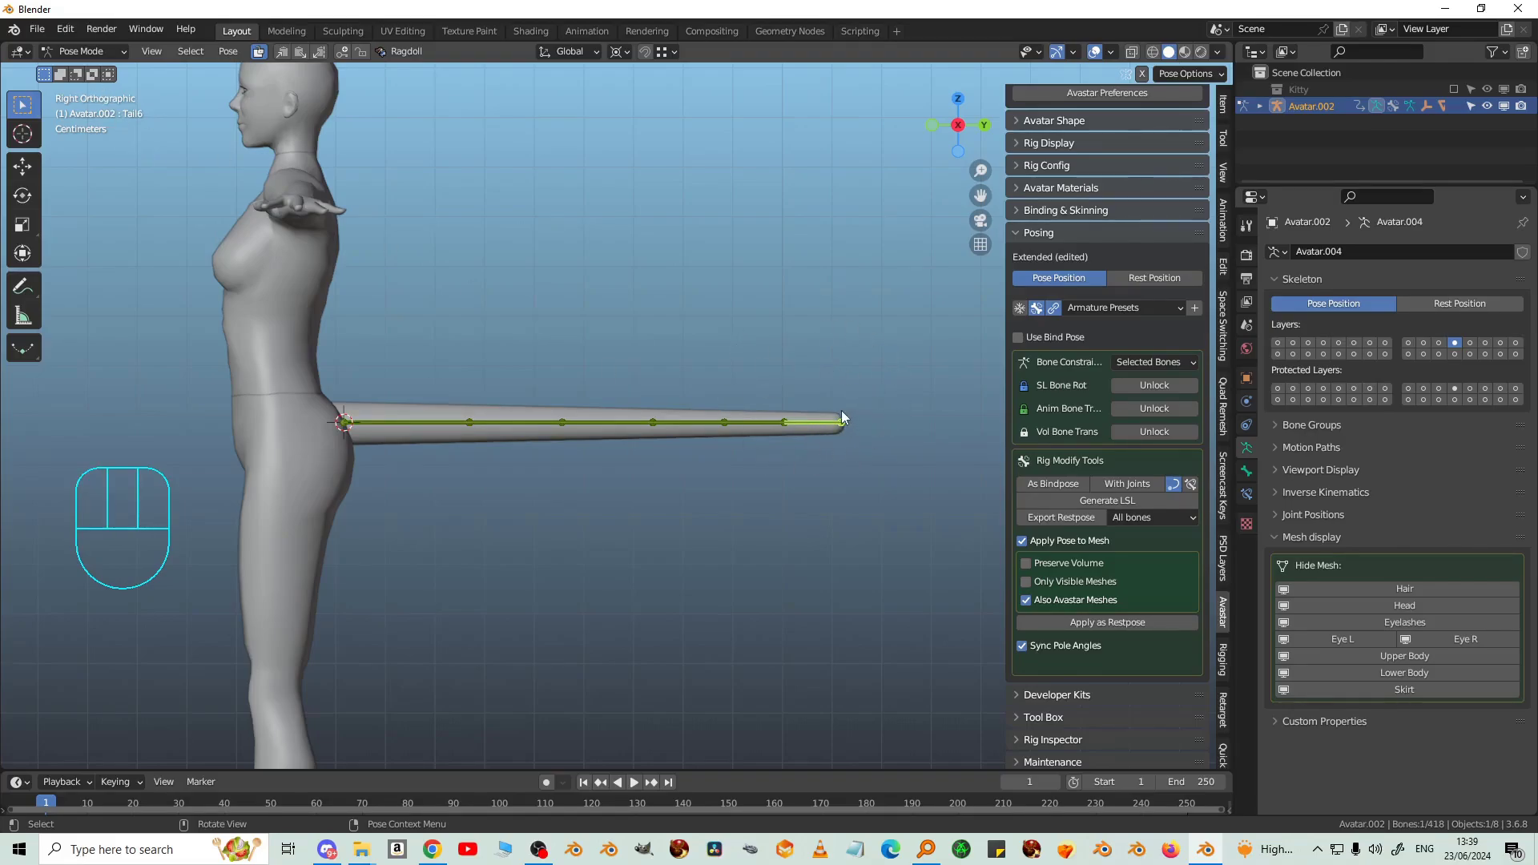
pyautogui.click(824, 429)
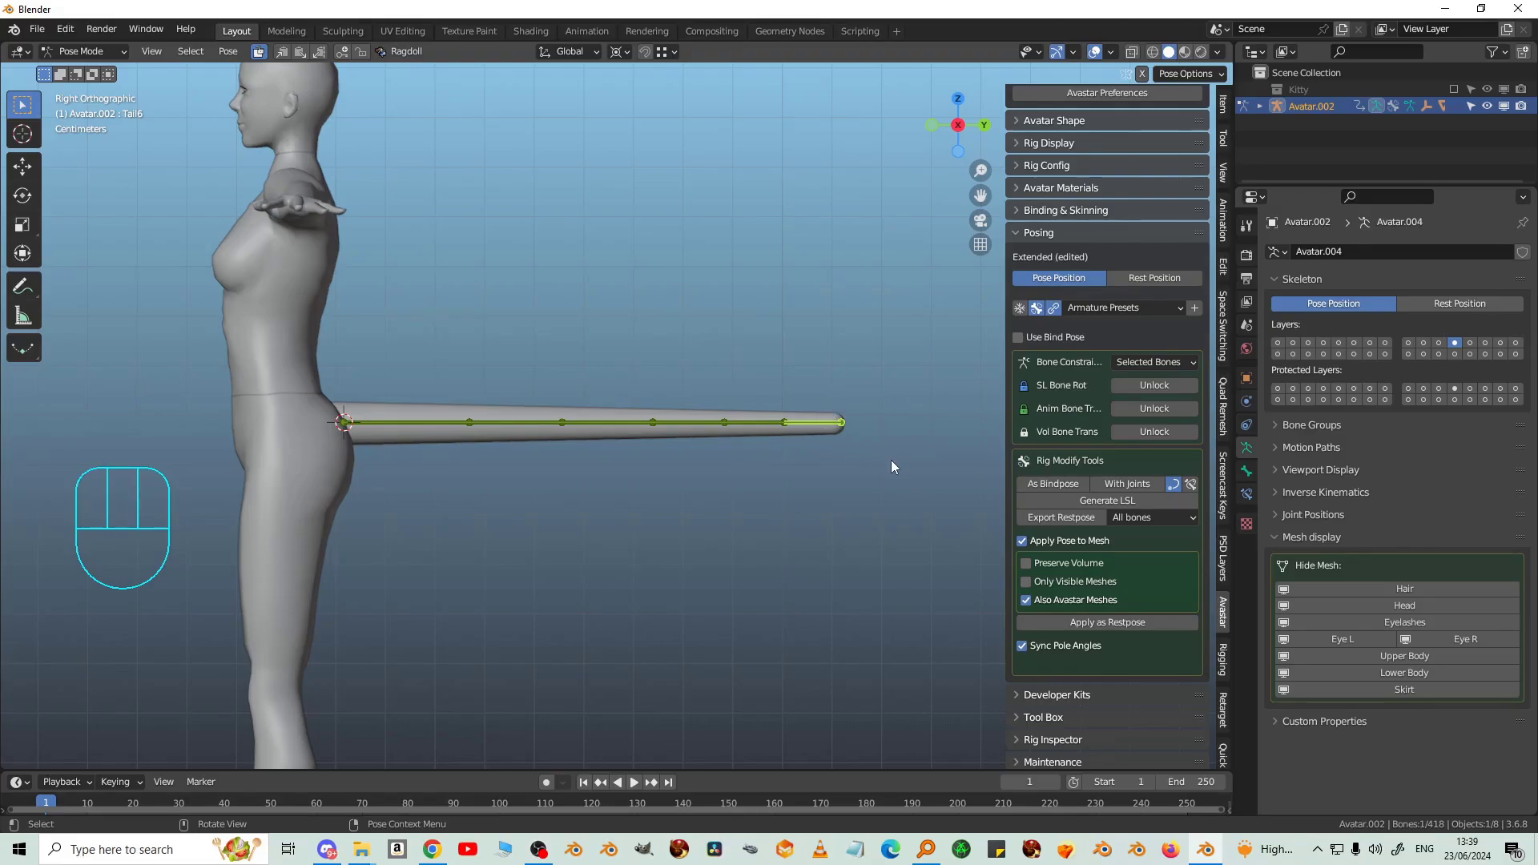
pyautogui.press('g')
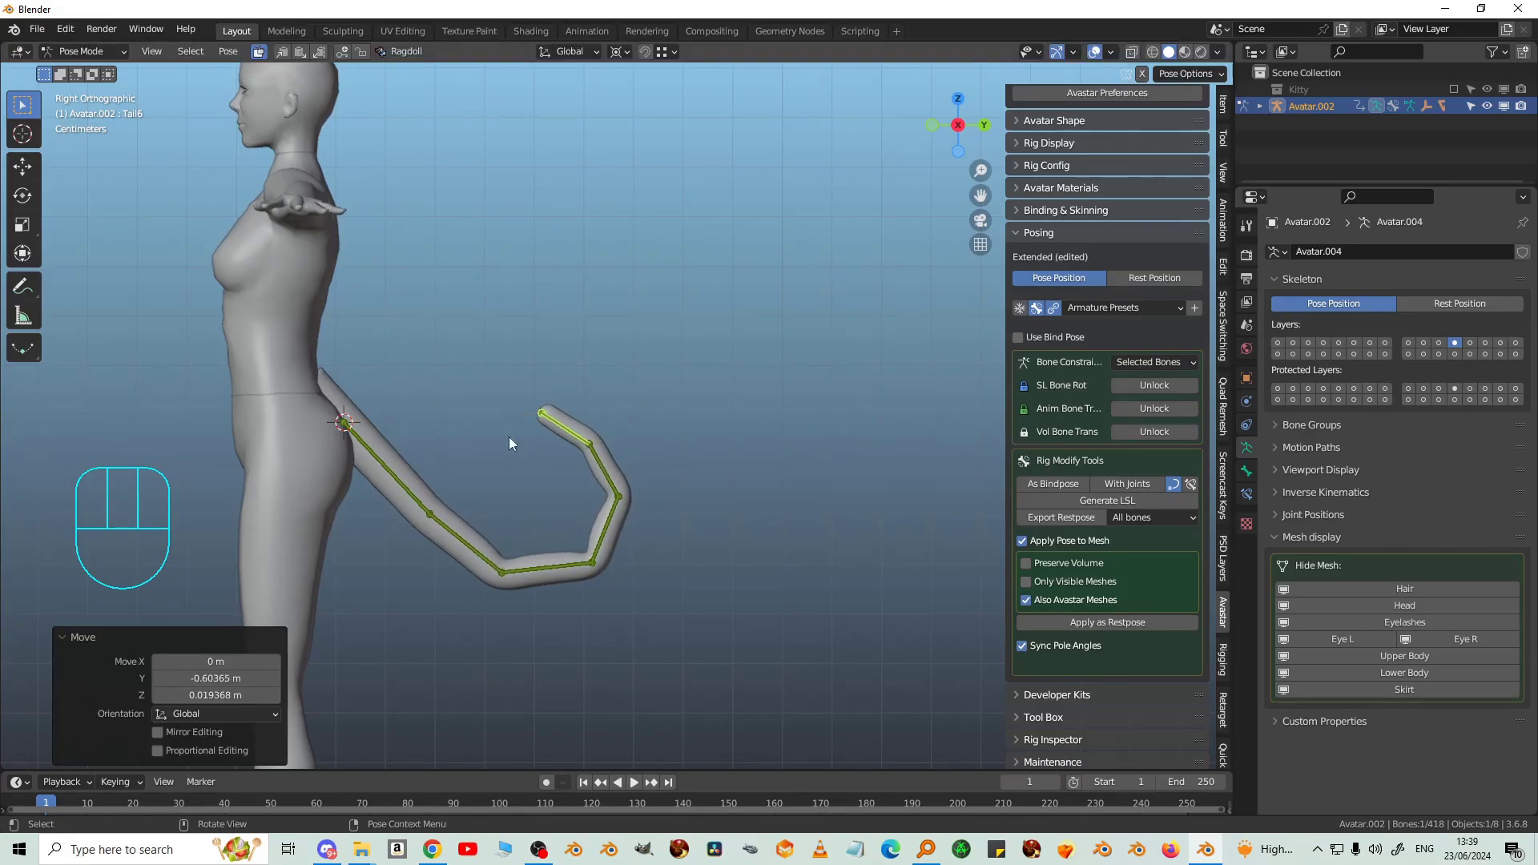
pyautogui.click(335, 387)
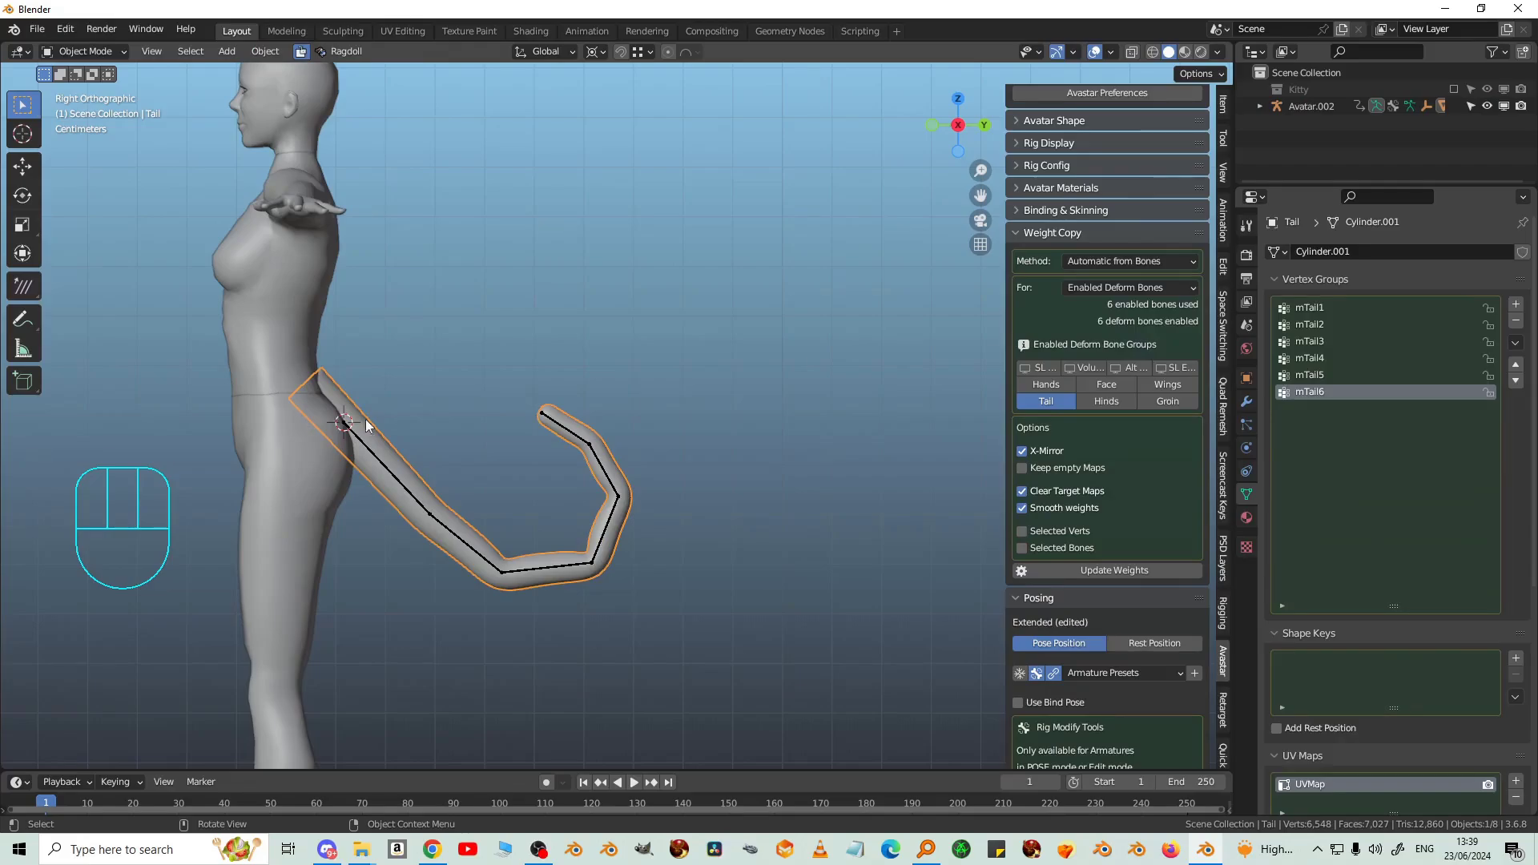
pyautogui.moveTo(743, 384); pyautogui.dragTo(817, 389)
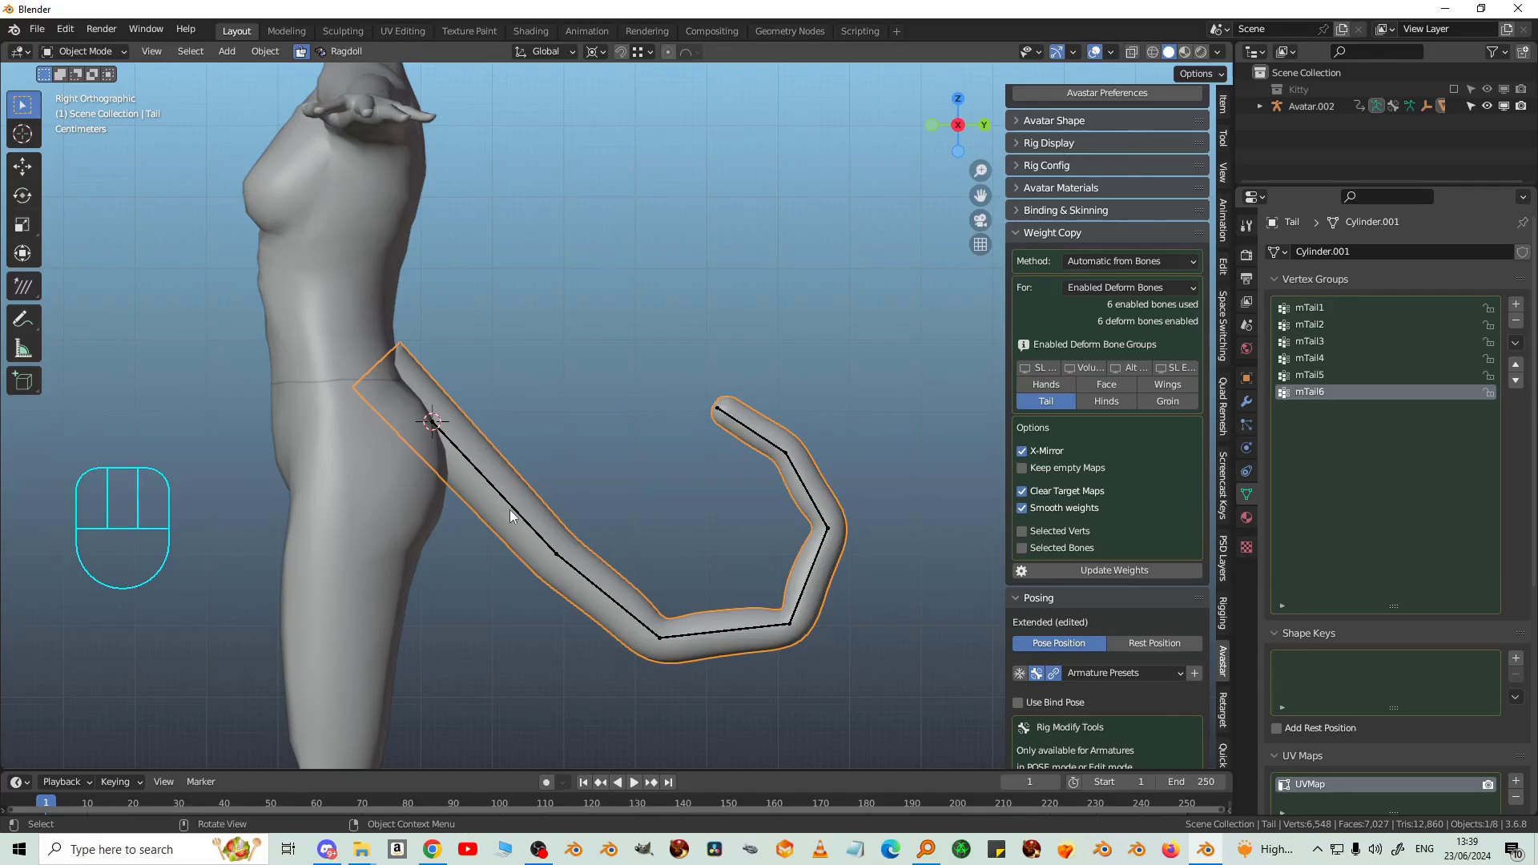
# Step: Clear rotation on all tail bones (Alt+R) so the tail lies straight, then reselect the mesh
pyautogui.click(514, 515)
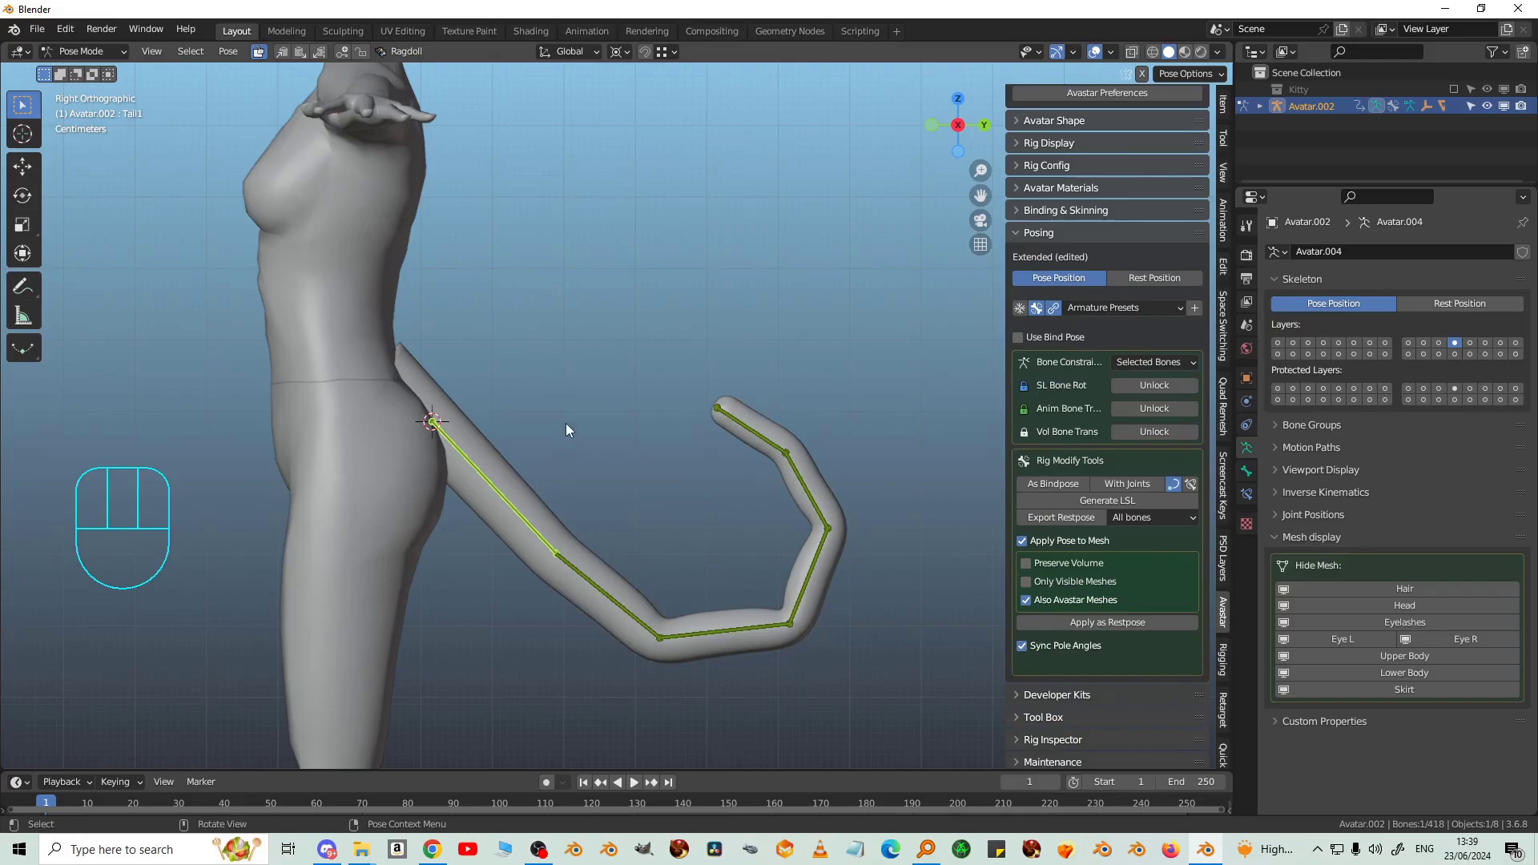
pyautogui.press('alt+r')
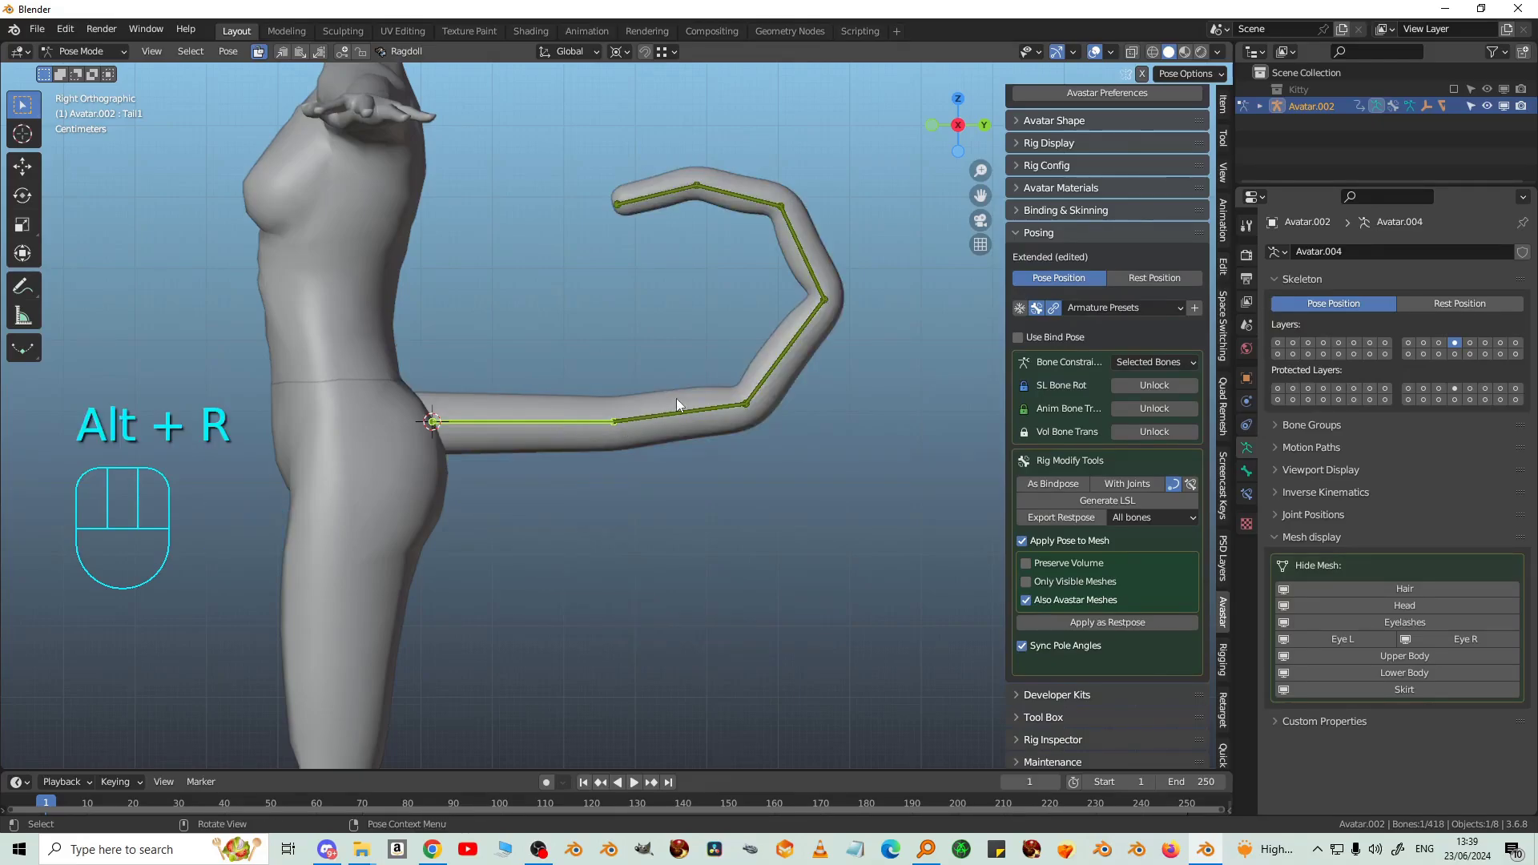
pyautogui.press('a')
pyautogui.press('alt+r')
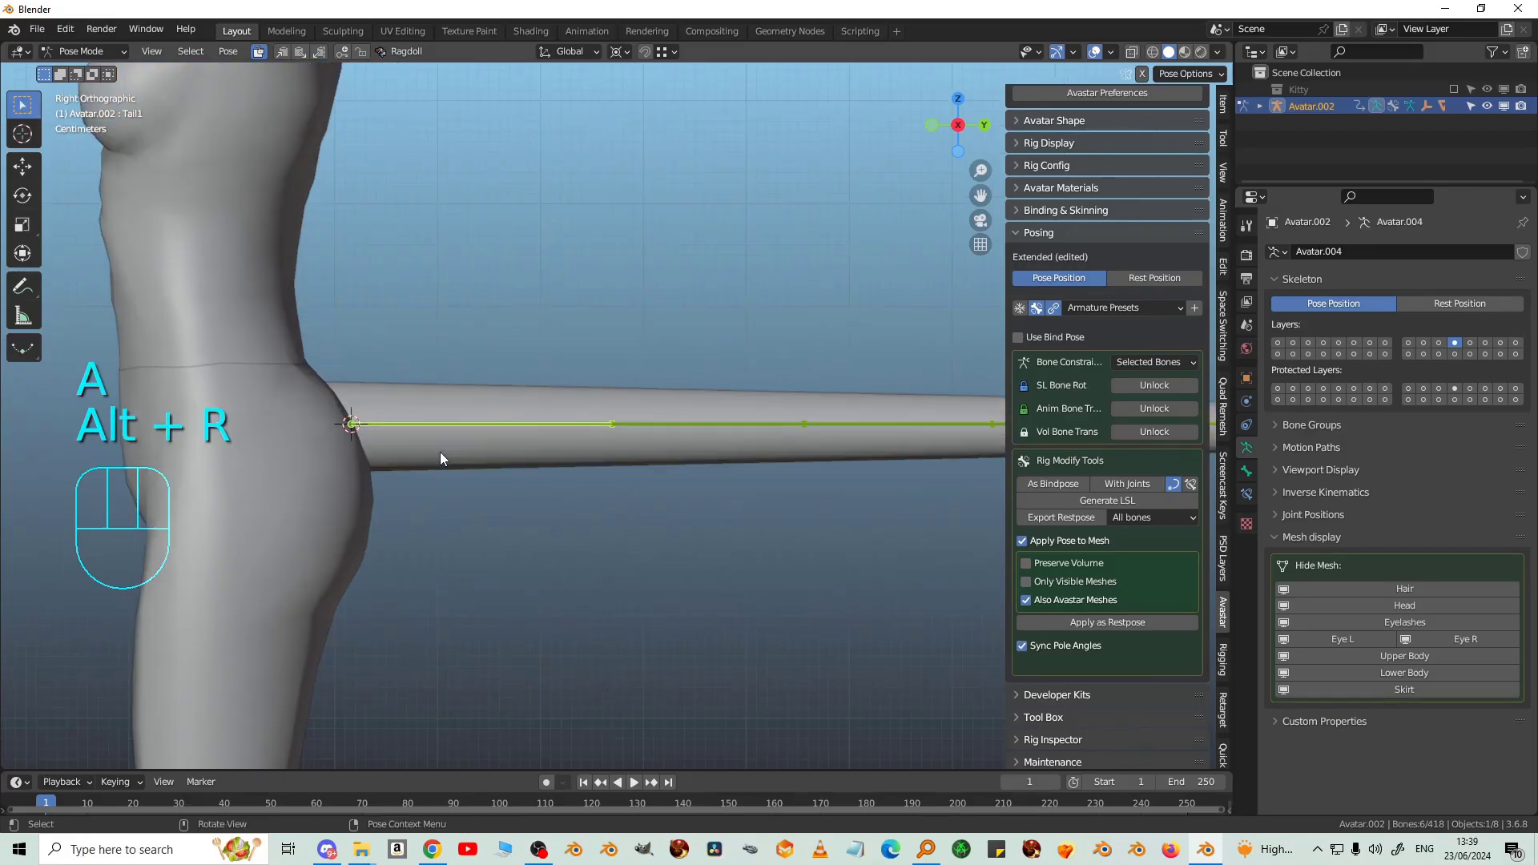
pyautogui.click(470, 398)
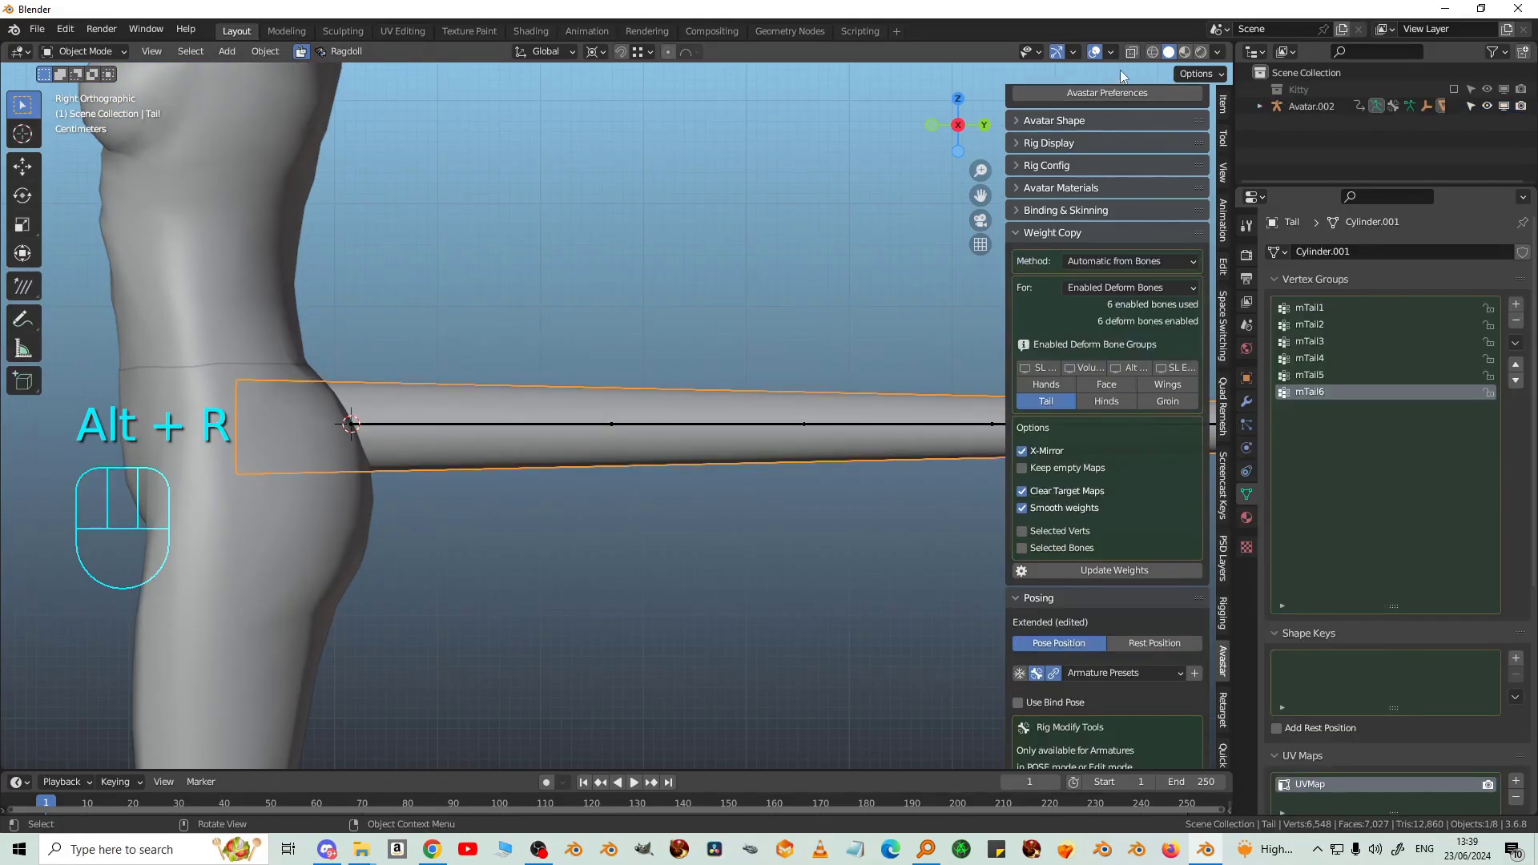
pyautogui.click(1140, 56)
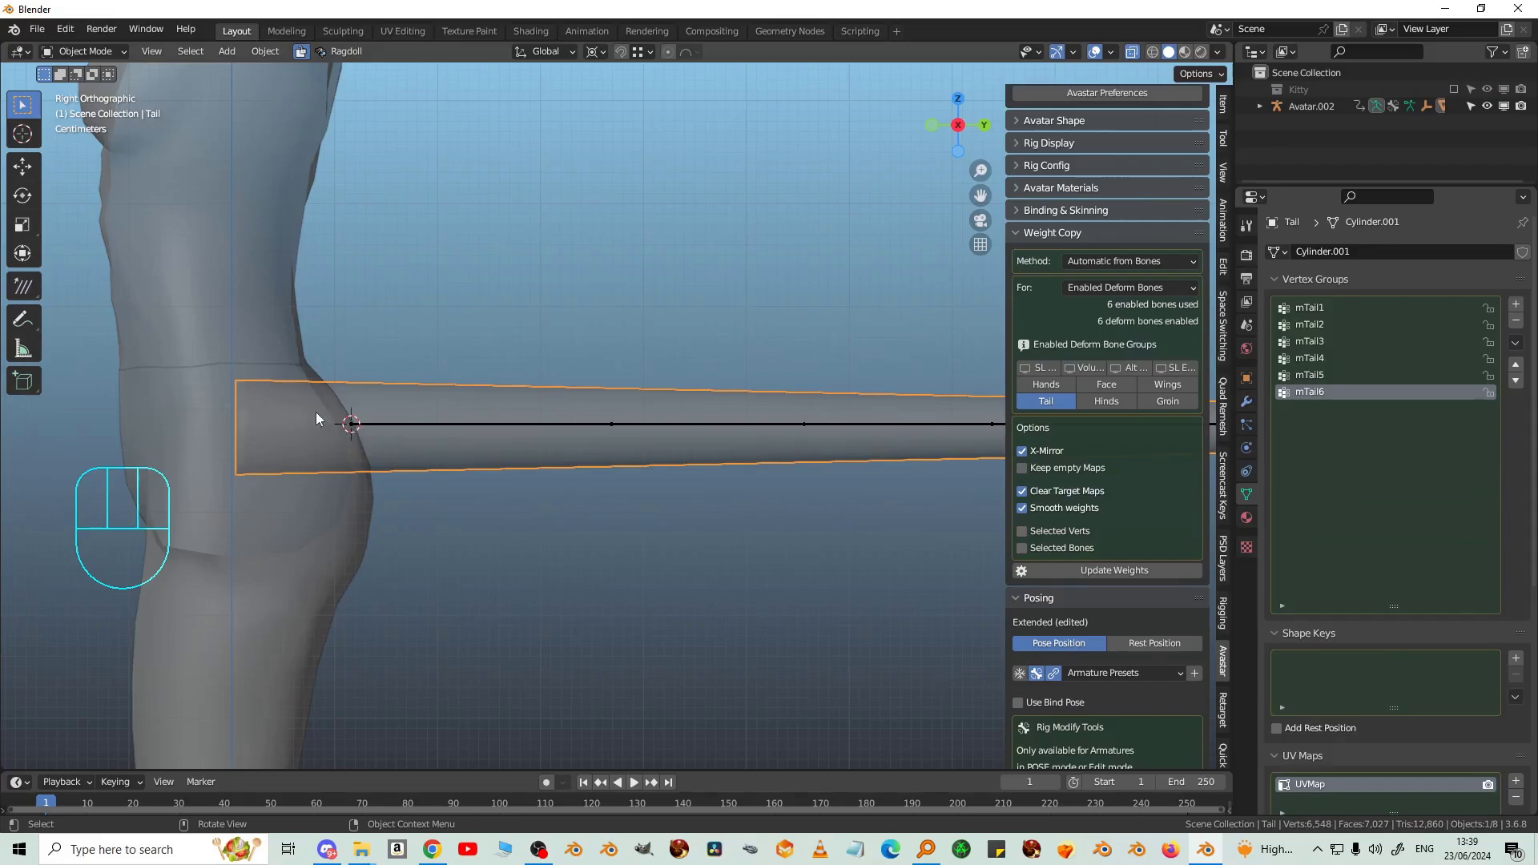
# Step: In Edit Mode, add a vertex group named mPelvis and assign the base vertices to it
pyautogui.press('Tab')
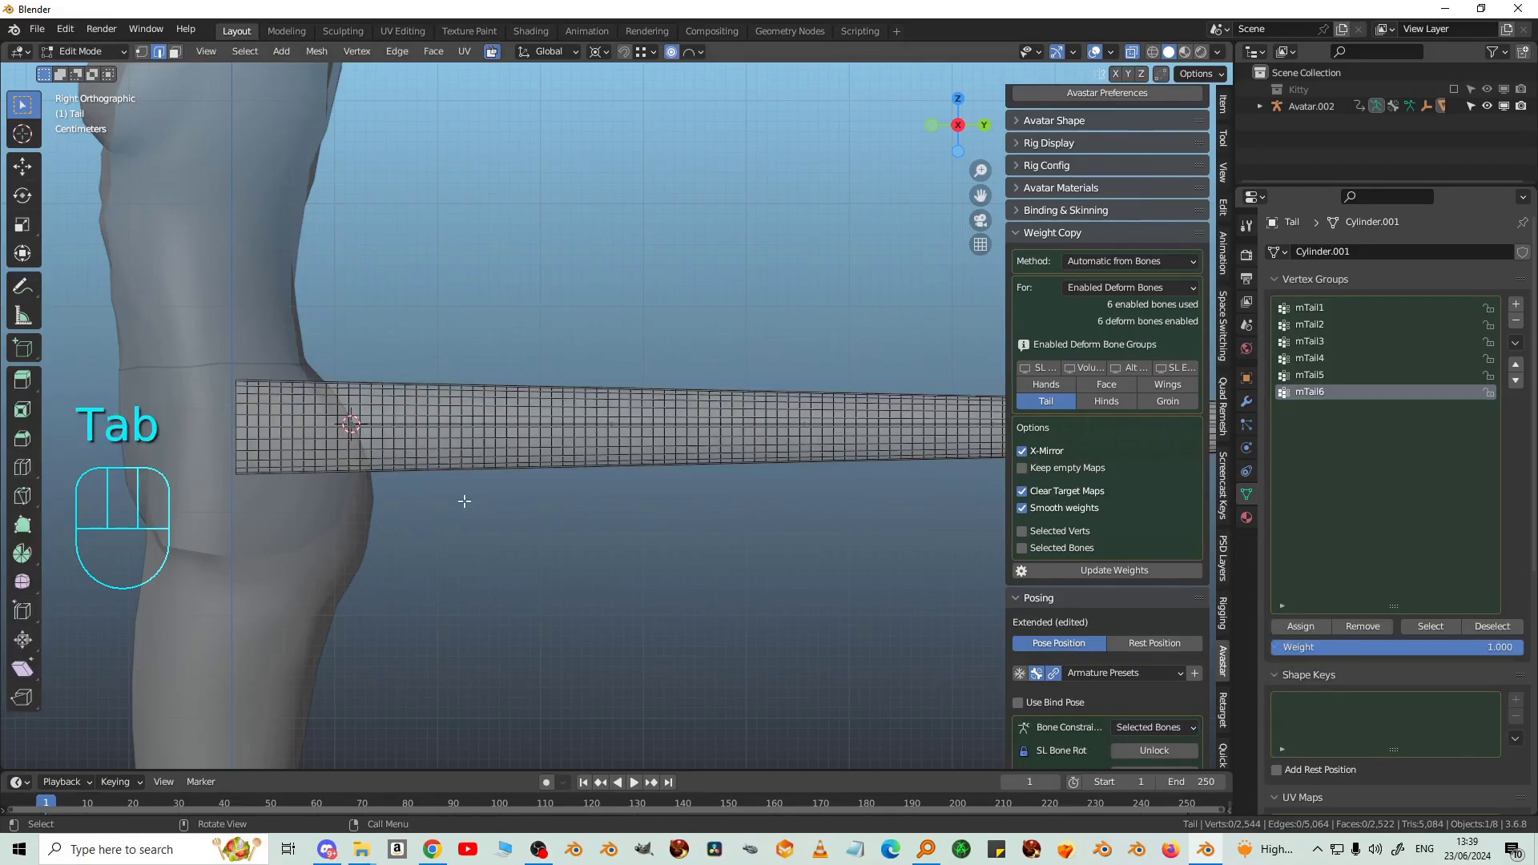
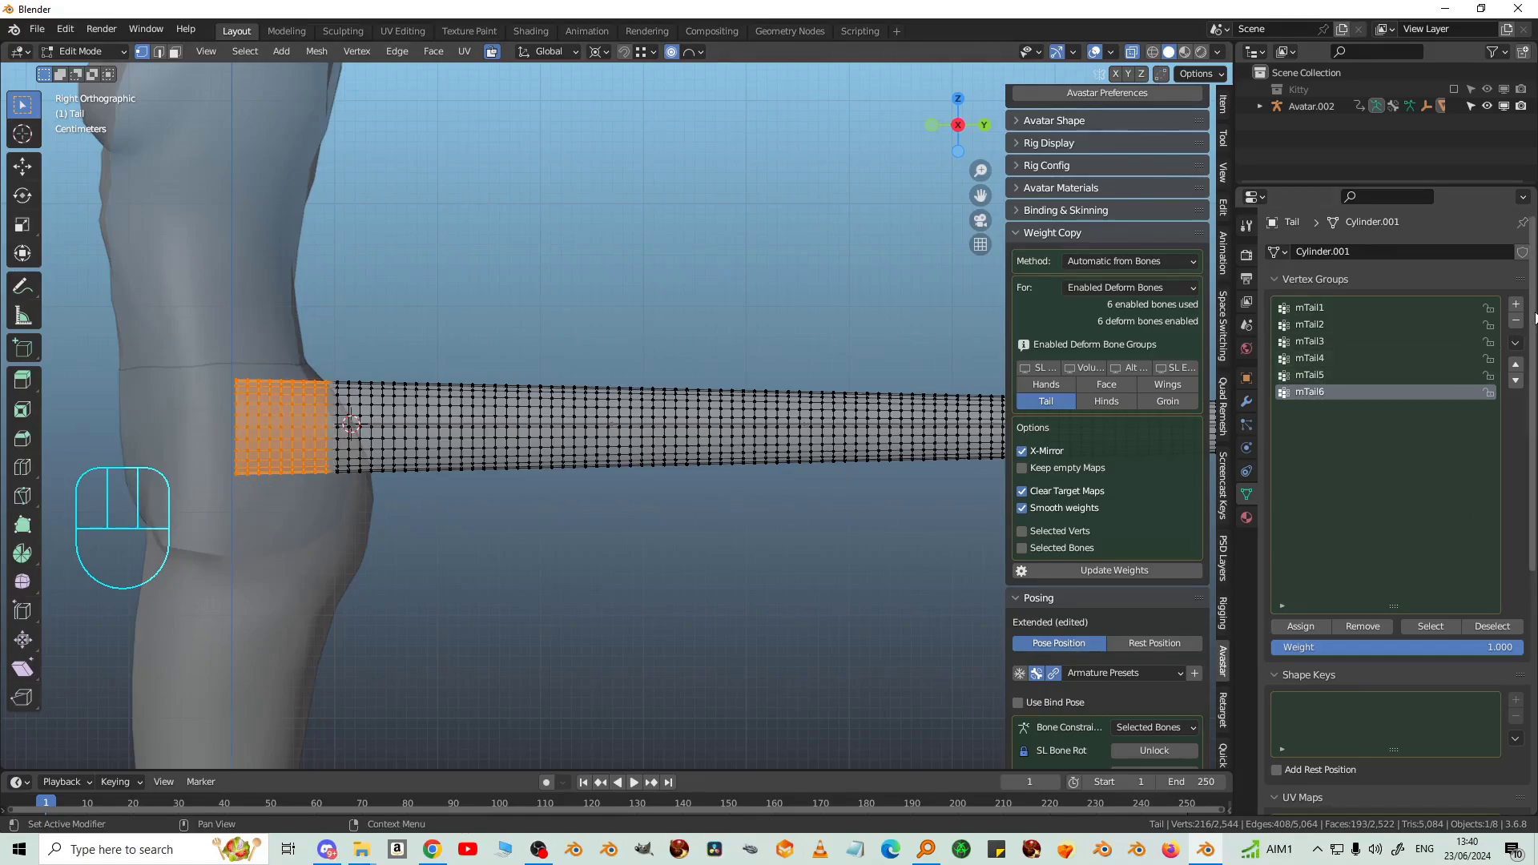
pyautogui.click(1519, 309)
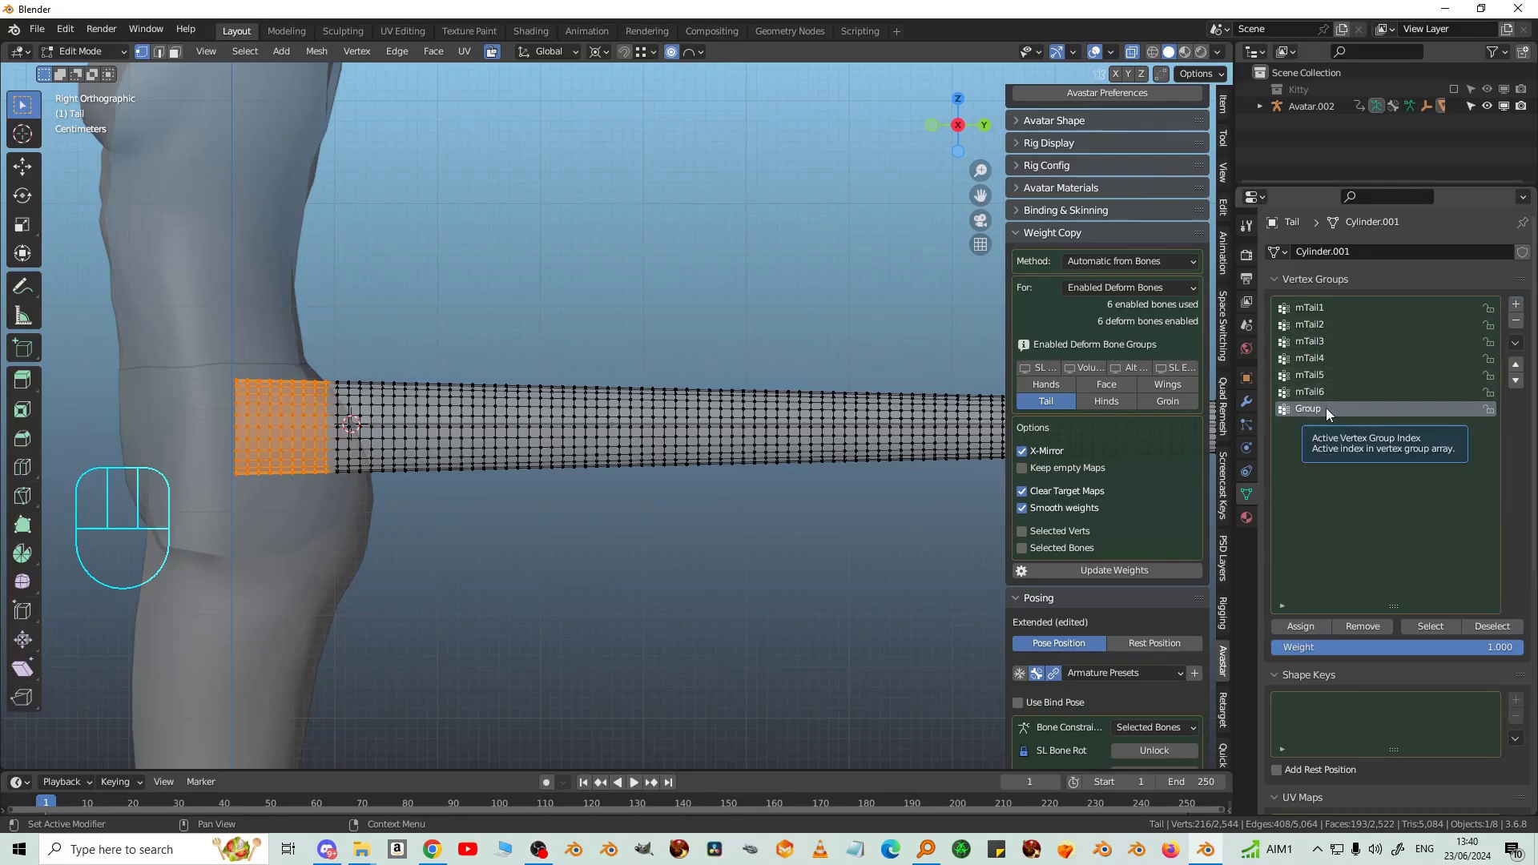
pyautogui.click(1330, 415)
pyautogui.moveTo(1330, 415); pyautogui.dragTo(1403, 415)
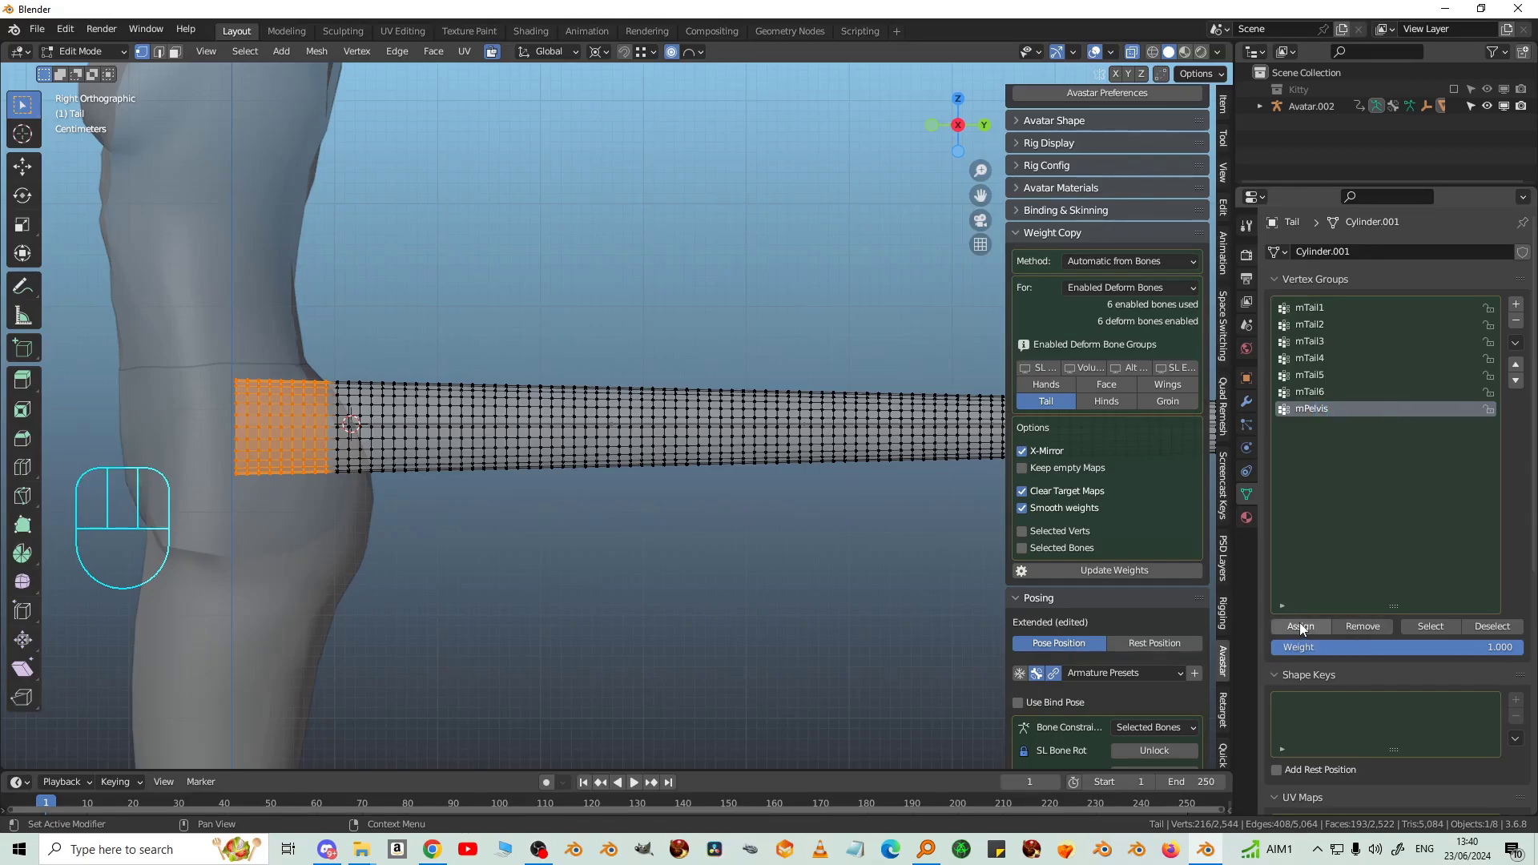
pyautogui.click(1304, 628)
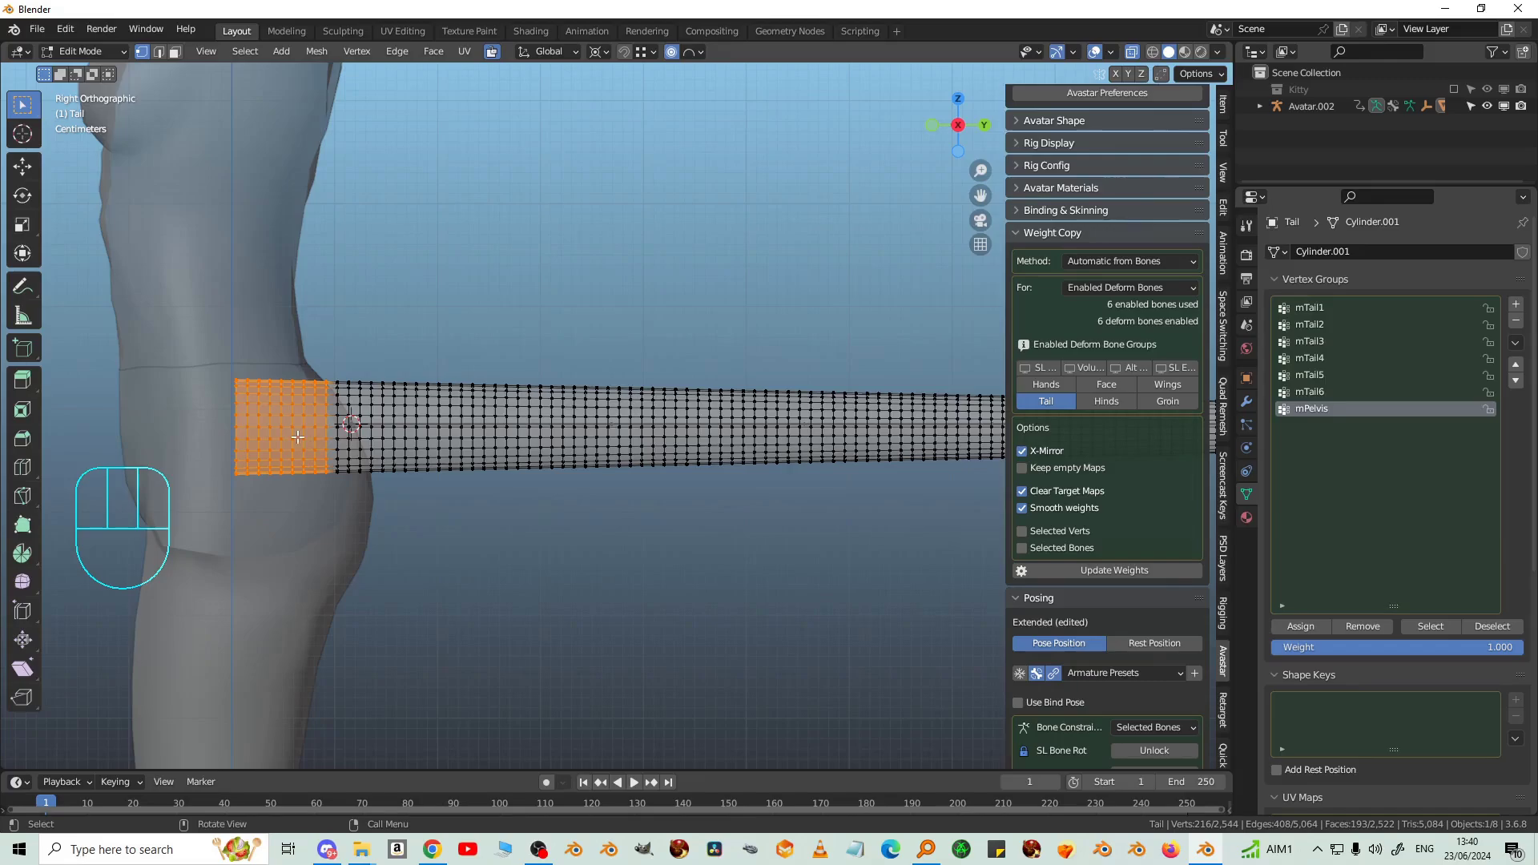
pyautogui.press('Tab')
# Step: Grab the tail-tip bone and move it to test how the mesh follows
pyautogui.moveTo(770, 520); pyautogui.dragTo(728, 510)
pyautogui.click(912, 386)
pyautogui.press('g')
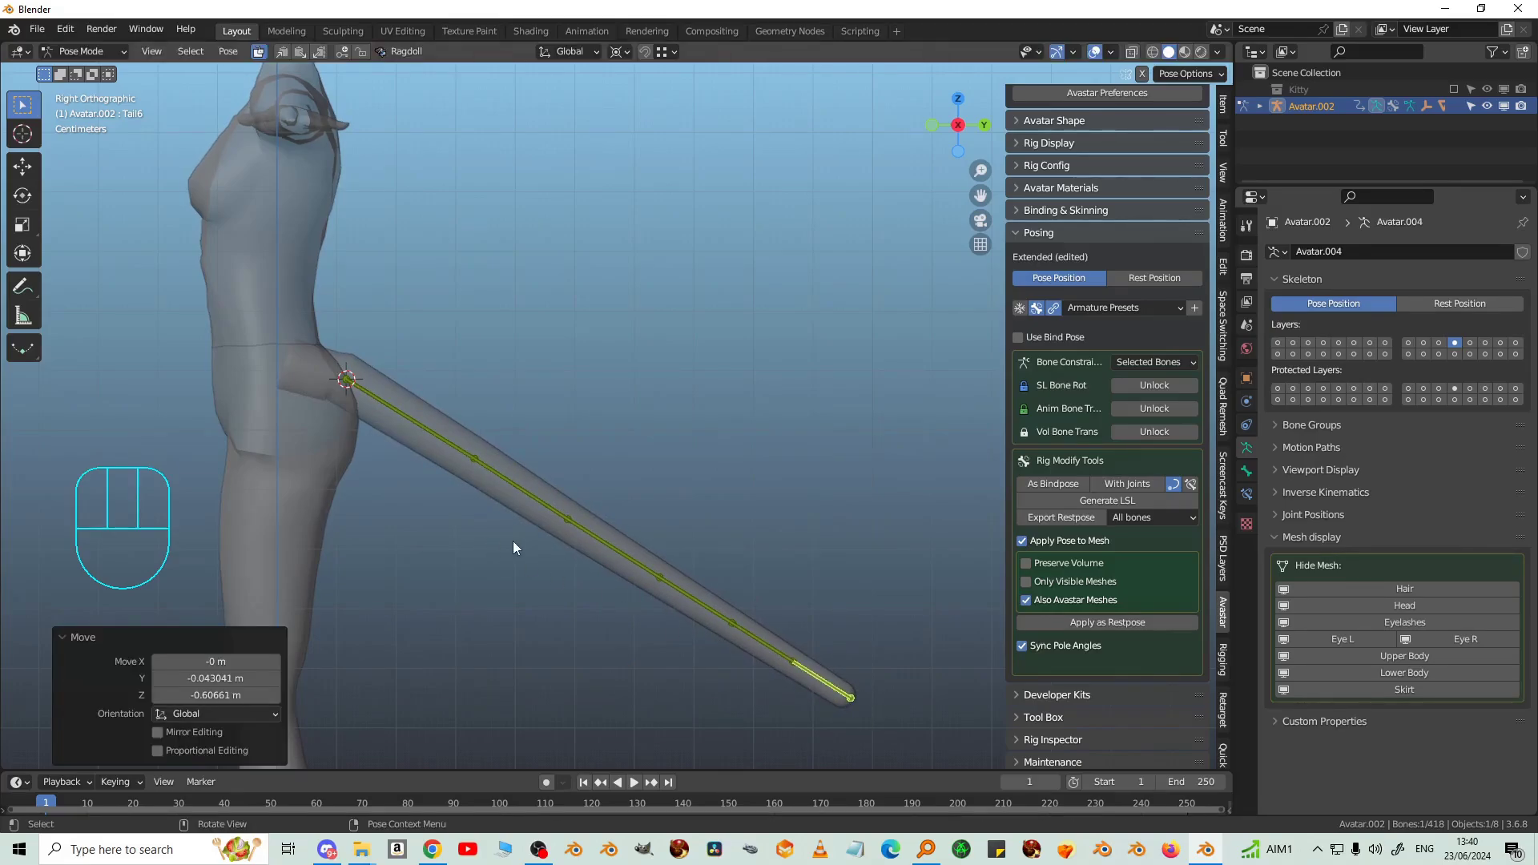
# Step: Clear rotation on all tail bones again and pick the tail mesh to edit
pyautogui.moveTo(535, 531); pyautogui.dragTo(778, 565)
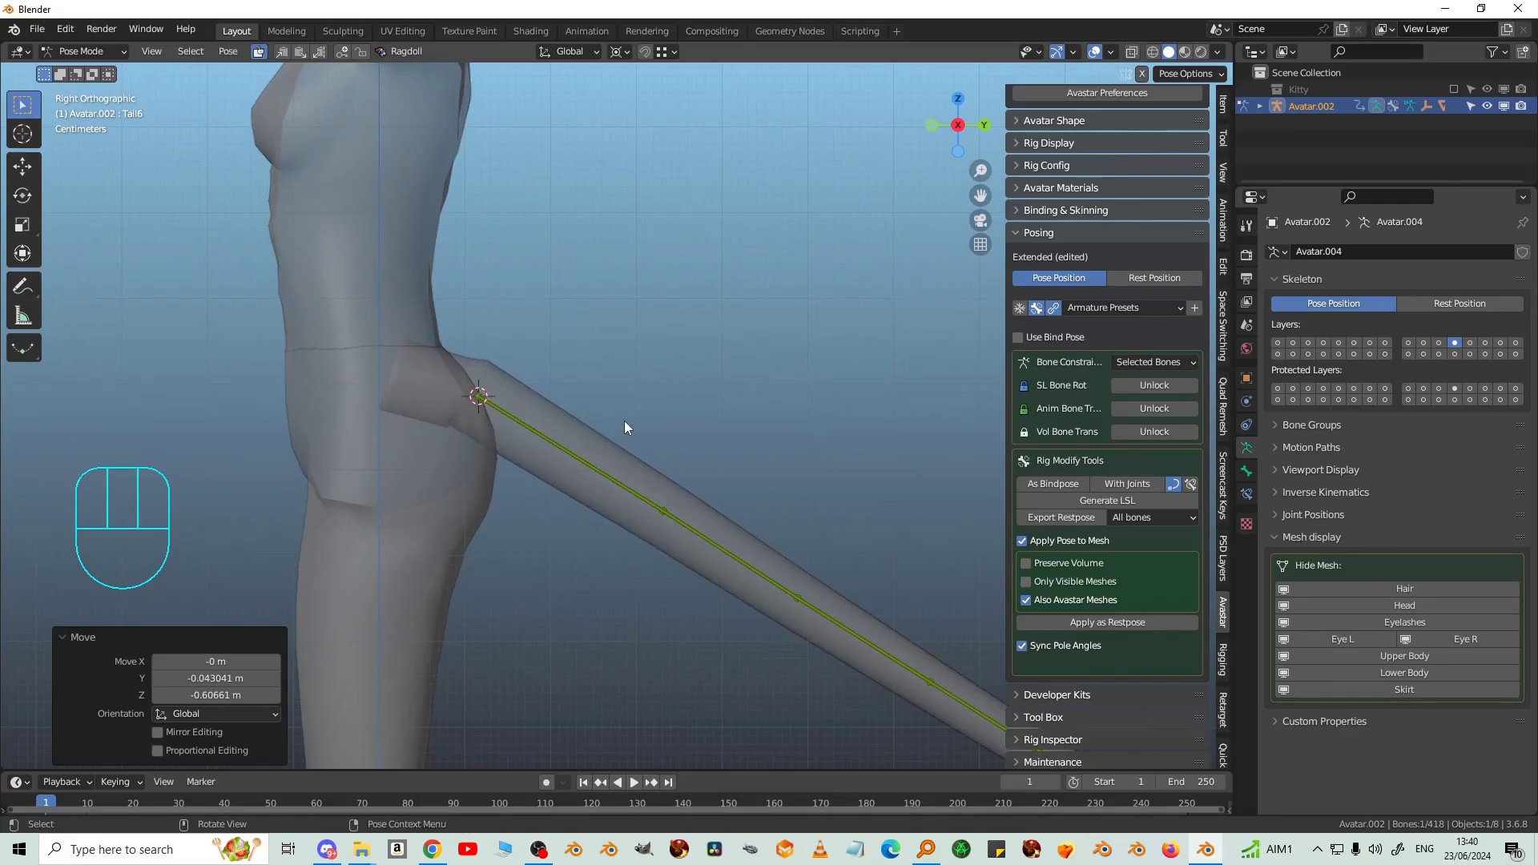
pyautogui.press('a')
pyautogui.press('alt+r')
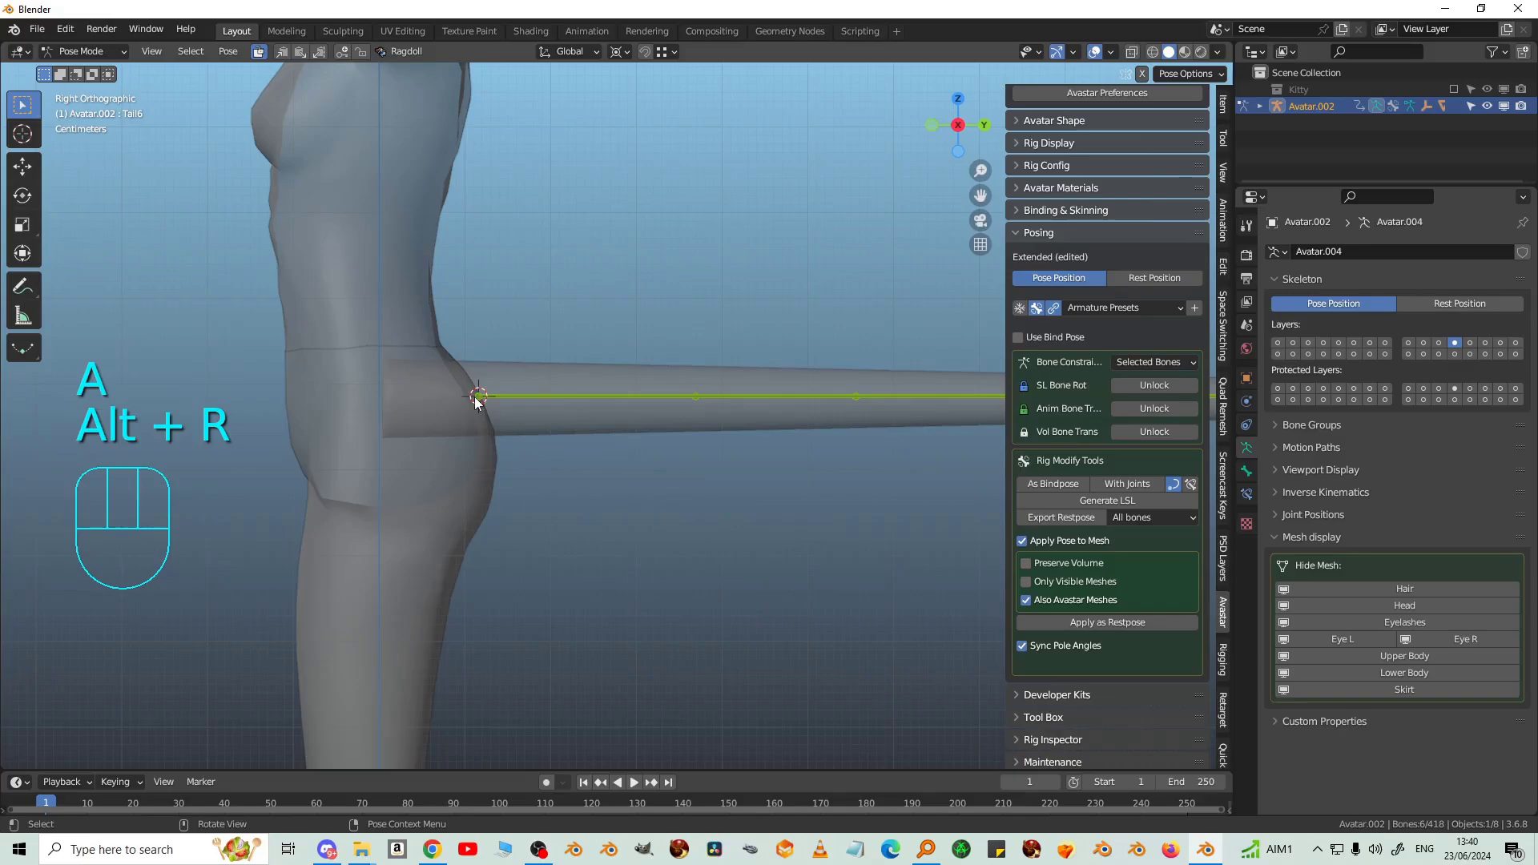
pyautogui.click(534, 386)
# Step: Make mTail1 the active vertex group and select the base loop joining the body
pyautogui.moveTo(92, 61); pyautogui.dragTo(76, 91)
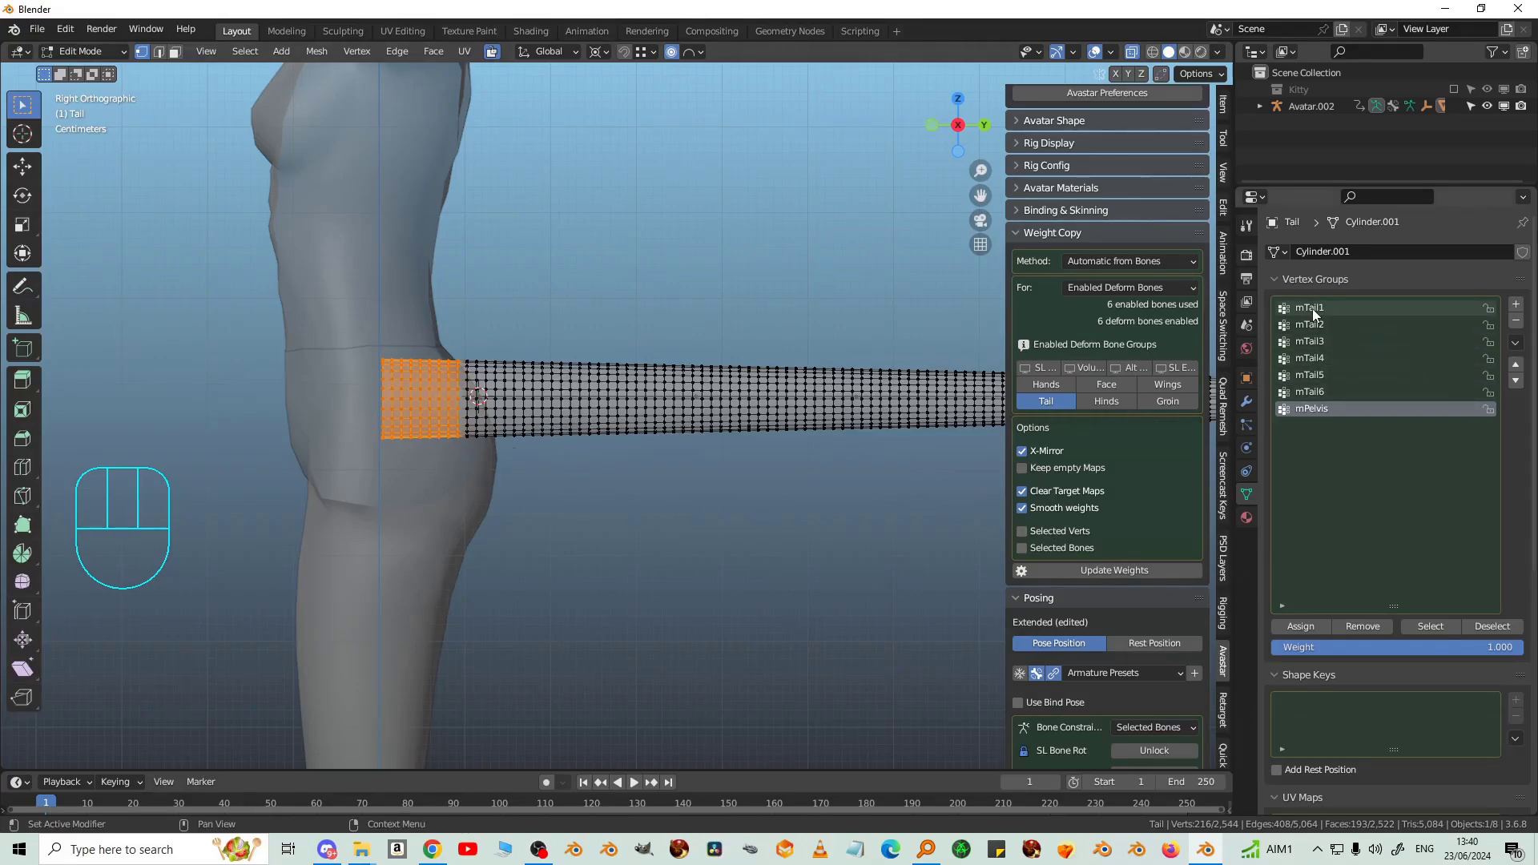
pyautogui.click(1317, 315)
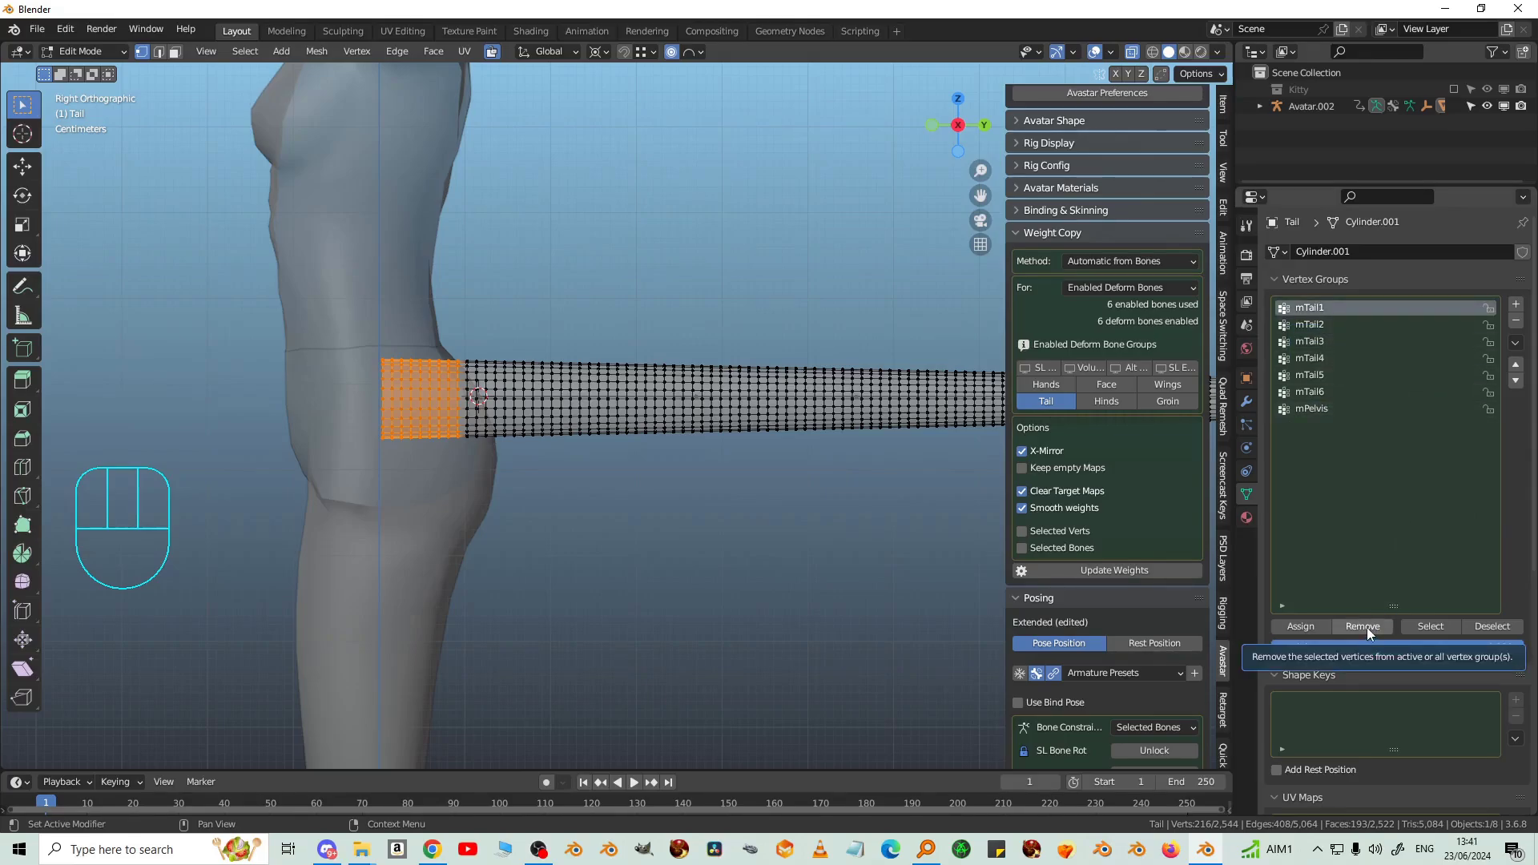
pyautogui.click(1371, 633)
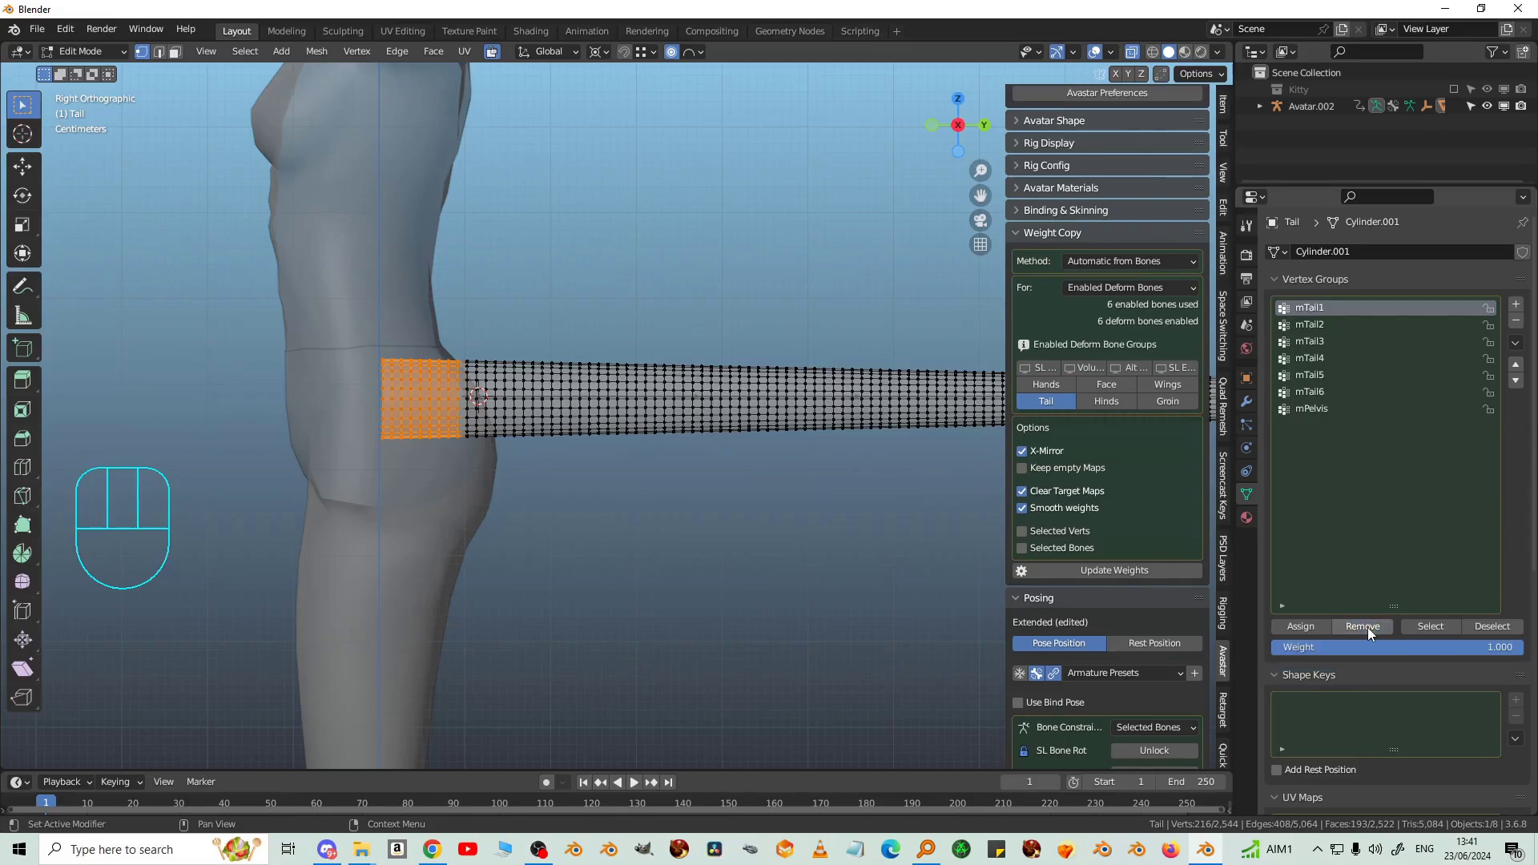
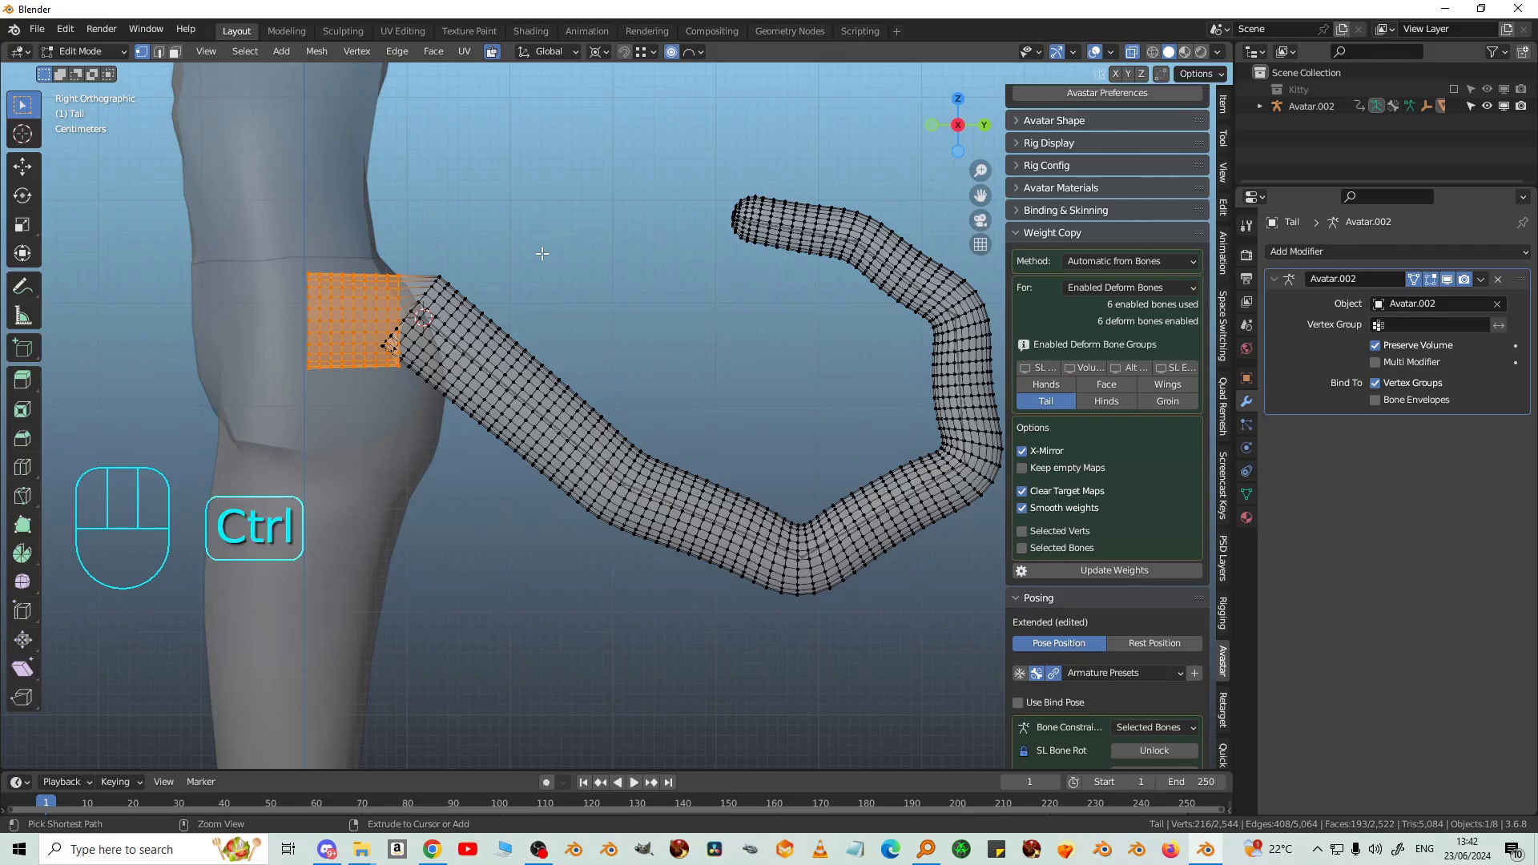
# Step: Invert selection to exclude the base ring, then Smooth weights with 195 iterations
pyautogui.press('ctrl+i')
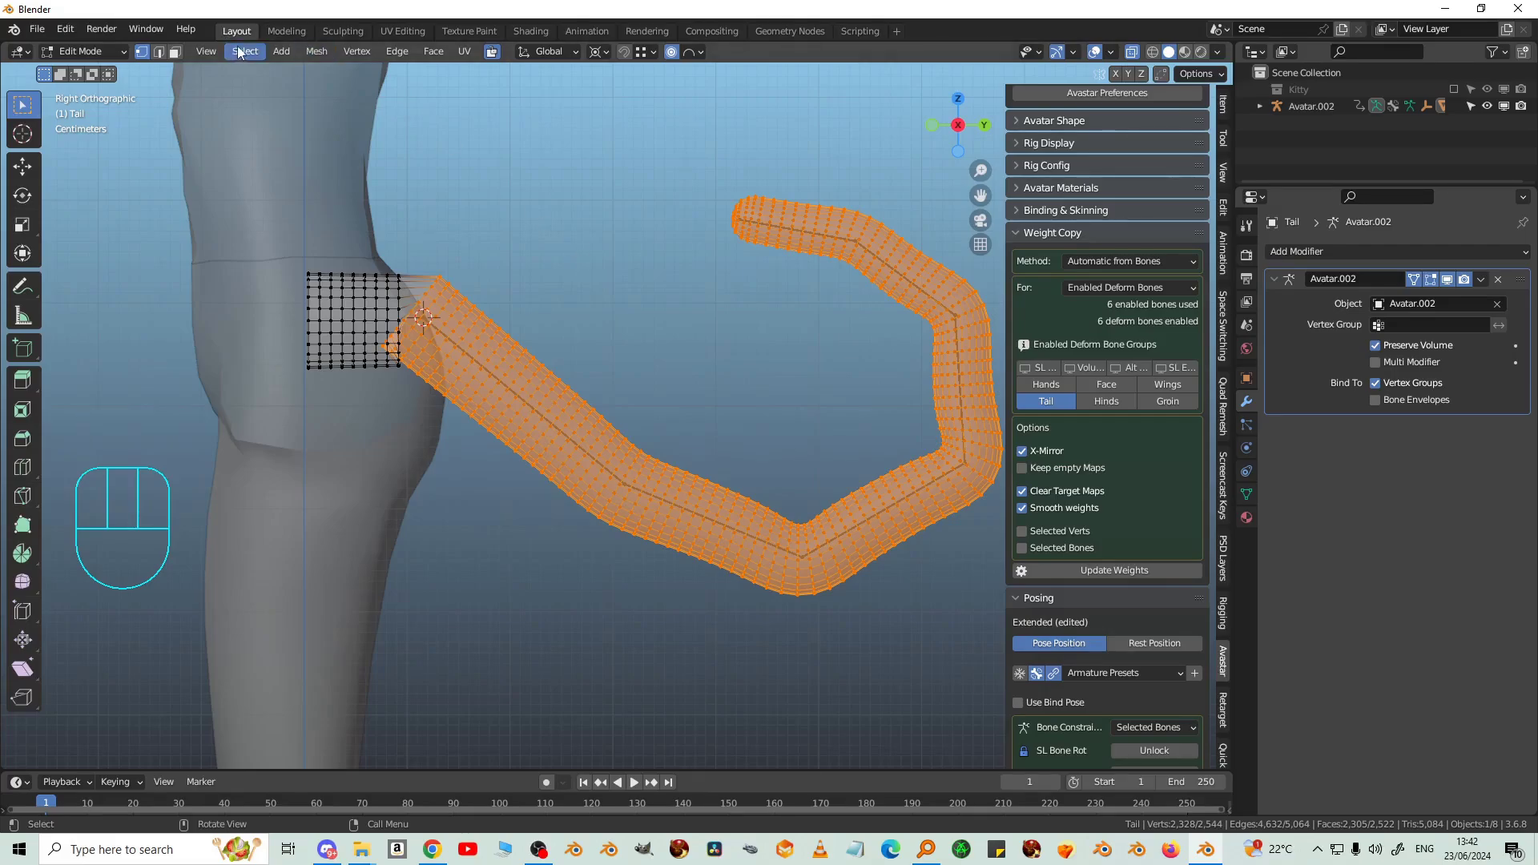
pyautogui.moveTo(330, 53); pyautogui.dragTo(495, 512)
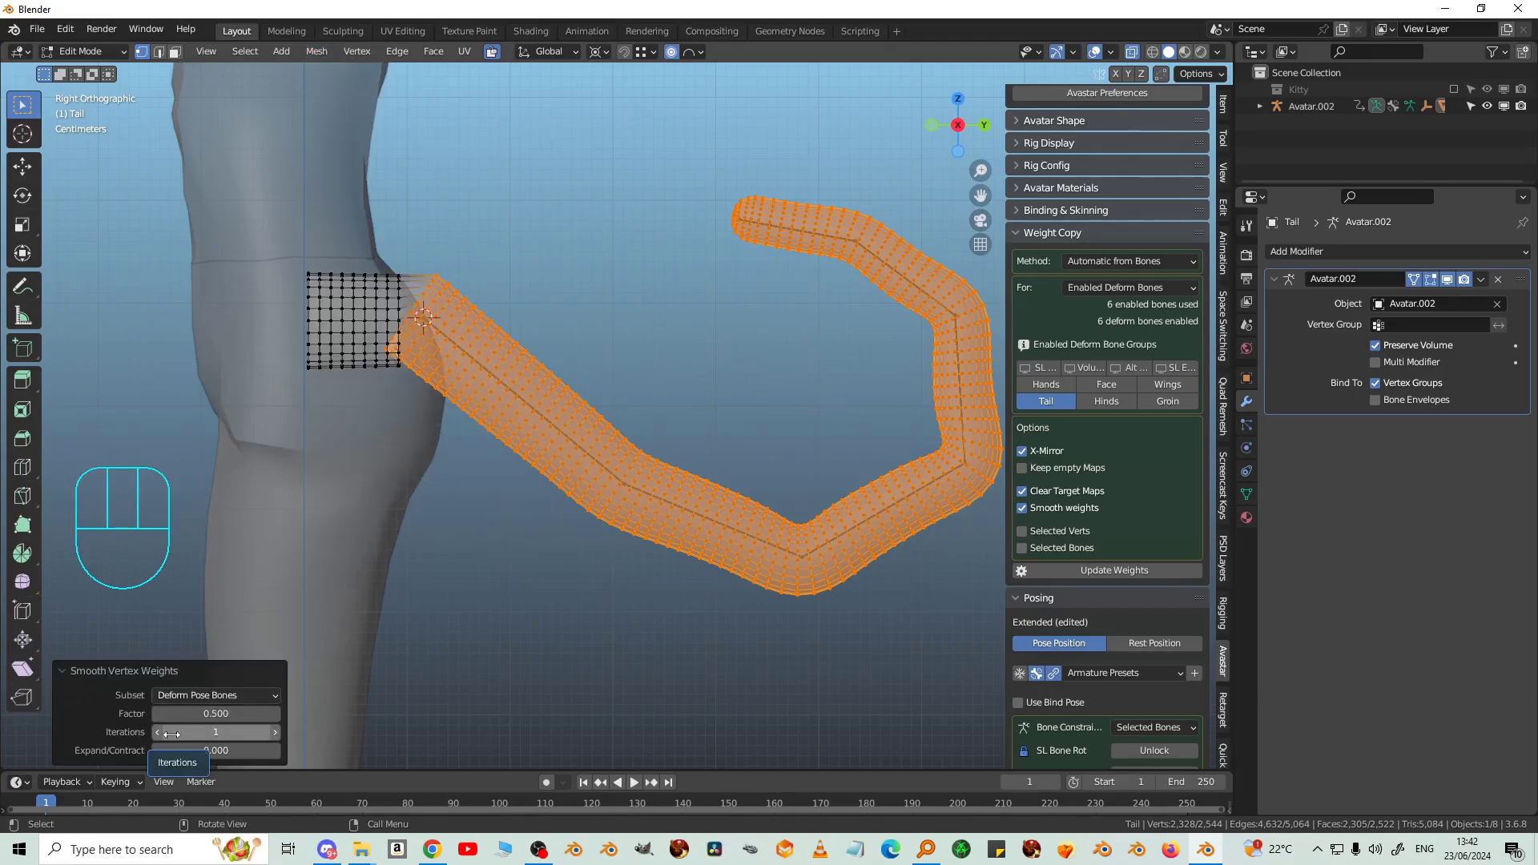
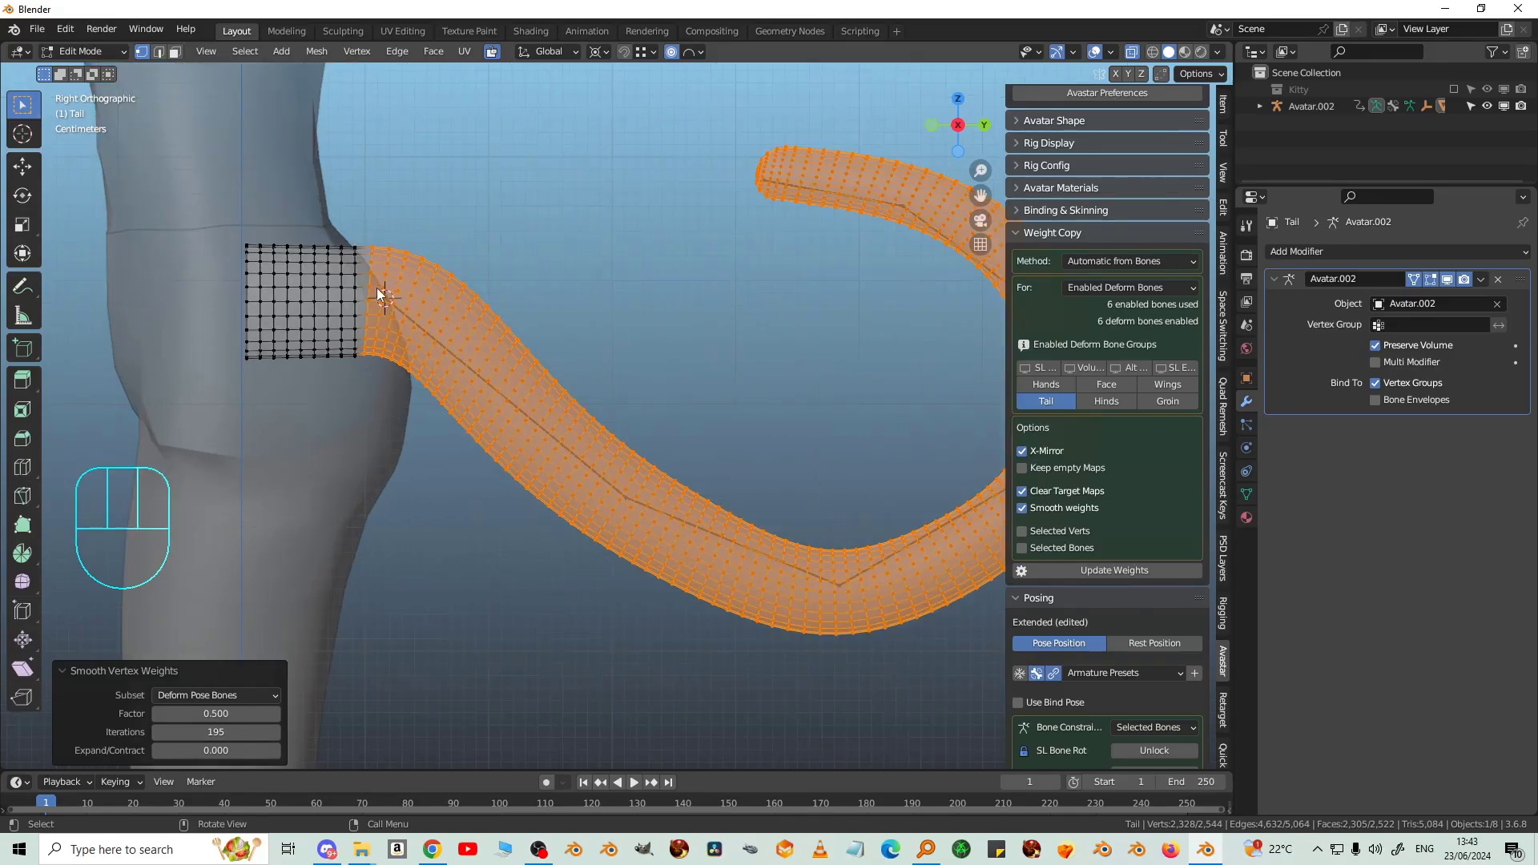
# Step: Select the edge loops where the tail meets the body and repeat a light weight smoothing on them
pyautogui.moveTo(366, 329); pyautogui.dragTo(483, 318)
pyautogui.click(483, 317)
pyautogui.click(460, 316)
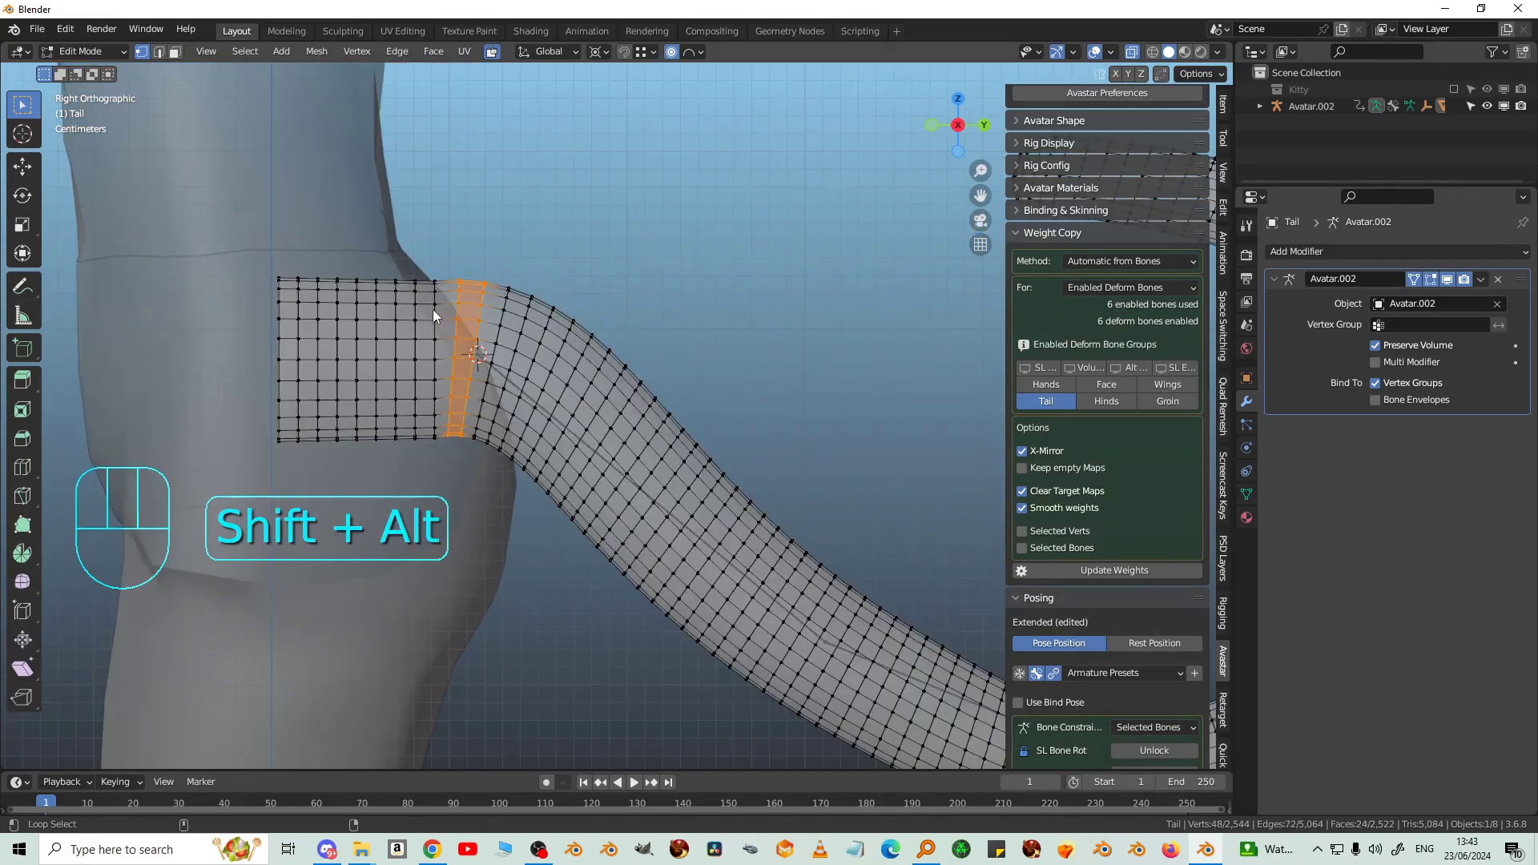
pyautogui.click(416, 314)
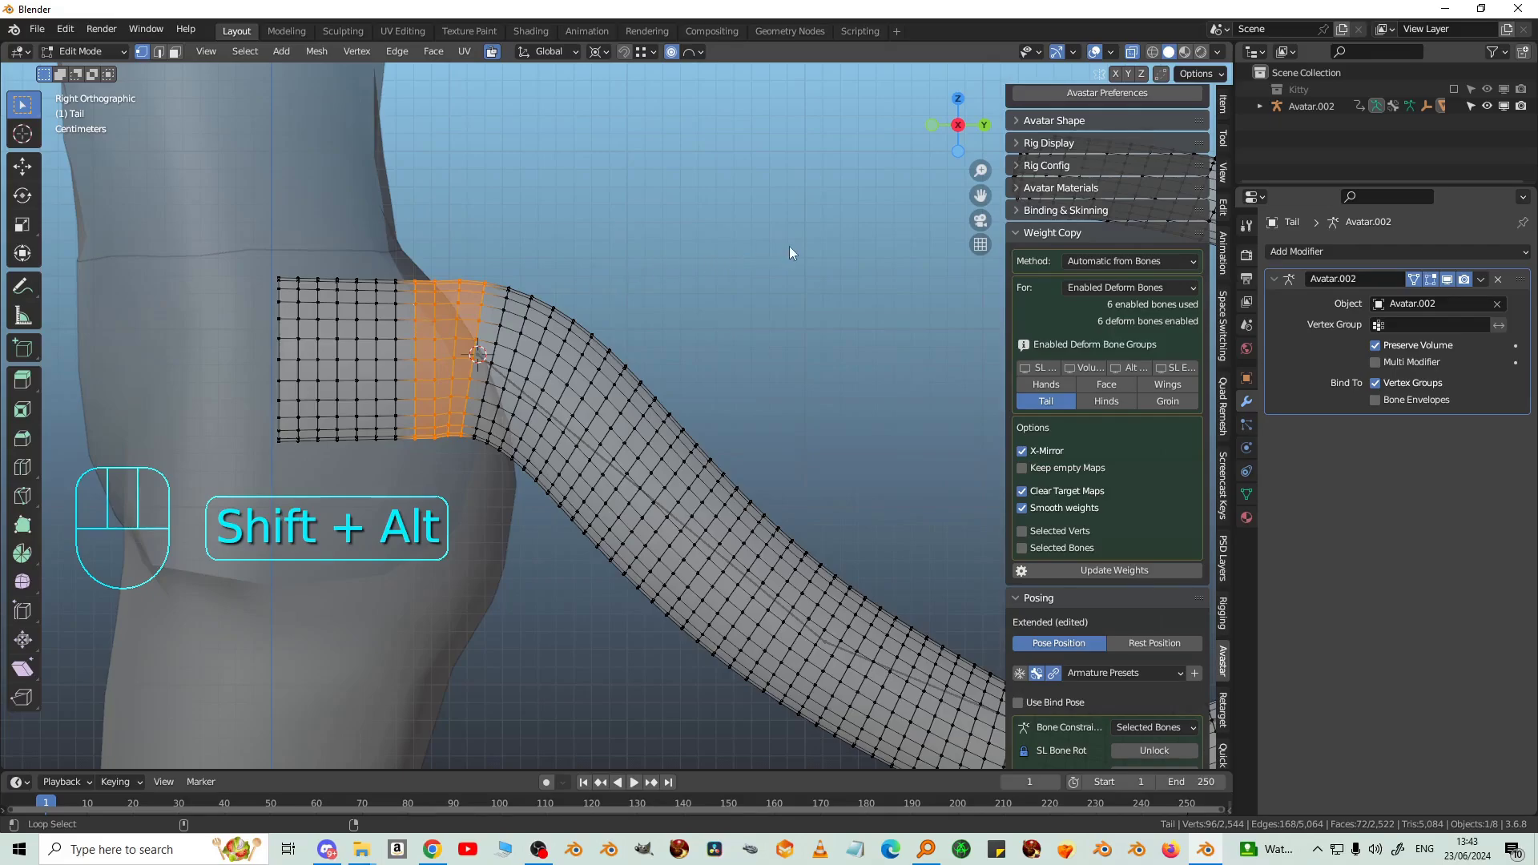
pyautogui.press('q')
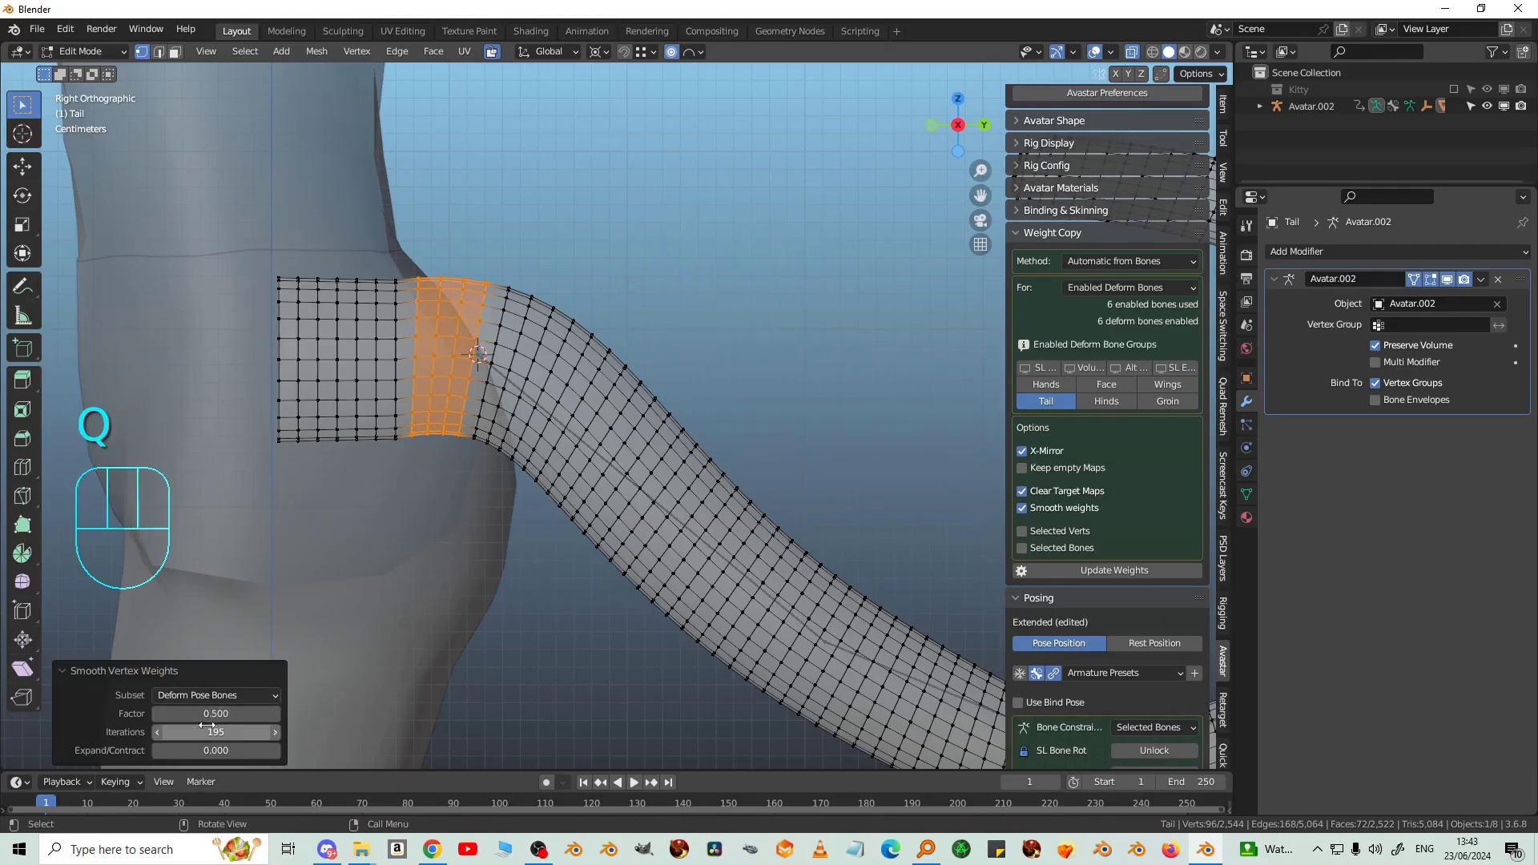
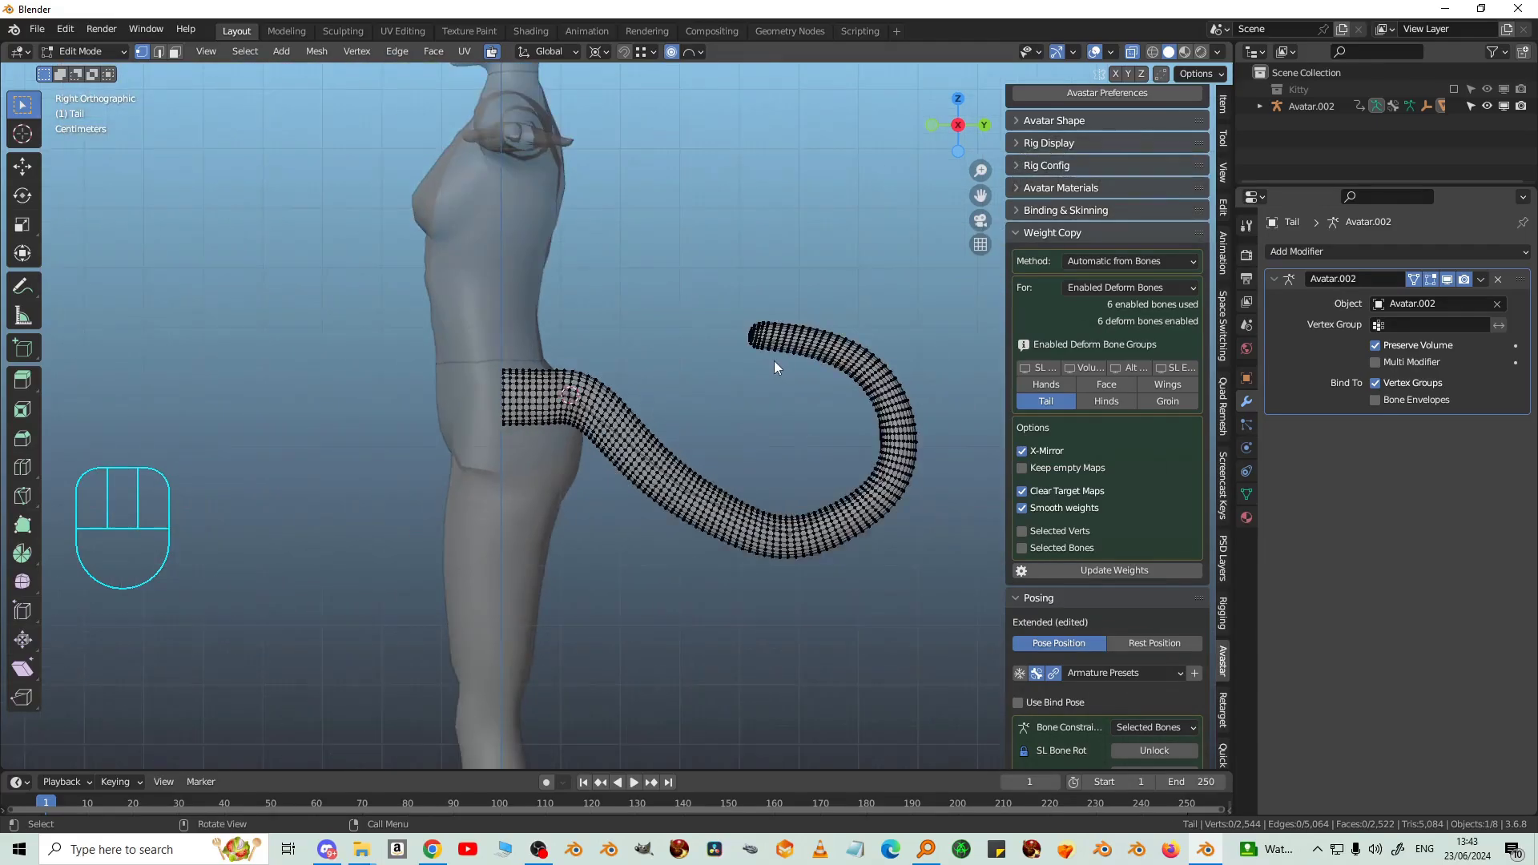
pyautogui.moveTo(750, 385); pyautogui.dragTo(599, 341)
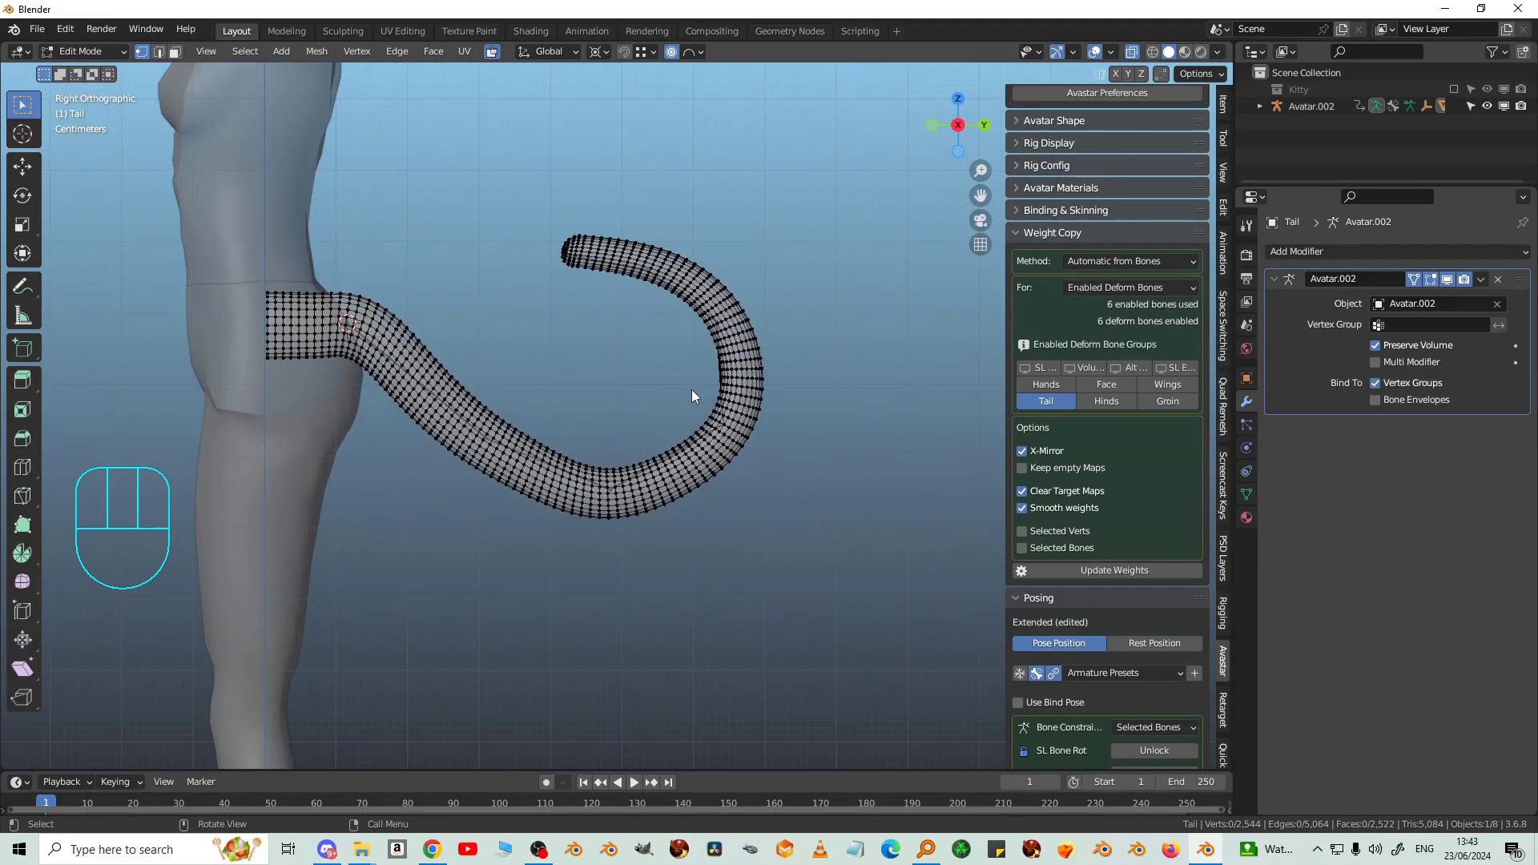
# Step: Check the armature pose, then select all vertices of the tail in Edit Mode
pyautogui.press('Tab')
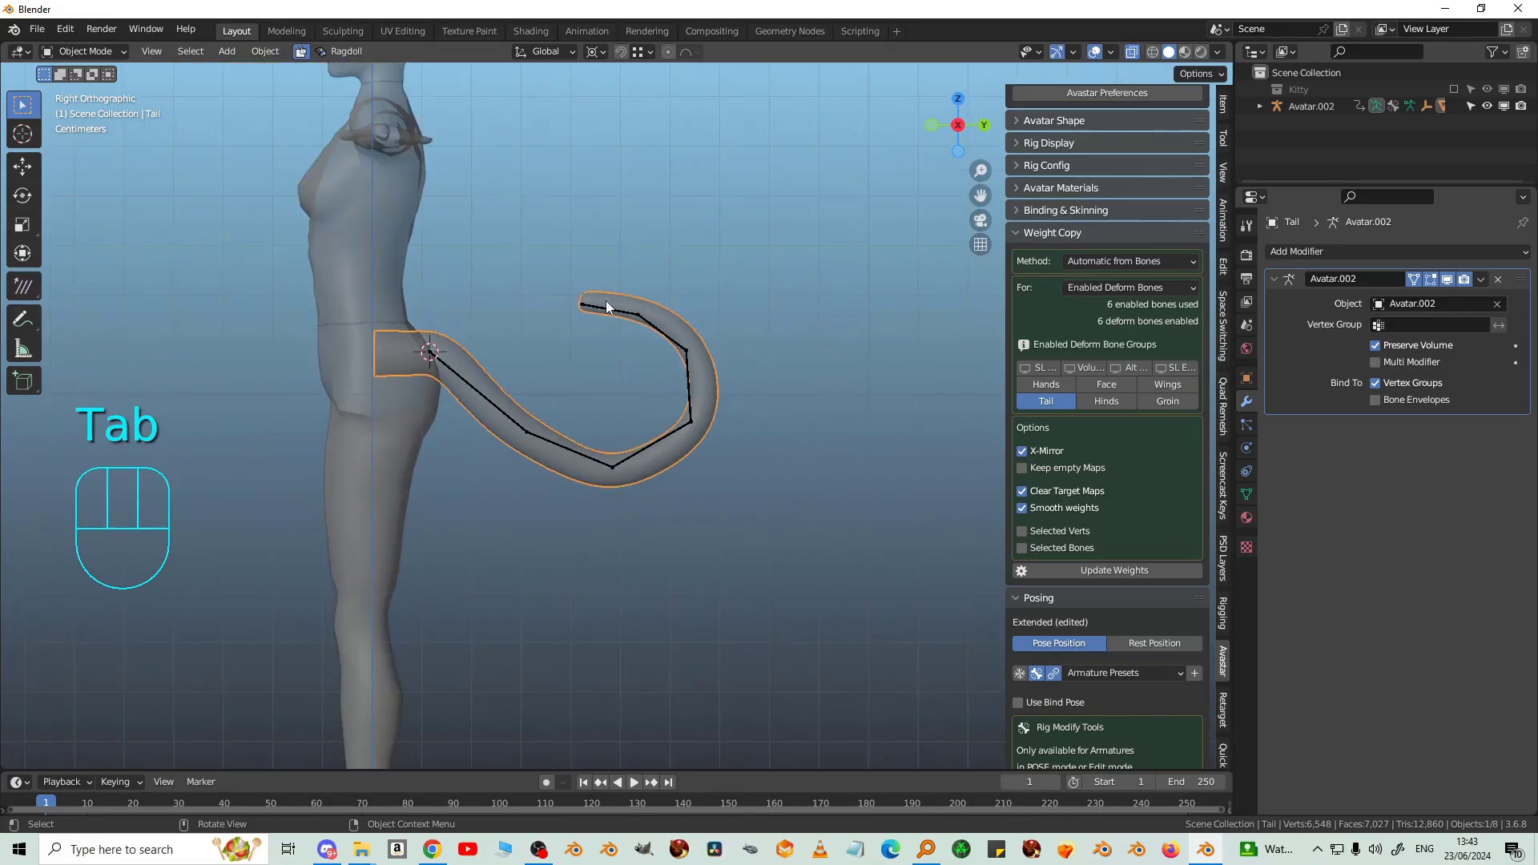
pyautogui.click(606, 311)
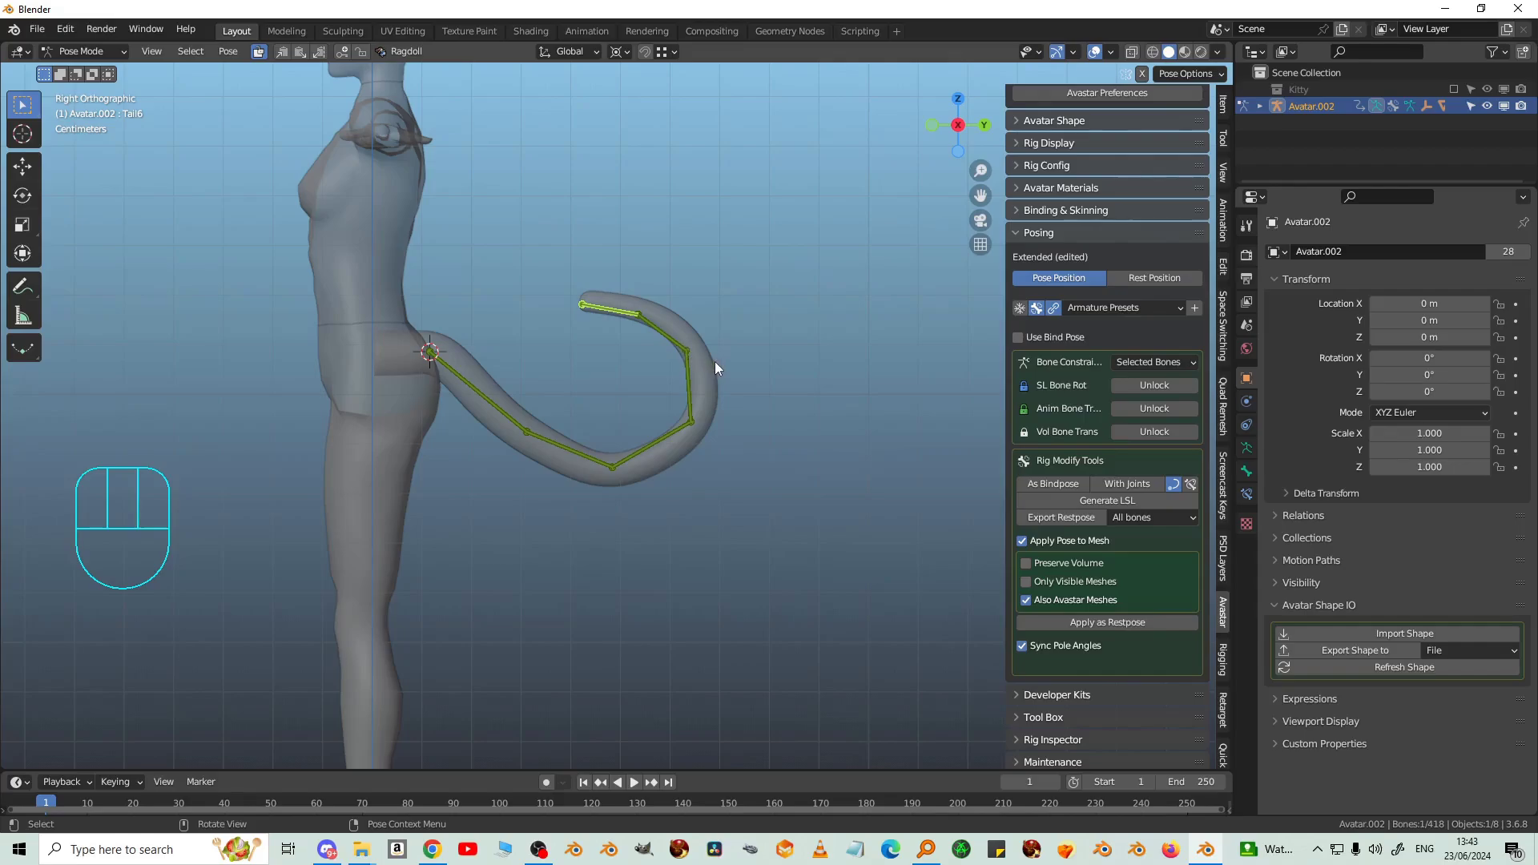
pyautogui.click(719, 367)
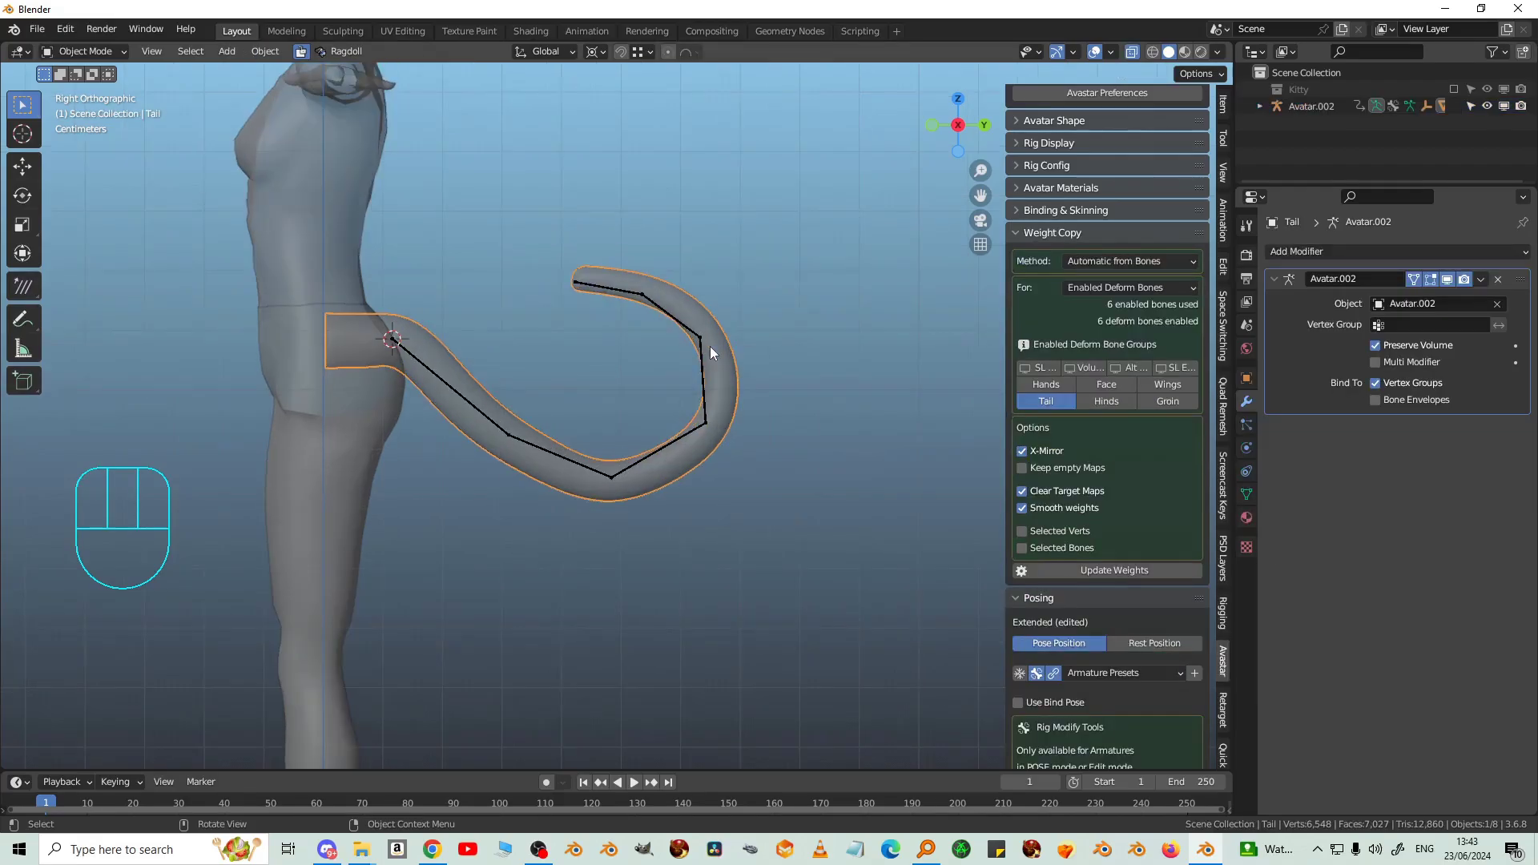
pyautogui.press('Tab')
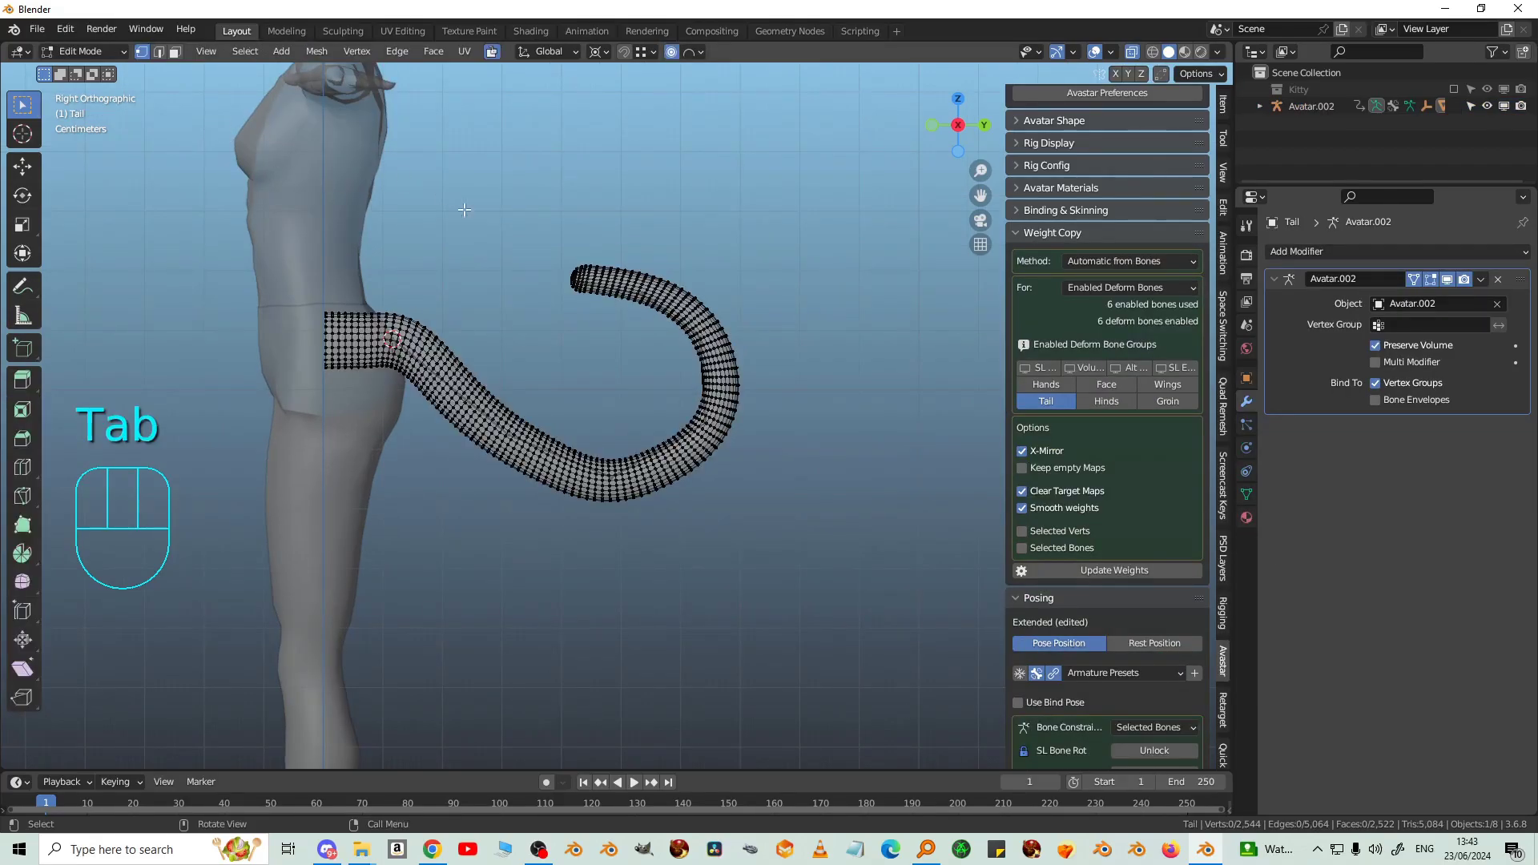
pyautogui.press('a')
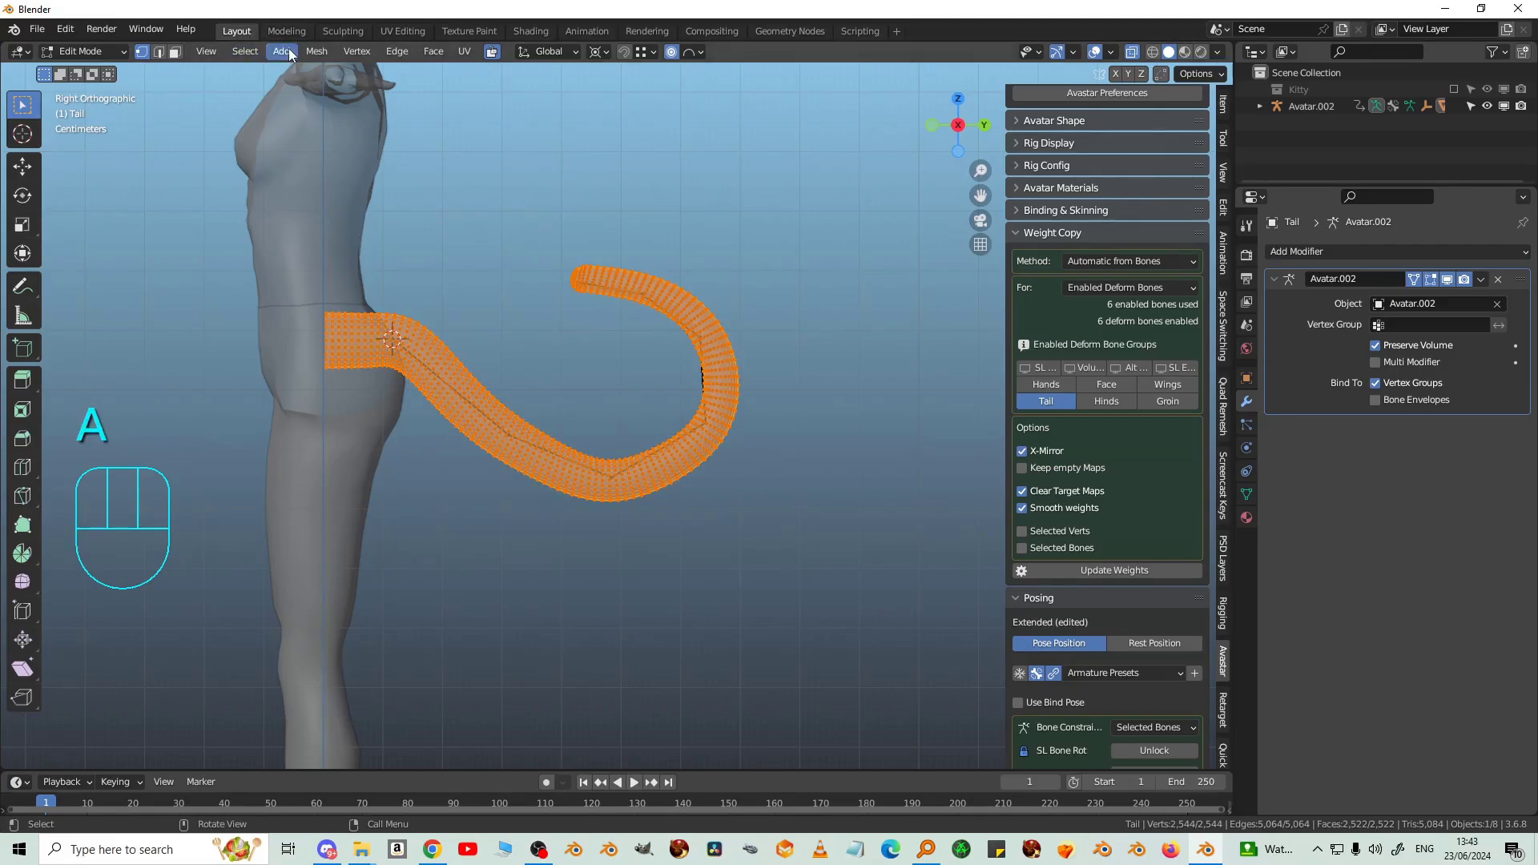
# Step: Apply Limit Total of 4 bone weights and Normalize All, then return to Object Mode
pyautogui.moveTo(328, 56); pyautogui.dragTo(504, 529)
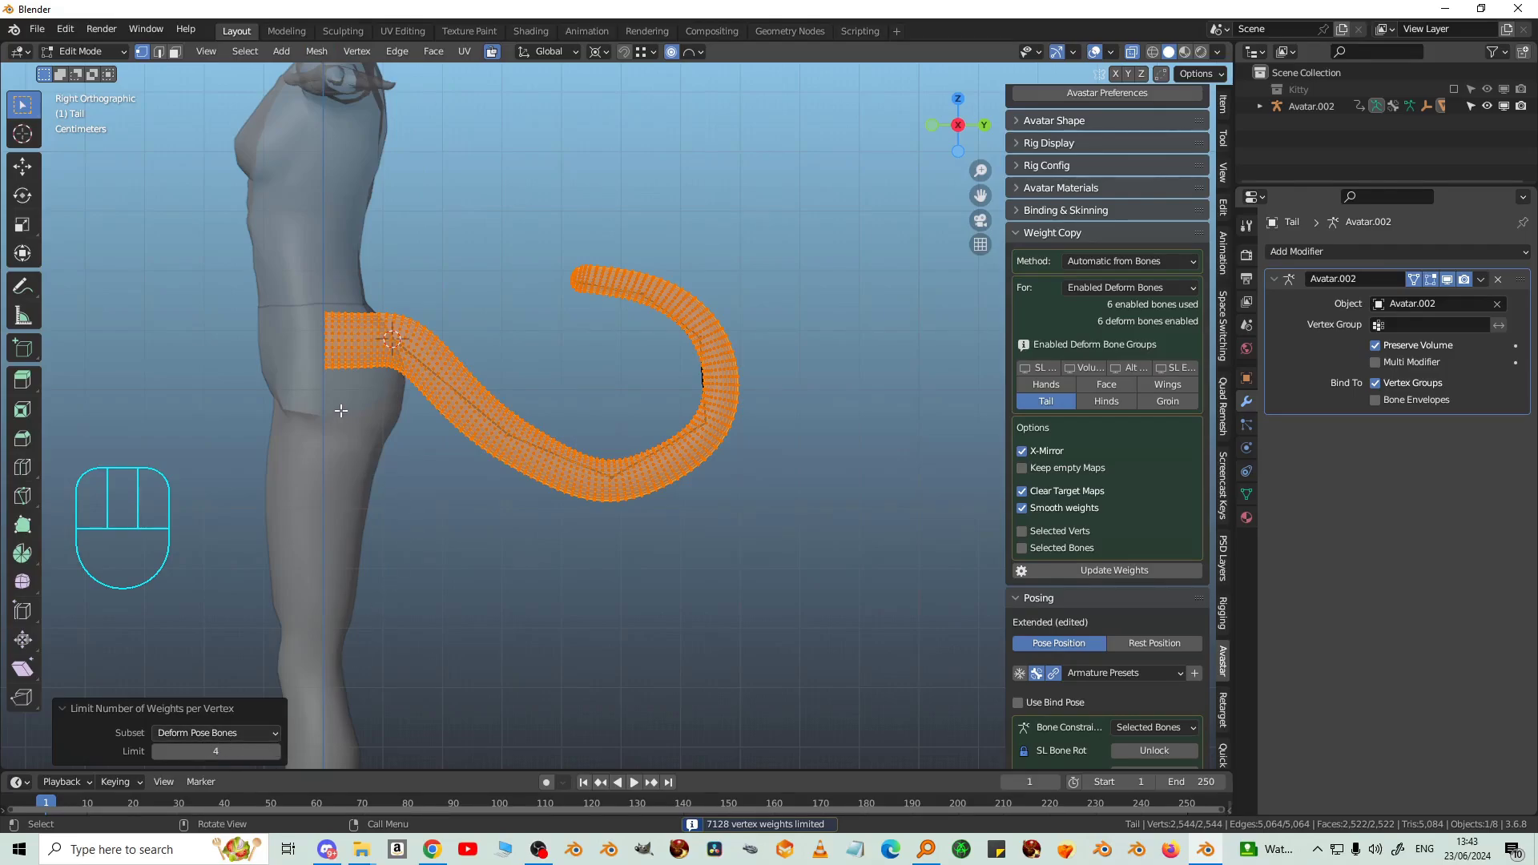
pyautogui.moveTo(311, 55); pyautogui.dragTo(511, 383)
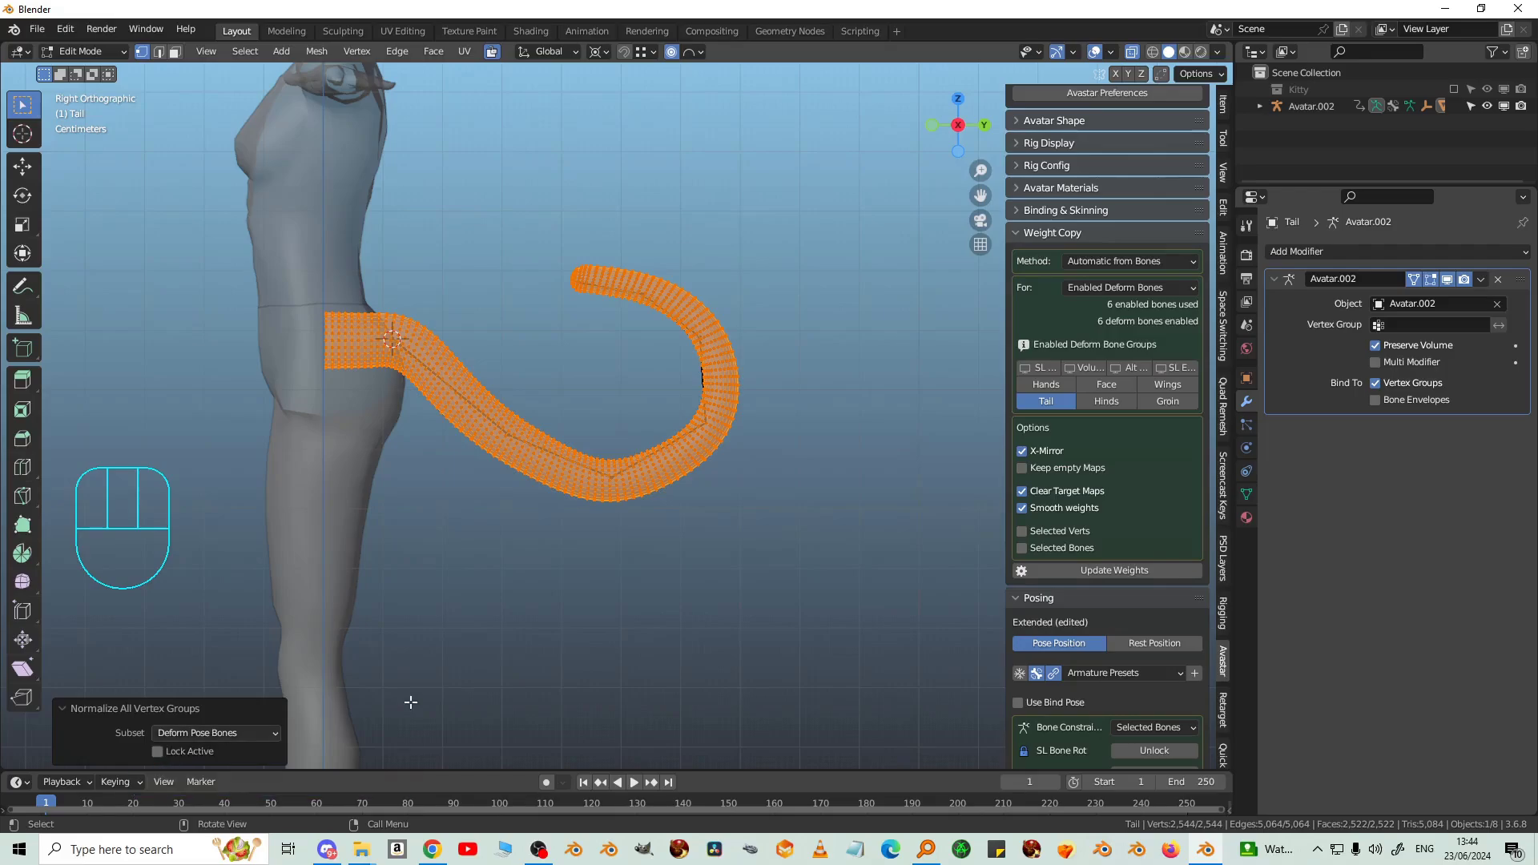
pyautogui.press('Tab')
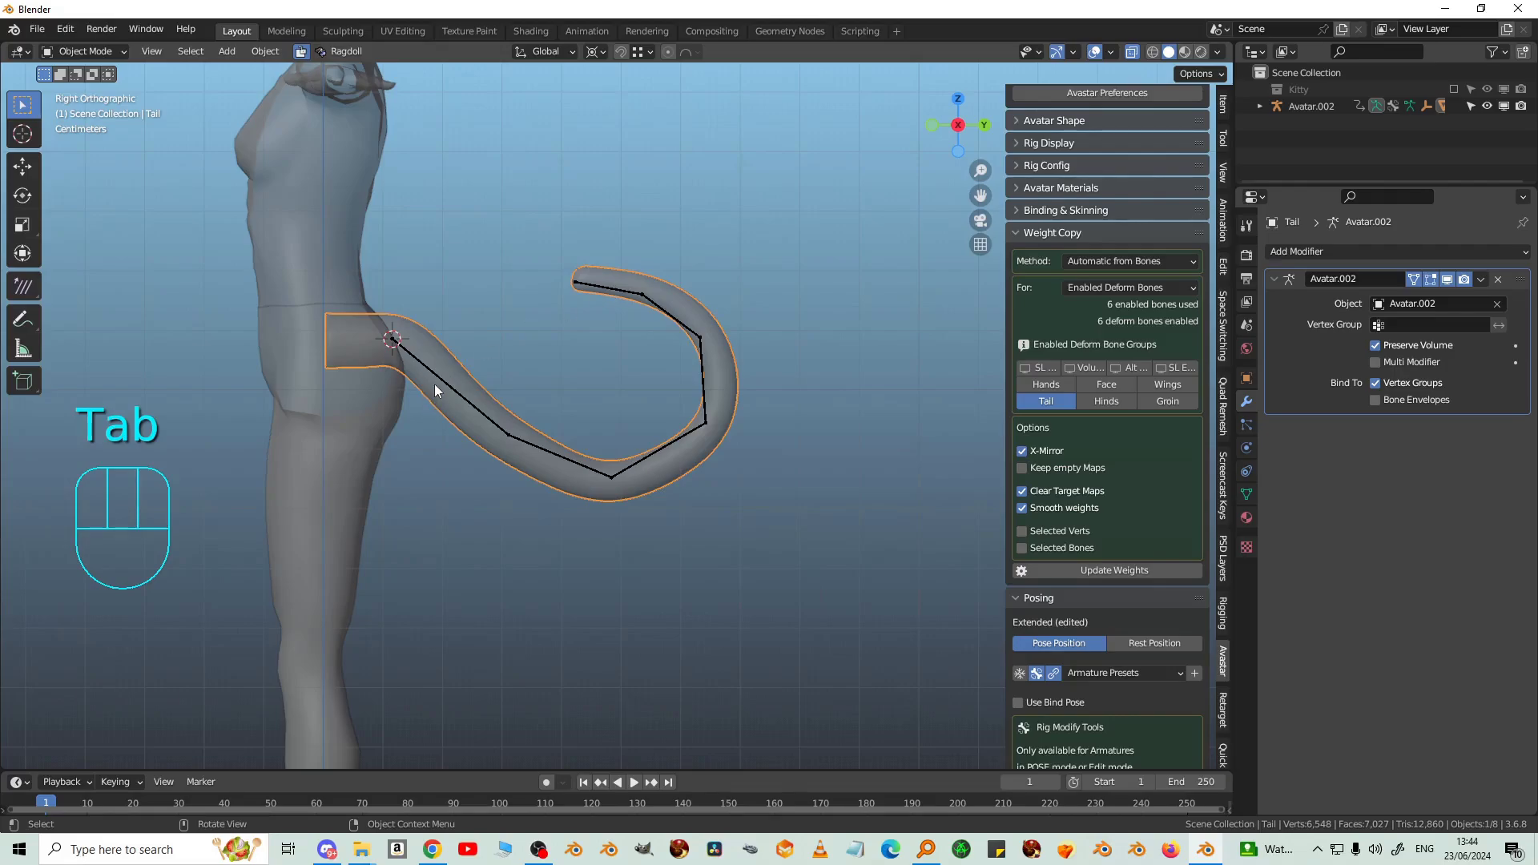
# Step: Select all tail bones in Pose Mode and clear their rotation back to the rest pose
pyautogui.click(447, 385)
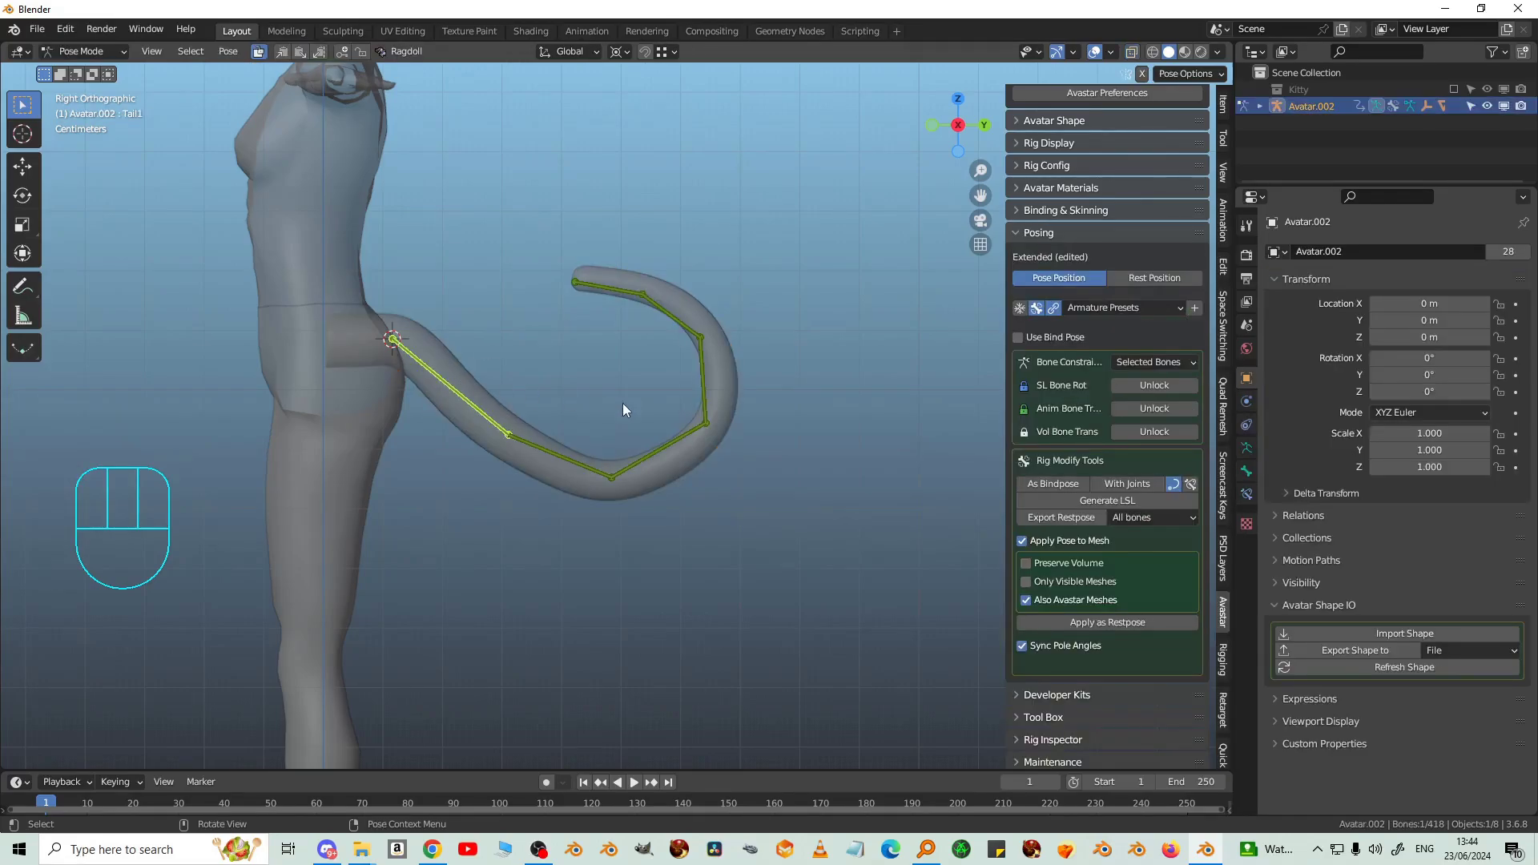
pyautogui.press('a')
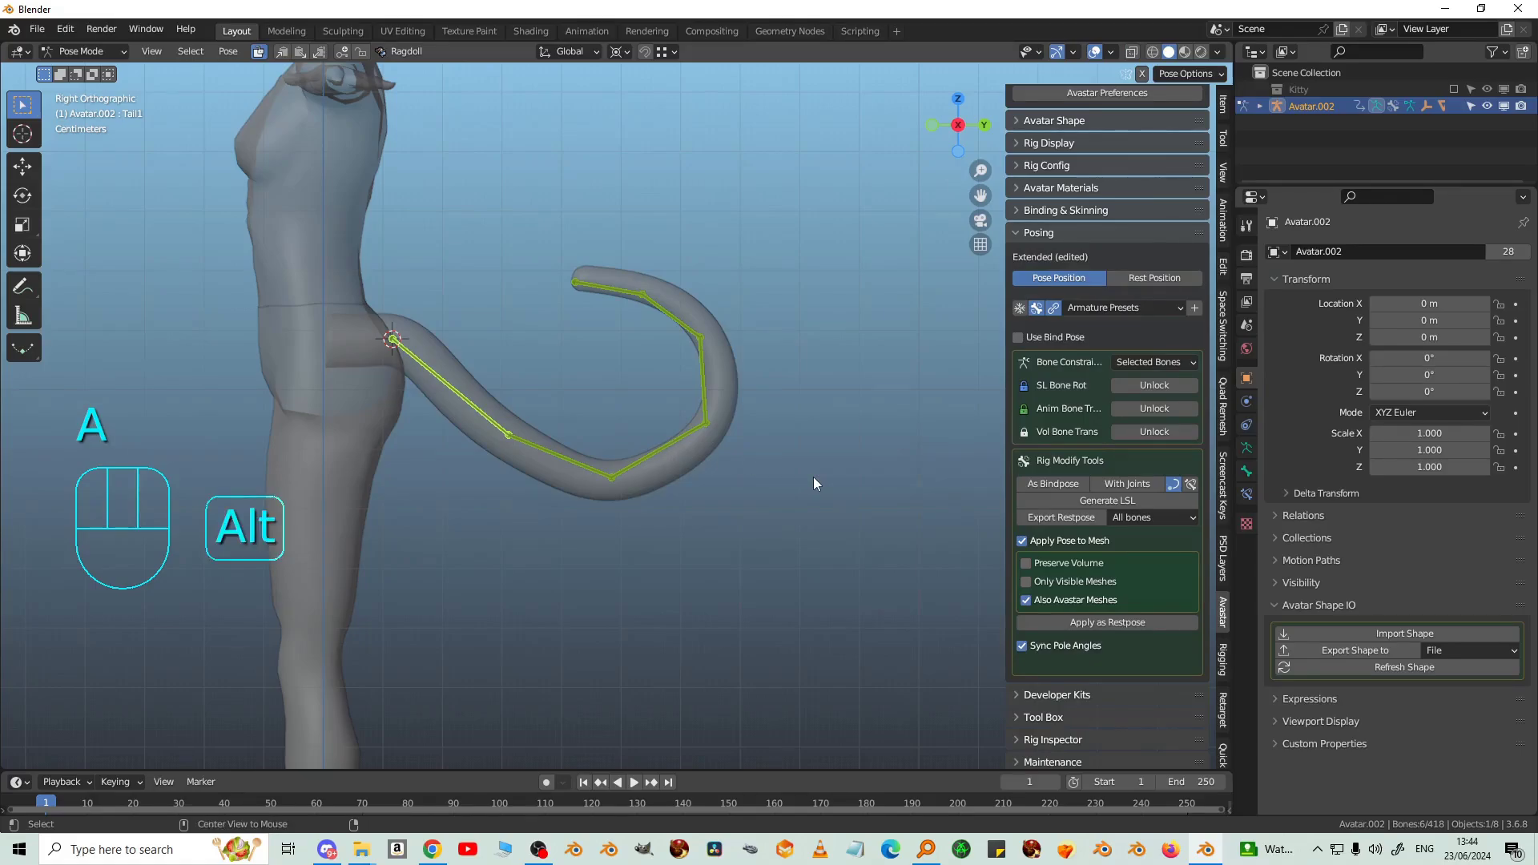
pyautogui.press('alt+r')
pyautogui.moveTo(633, 439); pyautogui.dragTo(650, 483)
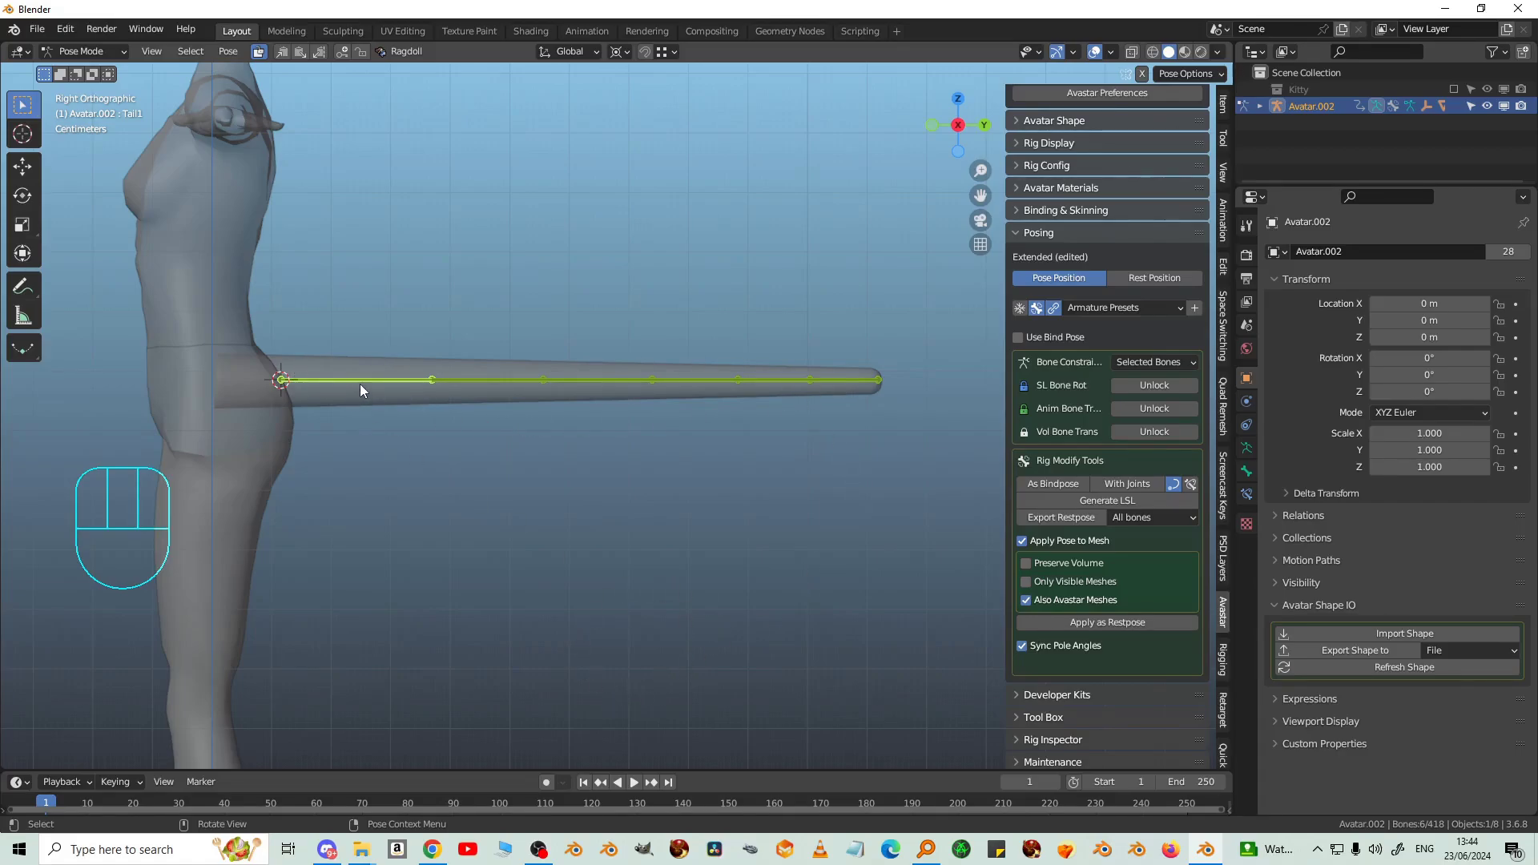
# Step: Test rotating a single bone and moving the tip bone, then reset the pose again
pyautogui.click(368, 388)
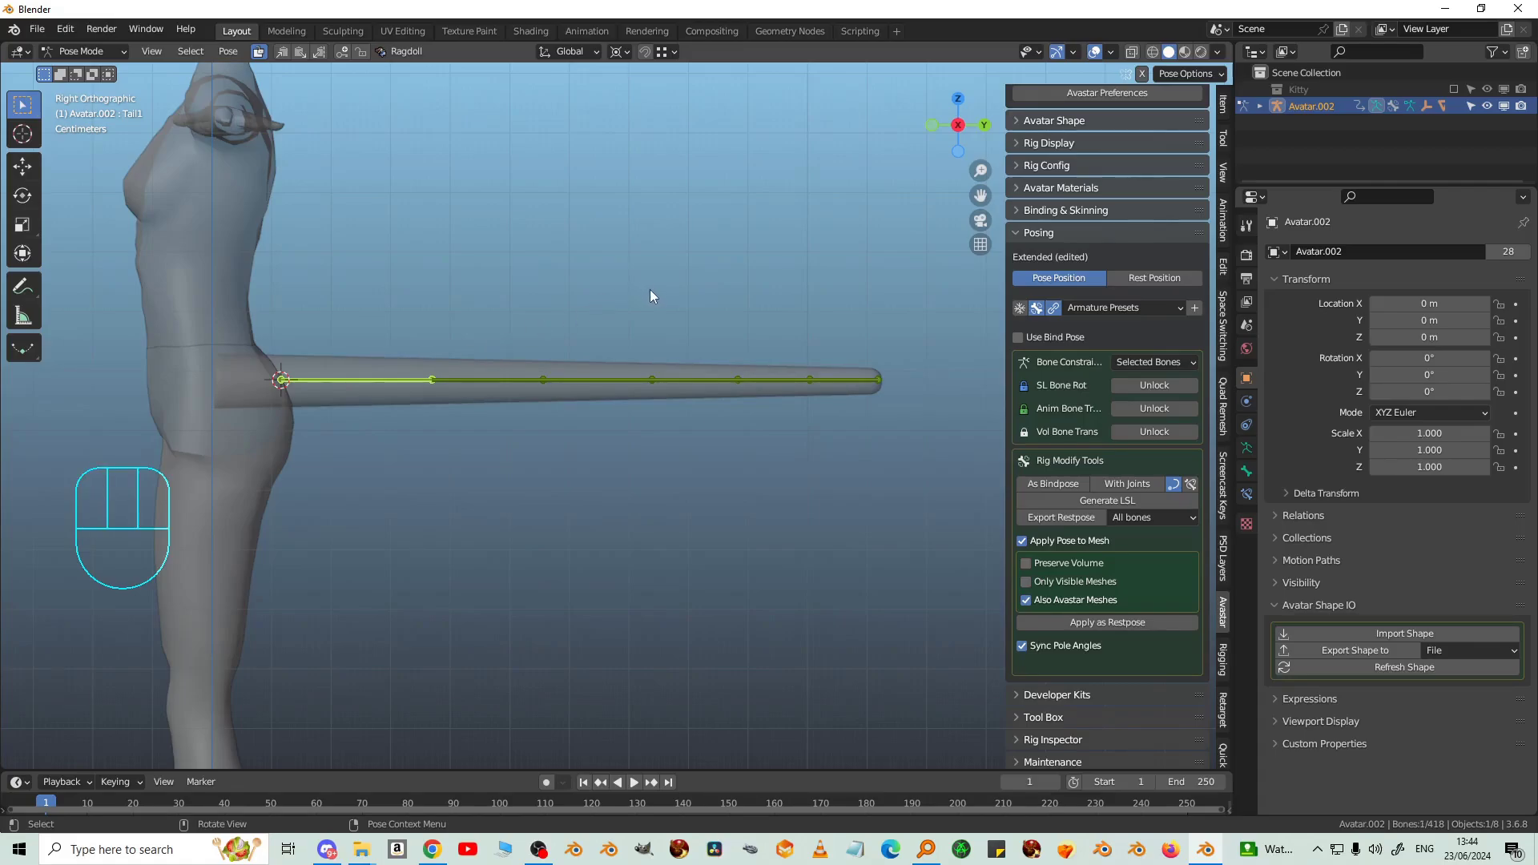
pyautogui.press('r')
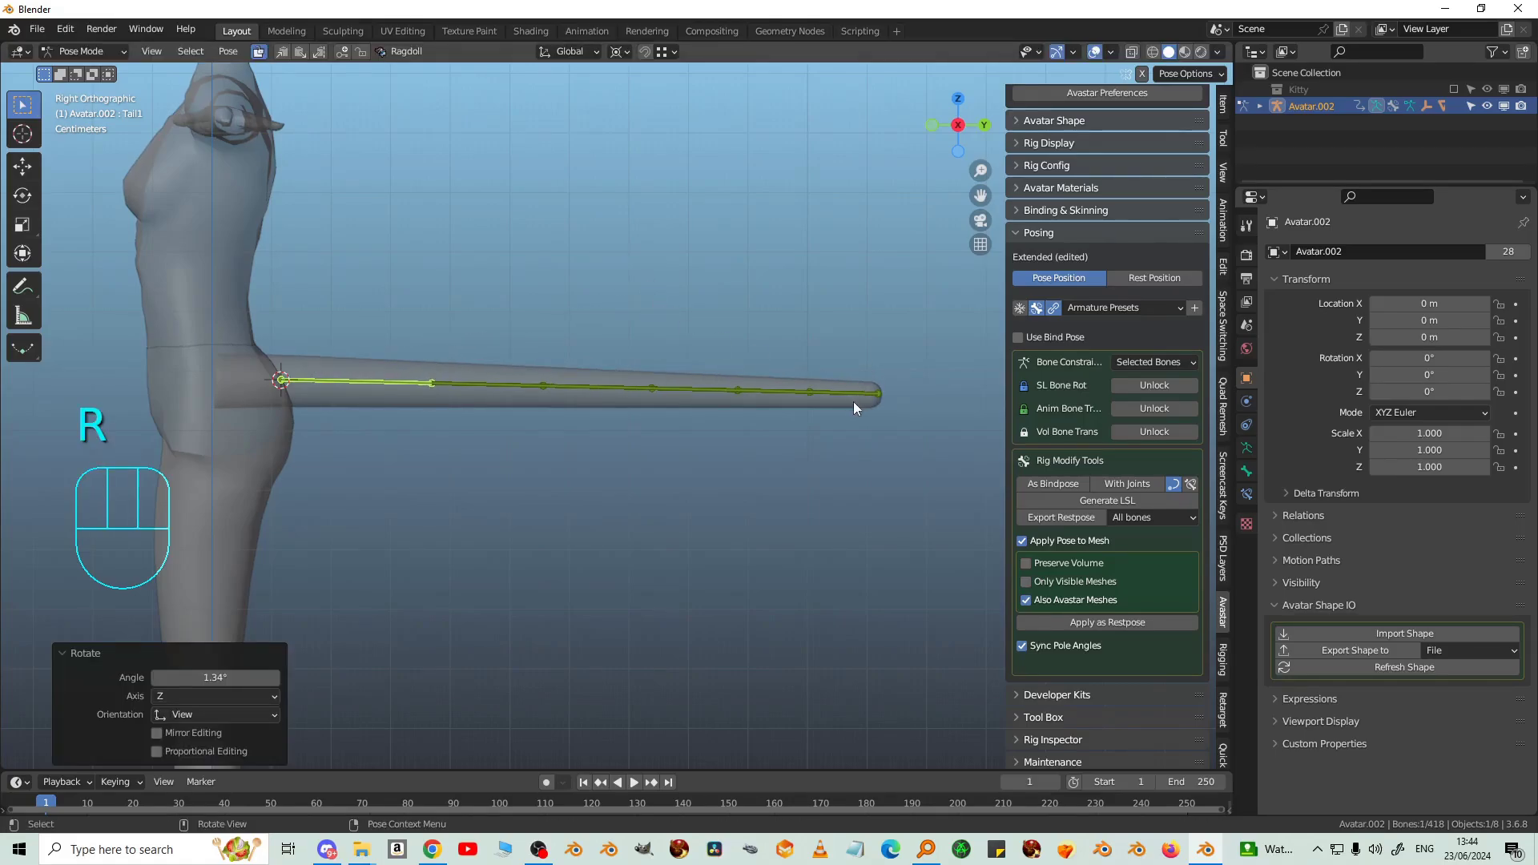
pyautogui.click(854, 398)
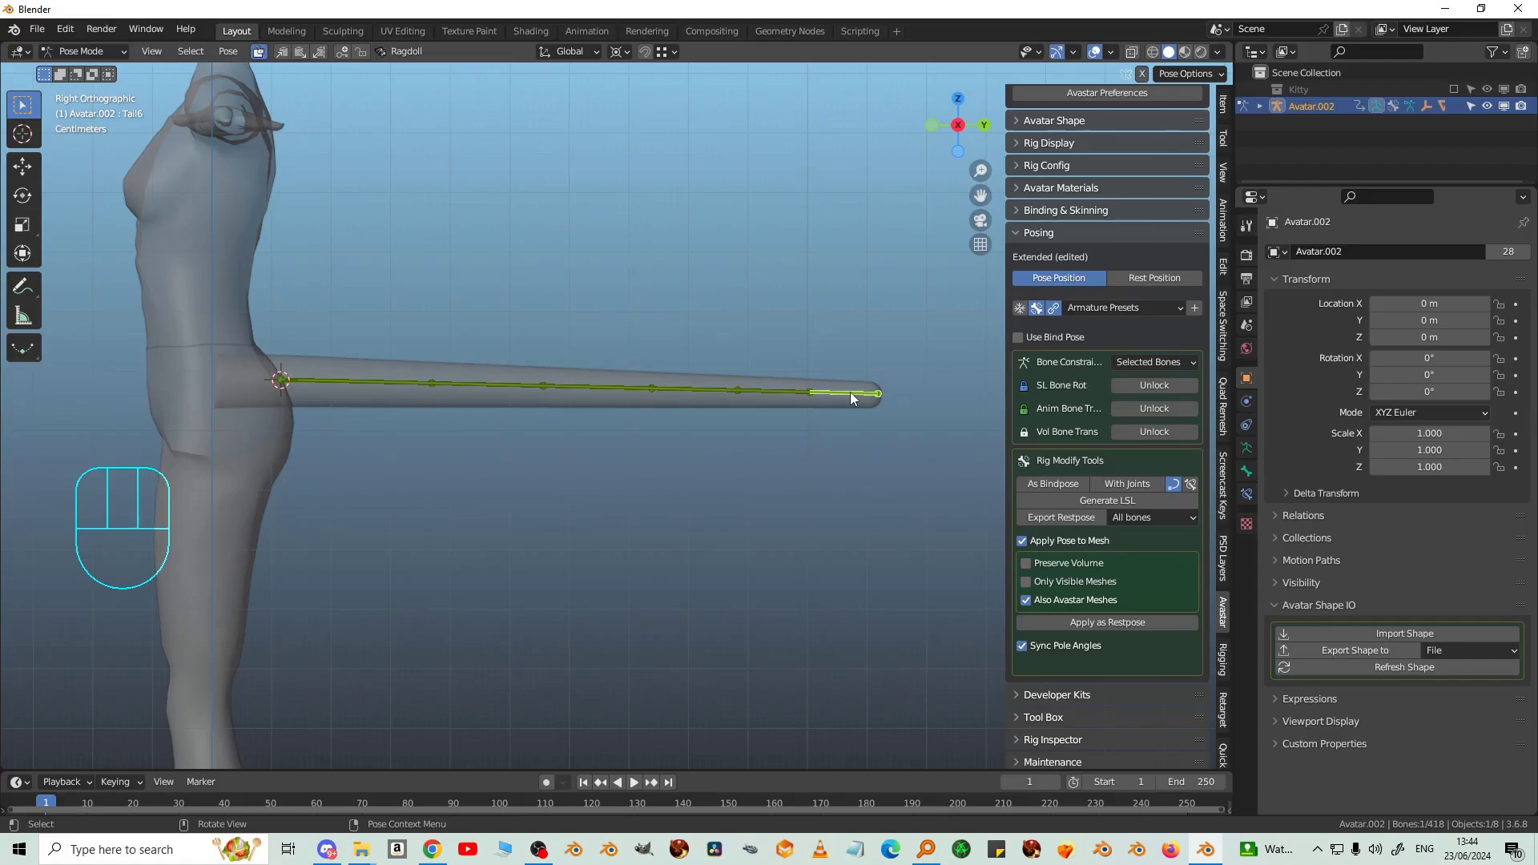
pyautogui.press('g')
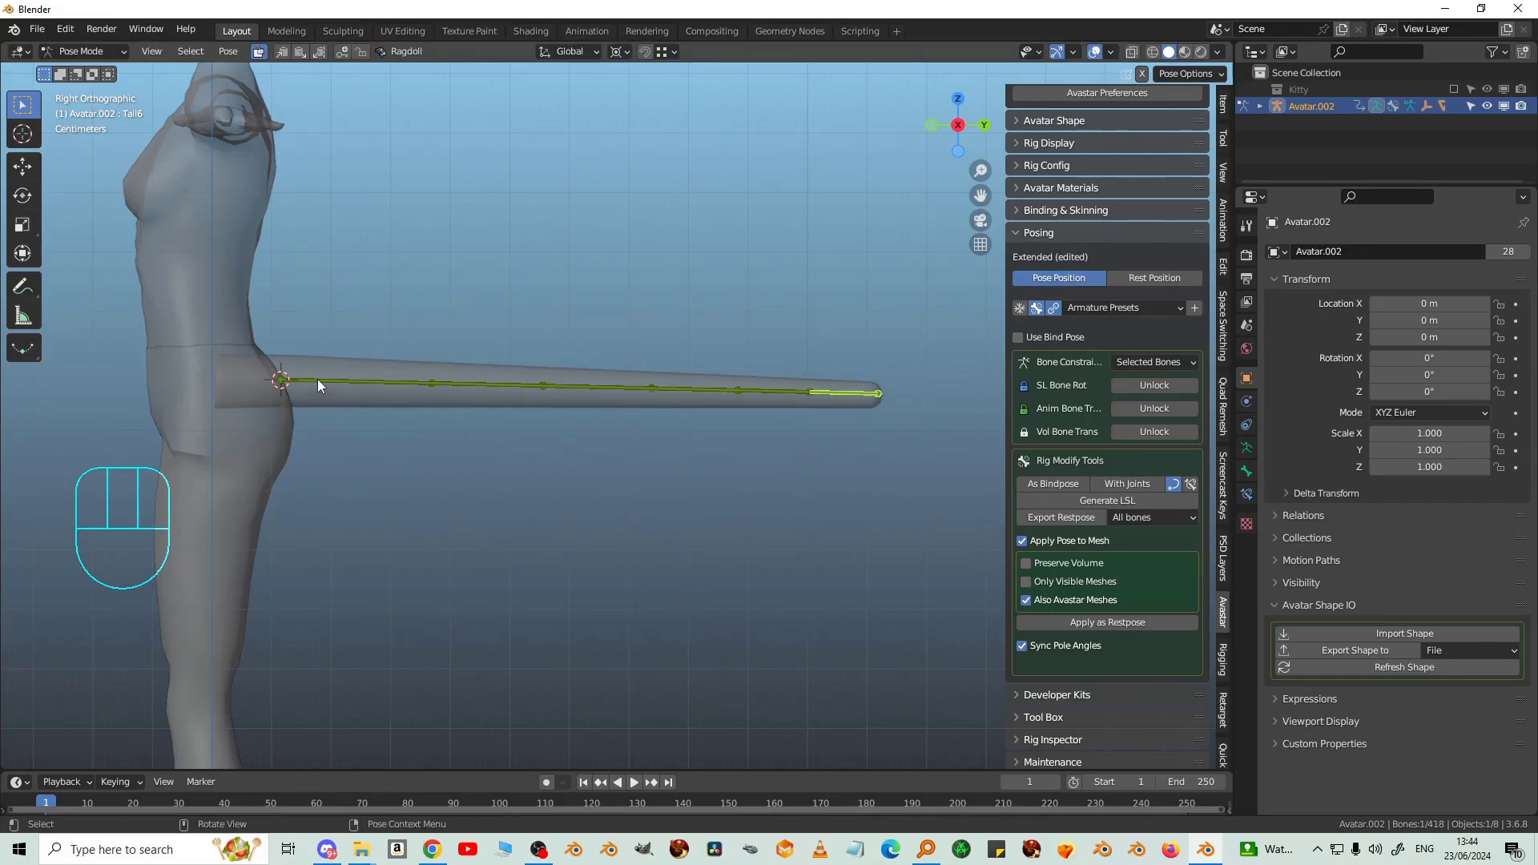
pyautogui.press('alt+r')
pyautogui.click(573, 518)
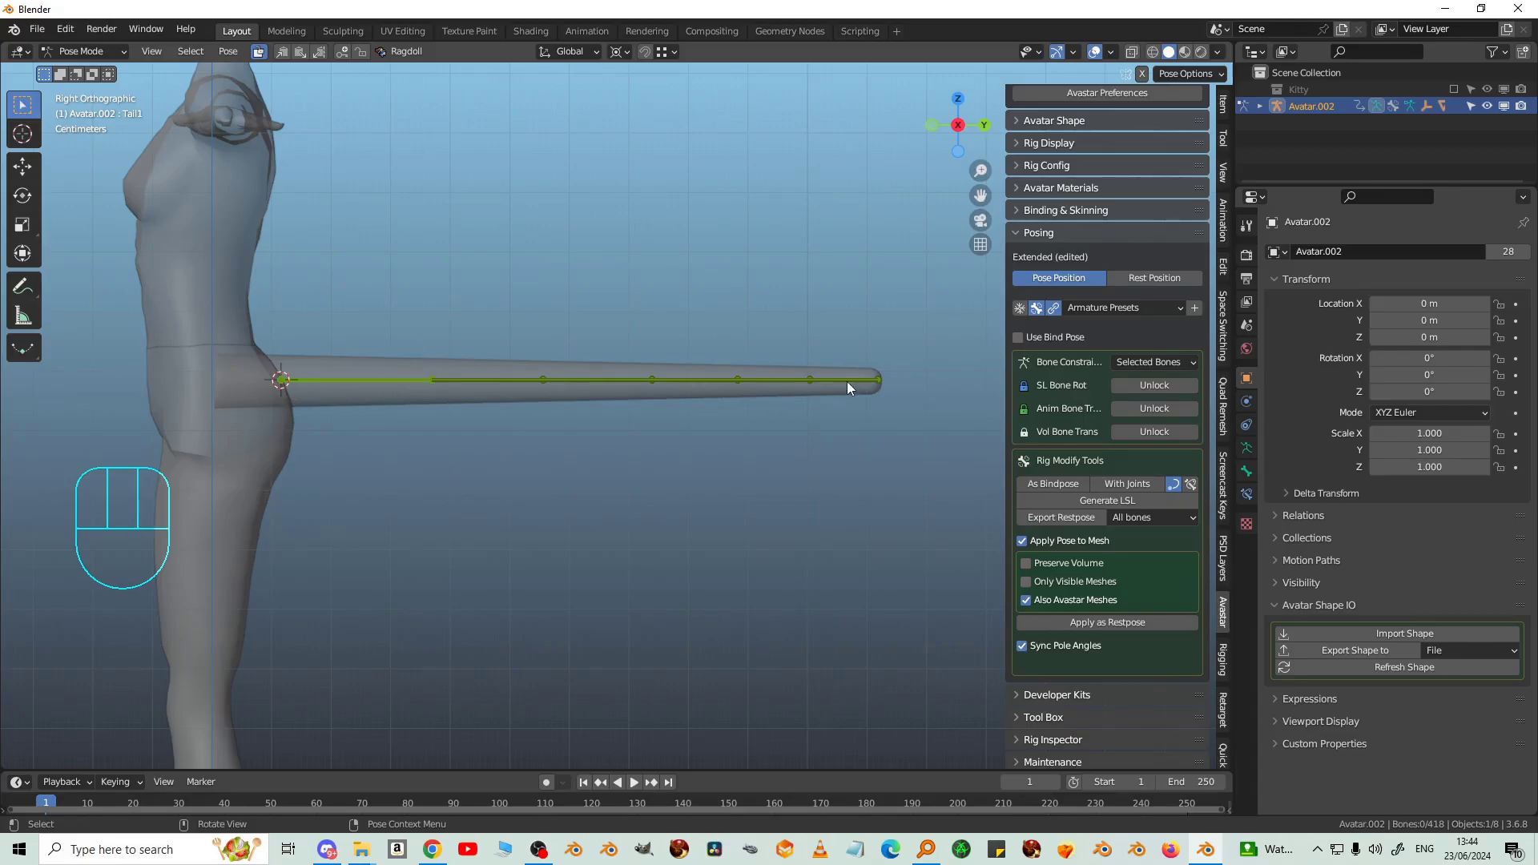
# Step: Pull the tip bone upward to curl the tail into a smooth curve, cancelling between tries
pyautogui.click(854, 388)
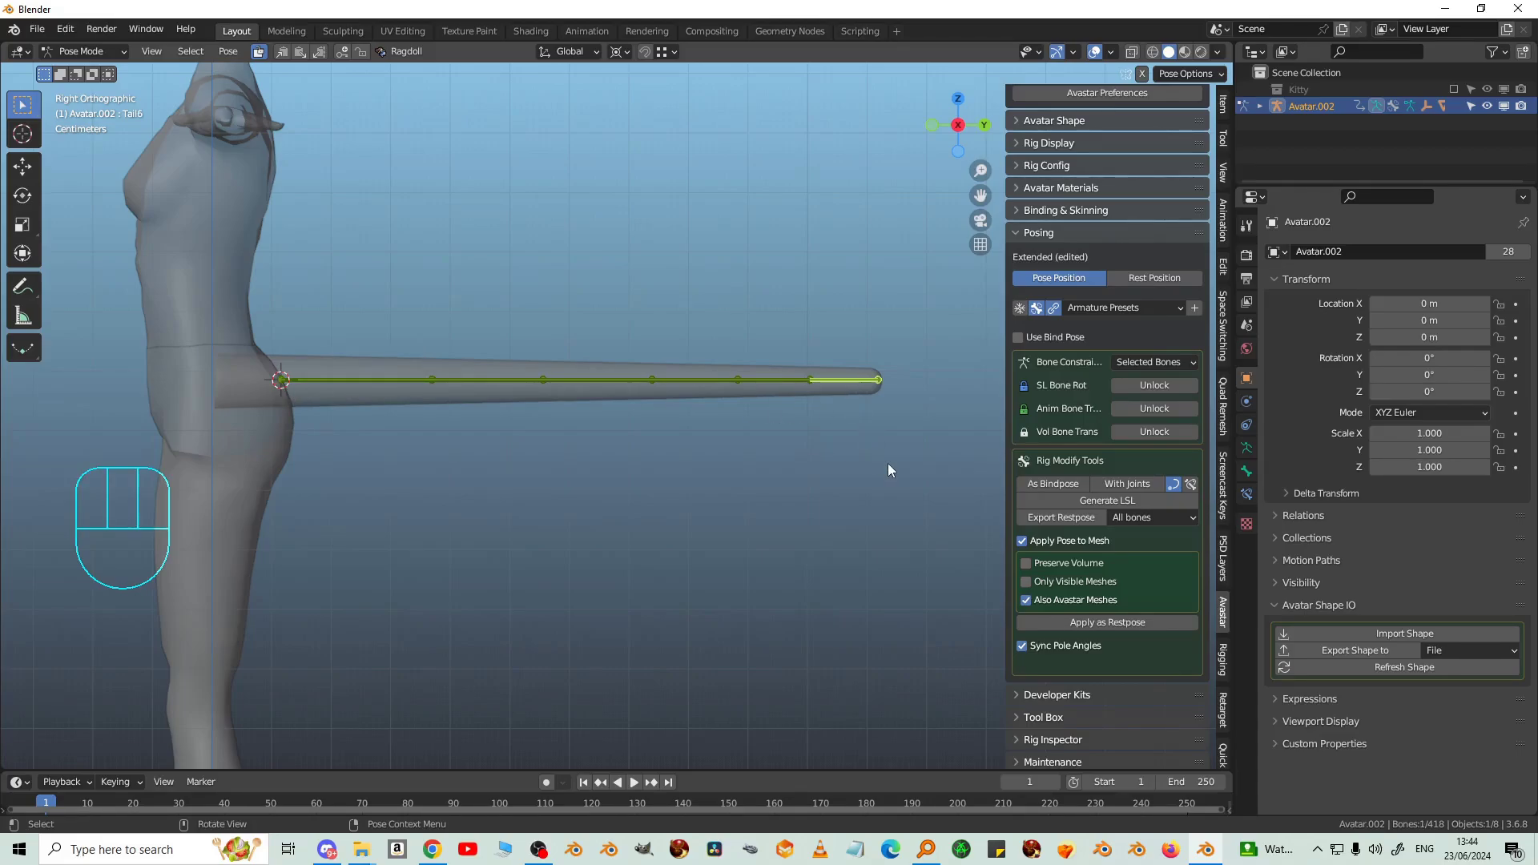
pyautogui.press('g')
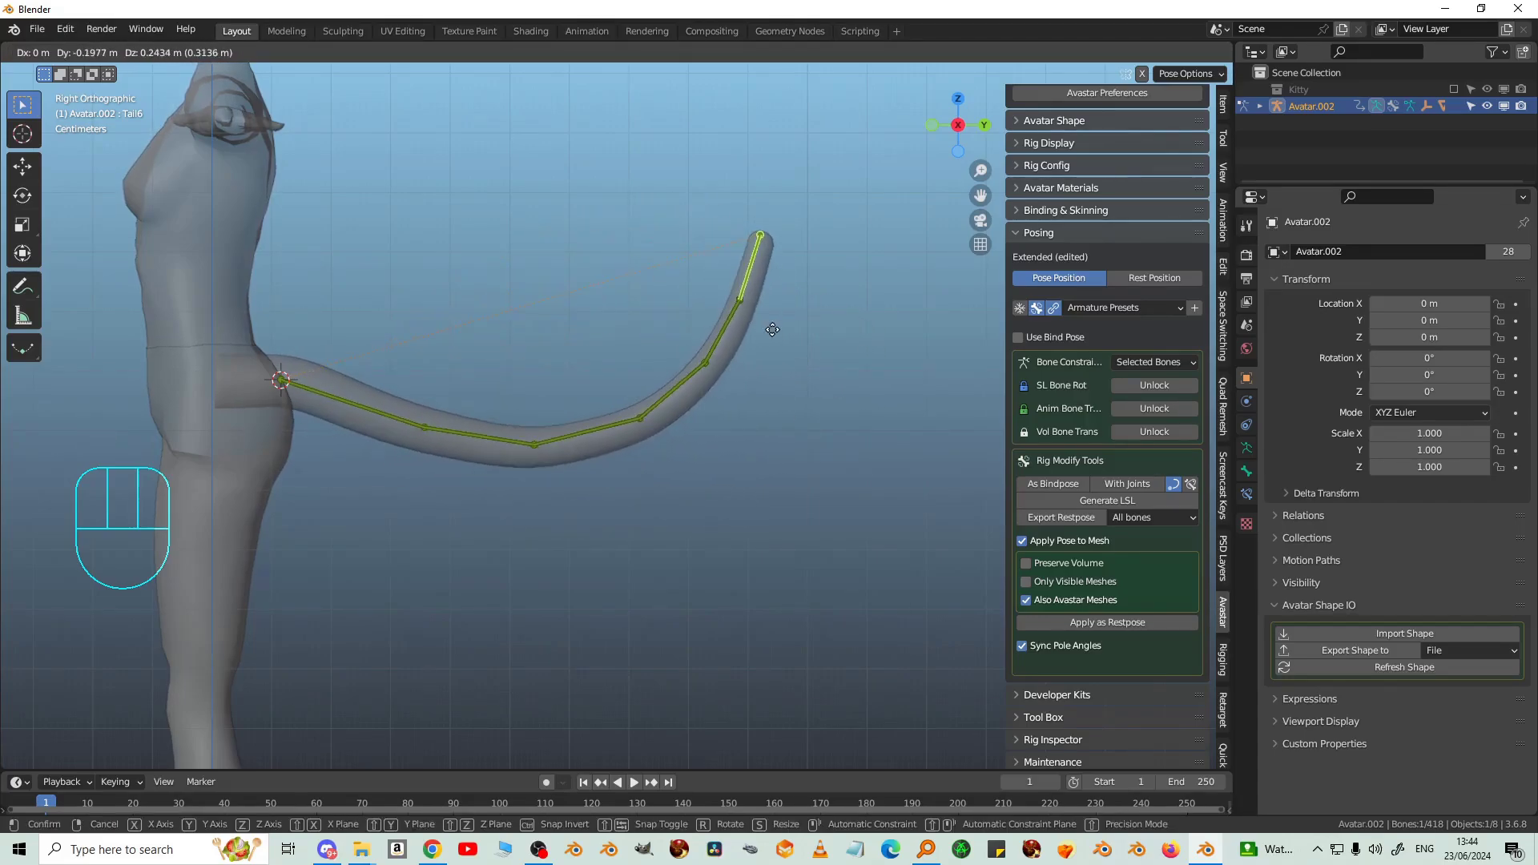
pyautogui.moveTo(790, 364); pyautogui.dragTo(295, 411)
pyautogui.click(365, 387)
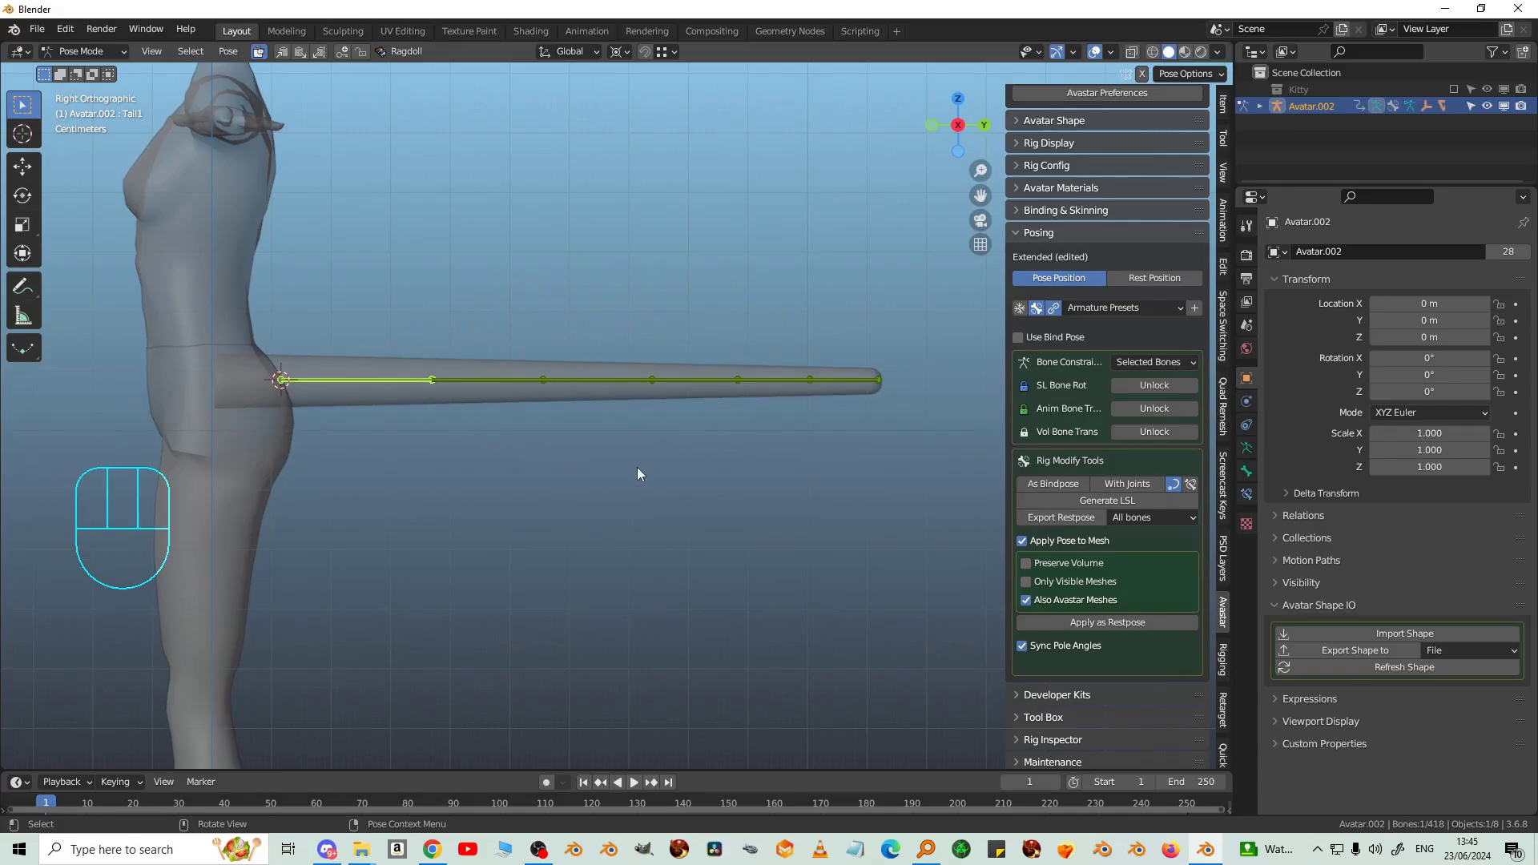
pyautogui.press('r')
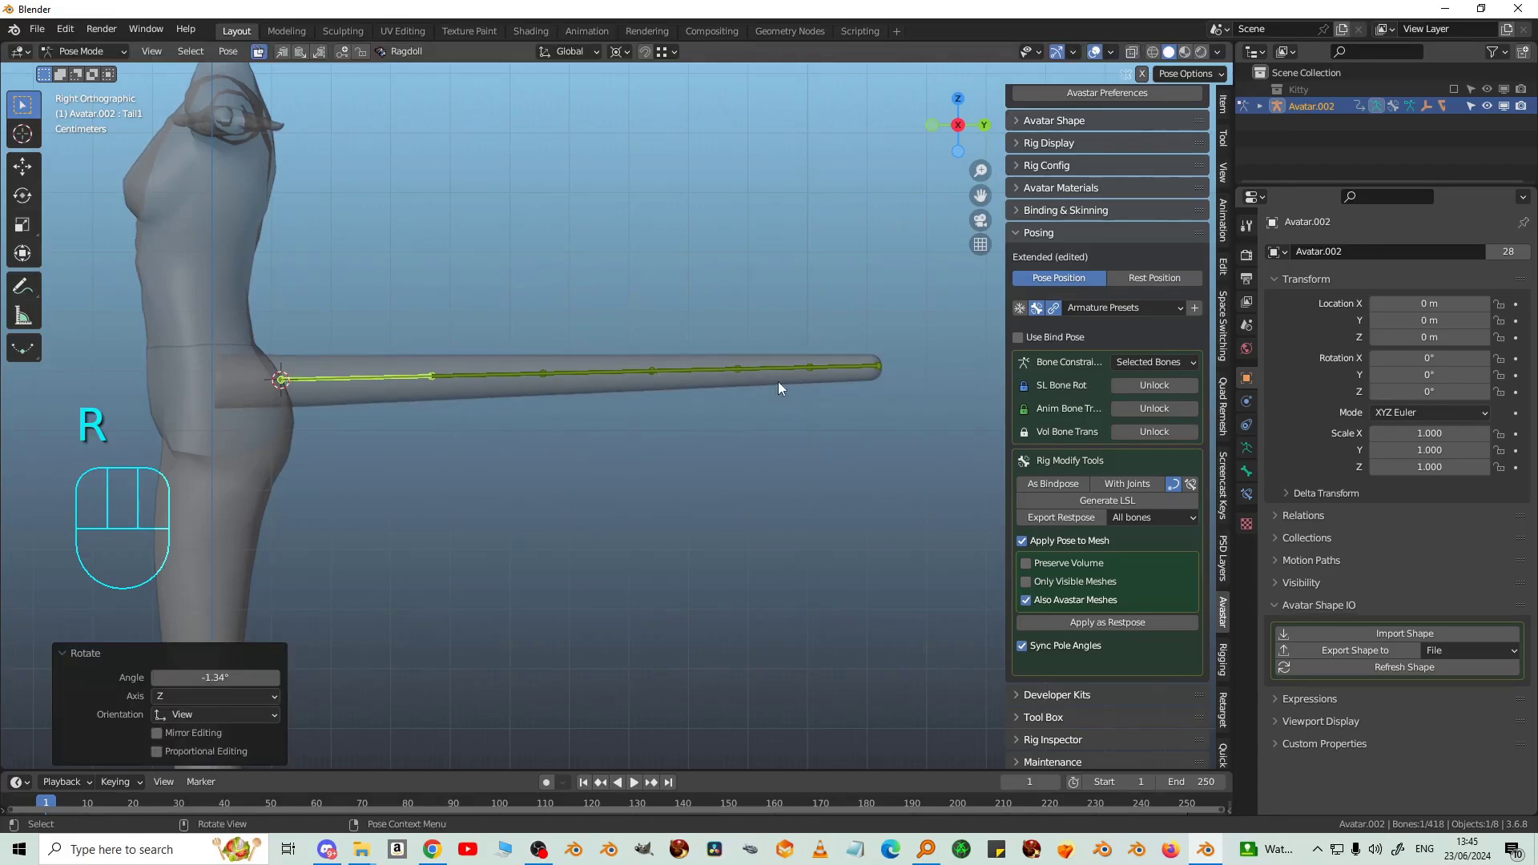
pyautogui.press('g')
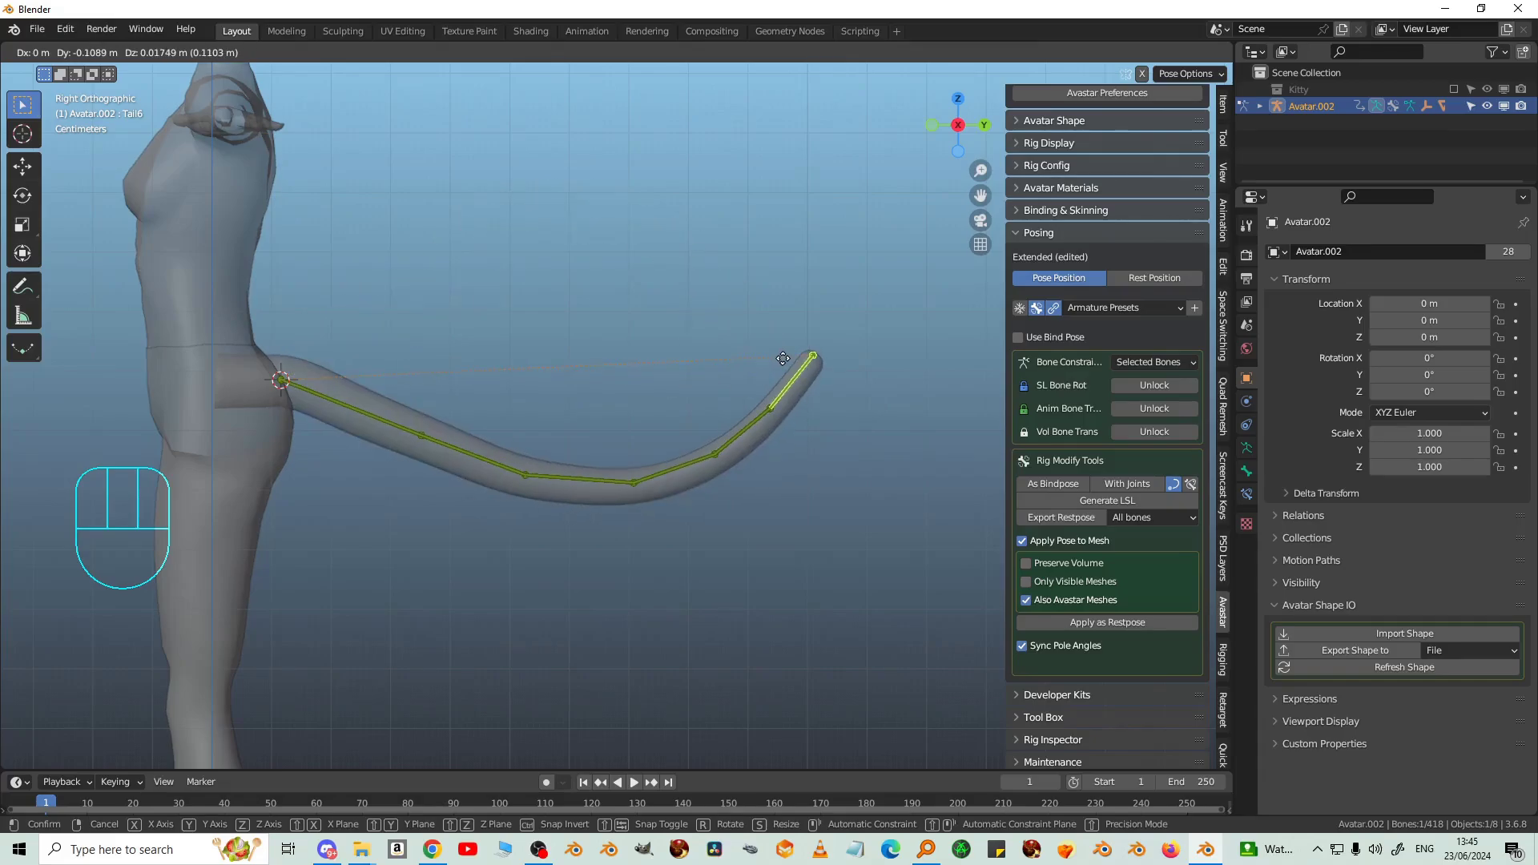
# Step: Enter Edit Mode on the cylinder, mark the lengthwise seam via Ctrl+E, and select the end cap
pyautogui.moveTo(739, 492); pyautogui.dragTo(577, 504)
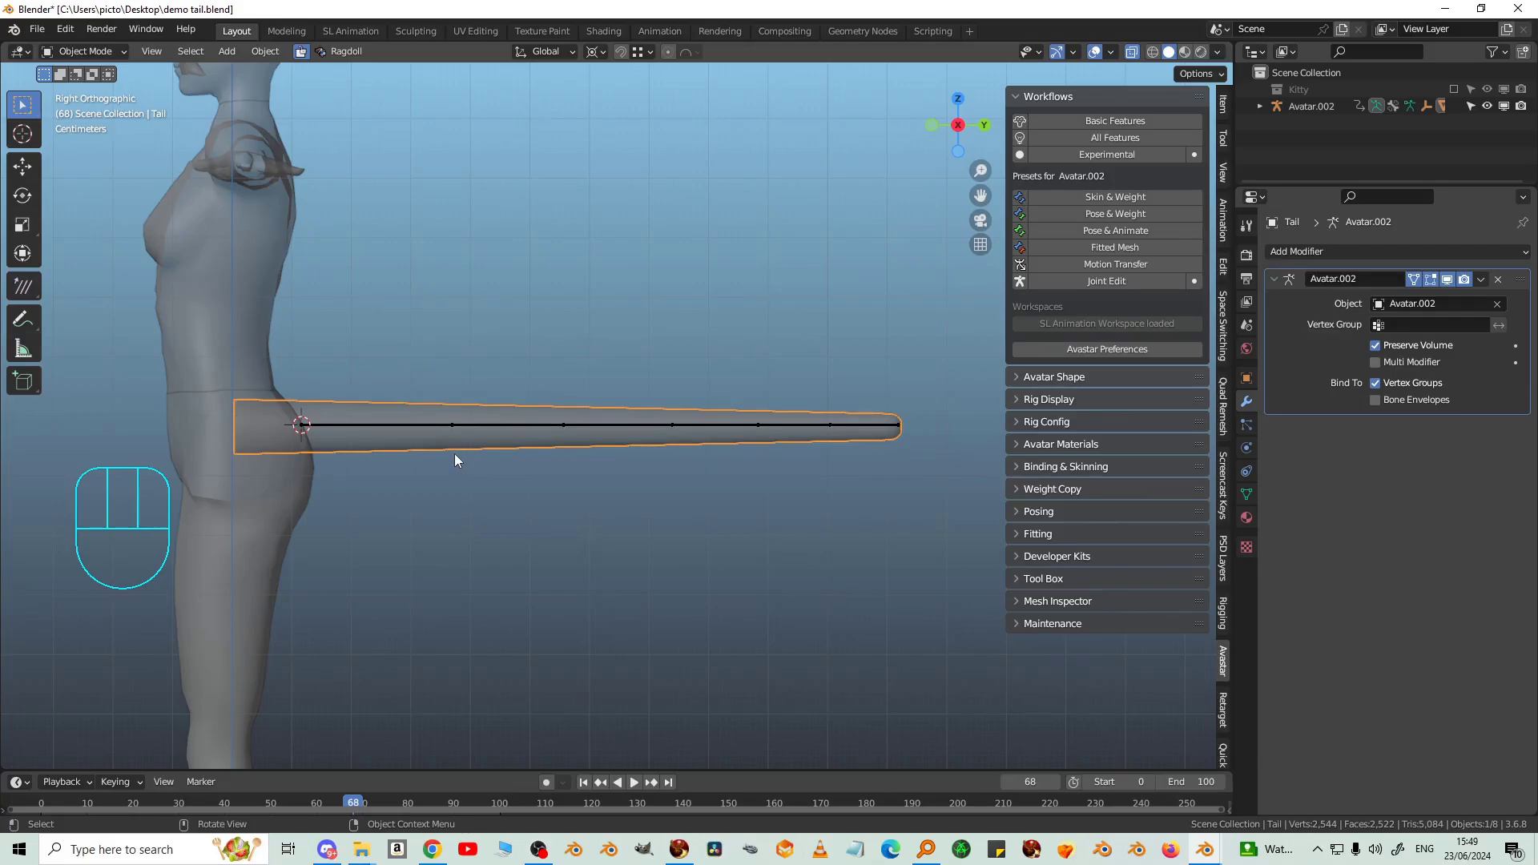
pyautogui.moveTo(468, 452); pyautogui.dragTo(334, 363)
pyautogui.press('Tab')
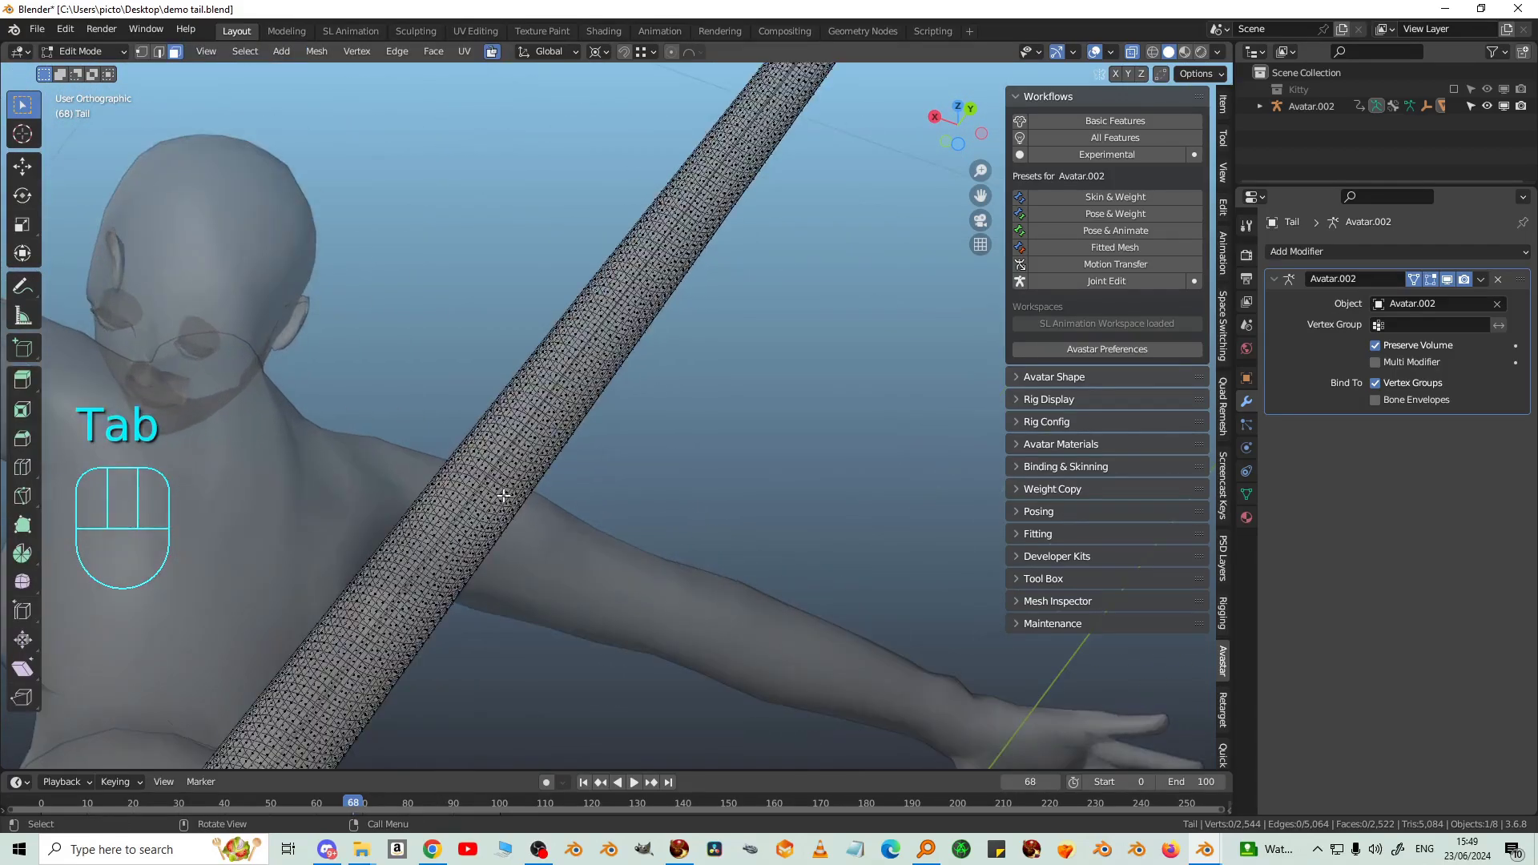
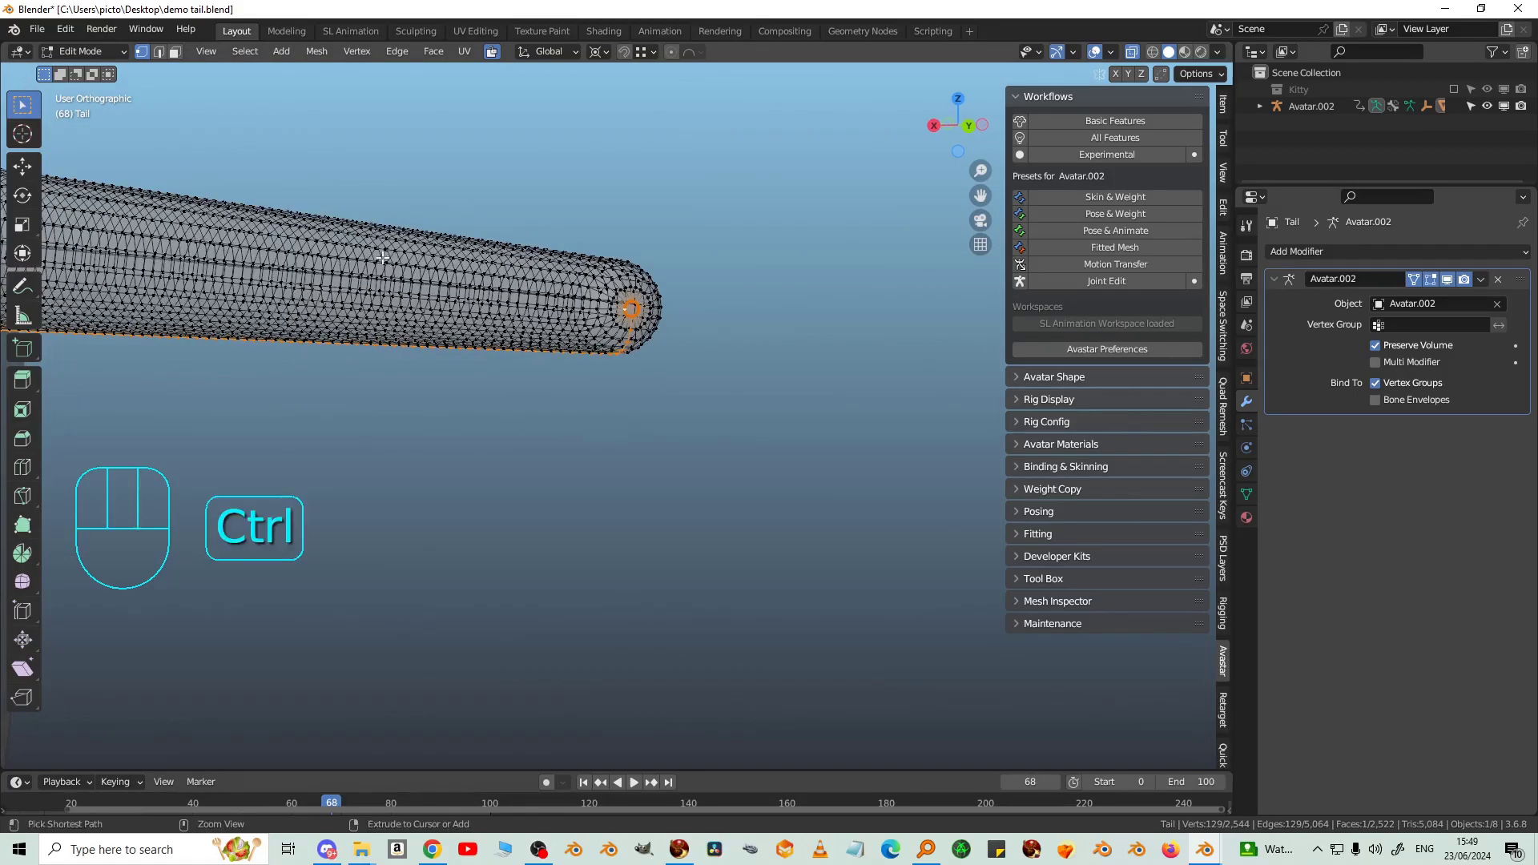
pyautogui.press('ctrl+e')
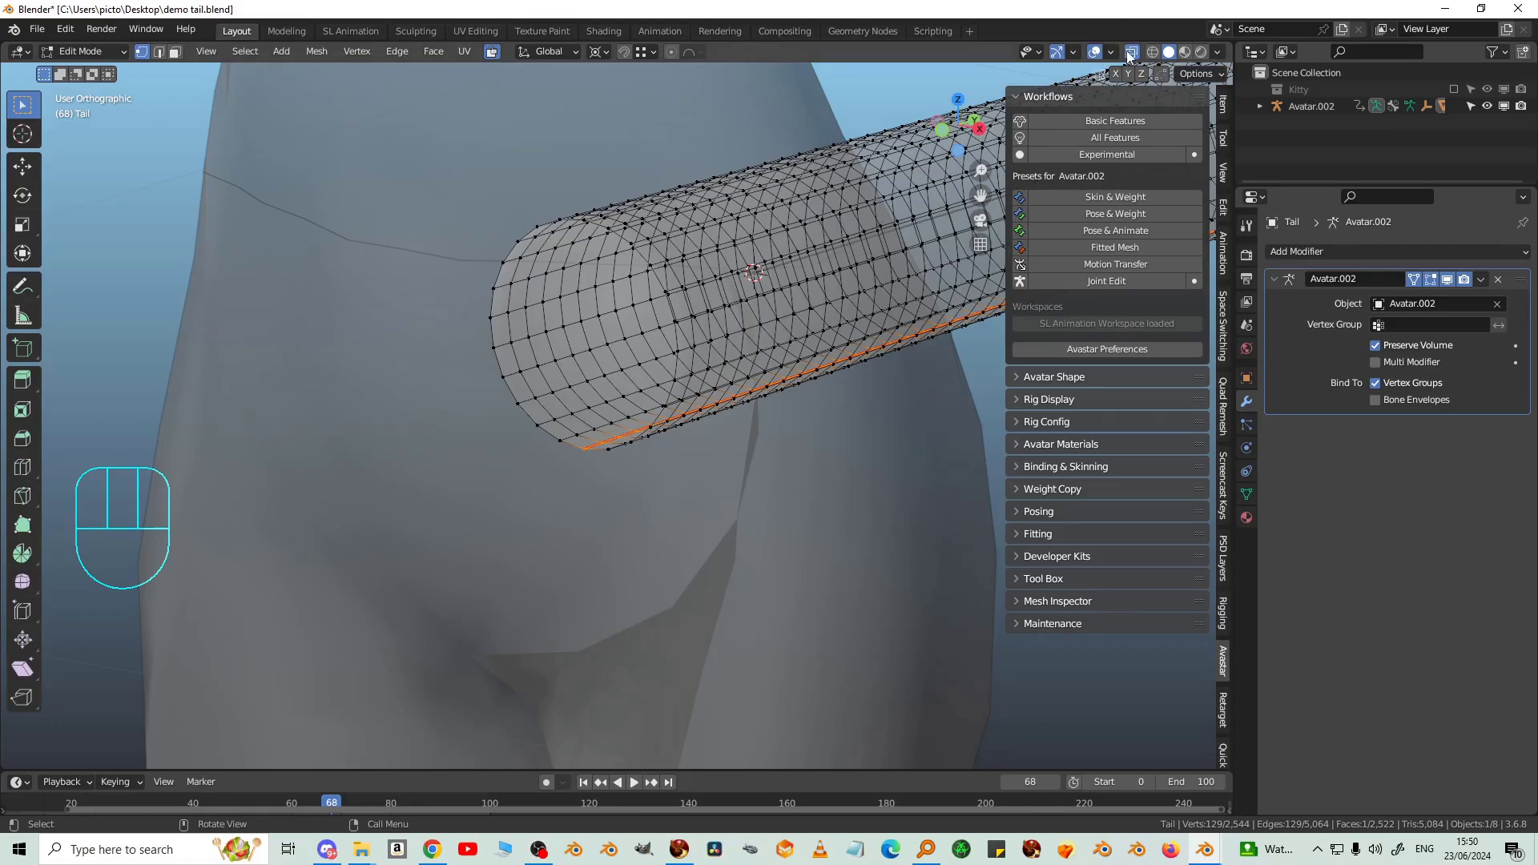
pyautogui.click(183, 54)
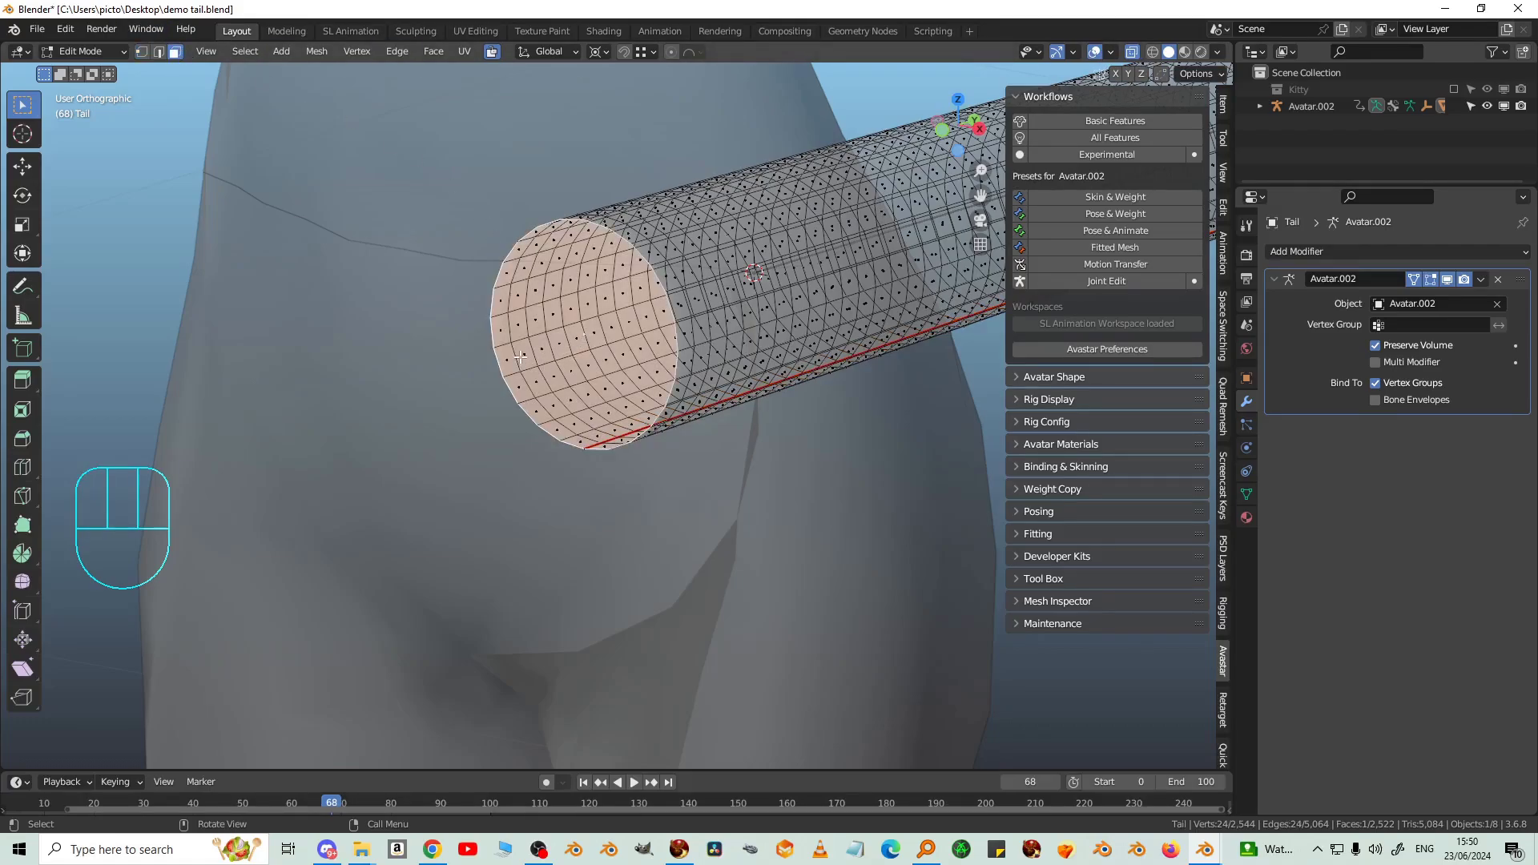
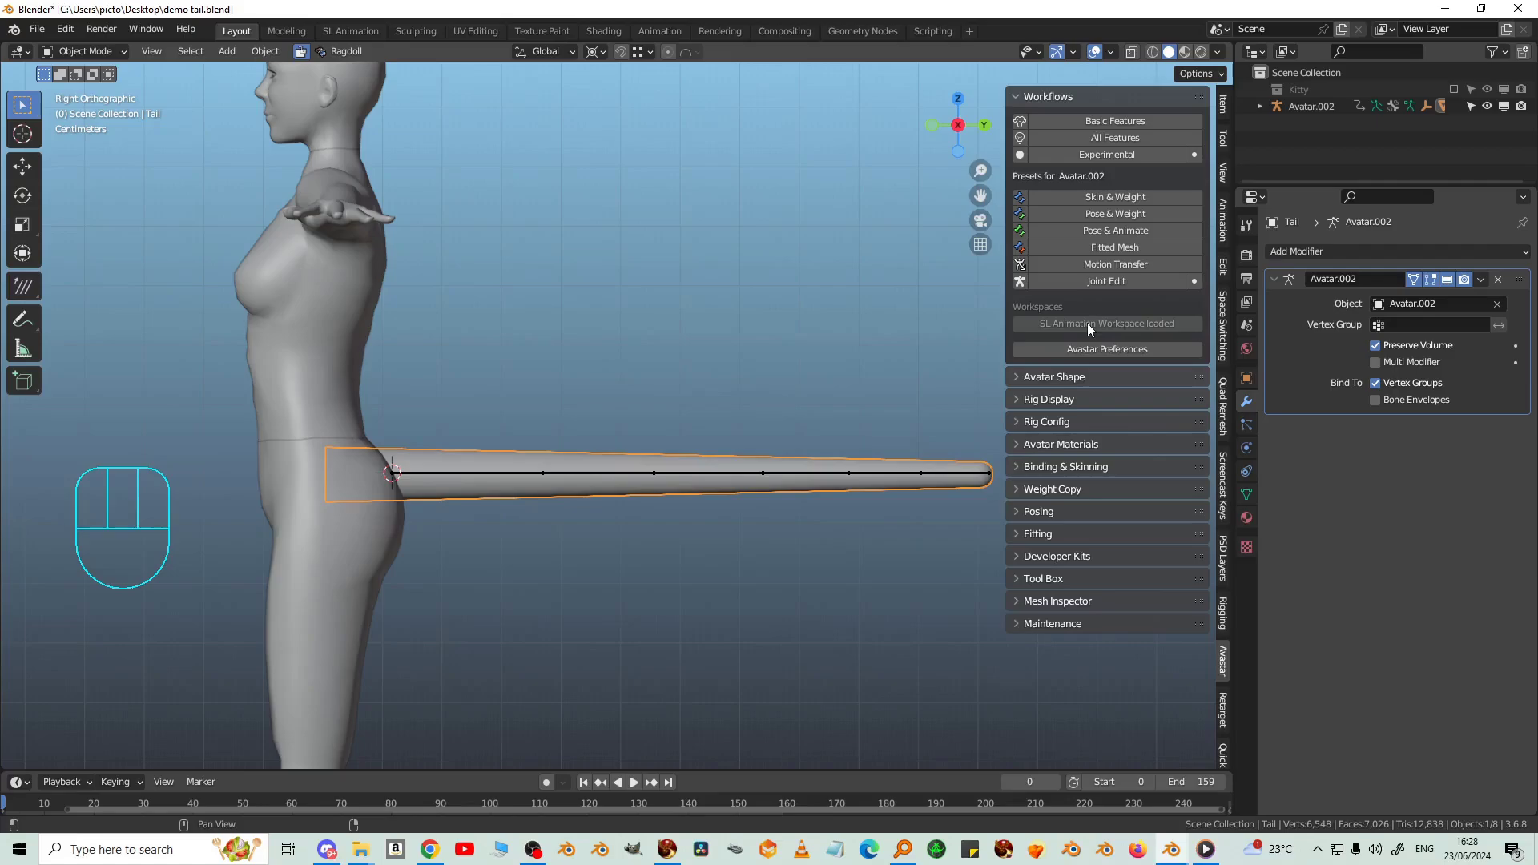
# Step: Load the SL Animation Workspace from the Avastar Workflows panel
pyautogui.click(1091, 330)
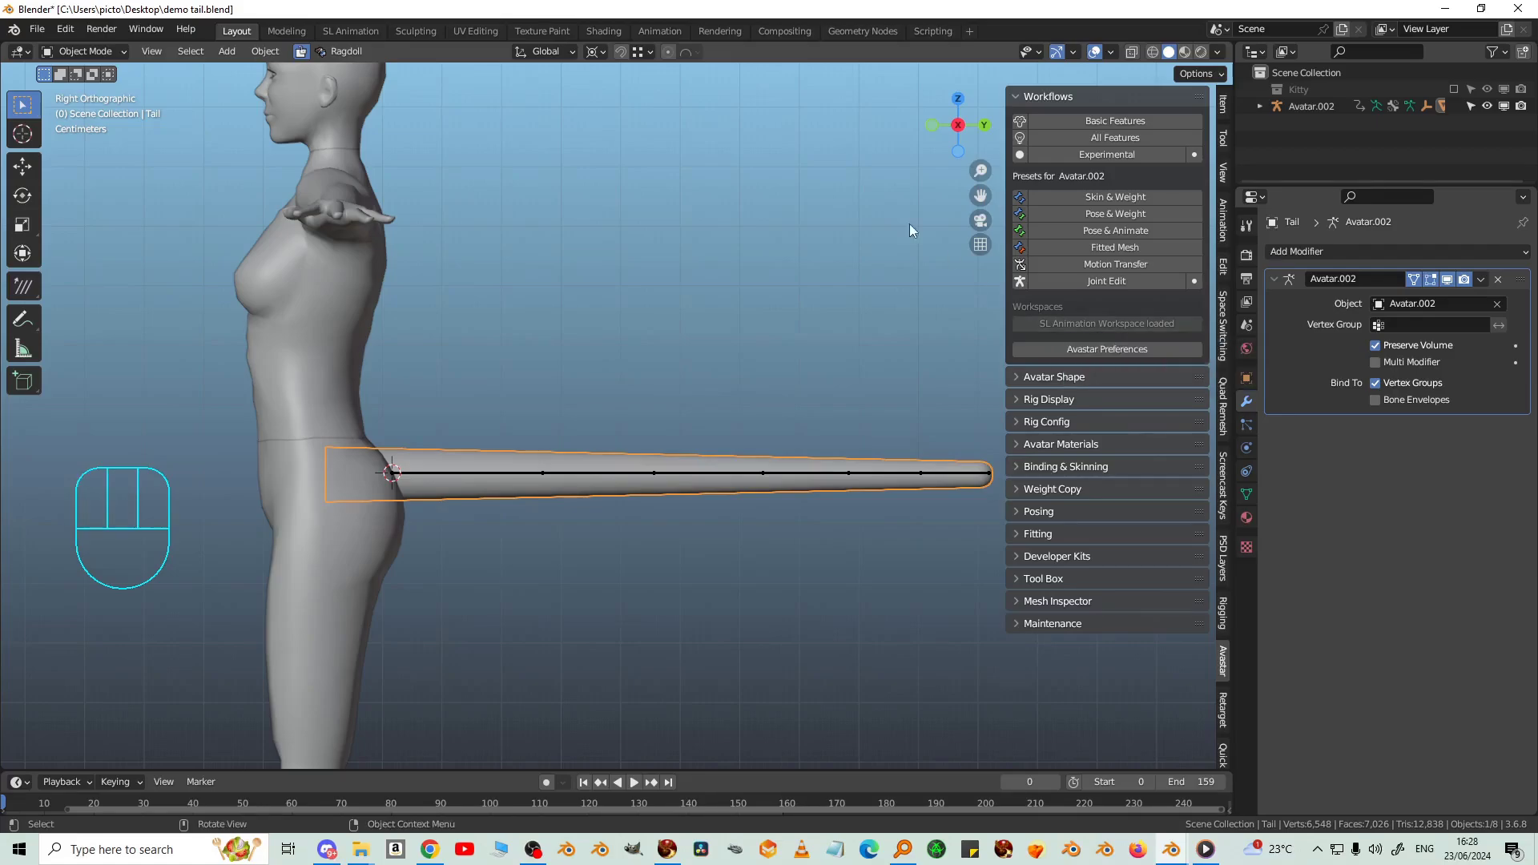